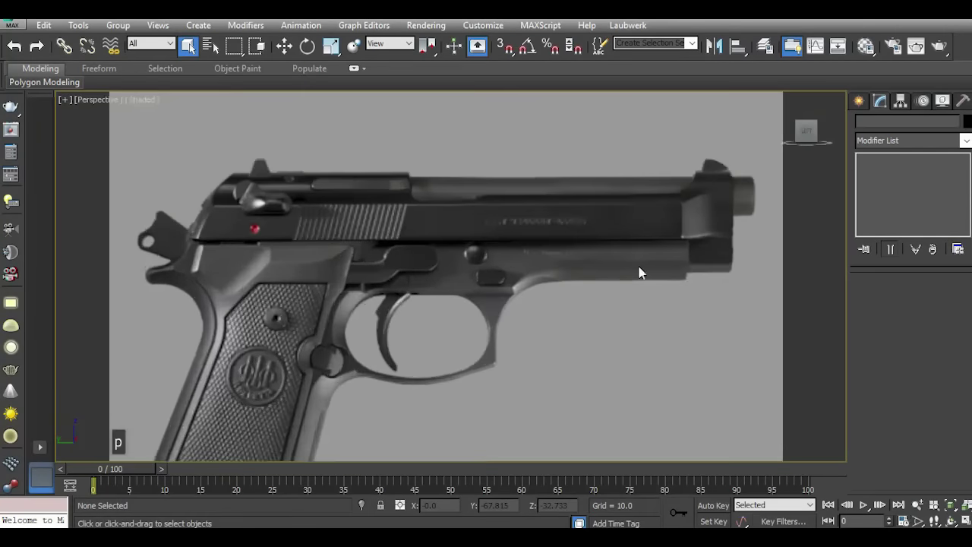
Unhide the Beretta reference plane by name and check its image material.
click(812, 140)
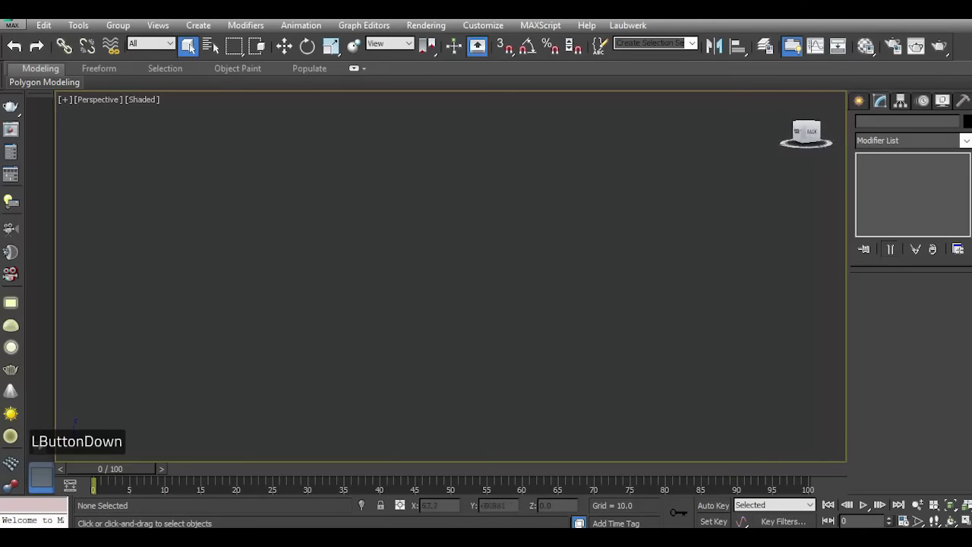
scroll(down, 3)
right_click(435, 229)
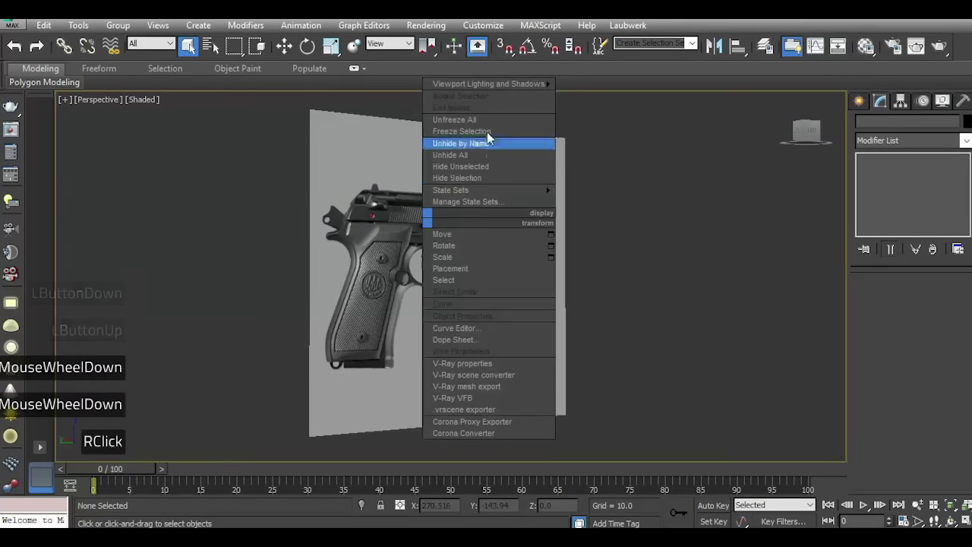
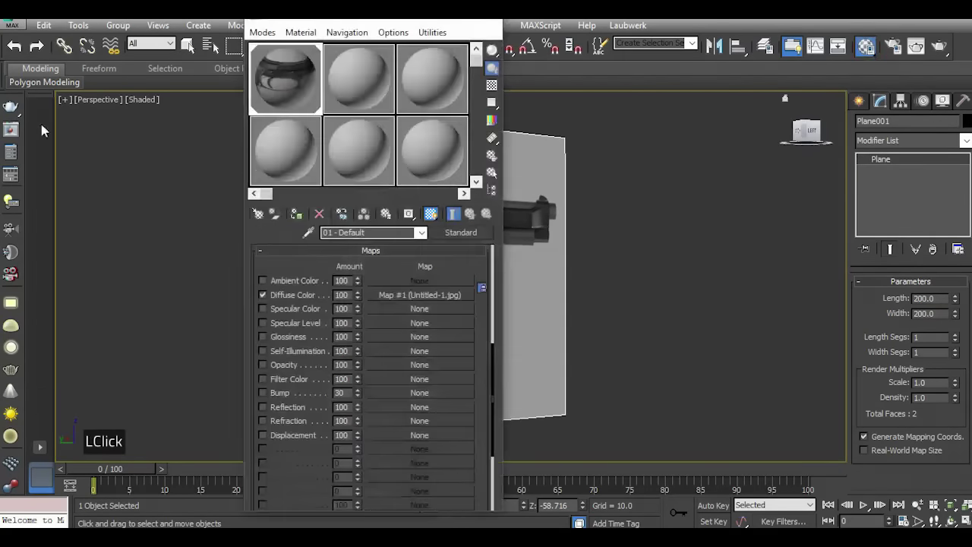
click(283, 97)
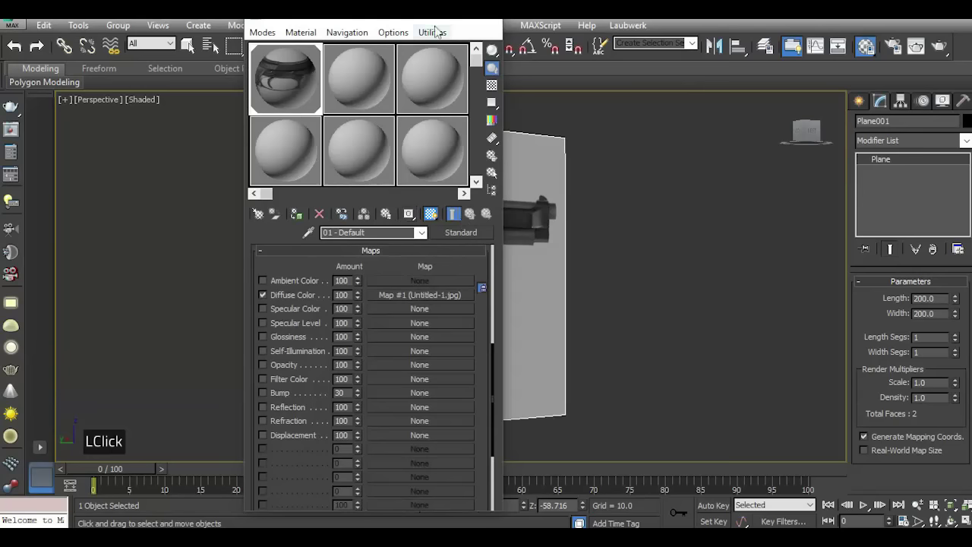
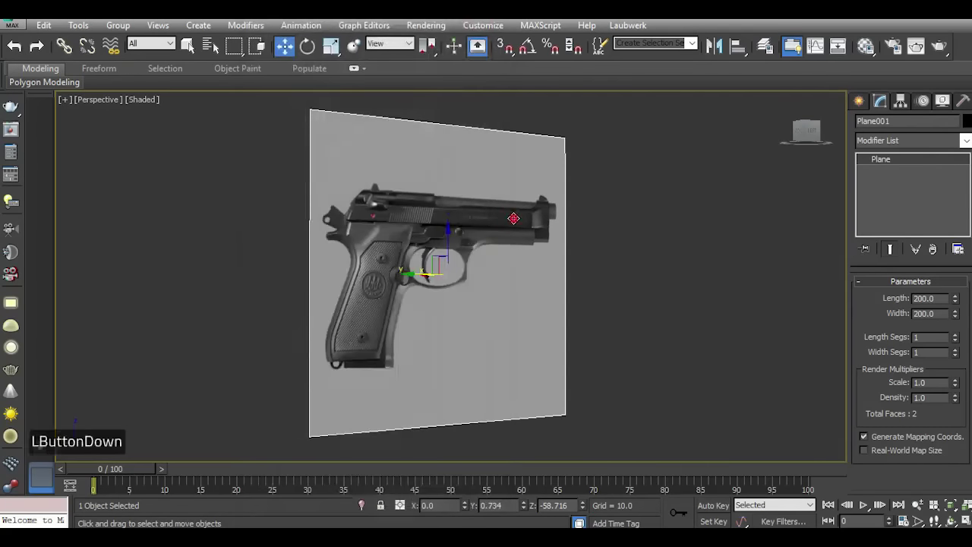
Freeze the reference plane via Freeze Selection and switch to the side view.
right_click(514, 222)
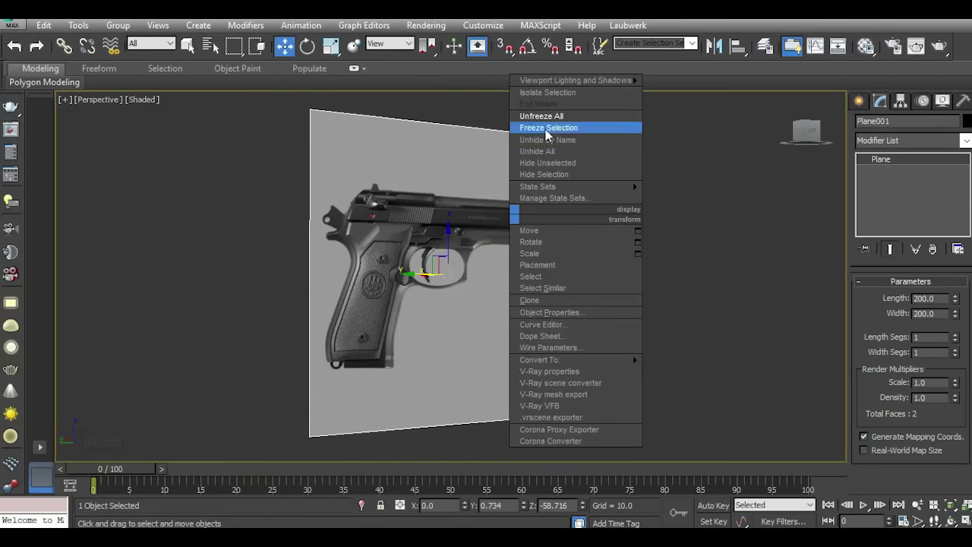
click(553, 136)
key(i)
scroll(down, 3)
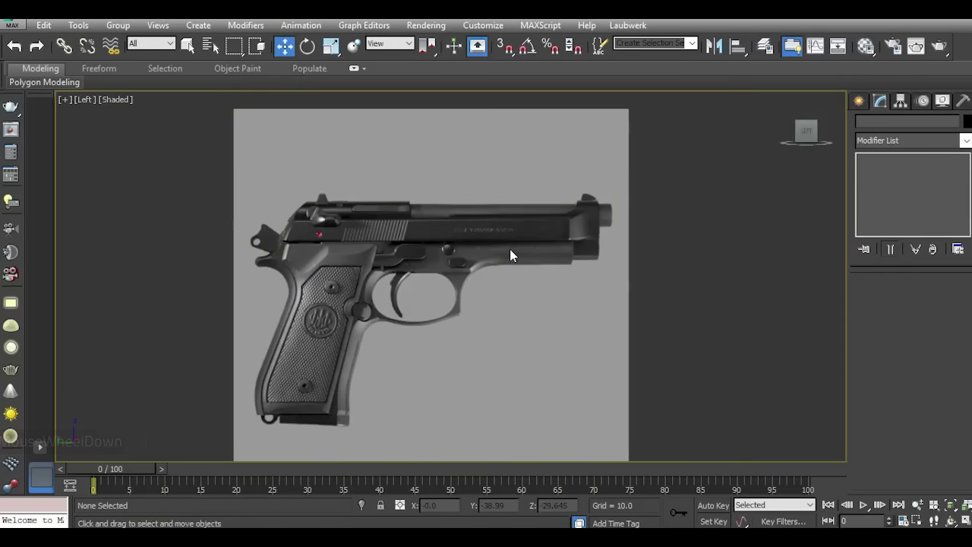
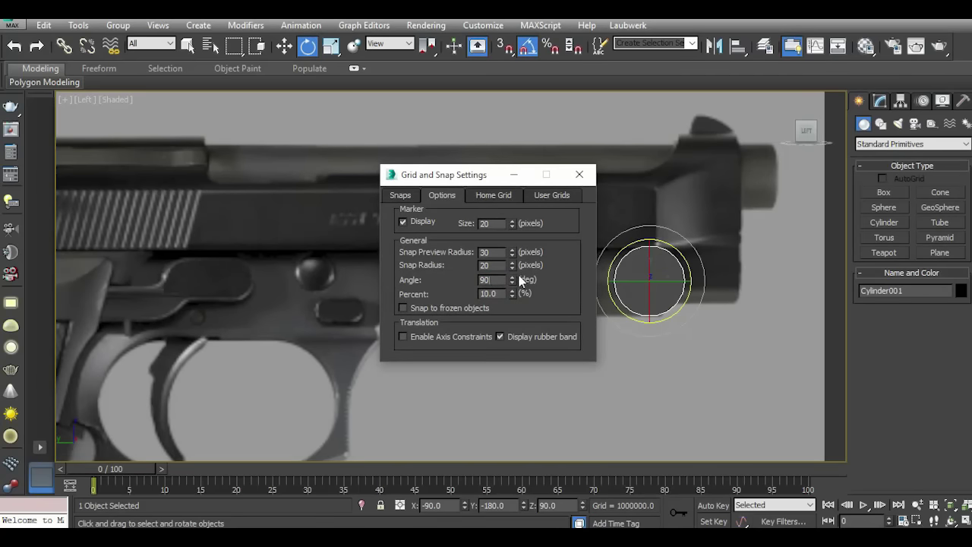
Confirm 90° angle snap and close the snap settings for the barrel cylinder.
key(Return)
click(577, 177)
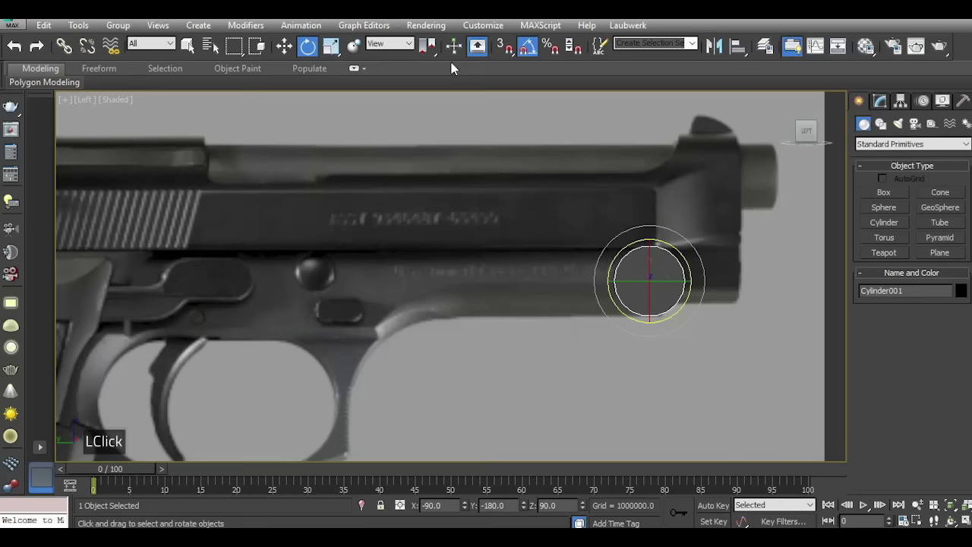
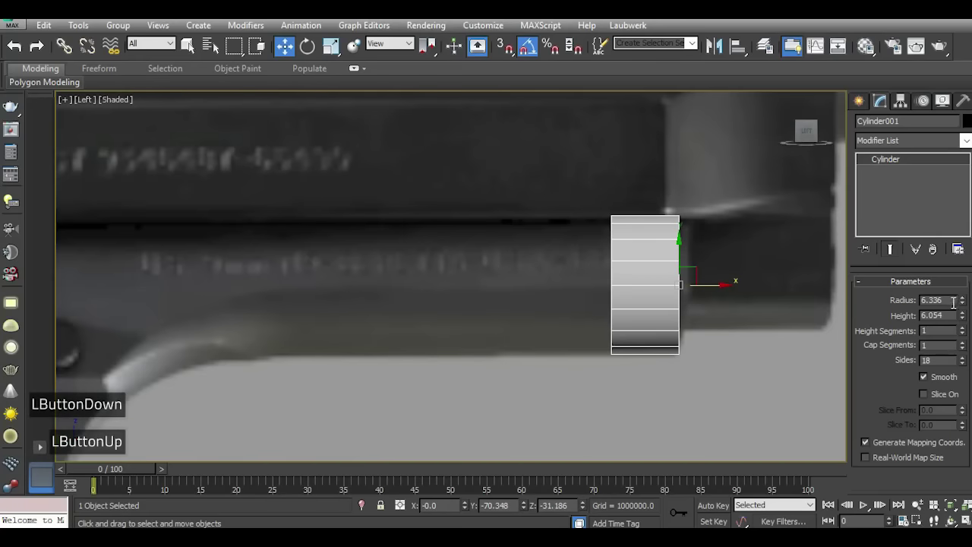
Set the barrel cylinder Radius to 6.148 and Height to 15.315.
click(965, 308)
double_click(969, 305)
double_click(969, 305)
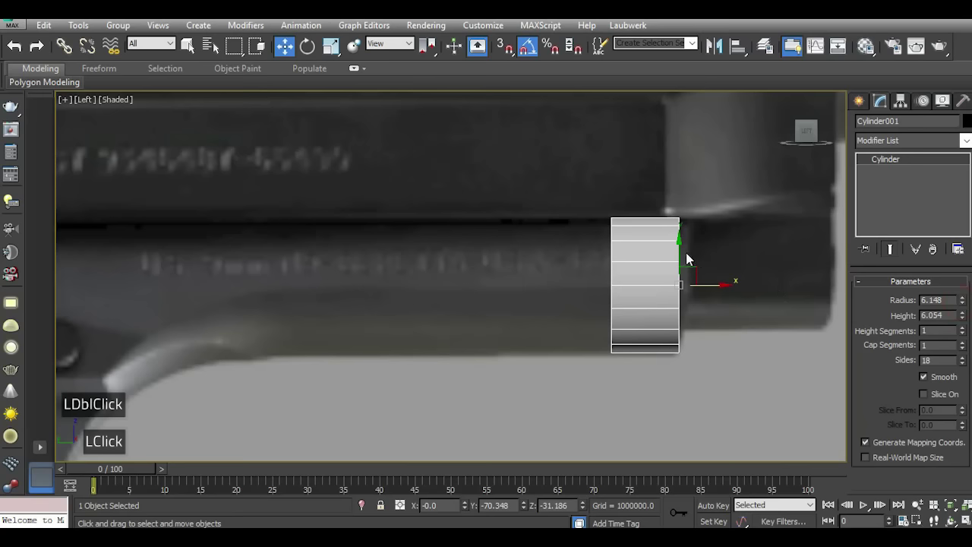
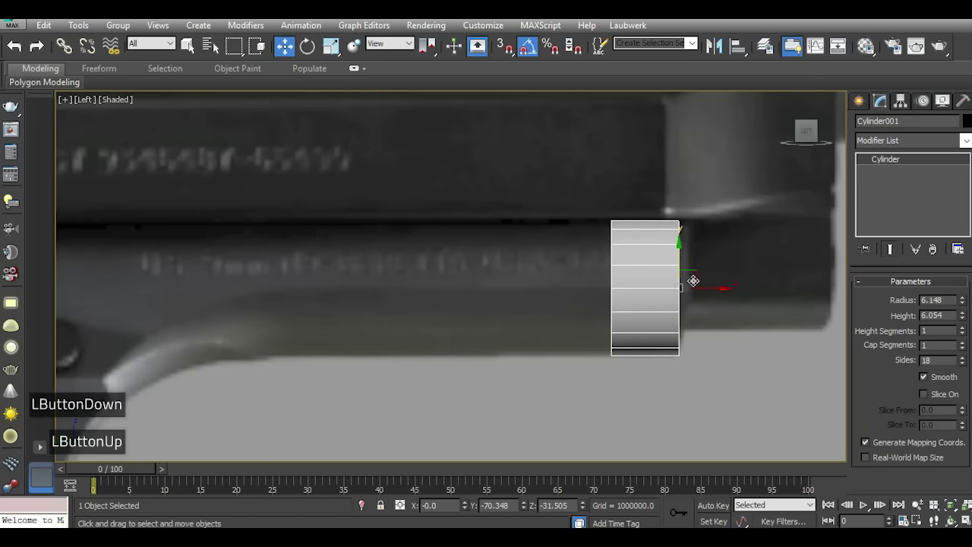
click(962, 317)
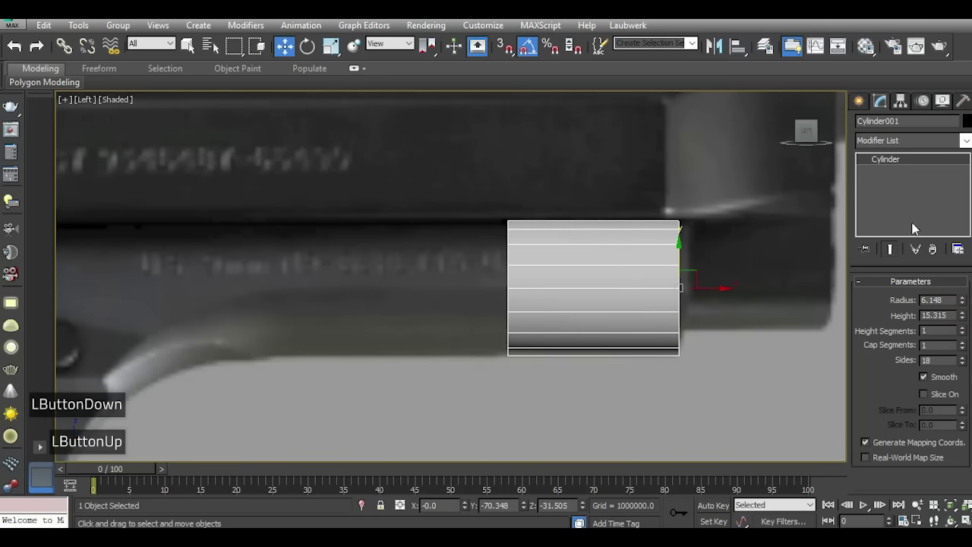
scroll(down, 3)
scroll(up, 3)
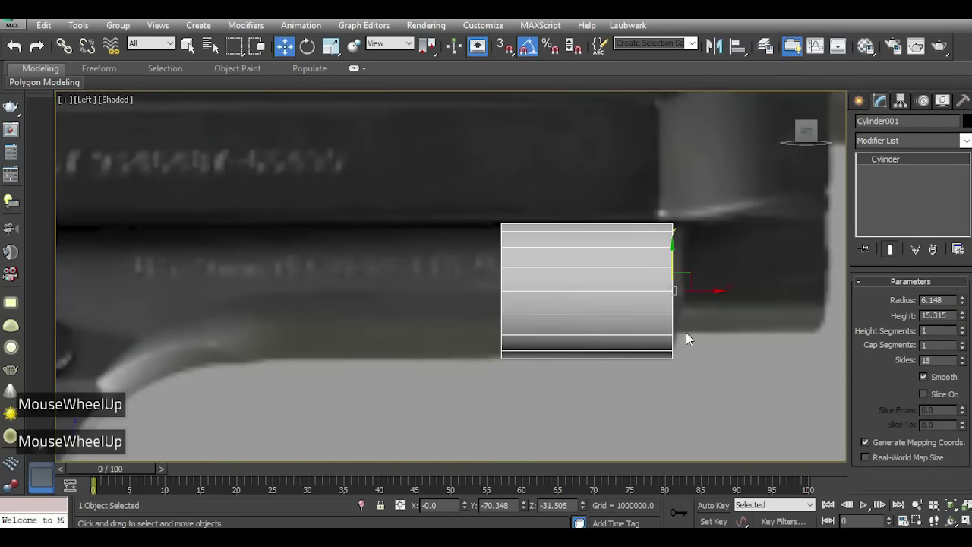
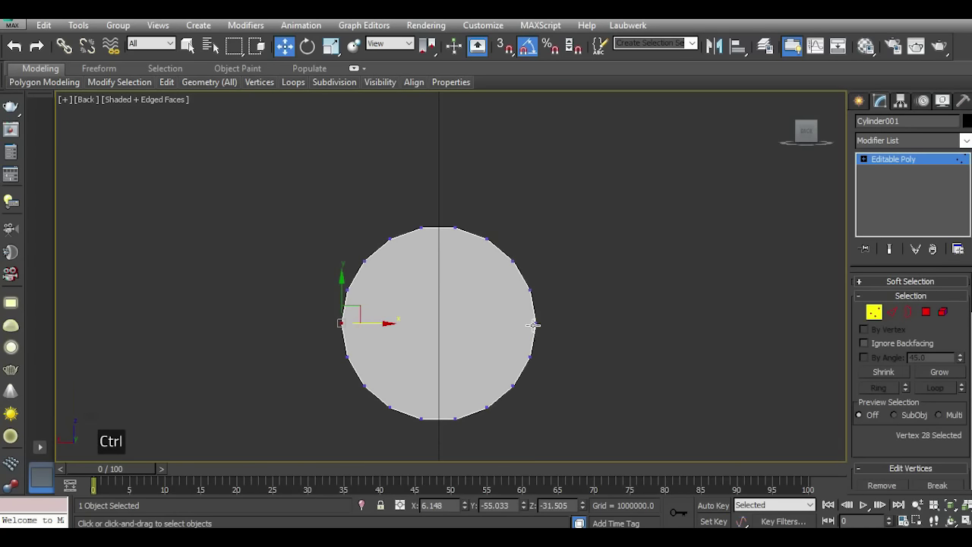
Connect the two side vertices and delete the cylinder's upper-half vertices.
scroll(down, 3)
double_click(916, 434)
scroll(down, 3)
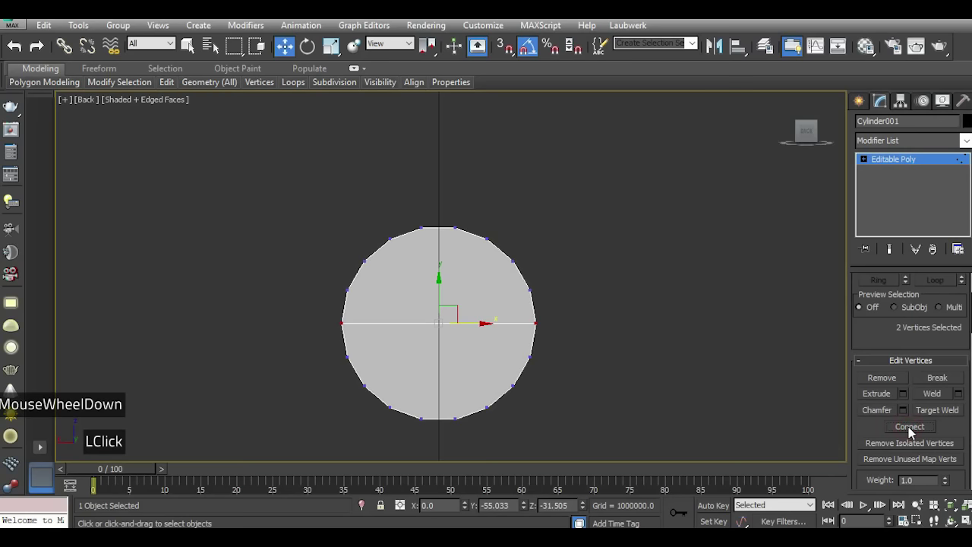
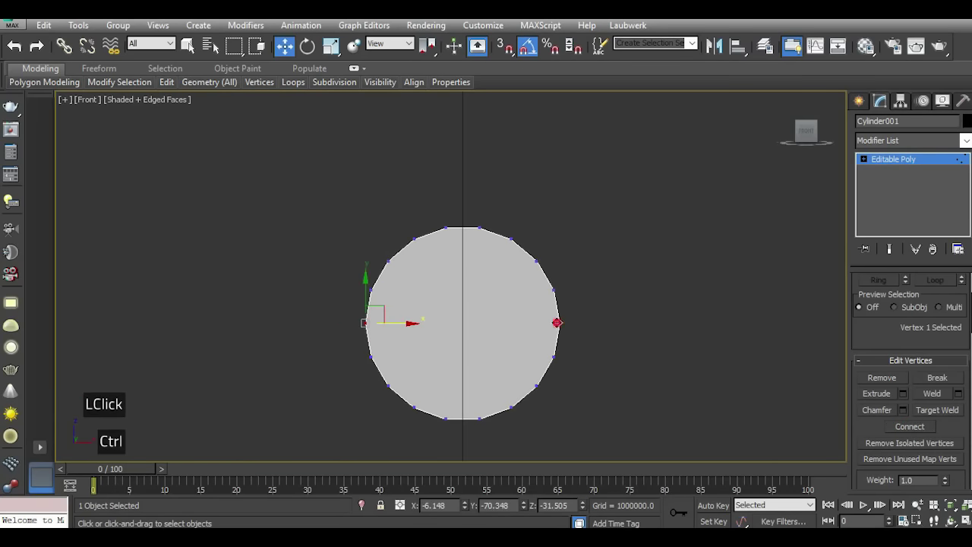
click(903, 432)
click(408, 245)
key(Delete)
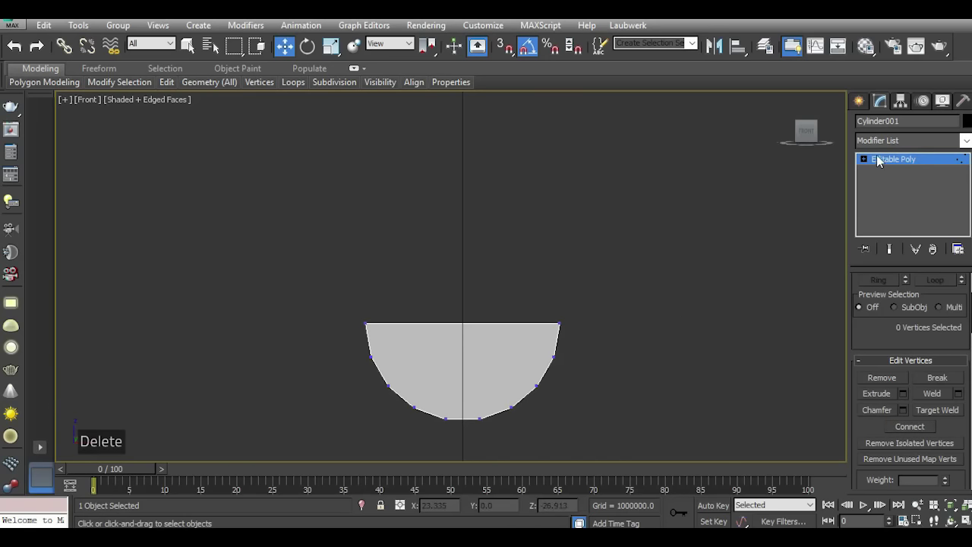
Select the open top border and cap it flat.
click(874, 165)
click(892, 197)
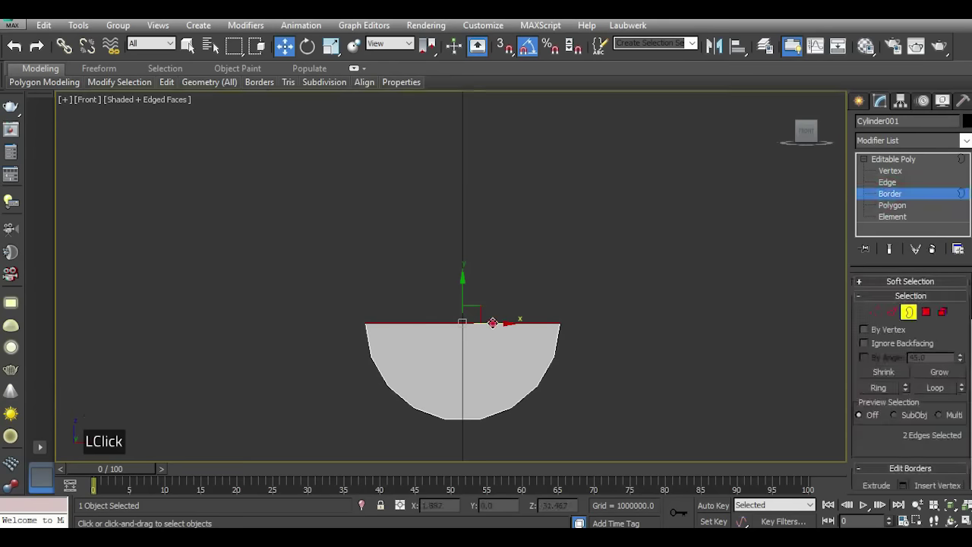
scroll(down, 3)
click(939, 425)
key(l)
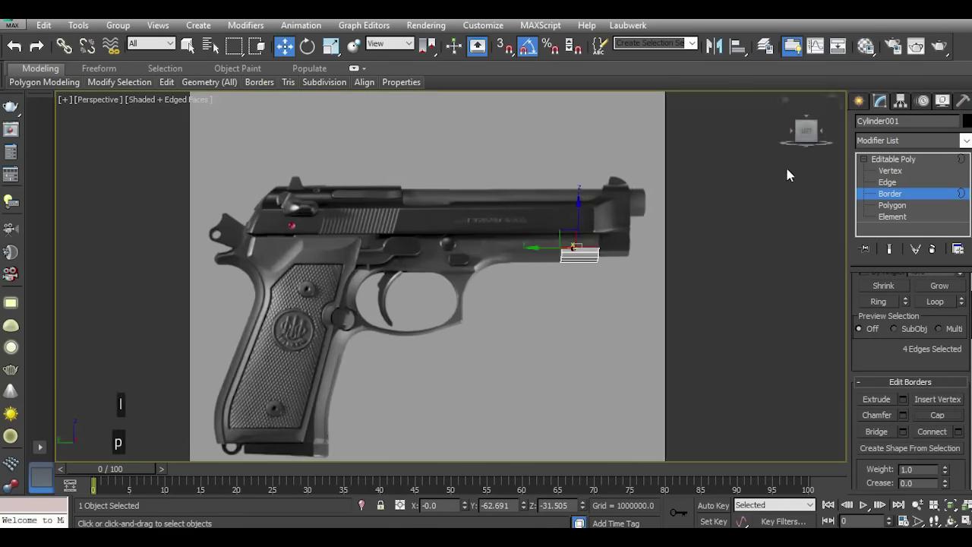
click(814, 133)
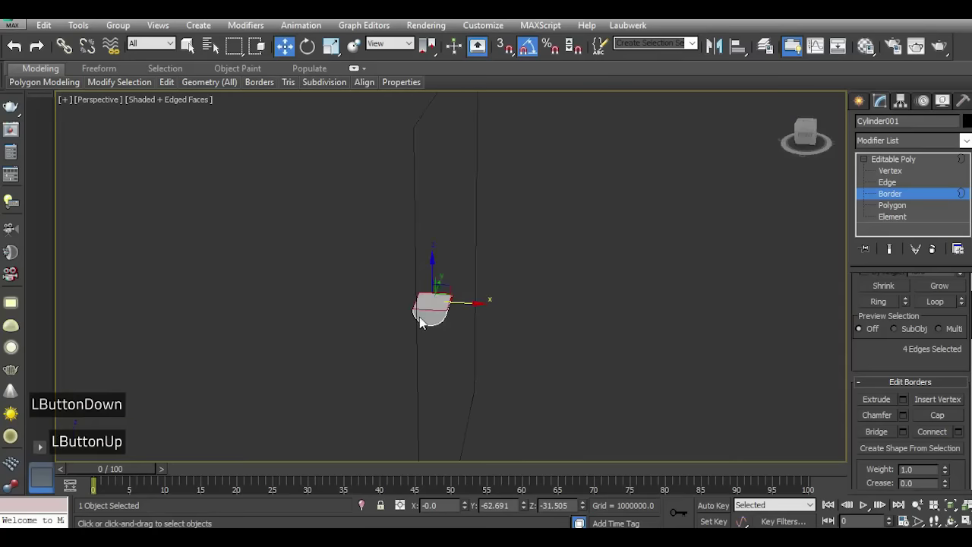
scroll(up, 3)
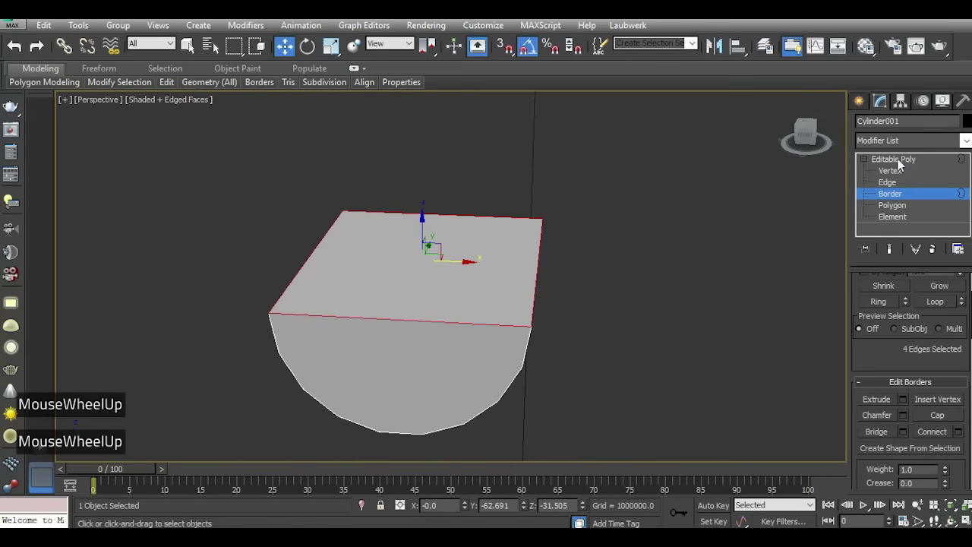
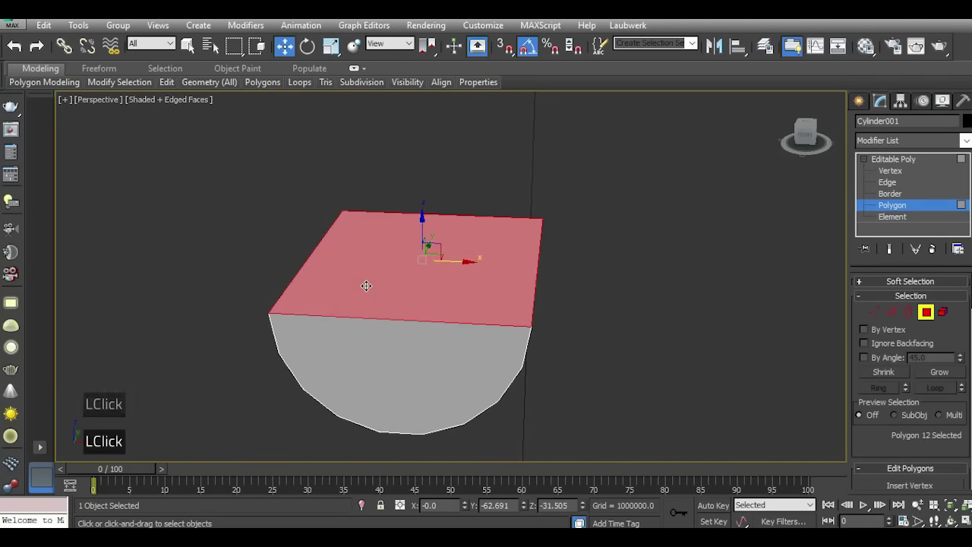
Extrude the half-barrel's end polygons rearward with Apply and Continue in the side view.
key(l)
scroll(up, 3)
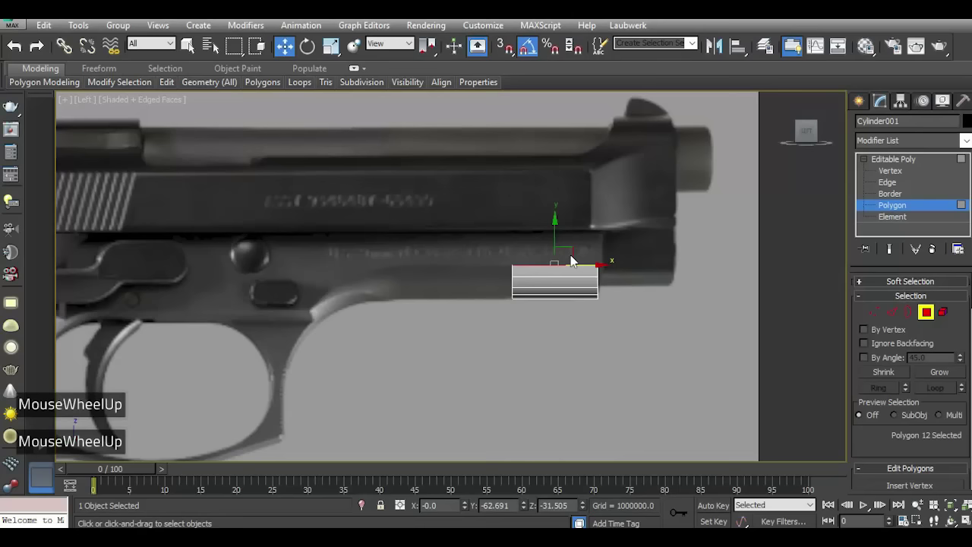
scroll(down, 3)
scroll(up, 3)
scroll(down, 3)
double_click(905, 417)
scroll(down, 3)
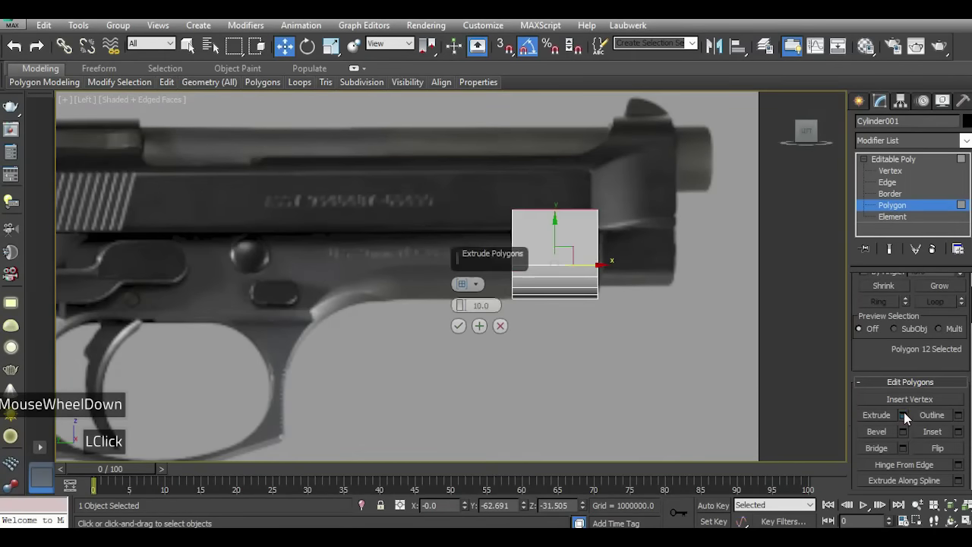
click(499, 255)
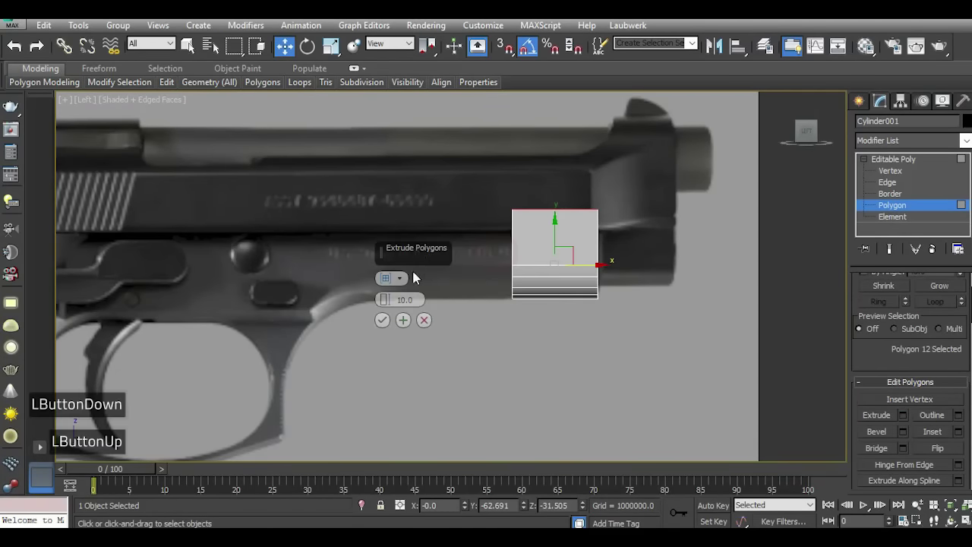
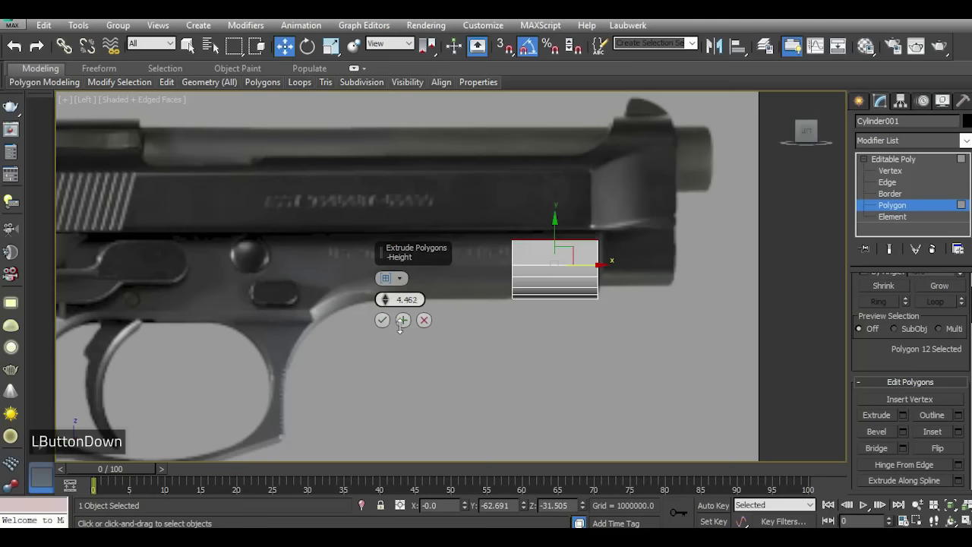
scroll(up, 3)
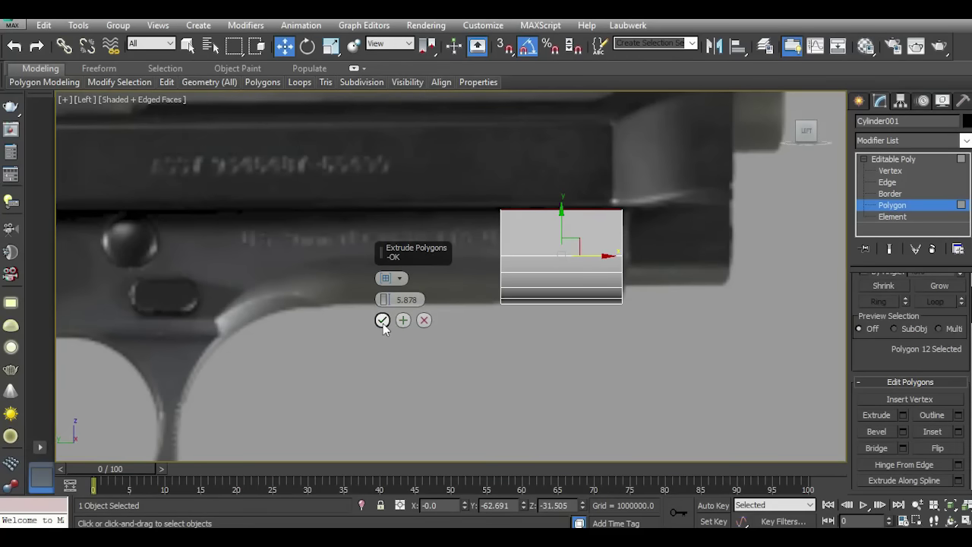
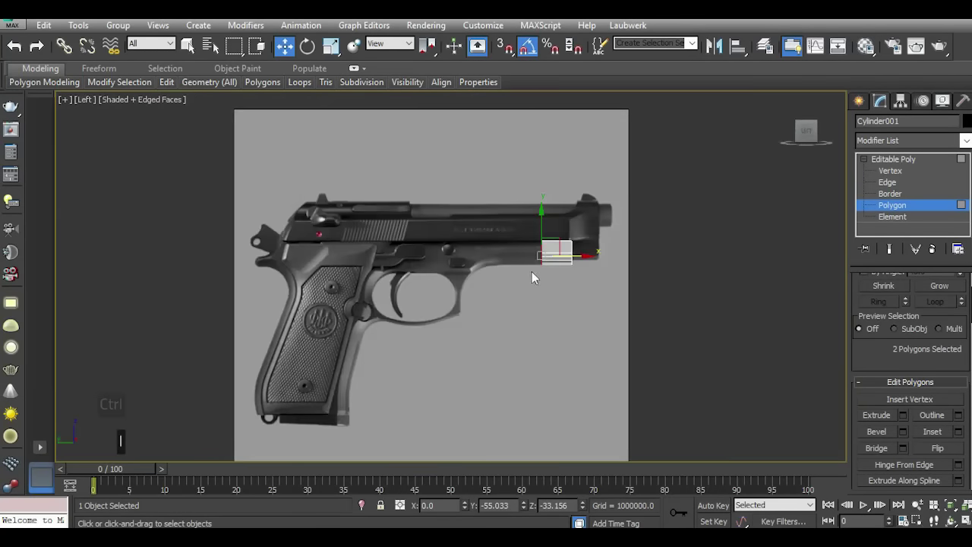
scroll(up, 3)
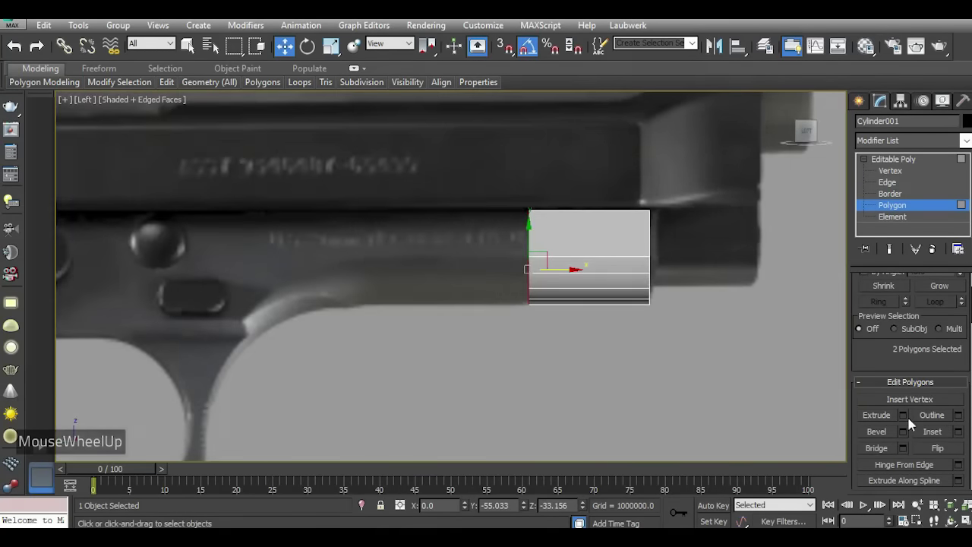
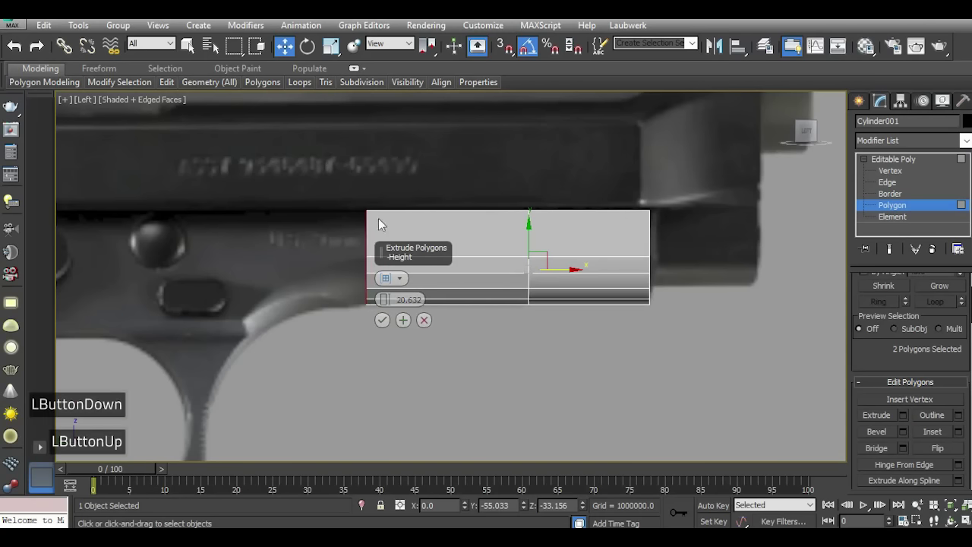
Apply a second rearward extrusion of the end faces and confirm it.
click(447, 259)
scroll(down, 3)
scroll(up, 3)
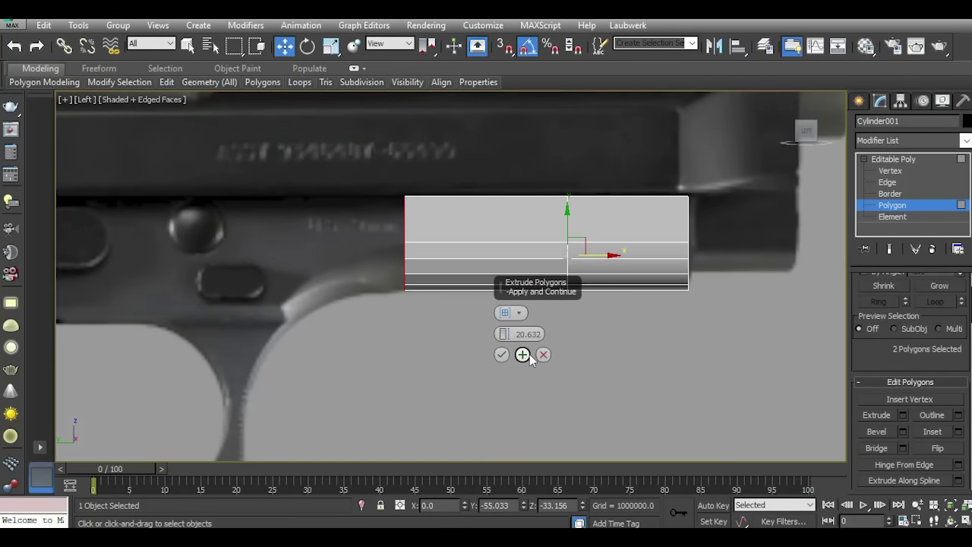
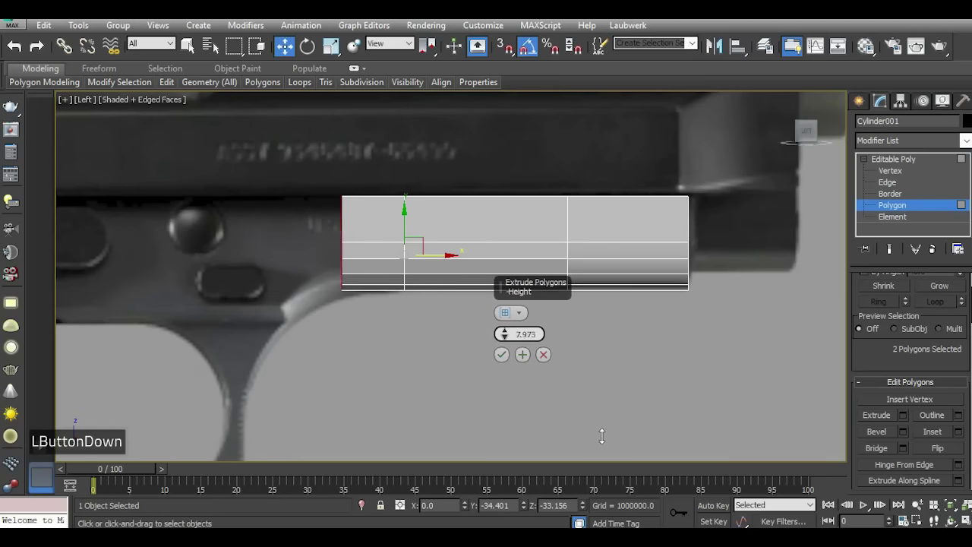
double_click(506, 361)
scroll(up, 3)
key(5)
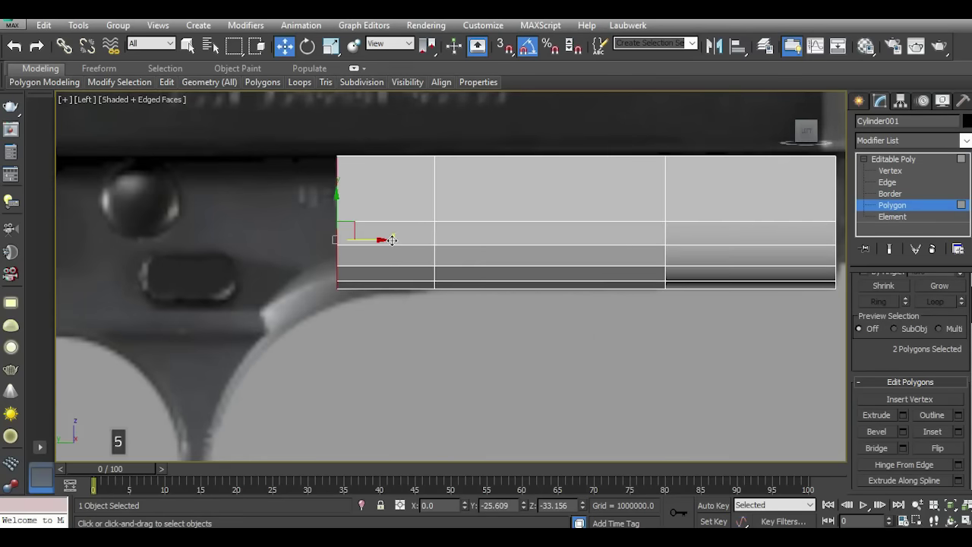
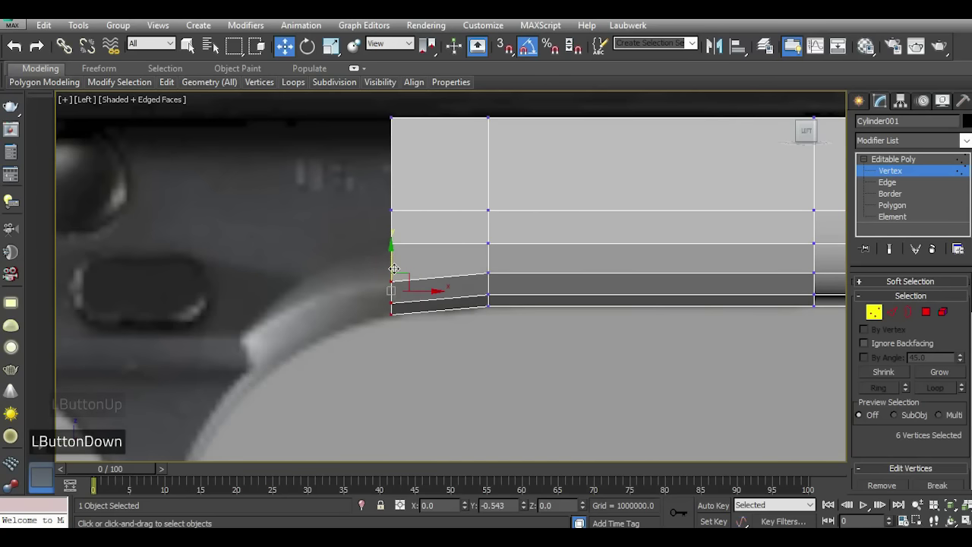
Extrude the front end faces again and move front vertices to slope the underside.
click(387, 236)
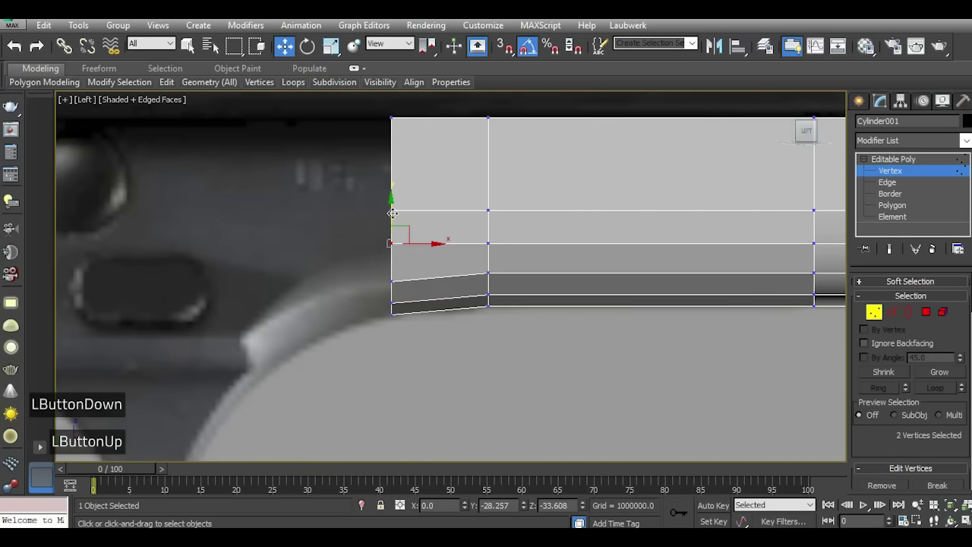
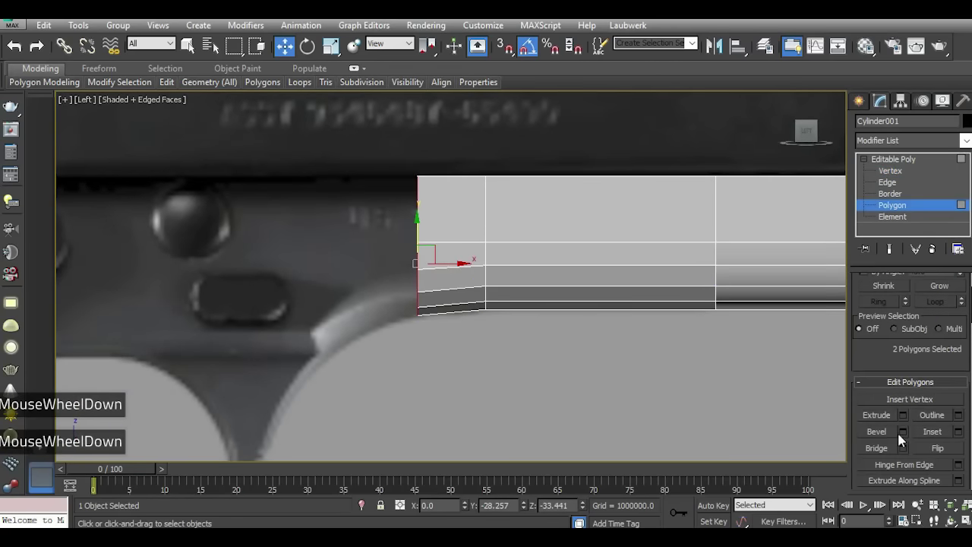
click(903, 420)
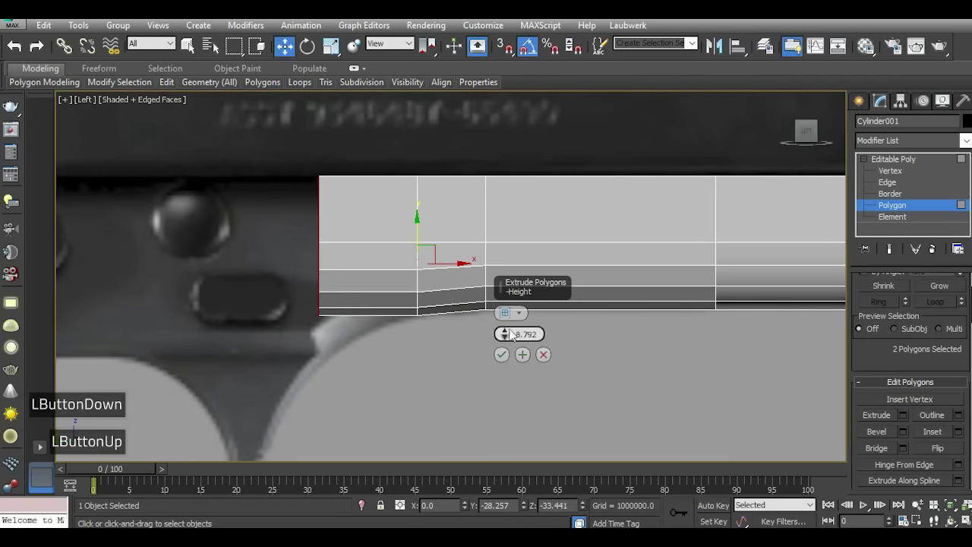
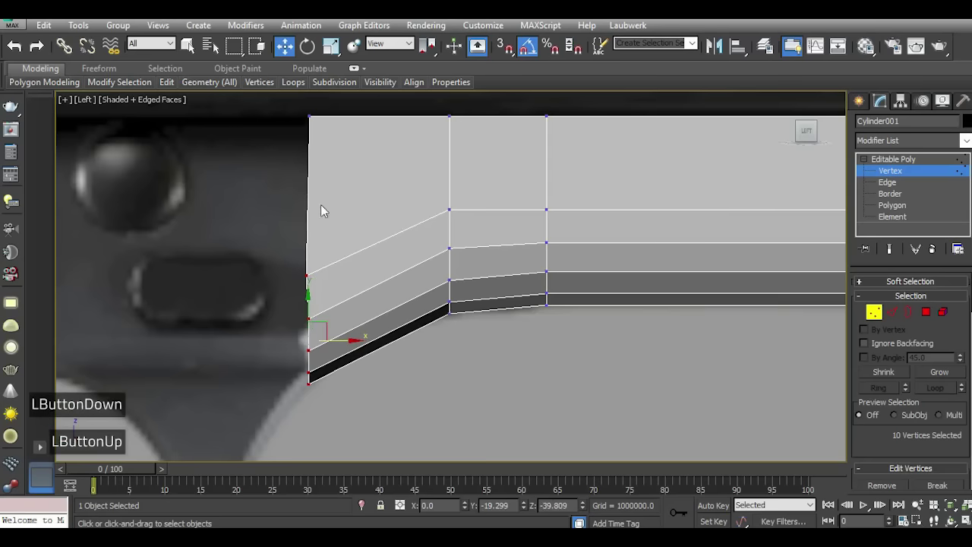
click(298, 121)
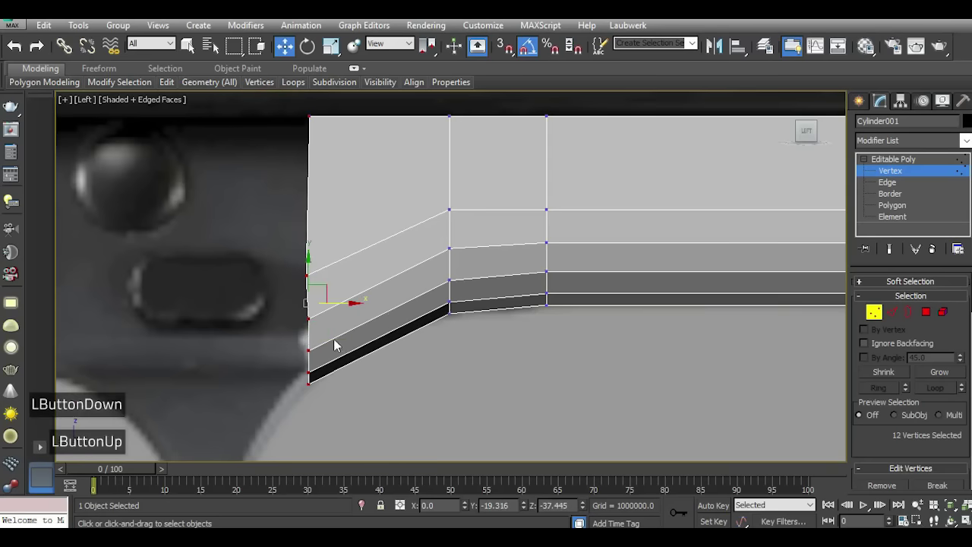
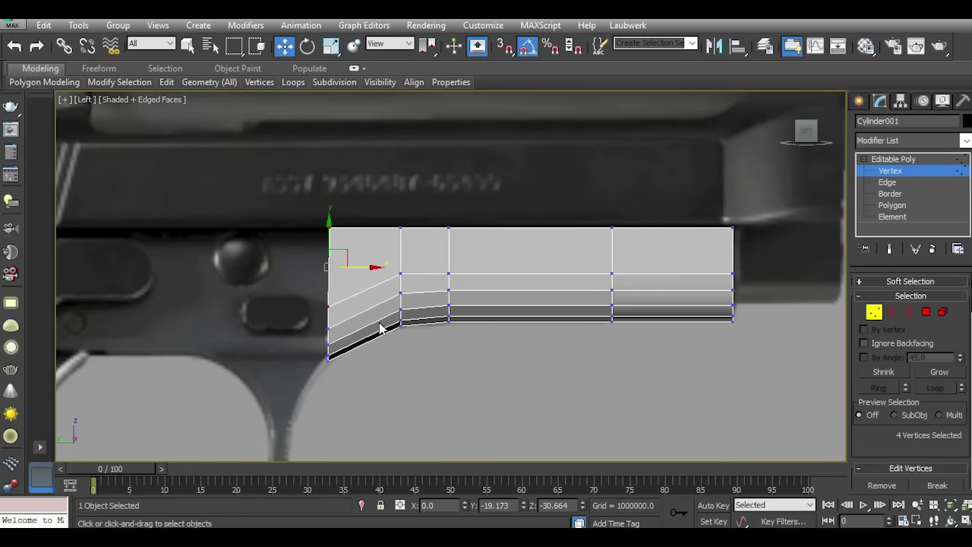
In Perspective, extrude the rear faces further and adjust the top vertices to the slide.
key(5)
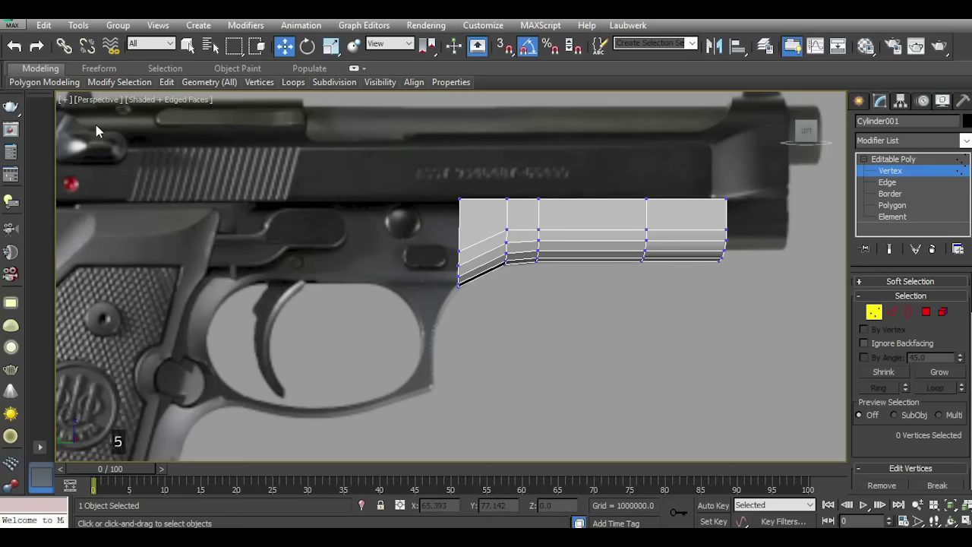
click(933, 315)
scroll(down, 3)
click(906, 435)
scroll(up, 3)
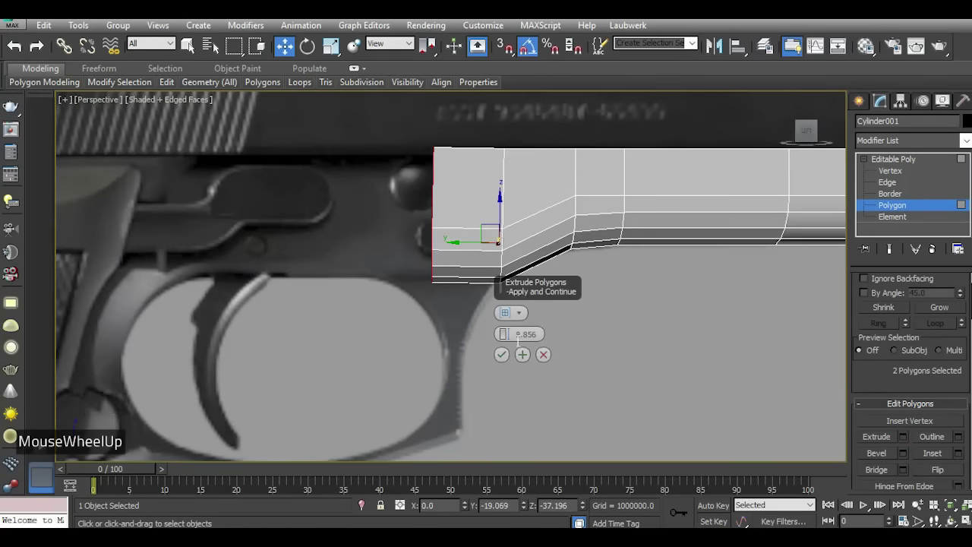
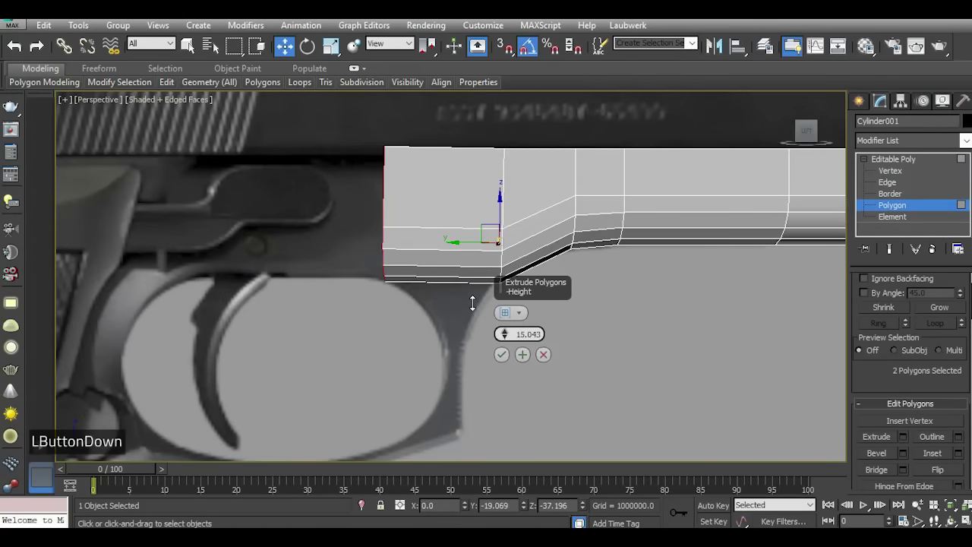
scroll(down, 3)
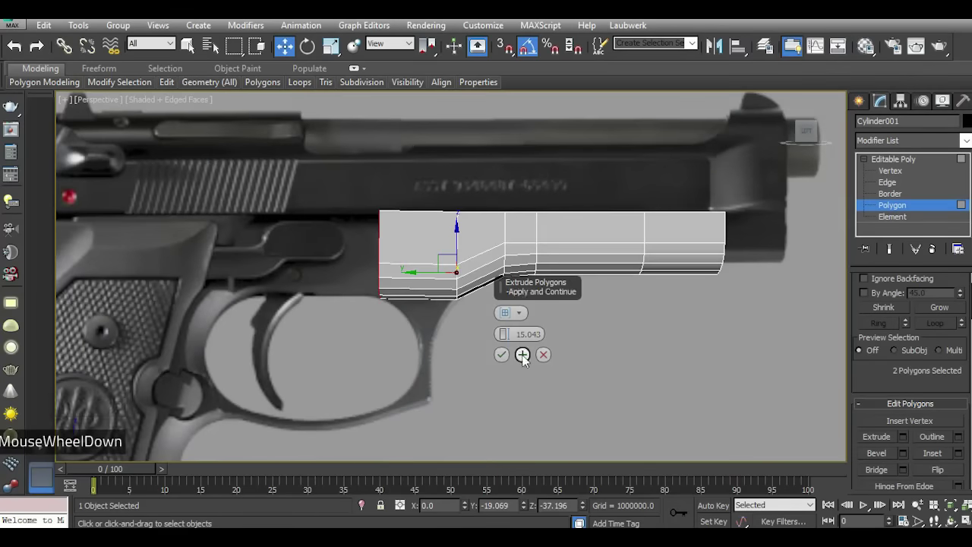
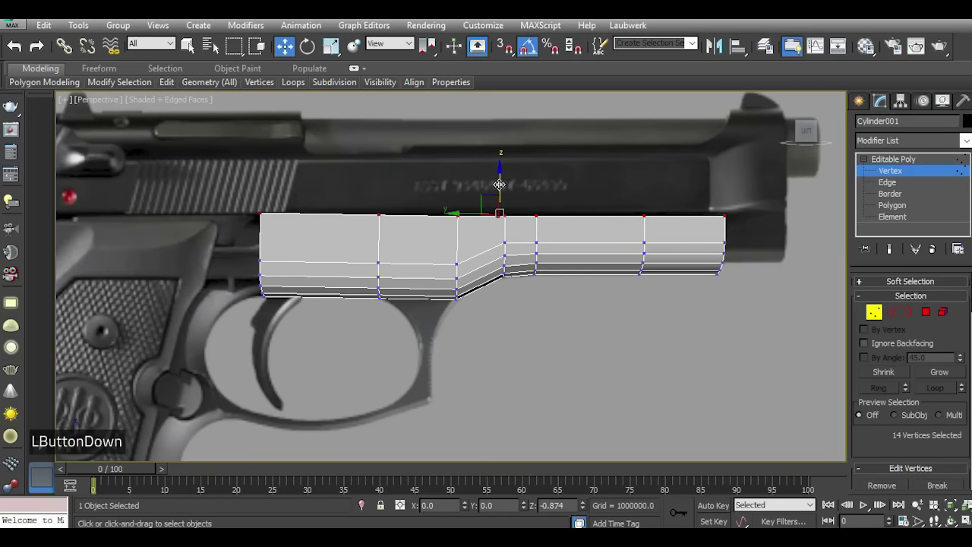
scroll(down, 3)
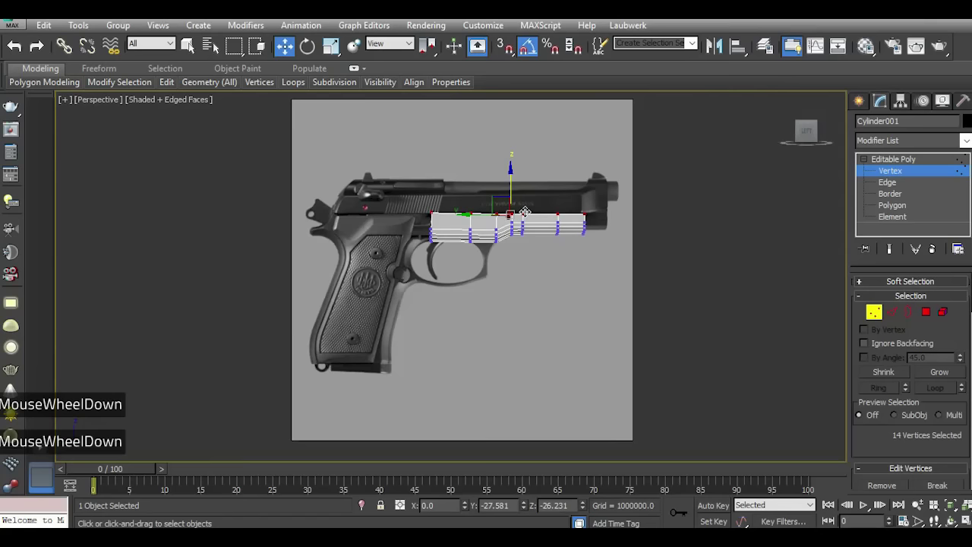
scroll(up, 3)
Extrude the block's rear polygons about 32 units back toward the hammer area.
key(5)
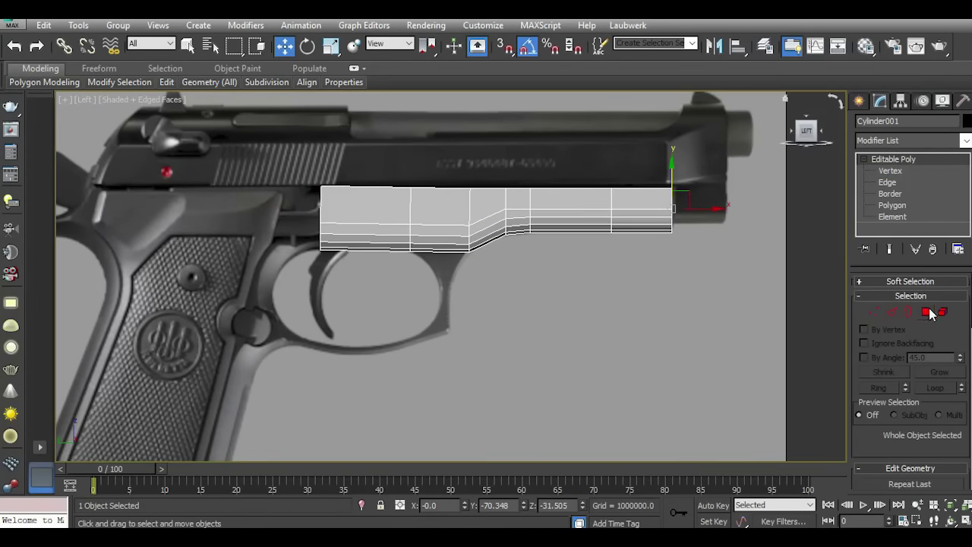
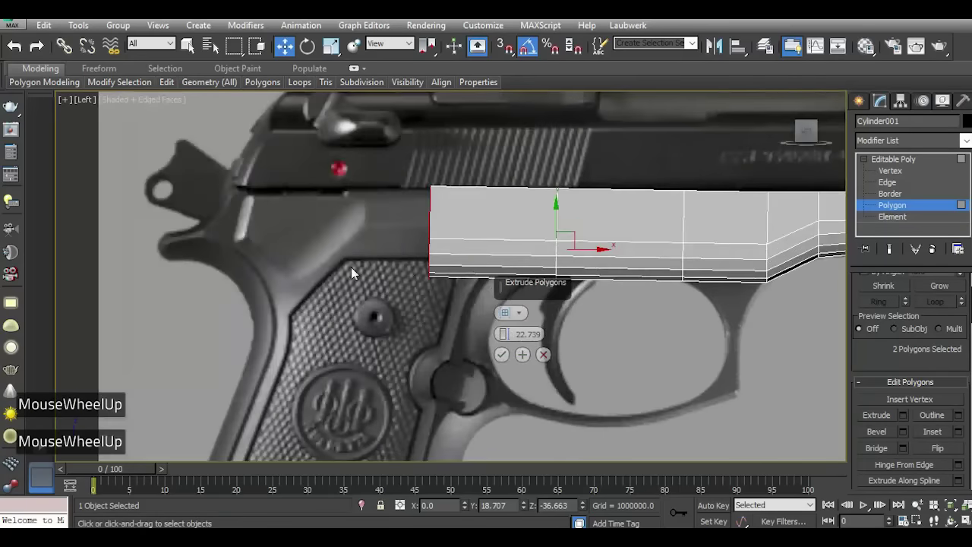
scroll(down, 3)
scroll(up, 3)
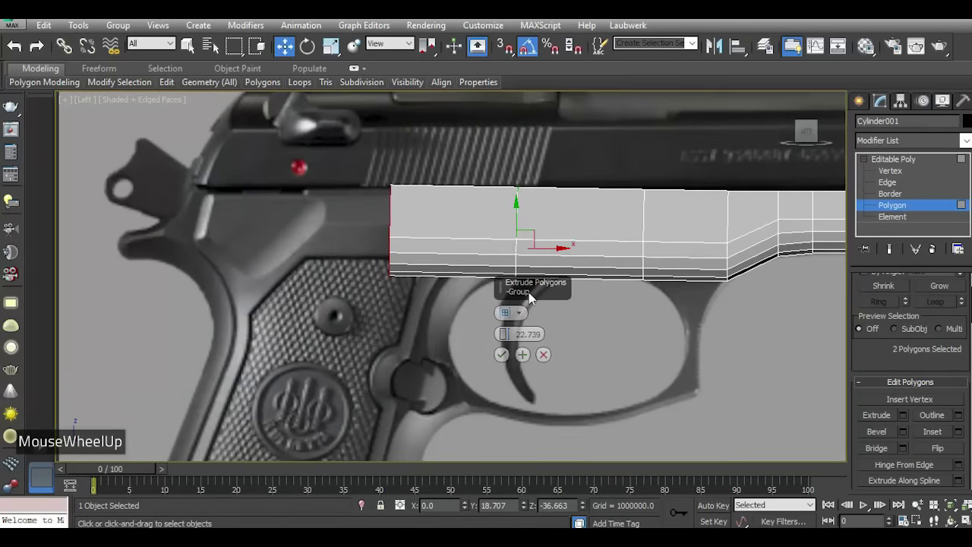
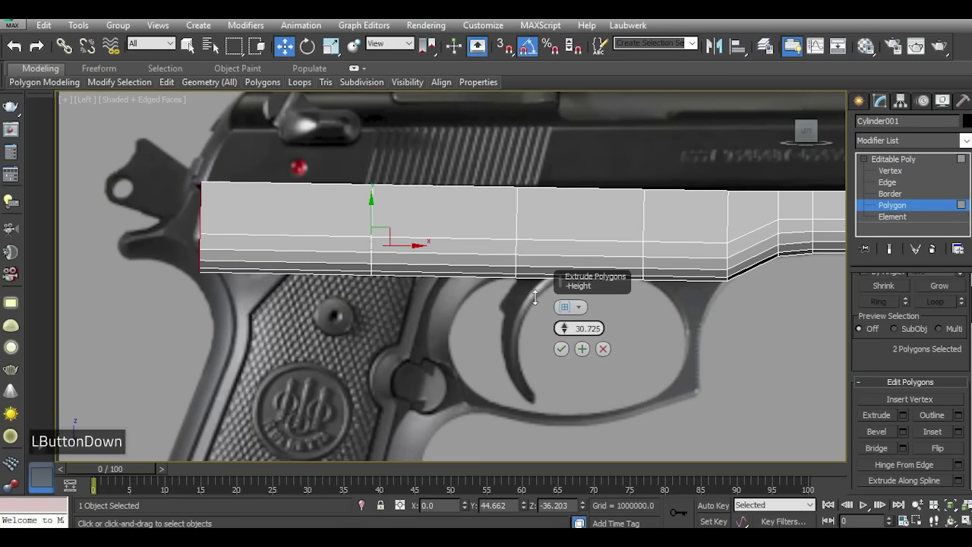
click(536, 294)
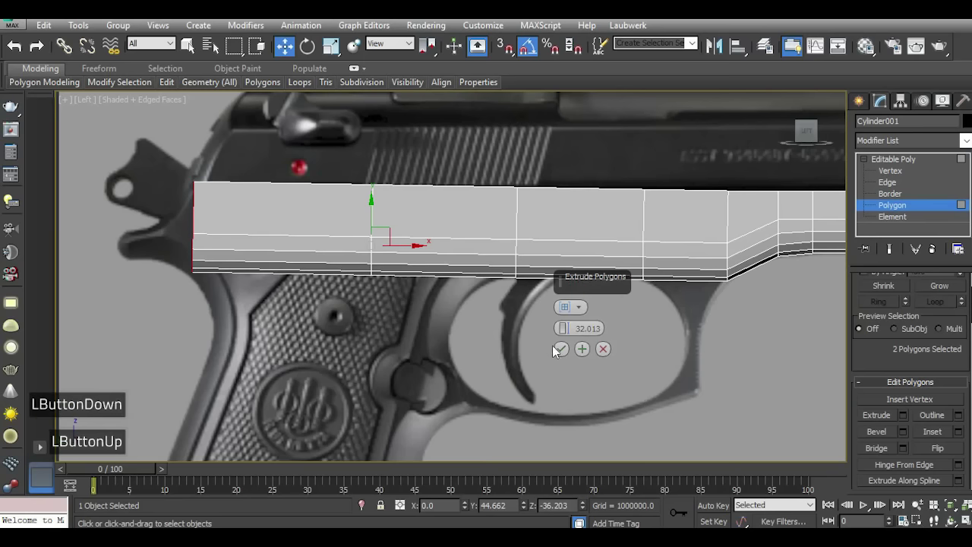
click(568, 355)
click(606, 339)
click(917, 175)
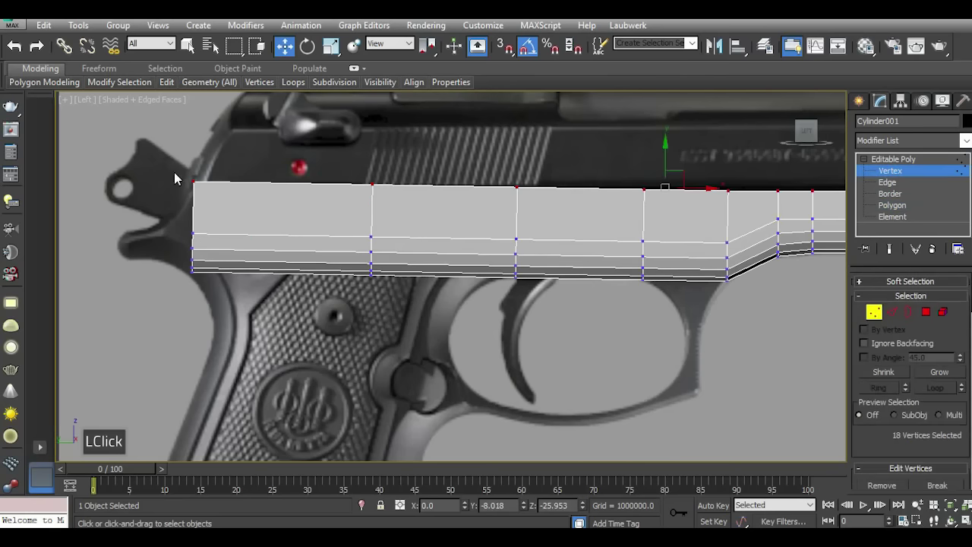
Move the rear top and rear column vertices back to the frame edge near the hammer.
scroll(down, 3)
scroll(up, 3)
click(182, 190)
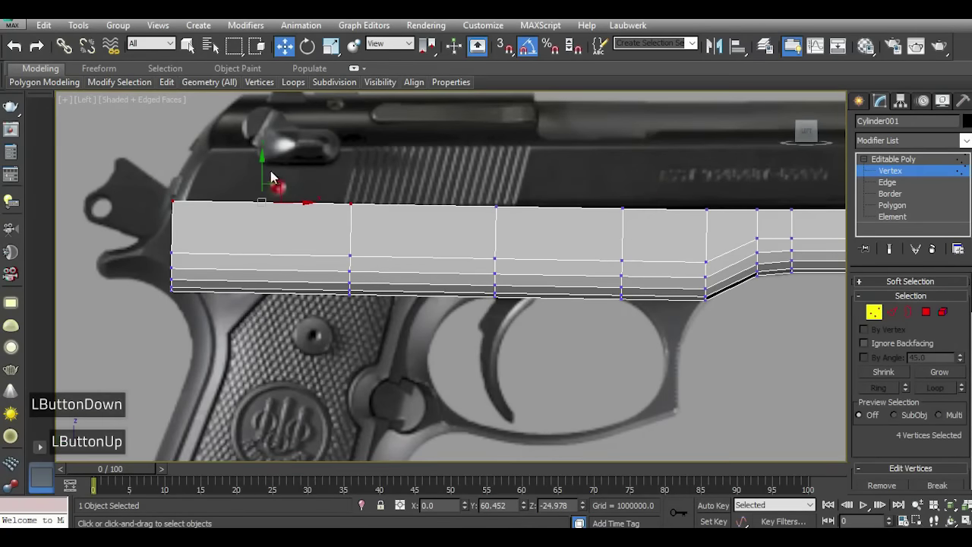
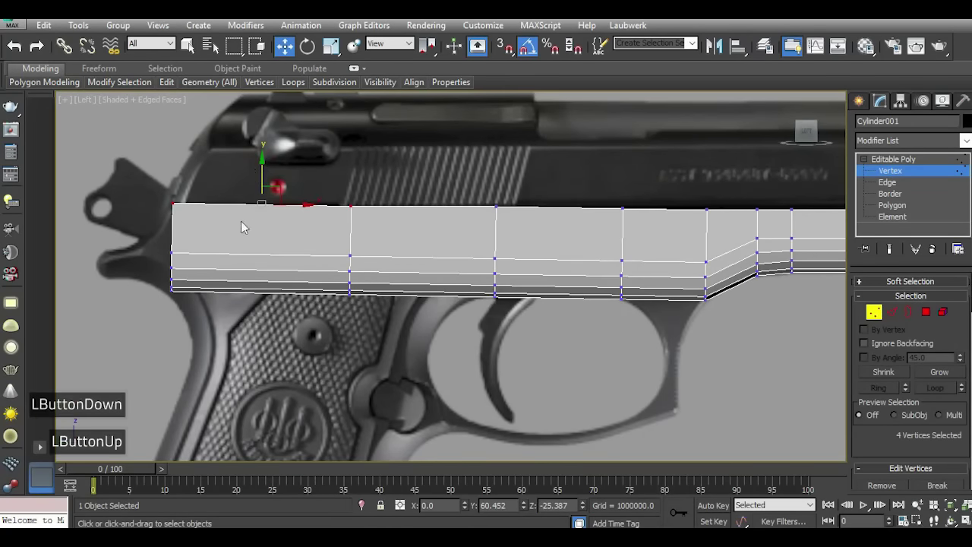
scroll(down, 3)
click(203, 238)
scroll(up, 3)
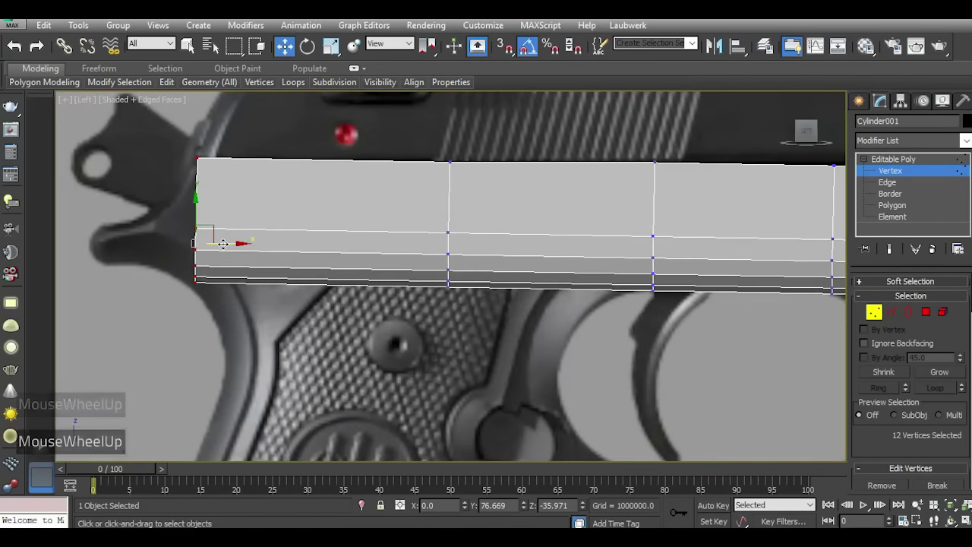
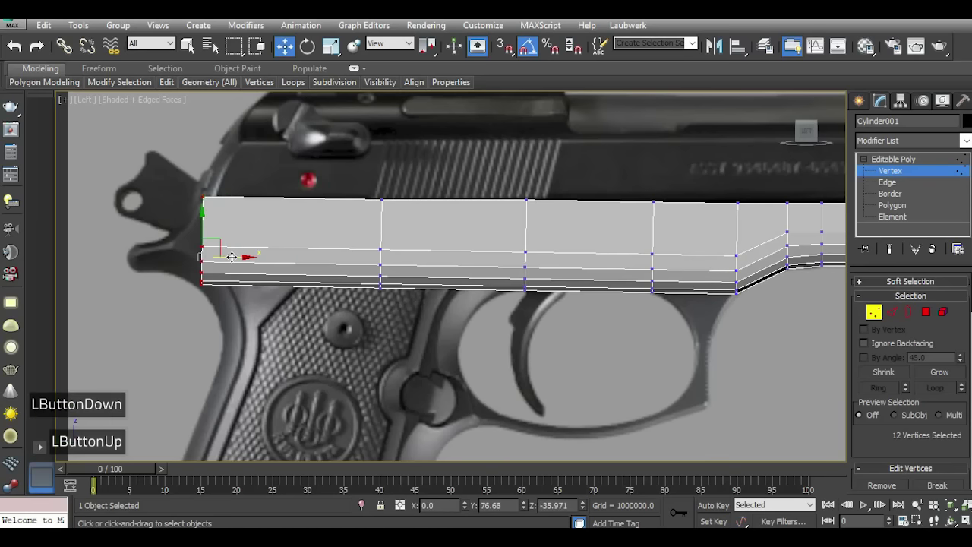
Reposition a middle column of vertices to follow the slide outline.
scroll(down, 3)
key(5)
key(5)
click(532, 173)
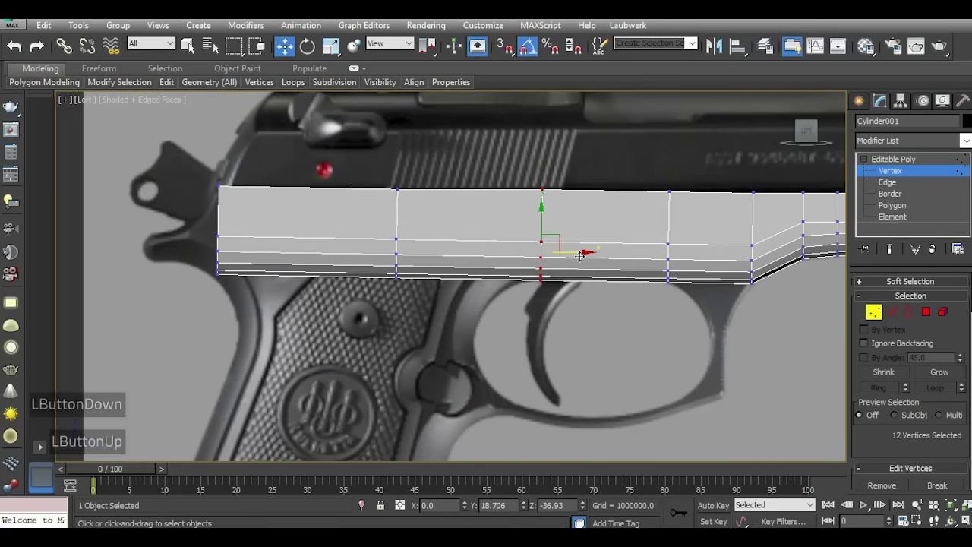
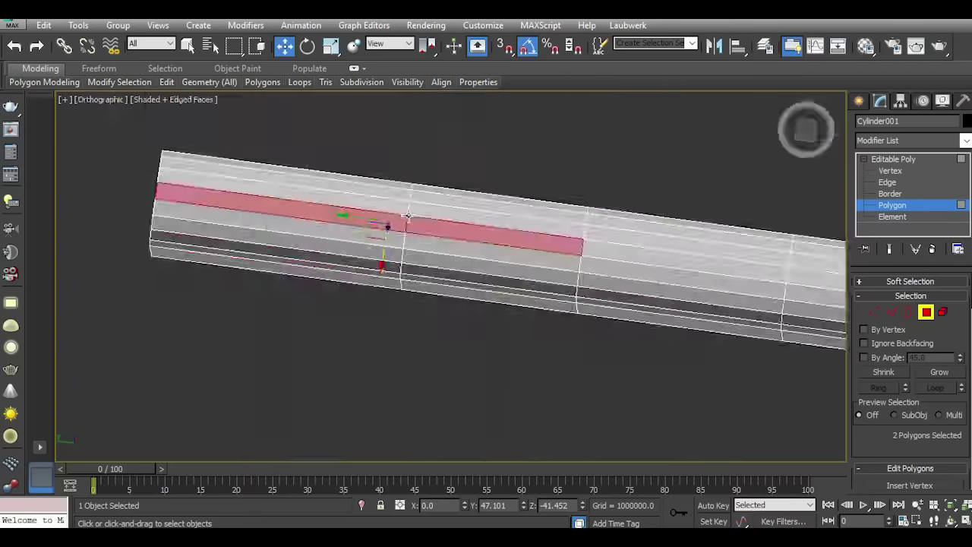
Ctrl-select the ten underside polygons of the frame's rear section, checking from Bottom view.
scroll(up, 3)
scroll(down, 3)
scroll(up, 3)
scroll(down, 3)
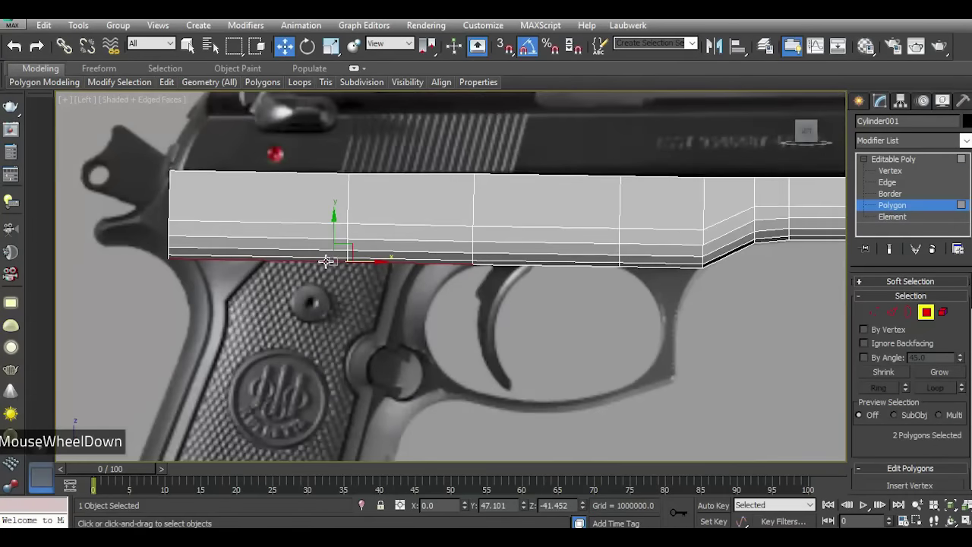
scroll(up, 3)
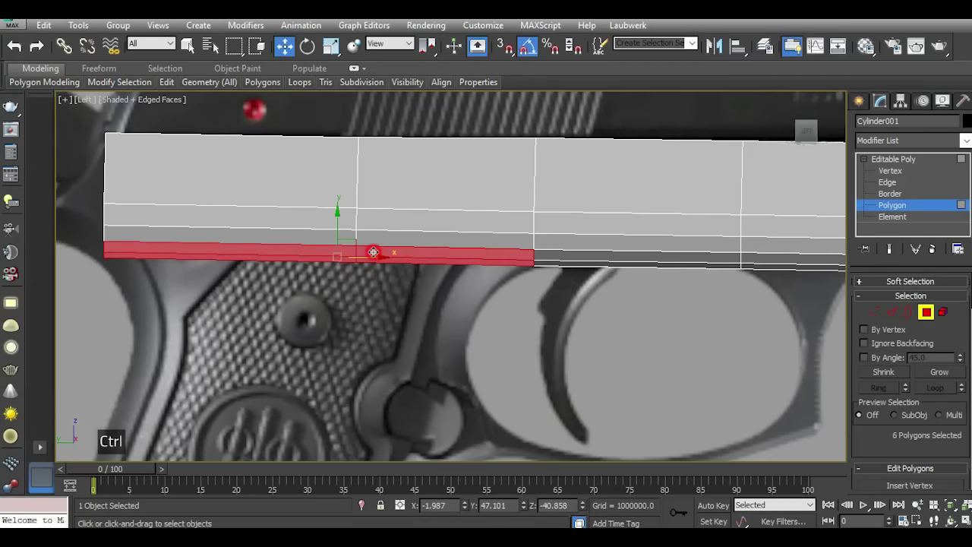
key(b)
scroll(down, 3)
scroll(up, 3)
scroll(down, 3)
scroll(up, 3)
scroll(up, 3)
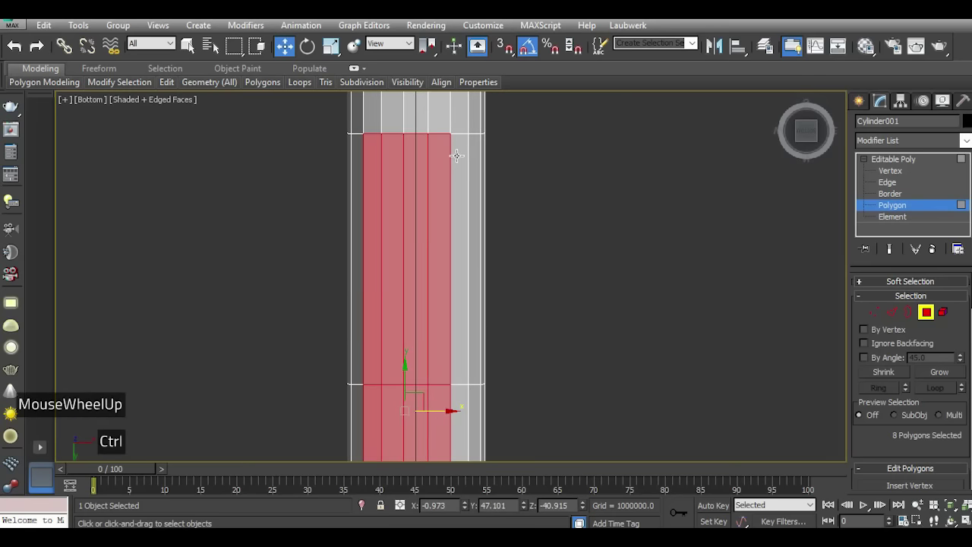
scroll(down, 3)
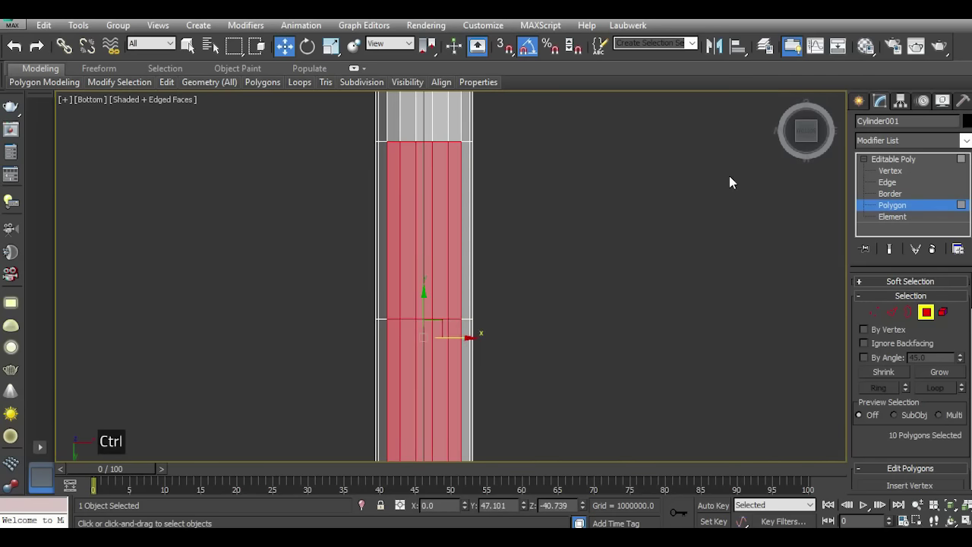
key(l)
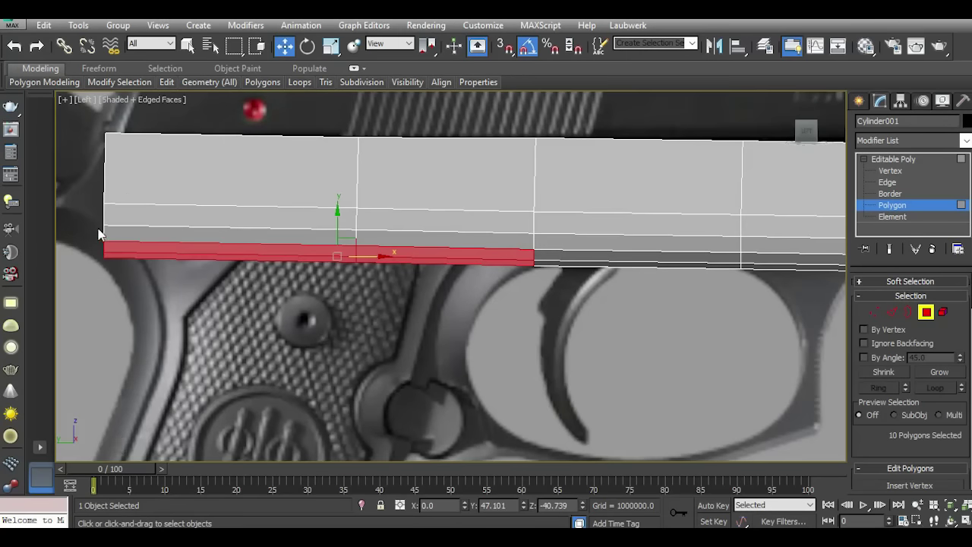
scroll(down, 3)
scroll(down, 3)
scroll(up, 3)
scroll(down, 3)
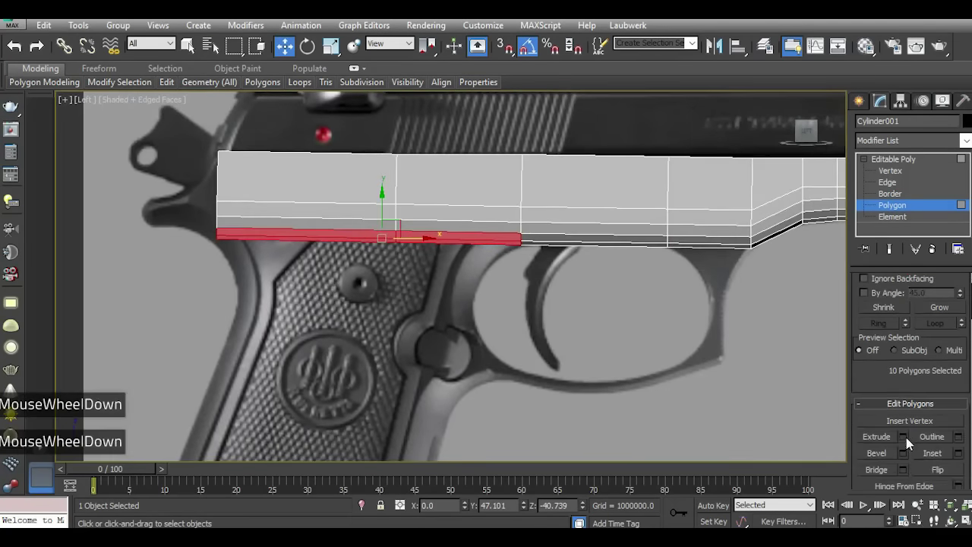
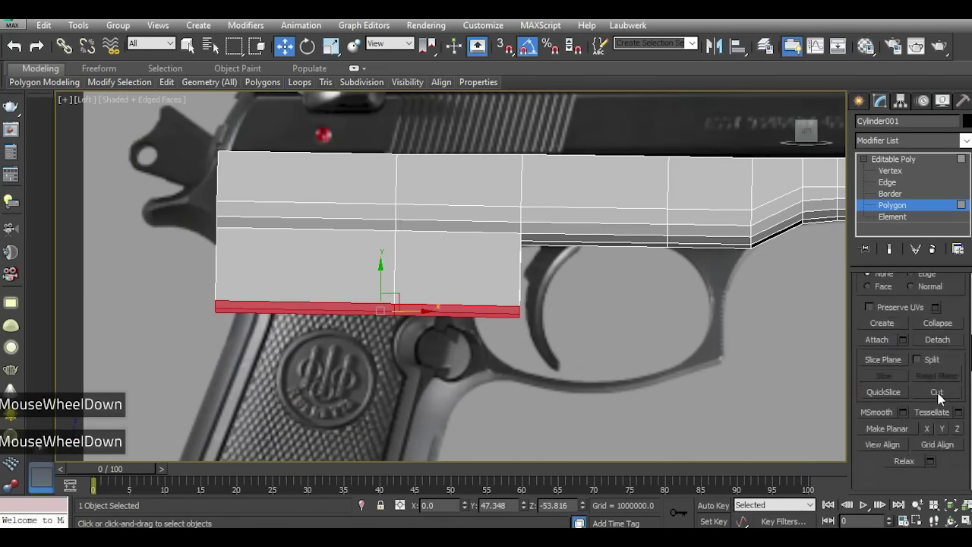
Extrude the selected underside polygons down about 13 units into a grip block.
click(893, 348)
scroll(down, 3)
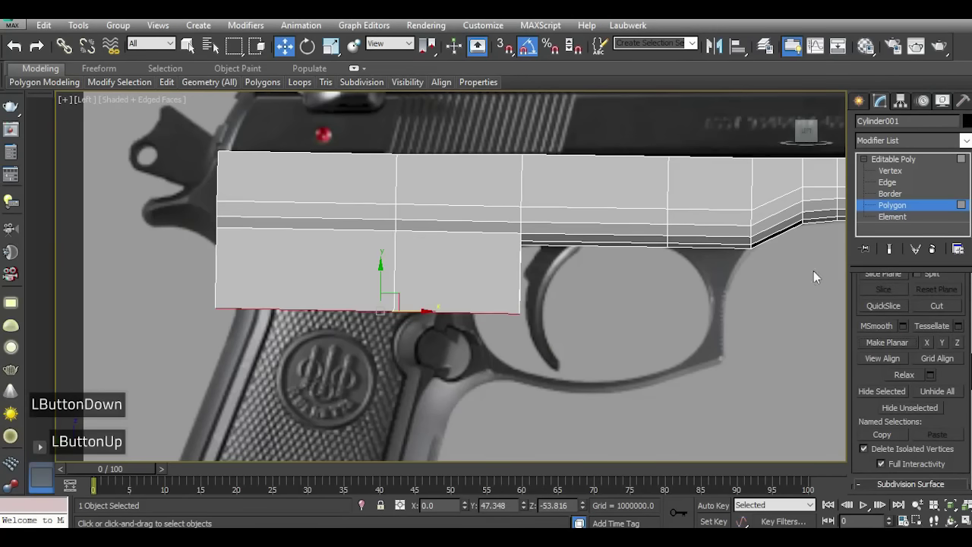
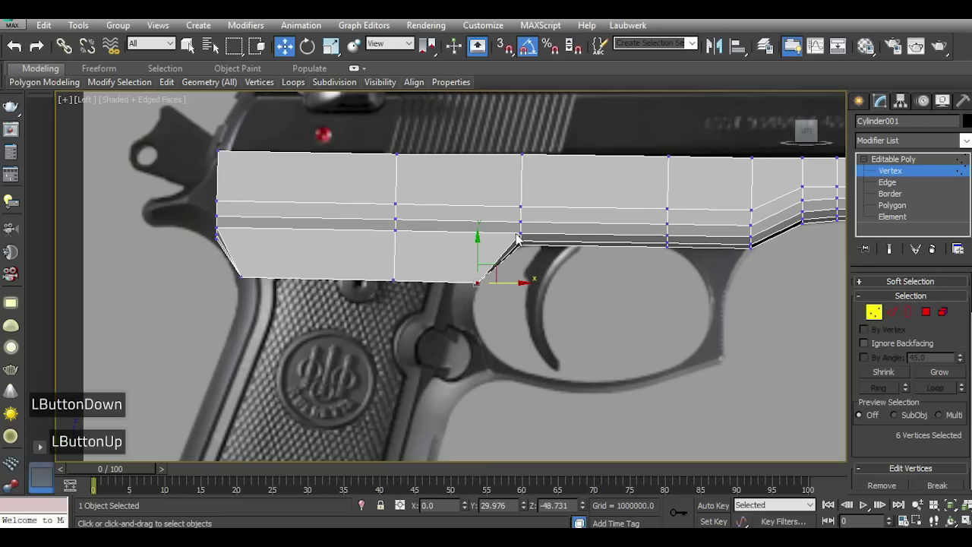
Adjust the grip's front vertex column, then extrude the bottom faces about 21 units further down.
click(527, 163)
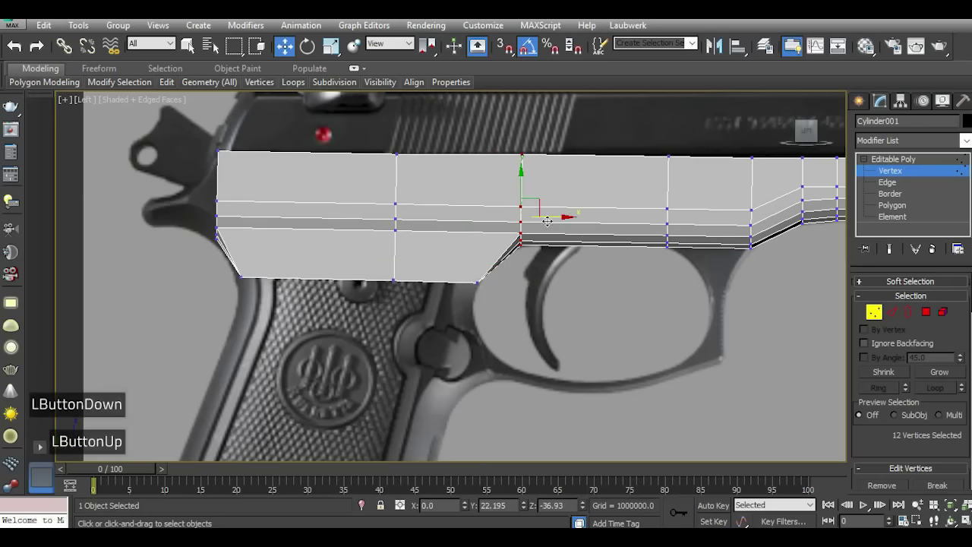
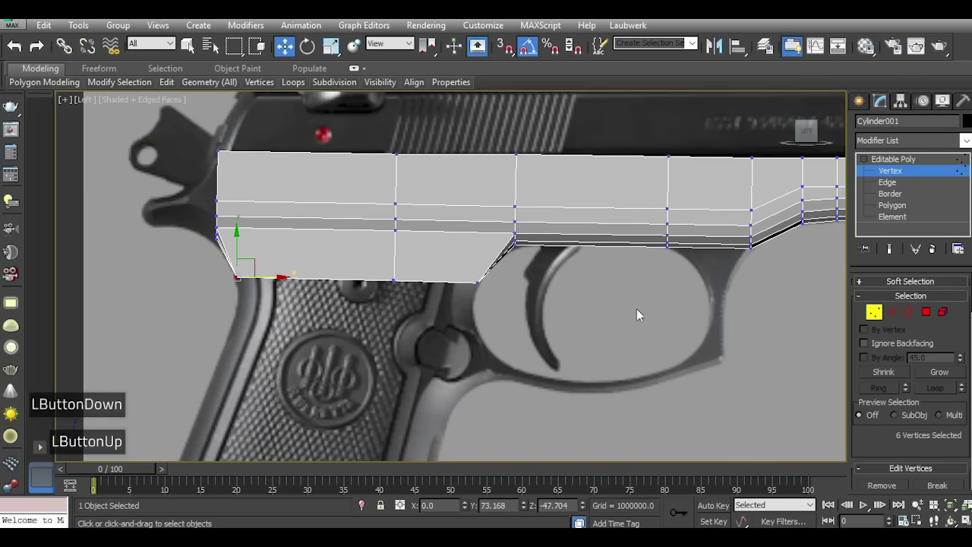
double_click(932, 321)
scroll(down, 3)
click(904, 376)
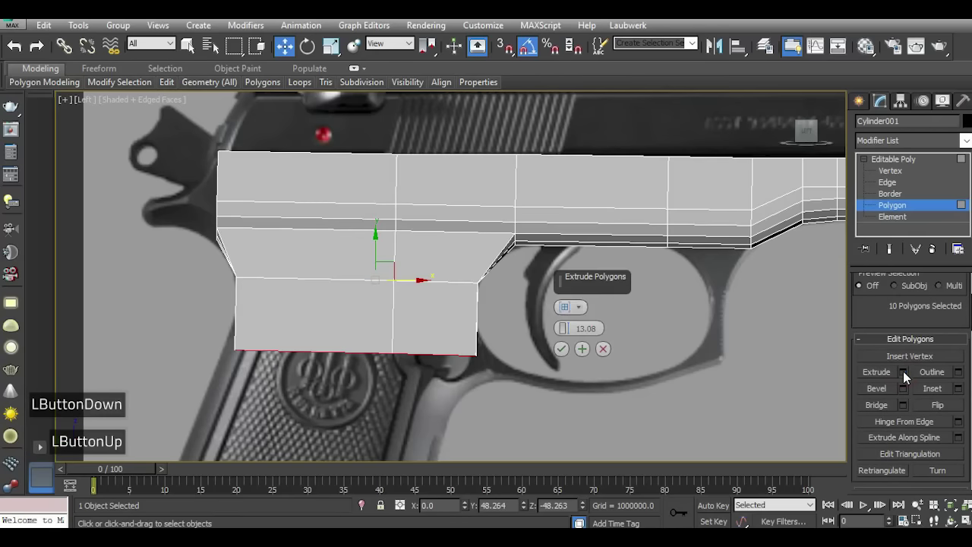
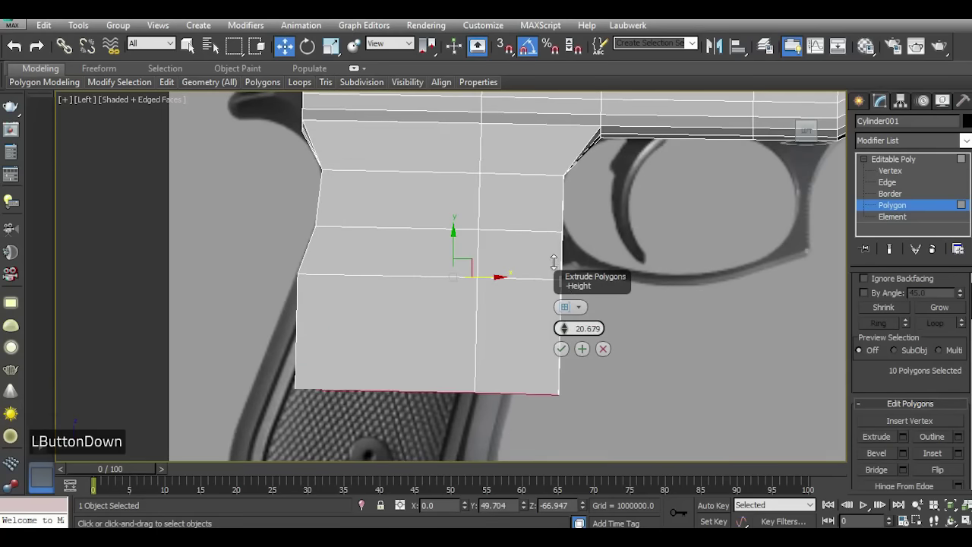
double_click(571, 353)
click(596, 348)
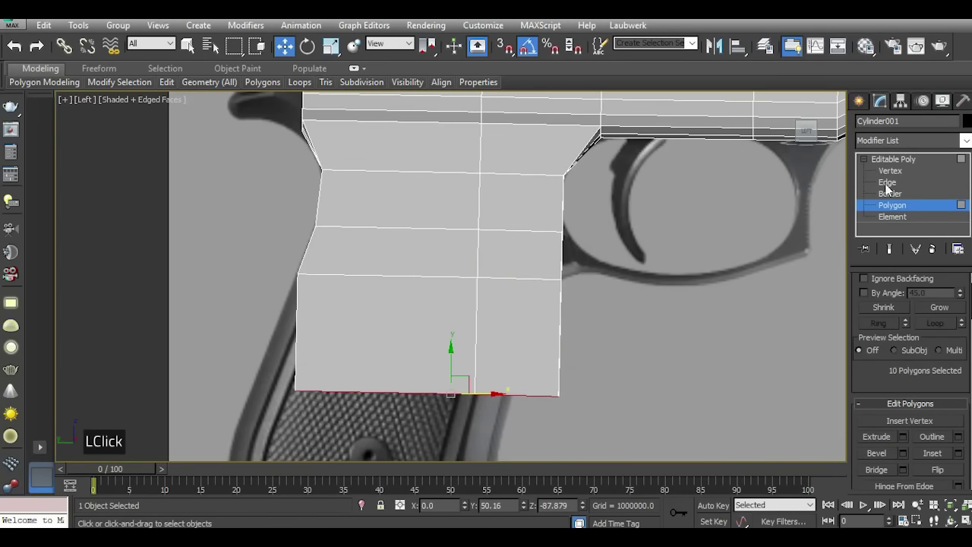
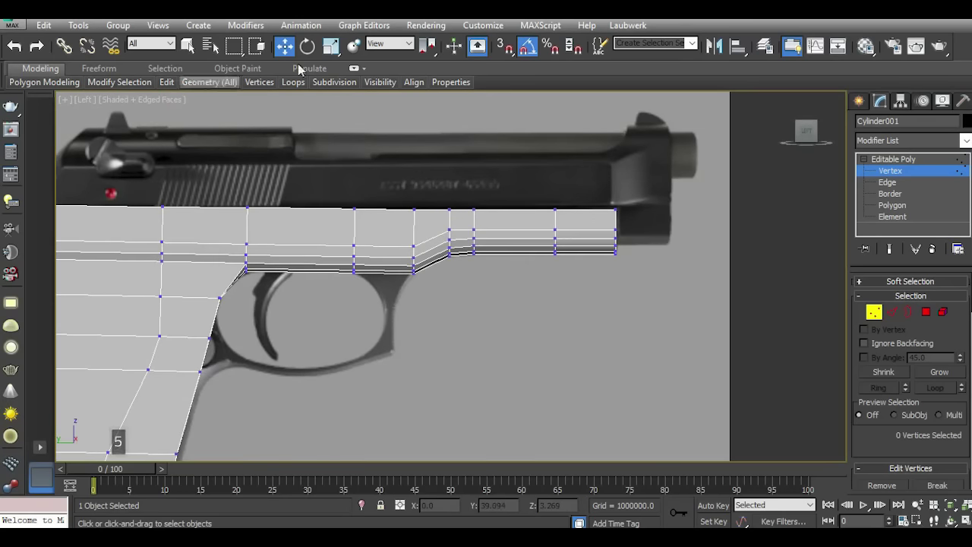
Switch to the frame's faces to prepare the two front-end polygons for insetting.
scroll(up, 3)
click(932, 316)
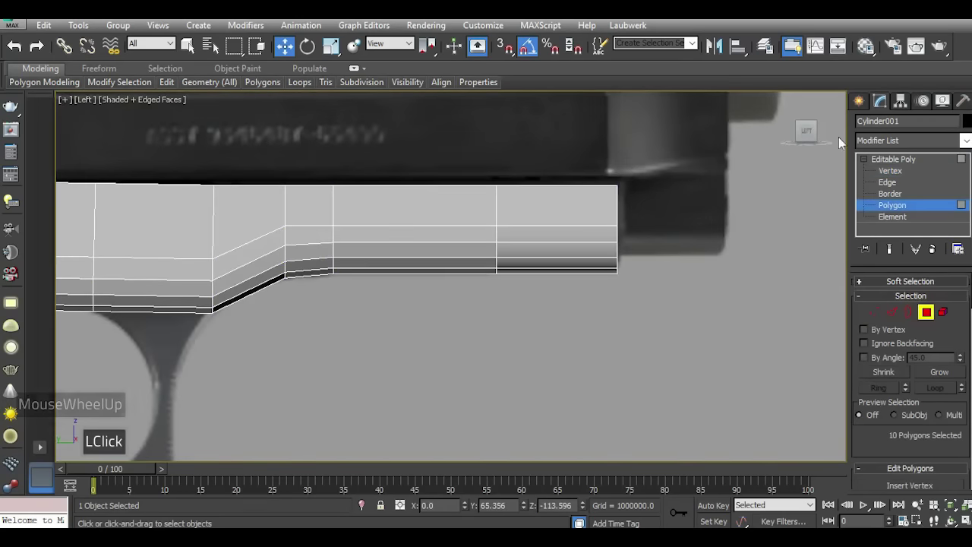
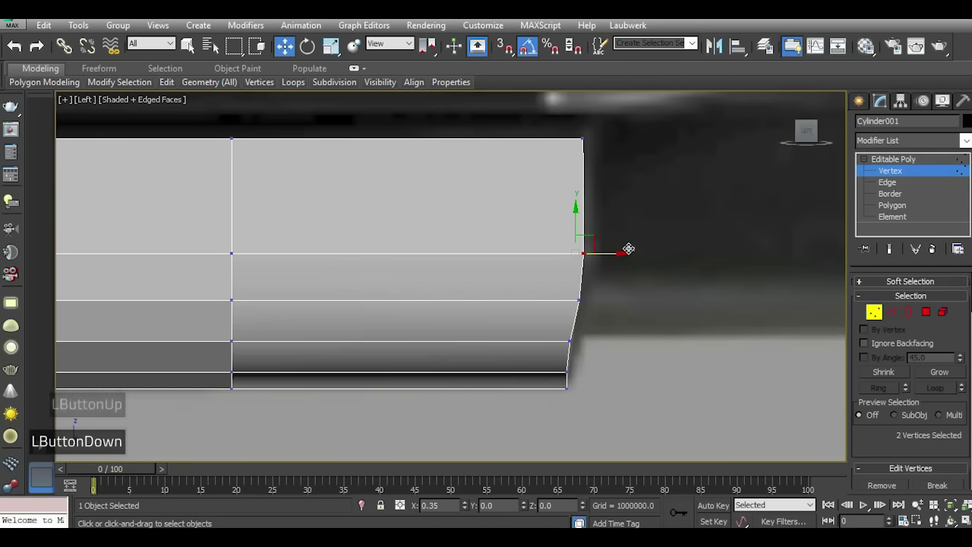
scroll(down, 3)
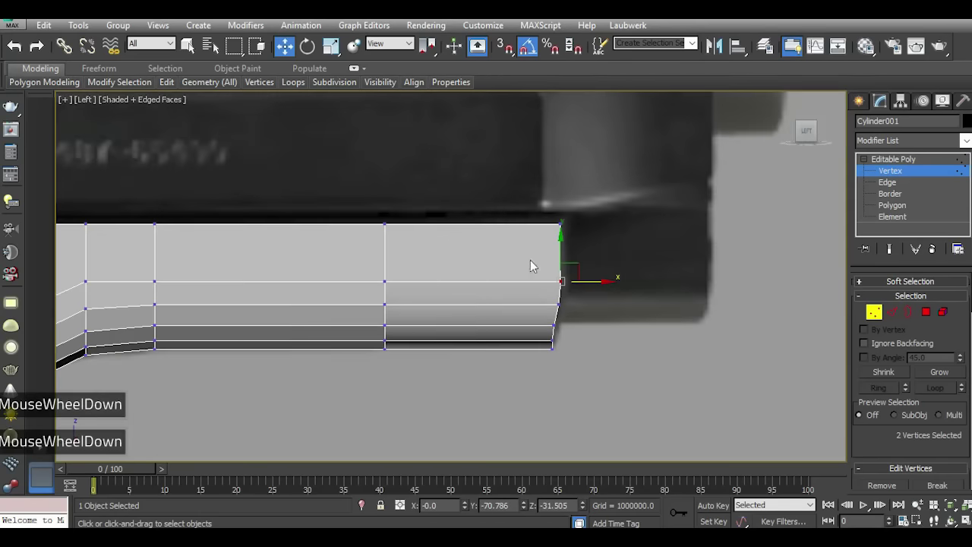
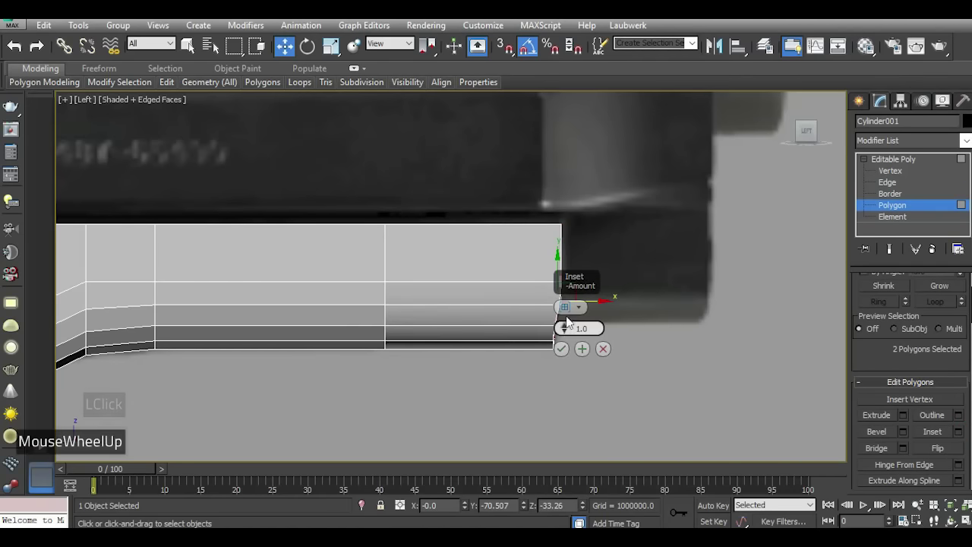
Inset the two front-end faces by about 2.3, inspecting the result from an orbited view.
click(585, 287)
scroll(up, 3)
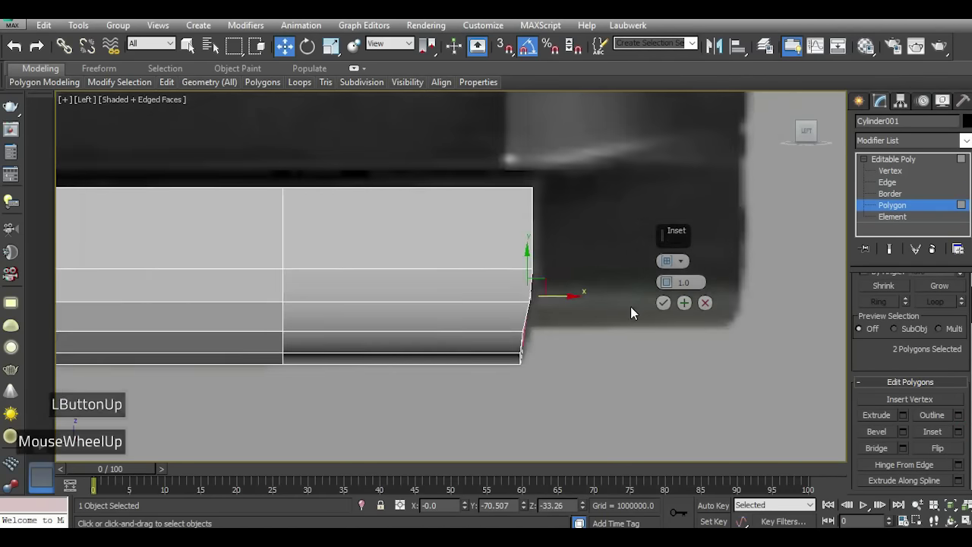
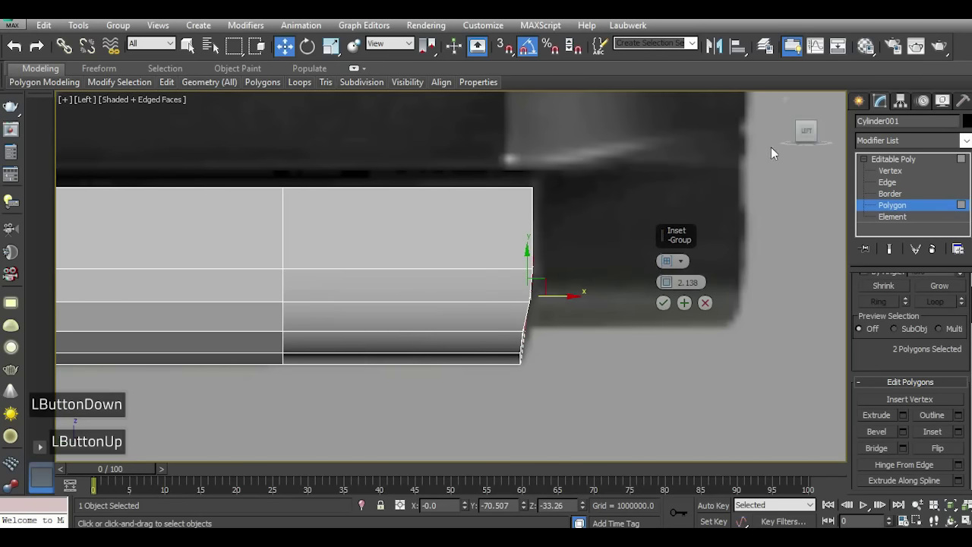
click(816, 129)
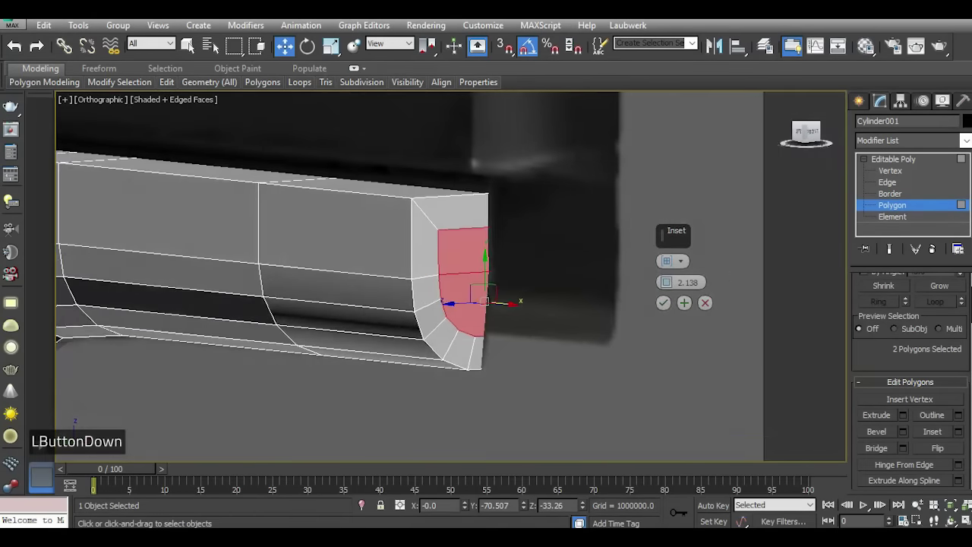
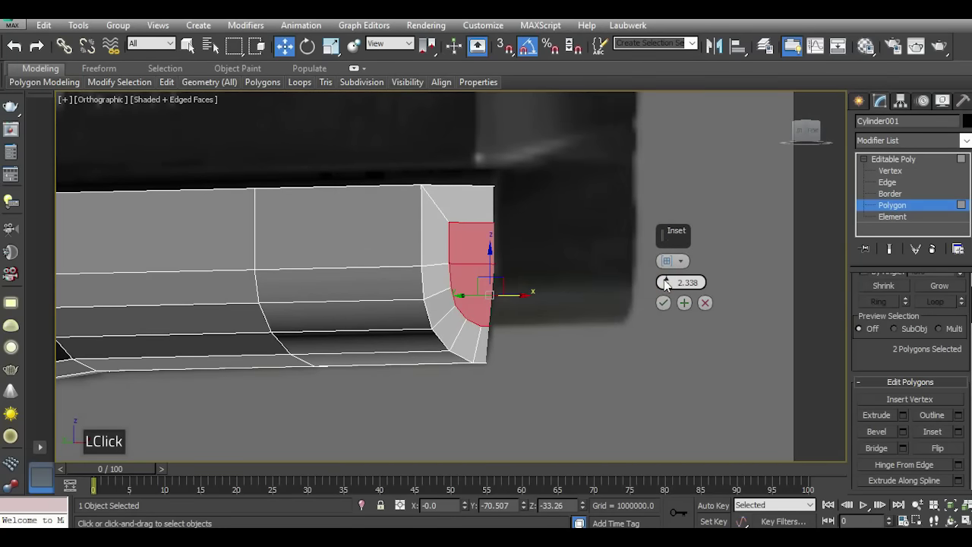
key(i)
scroll(down, 3)
scroll(up, 3)
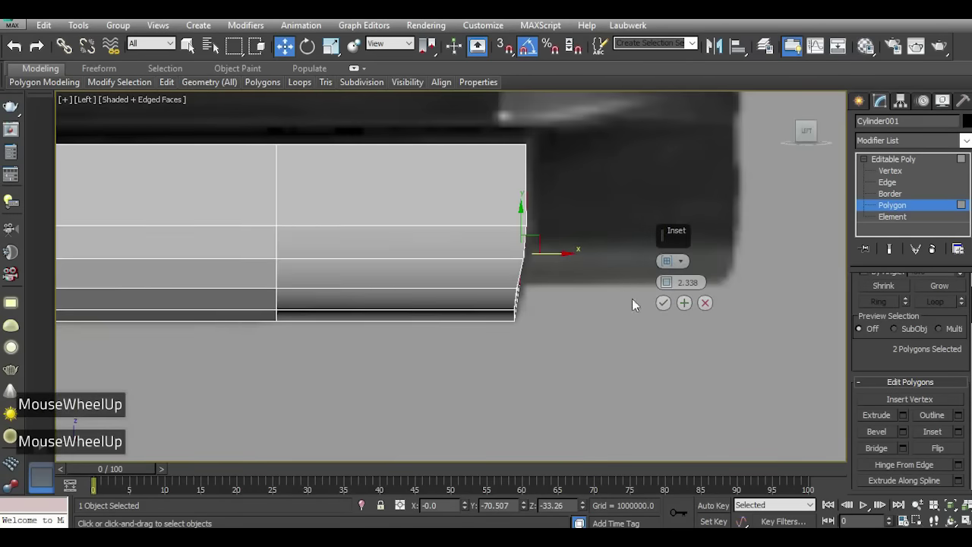
click(666, 306)
Try an extrusion on the inset faces and cancel it, keeping the curved end intact.
click(916, 420)
scroll(down, 3)
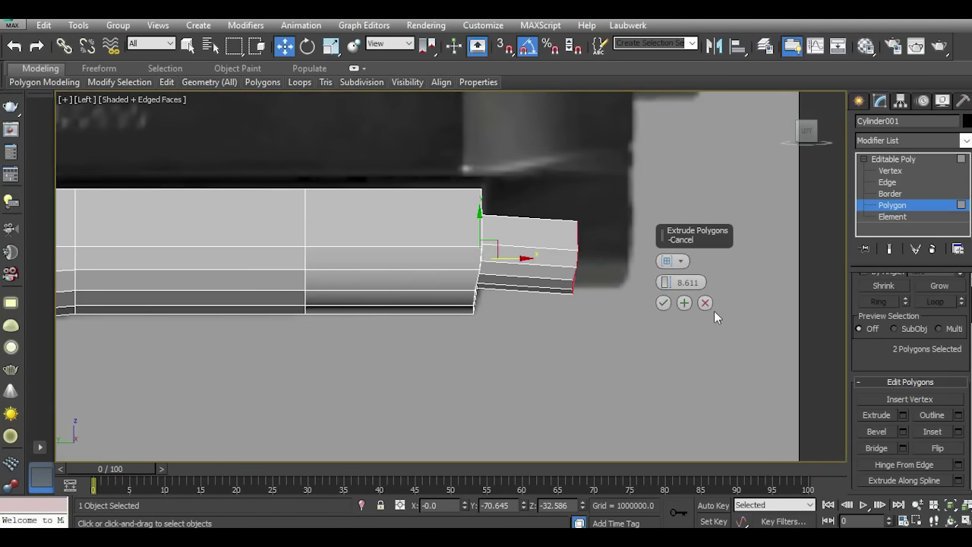
double_click(717, 305)
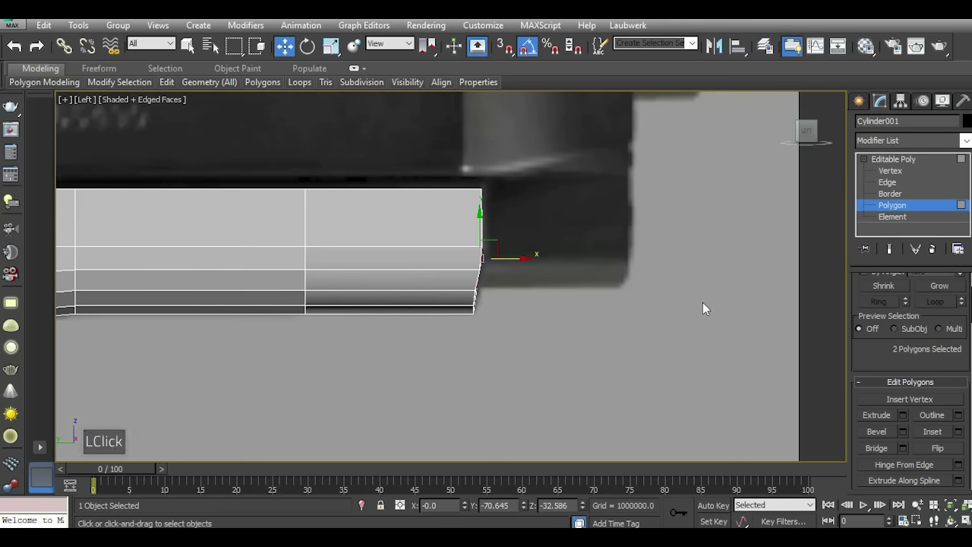
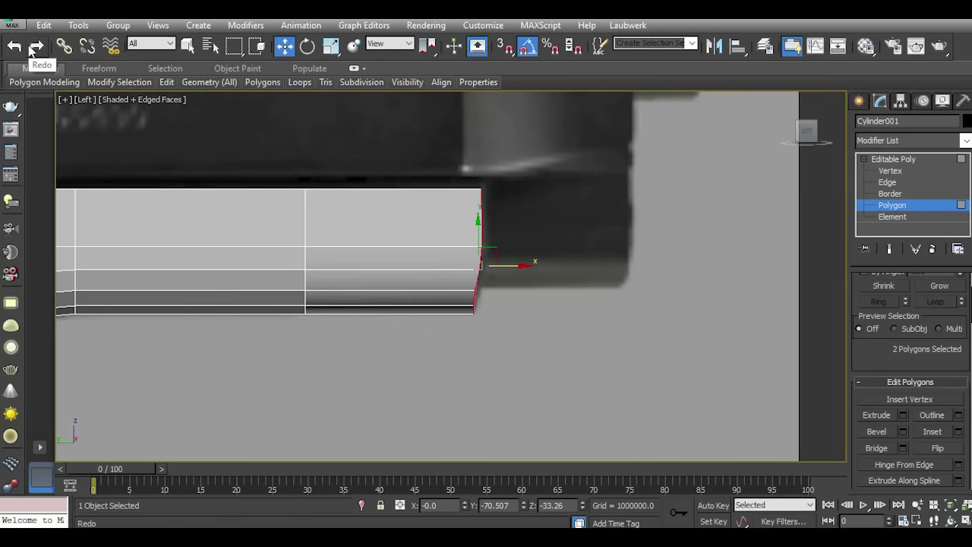
Select the three underside frame faces in front of the trigger guard and bring up Extrude settings.
key(5)
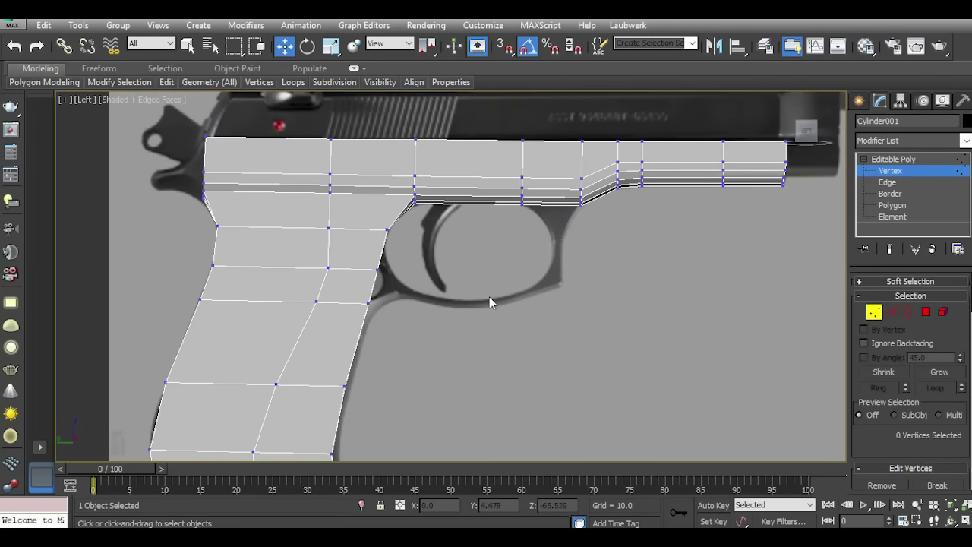
scroll(up, 3)
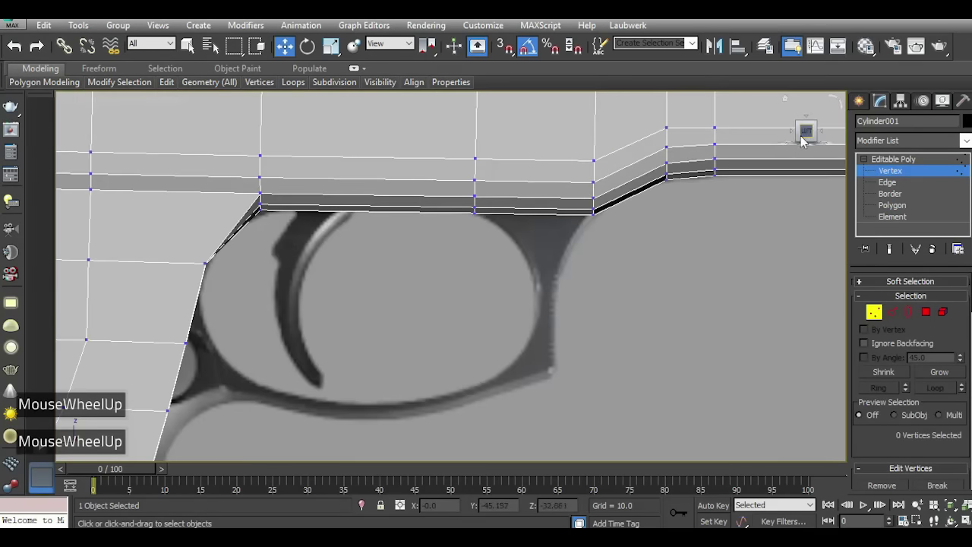
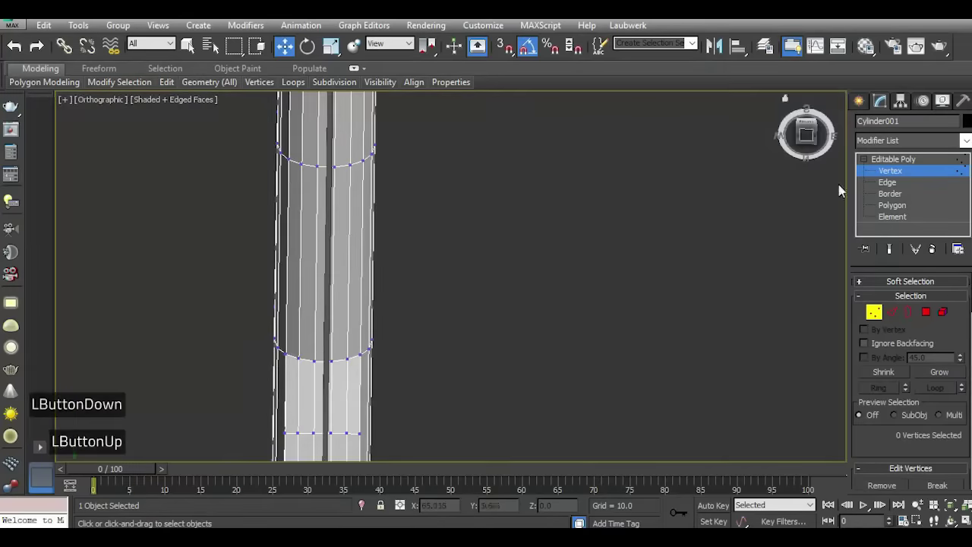
double_click(712, 329)
scroll(down, 3)
click(816, 135)
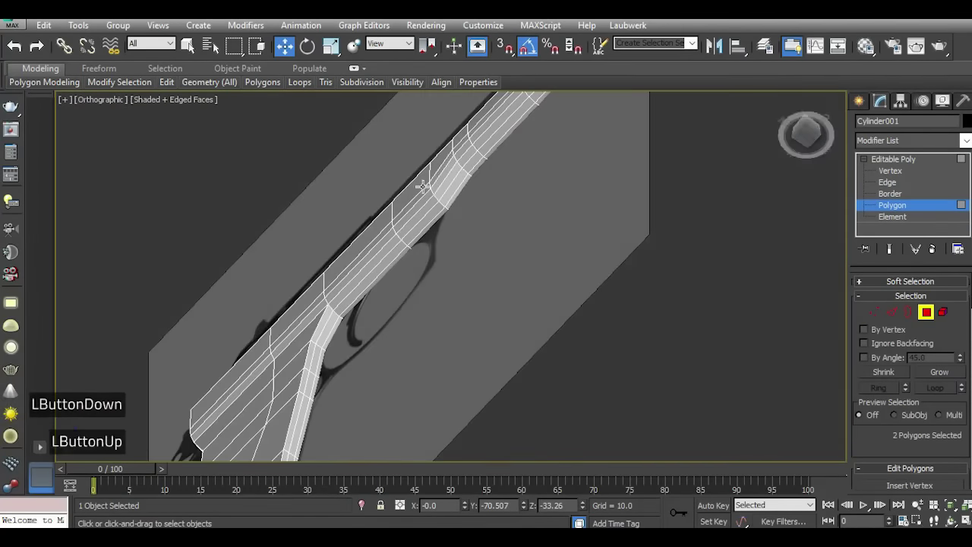
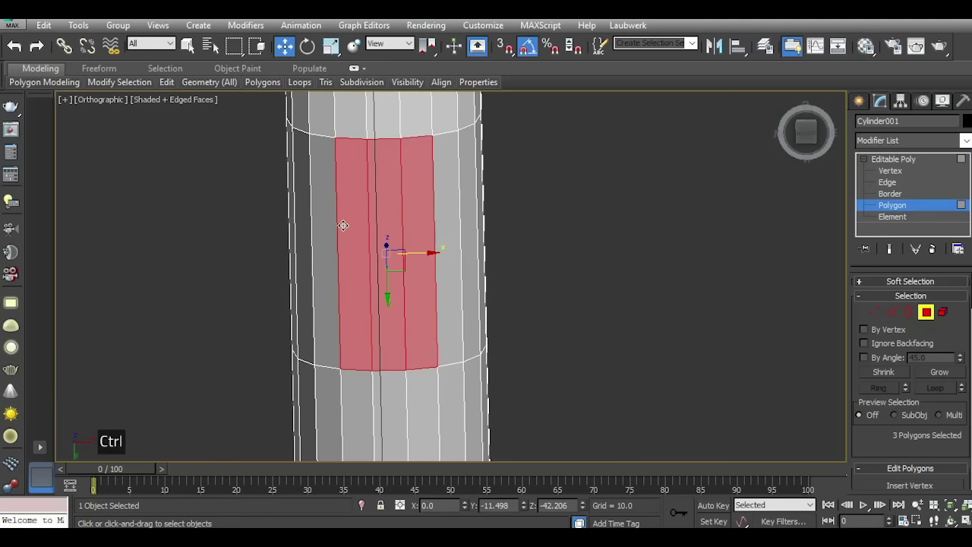
scroll(up, 3)
scroll(down, 3)
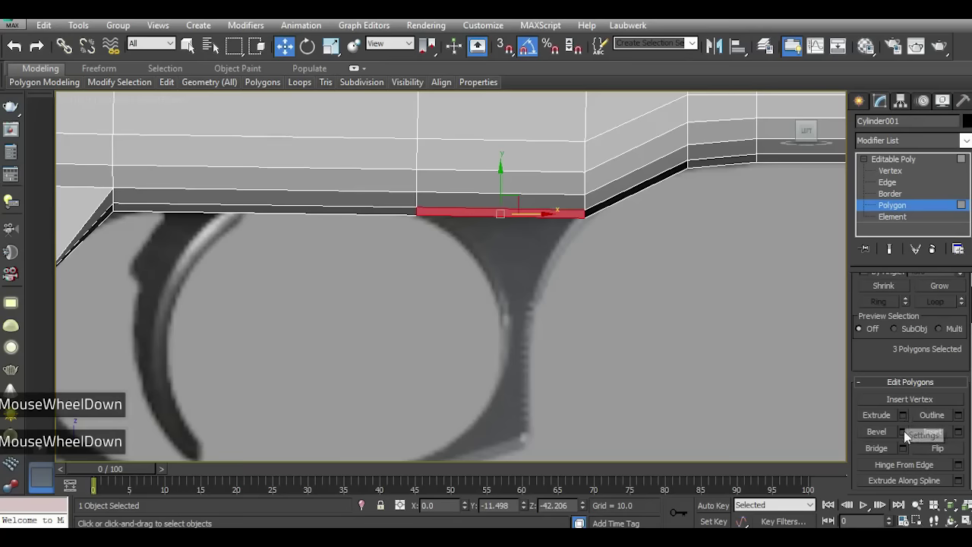
click(910, 438)
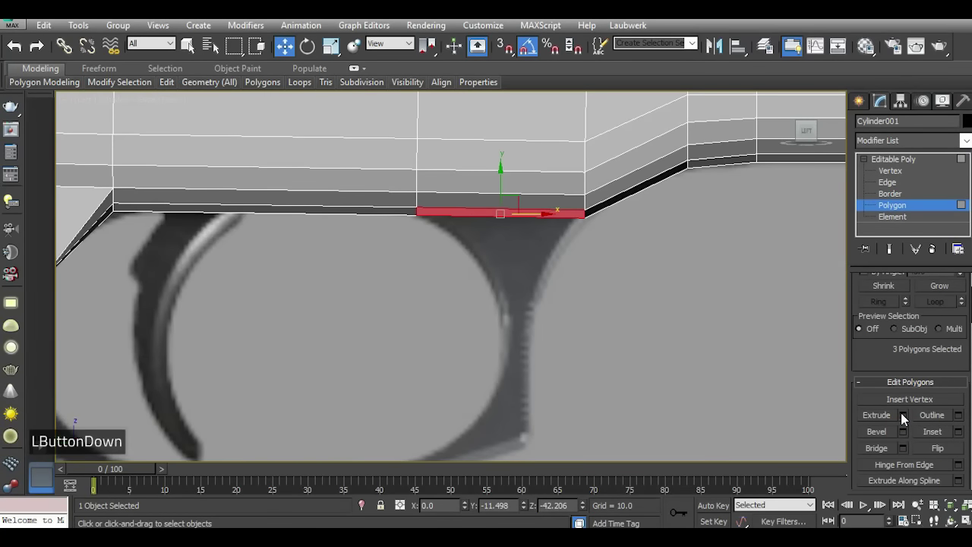
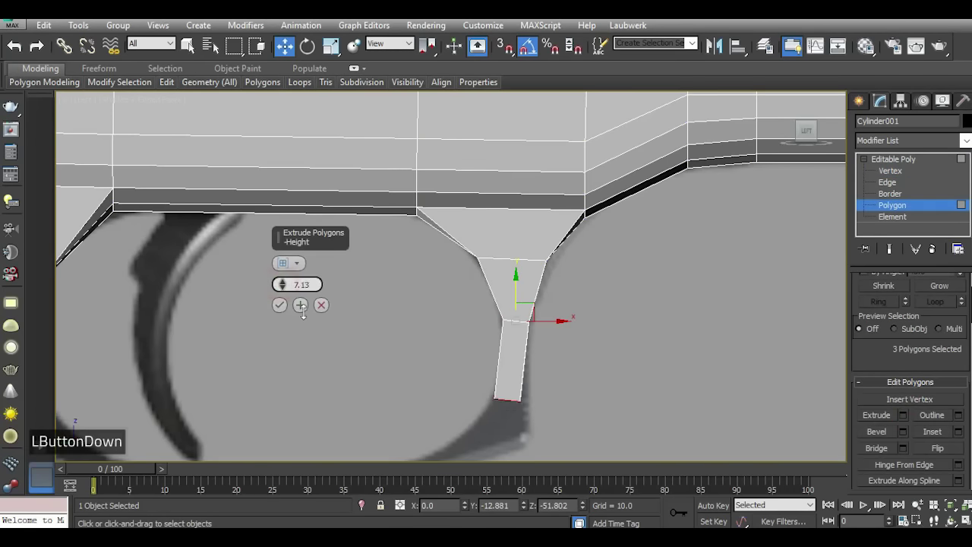
Extrude the underside faces downward into a post and select its bottom vertices to taper it.
double_click(281, 308)
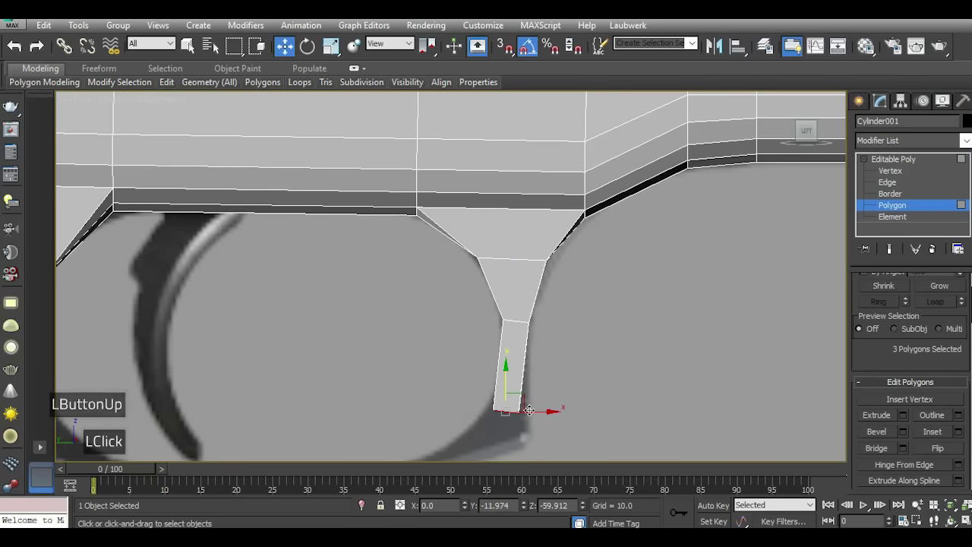
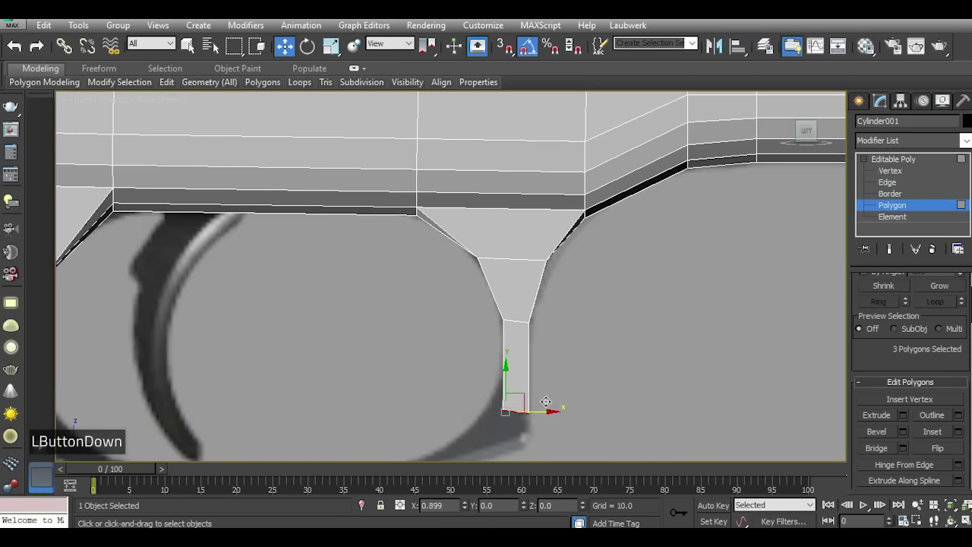
double_click(893, 177)
scroll(up, 3)
click(488, 385)
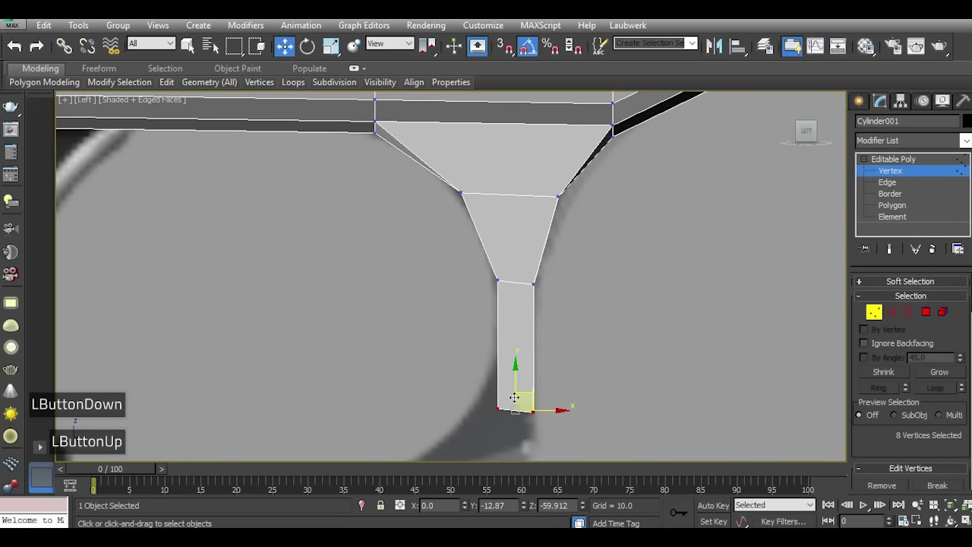
click(486, 400)
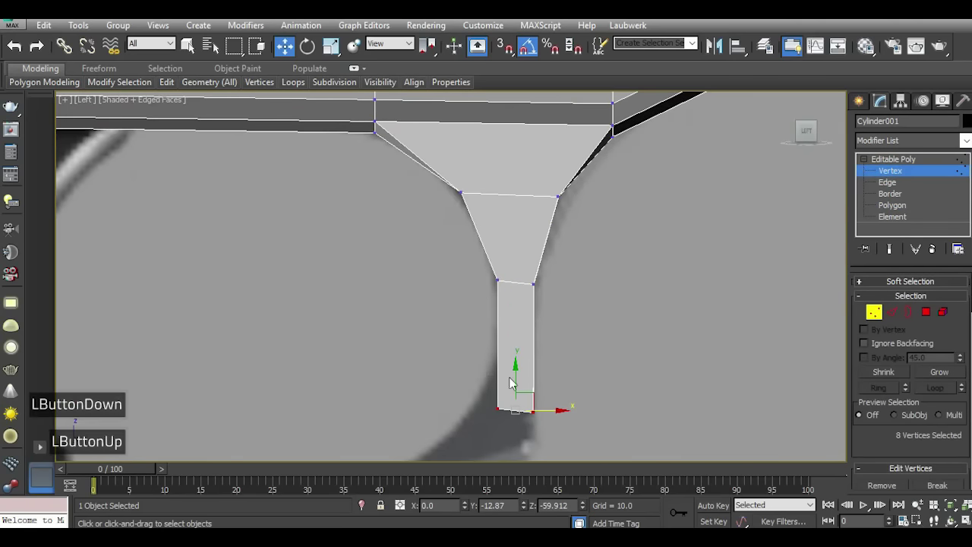
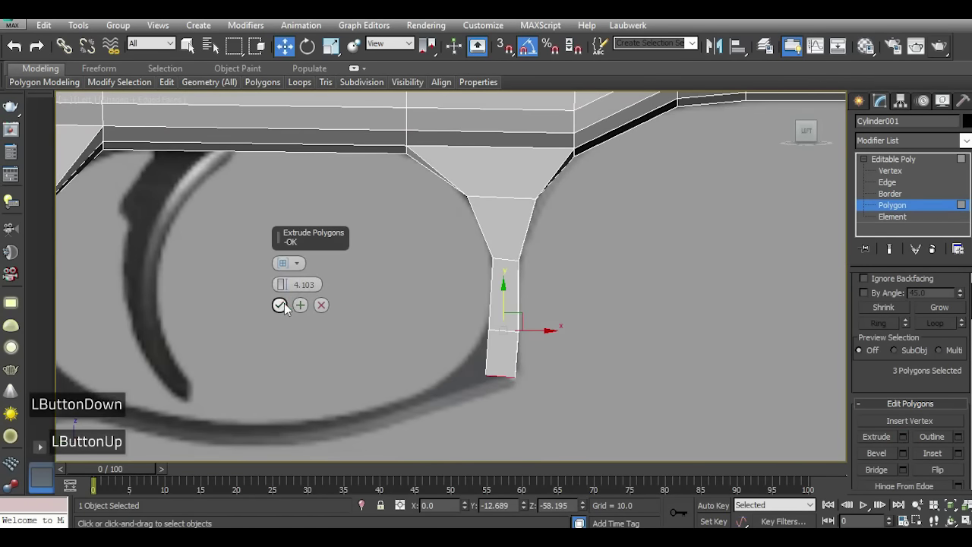
Confirm the post extrusion, reshape its lower-end vertices, and extrude the end faces forward.
click(297, 309)
click(908, 171)
scroll(up, 3)
click(541, 377)
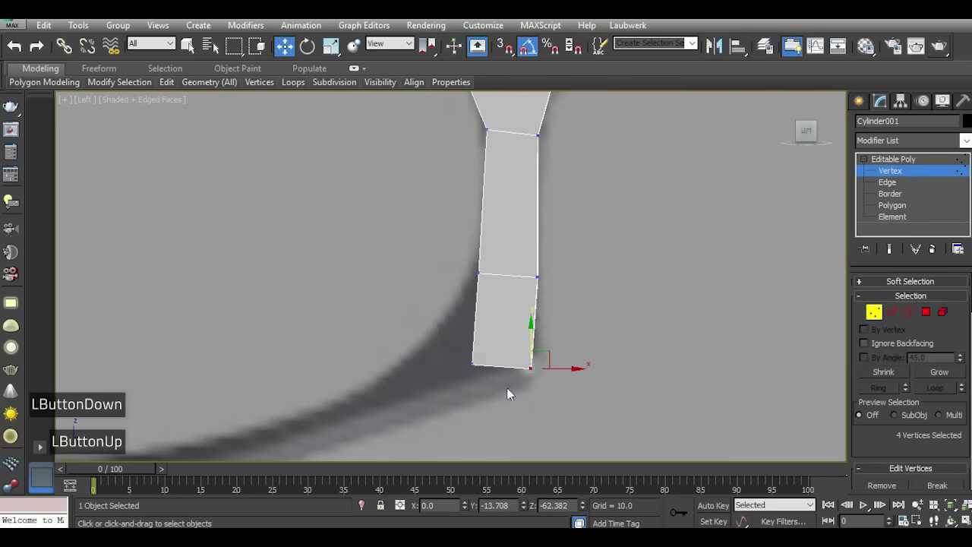
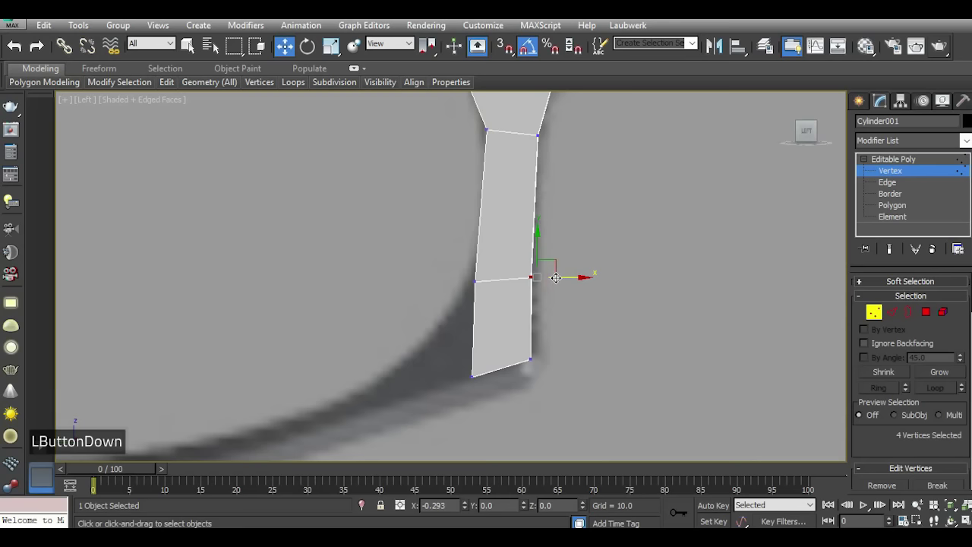
scroll(down, 3)
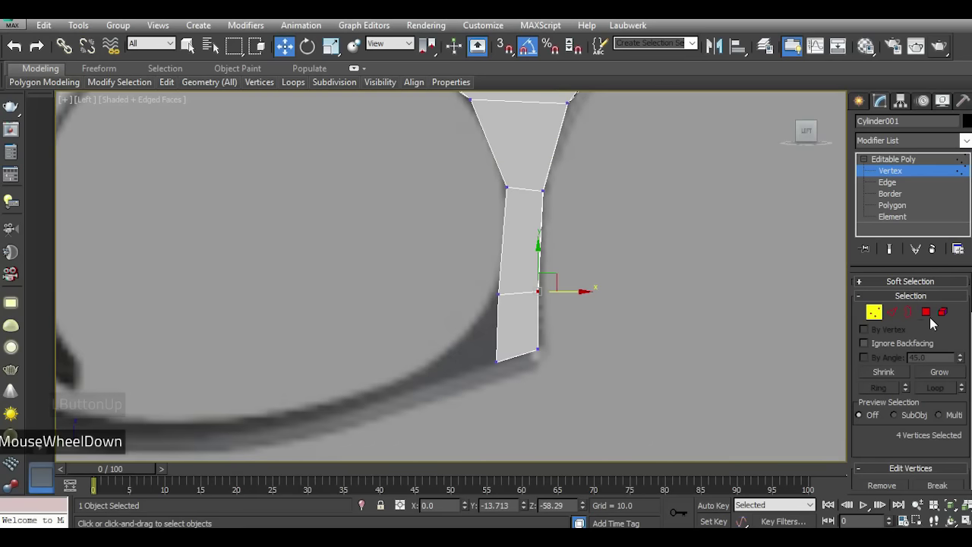
click(934, 321)
click(818, 137)
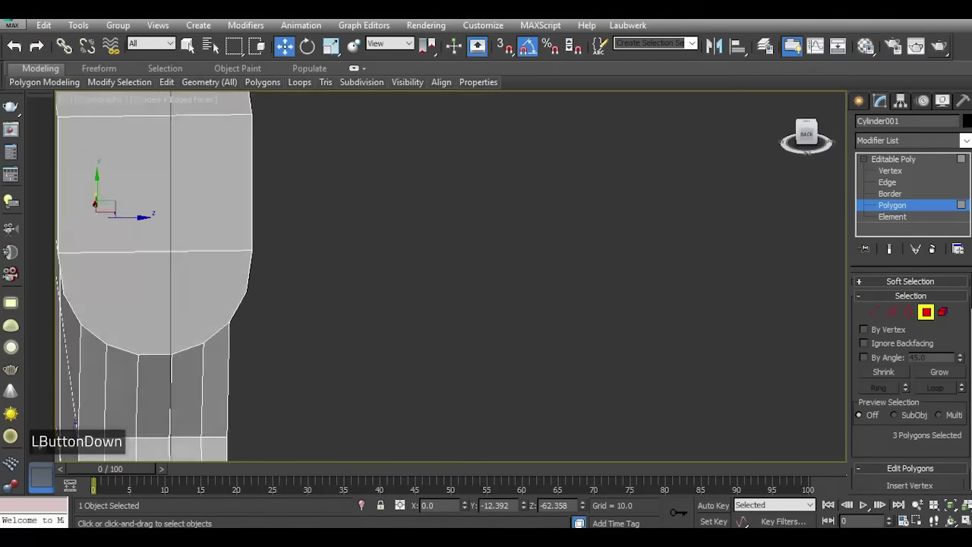
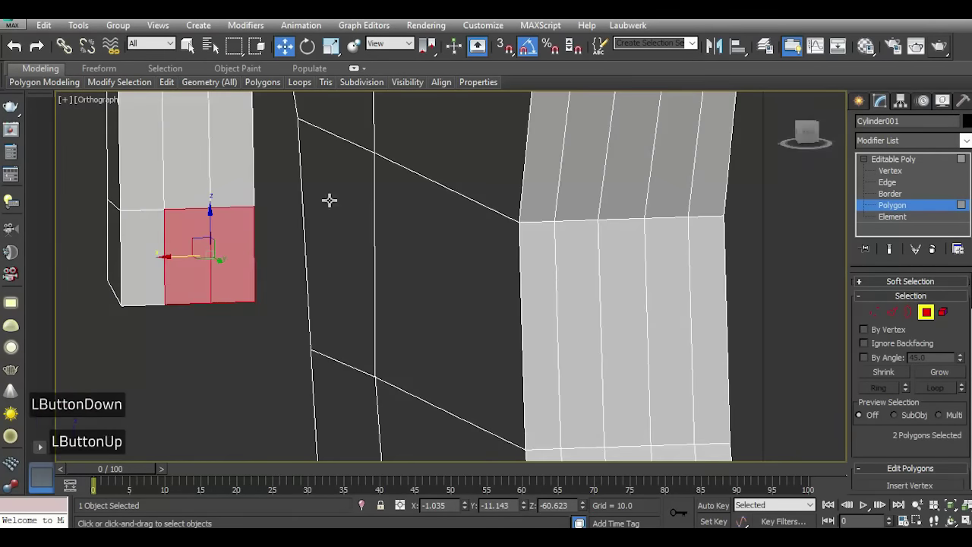
key(ctrl+i)
scroll(up, 3)
scroll(down, 3)
click(915, 422)
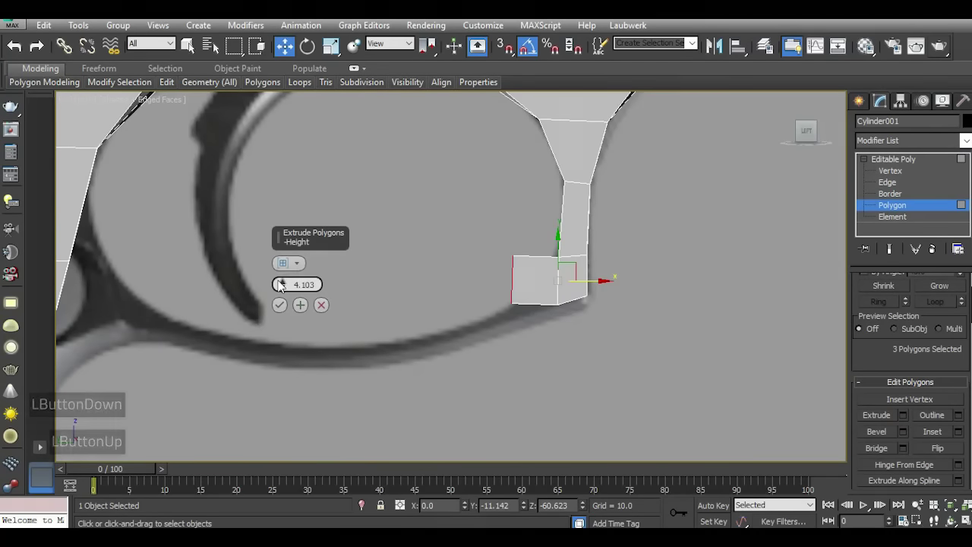
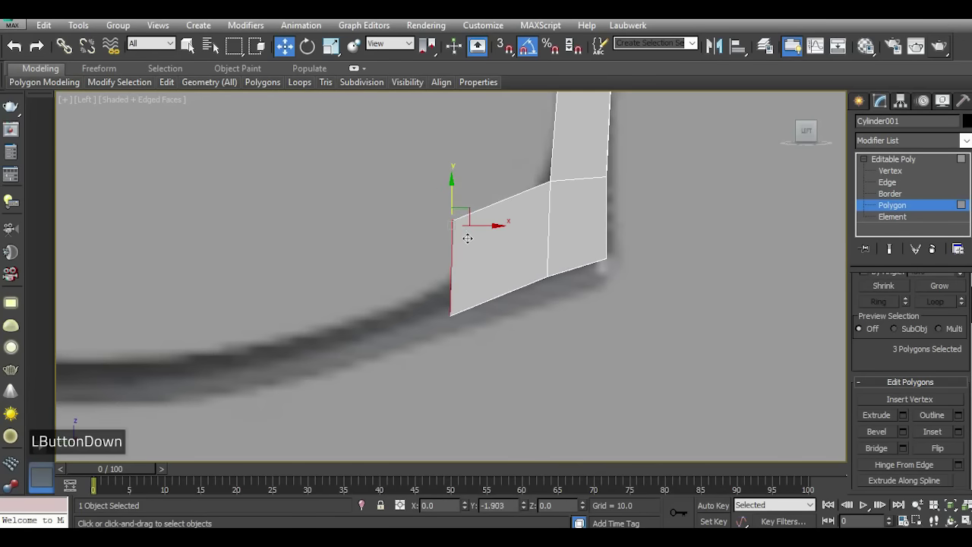
Angle the post's base rearward via its vertices and extrude the bottom faces about 4.4 units along the guard.
click(899, 175)
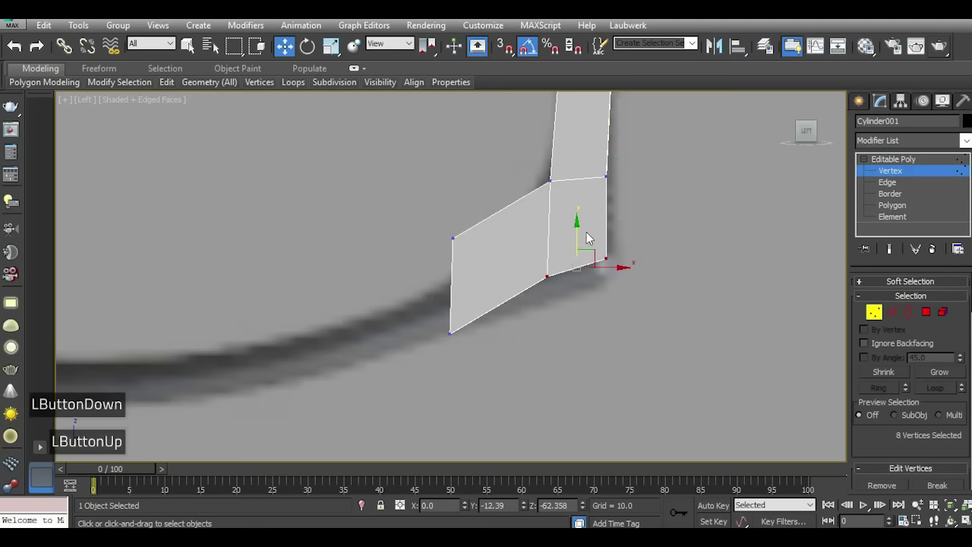
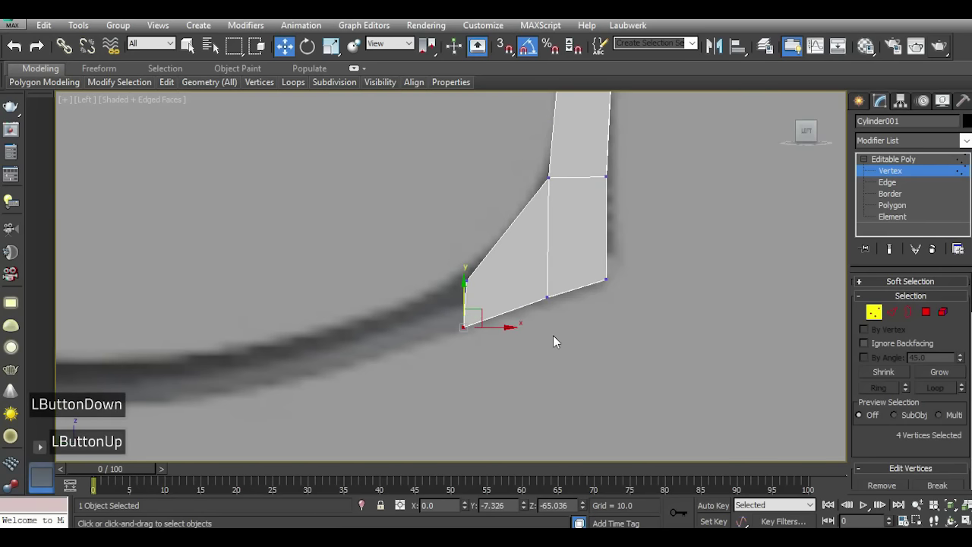
scroll(down, 3)
scroll(up, 3)
scroll(up, 3)
scroll(down, 3)
scroll(down, 3)
scroll(down, 3)
click(908, 441)
scroll(up, 3)
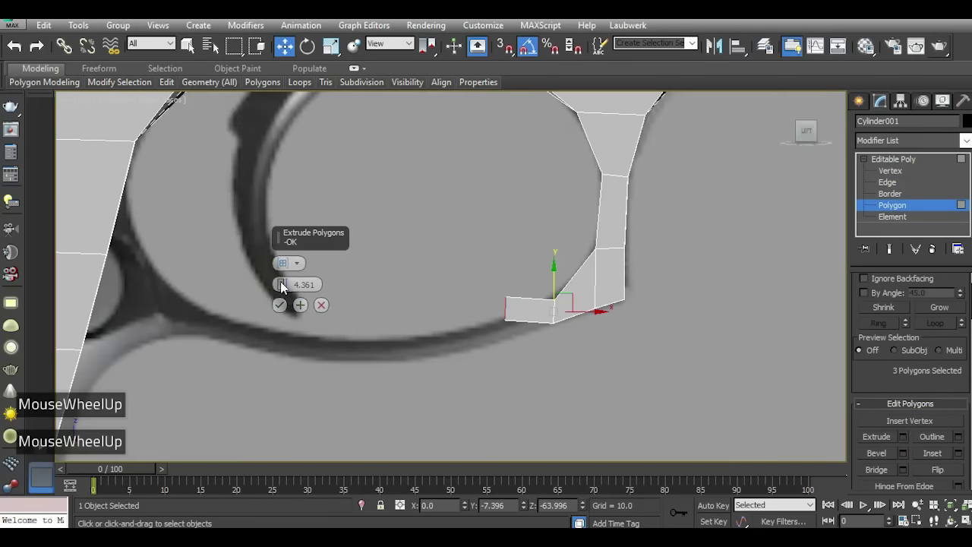
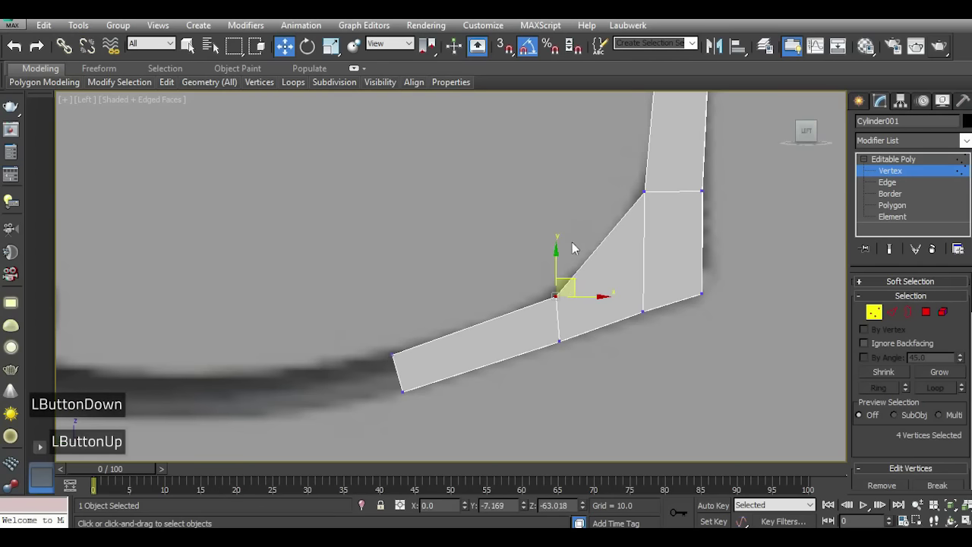
Extrude the guard's end faces along the bottom curve, applying and continuing the extrusion.
scroll(down, 3)
scroll(down, 3)
click(934, 314)
click(905, 416)
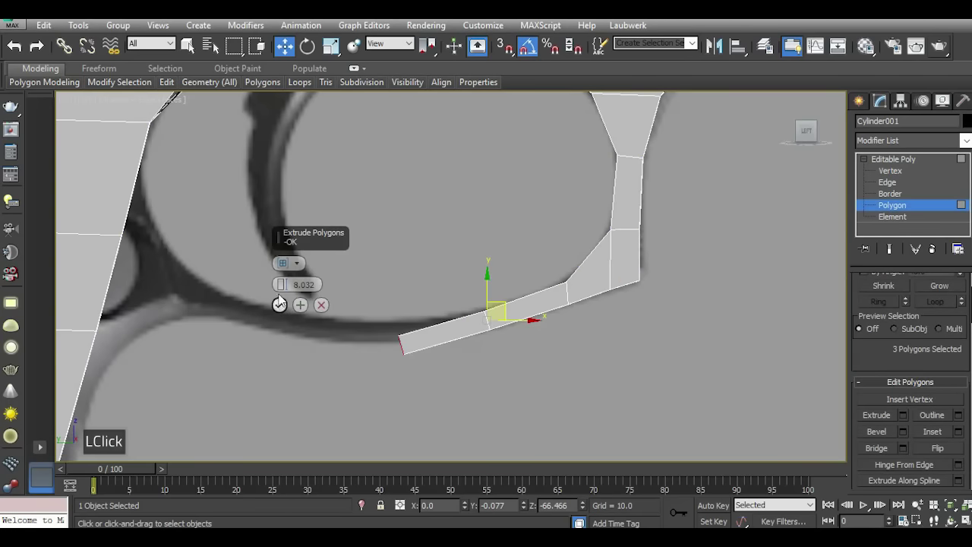
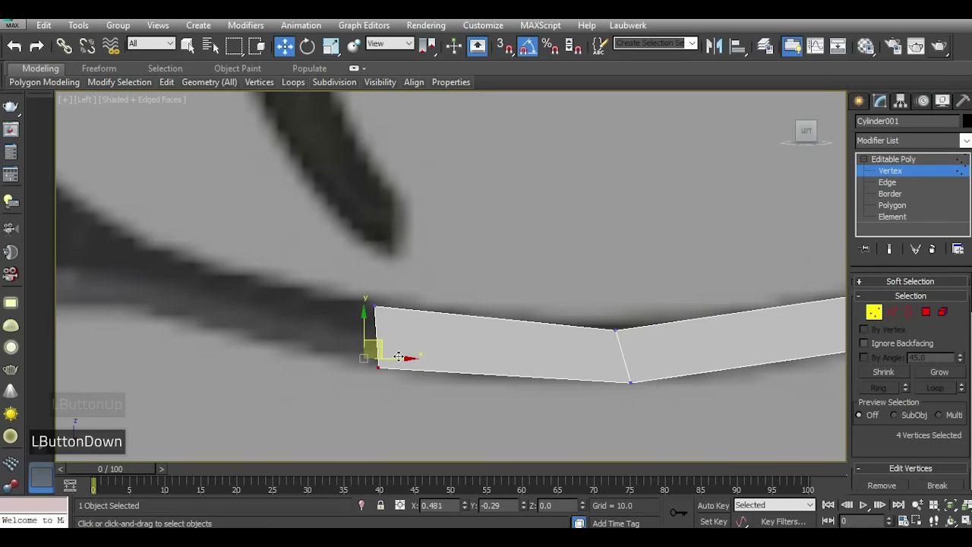
scroll(down, 3)
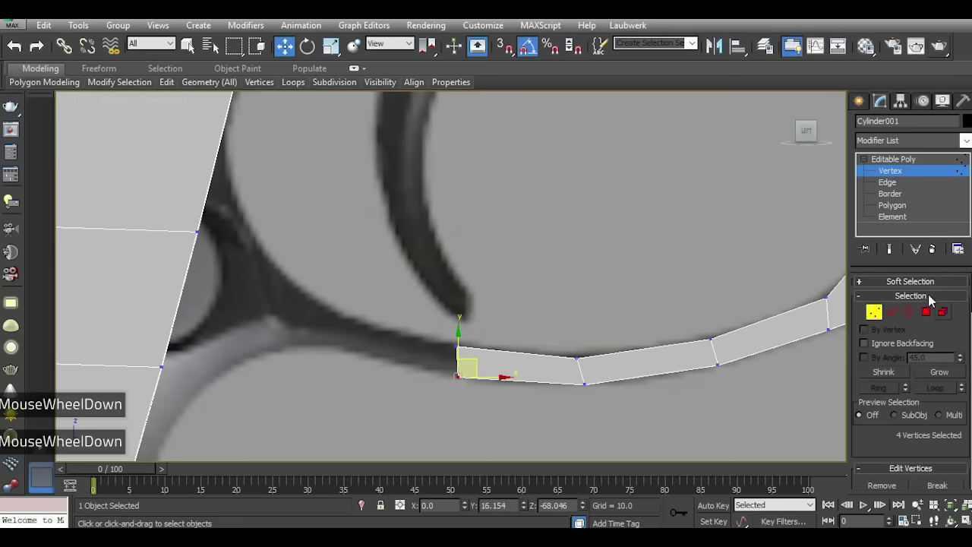
click(928, 319)
scroll(down, 3)
click(910, 464)
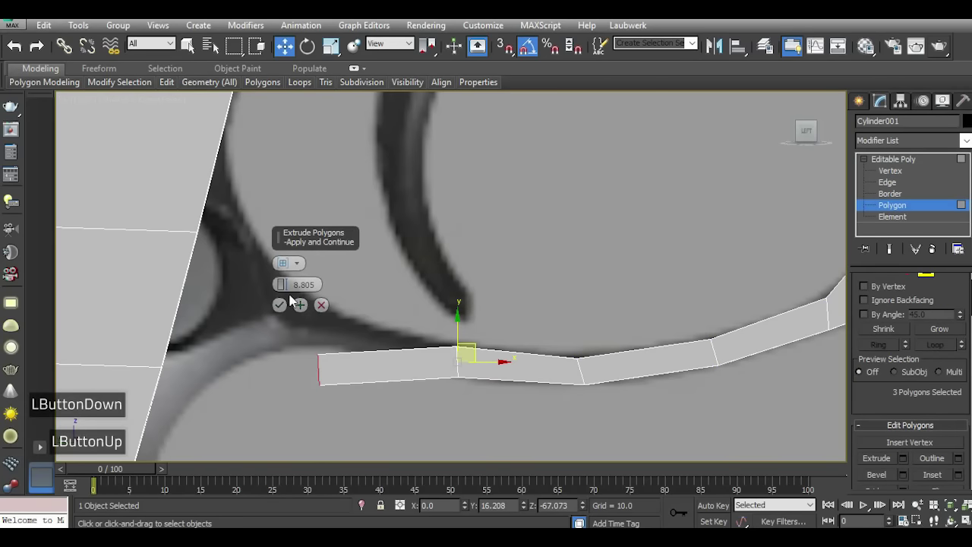
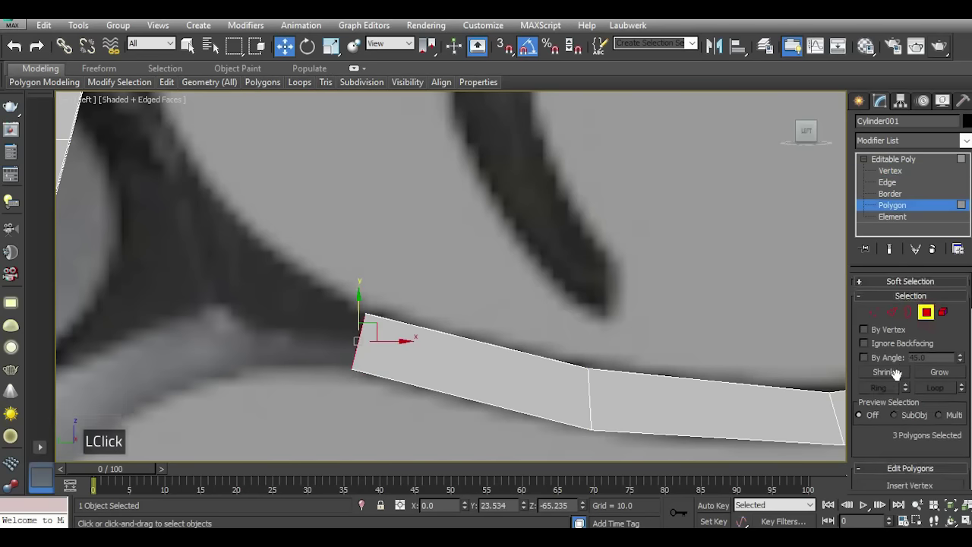
Extrude once more and move the new end vertices so the last segment tapers up toward the grip.
click(912, 441)
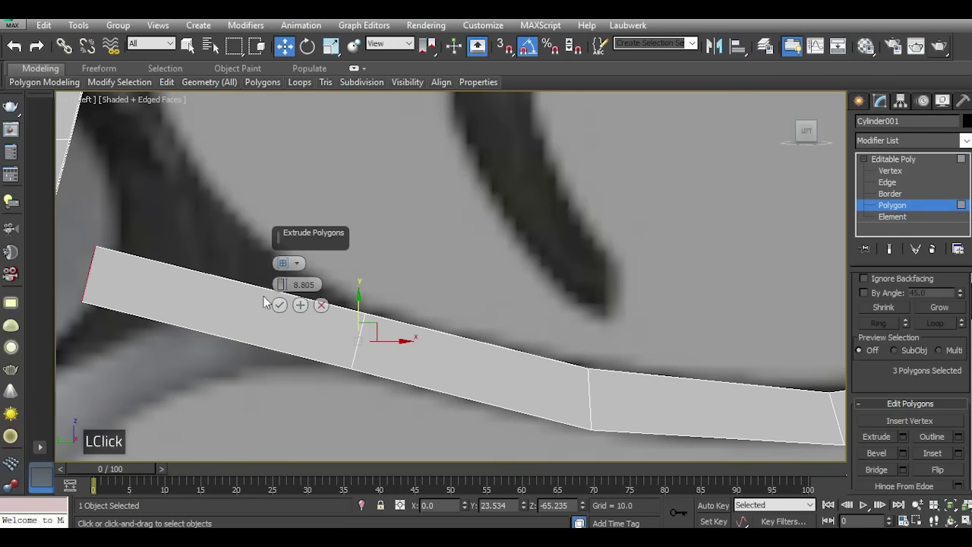
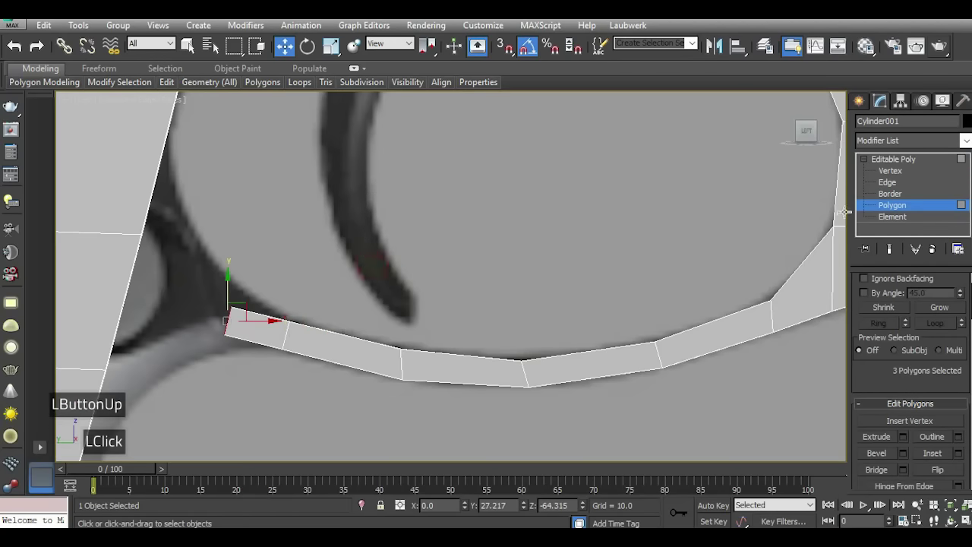
click(876, 177)
click(241, 300)
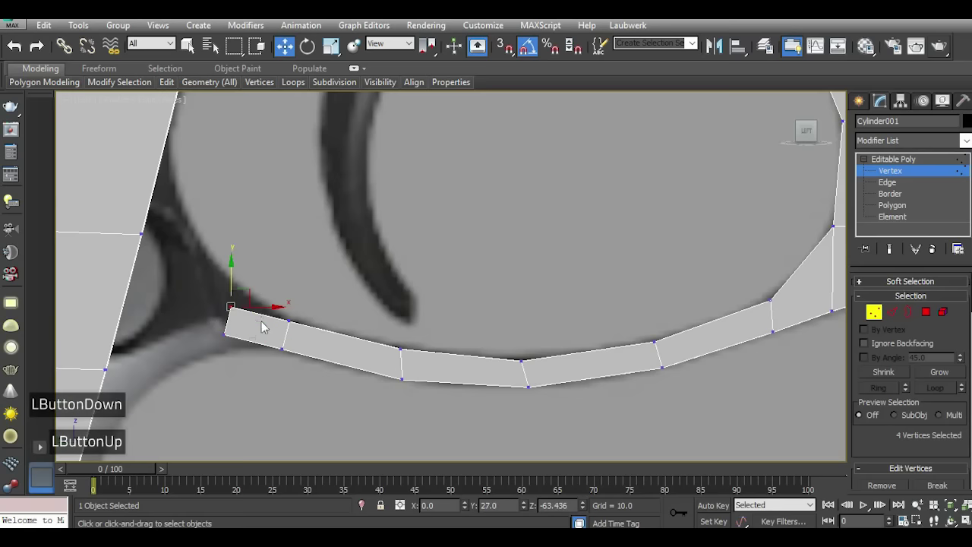
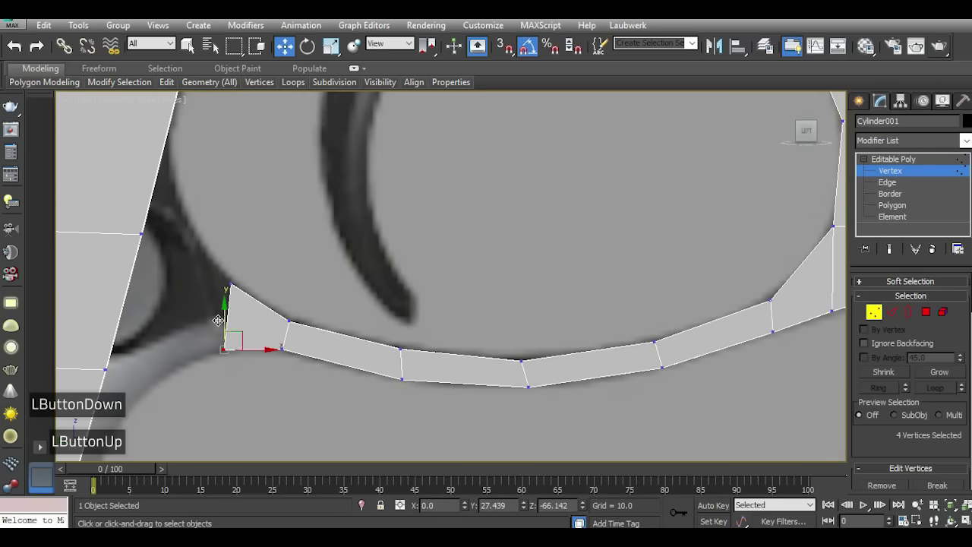
scroll(down, 3)
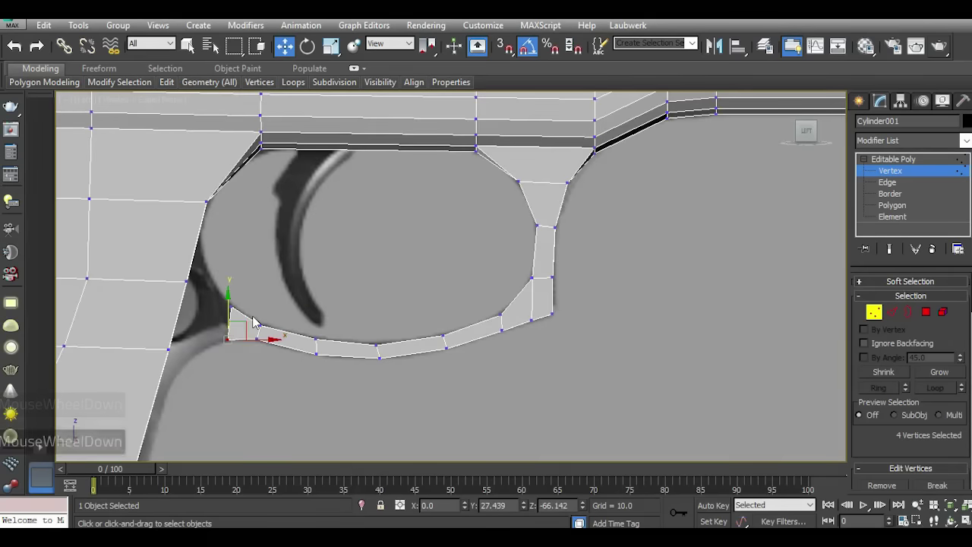
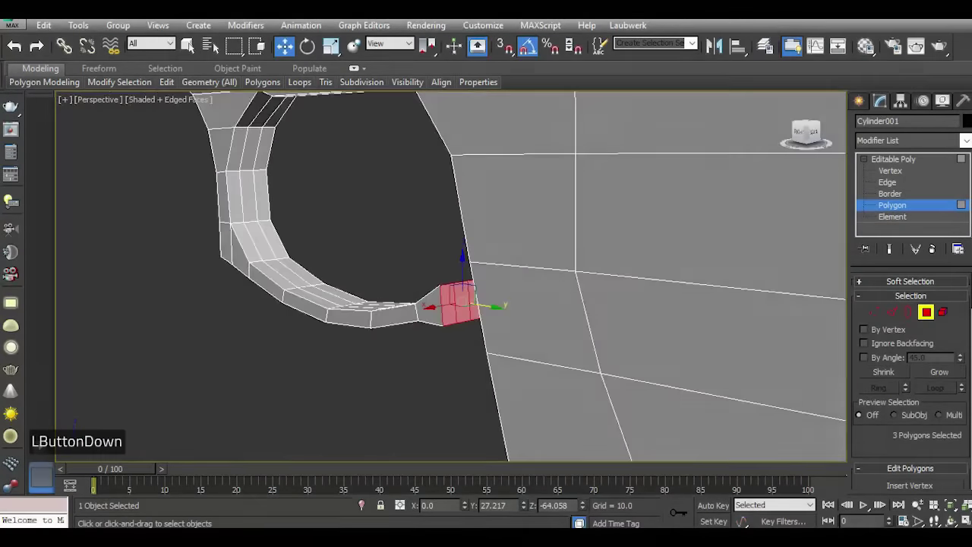
Try a Bridge from the guard's end faces to the frame faces opposite them.
scroll(up, 3)
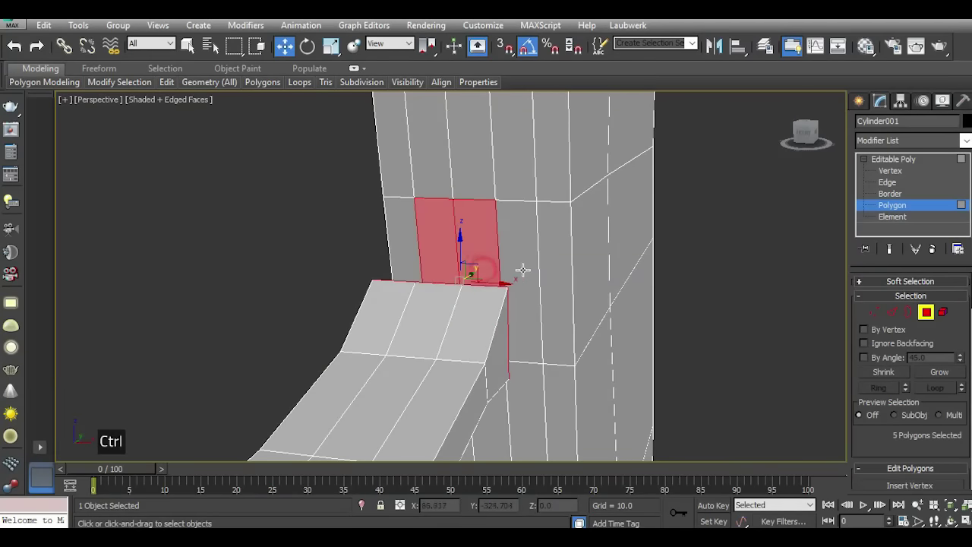
scroll(down, 3)
click(908, 450)
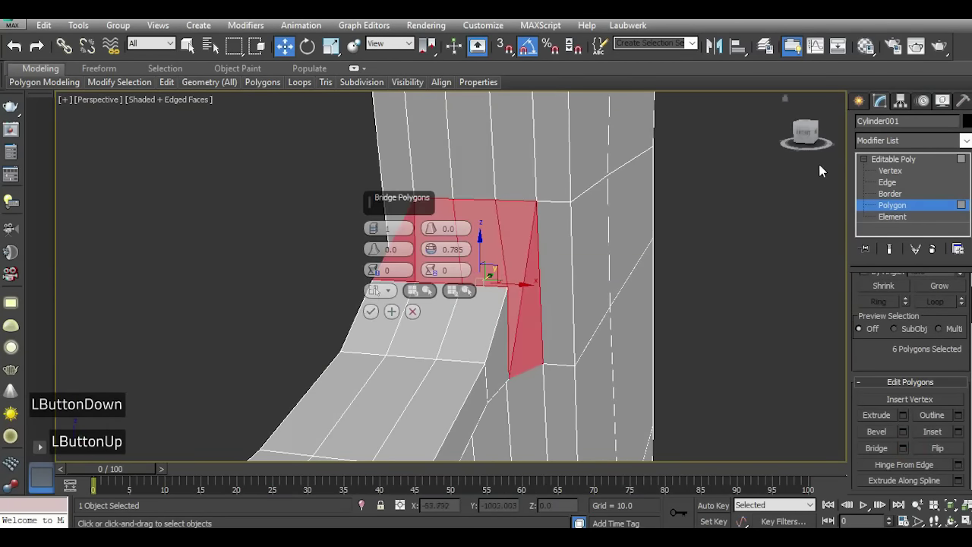
click(800, 139)
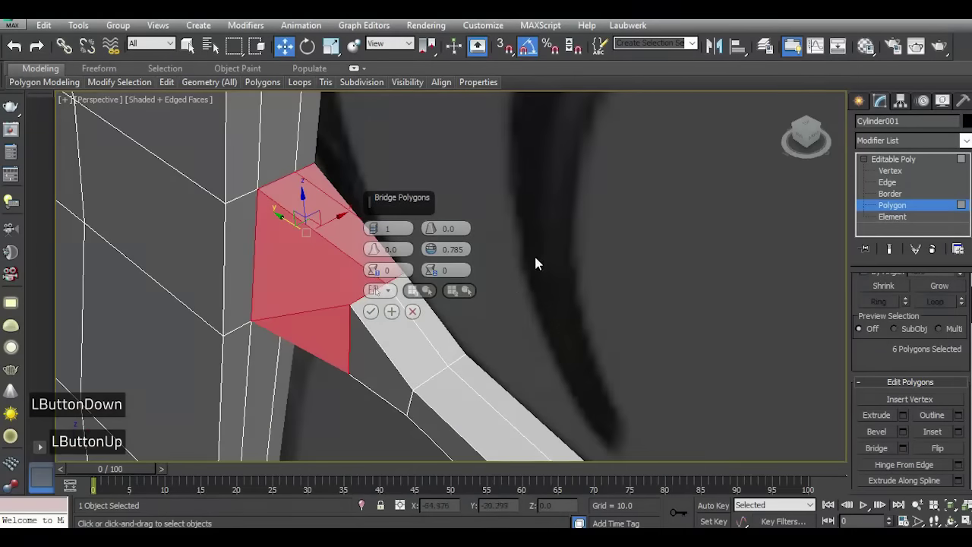
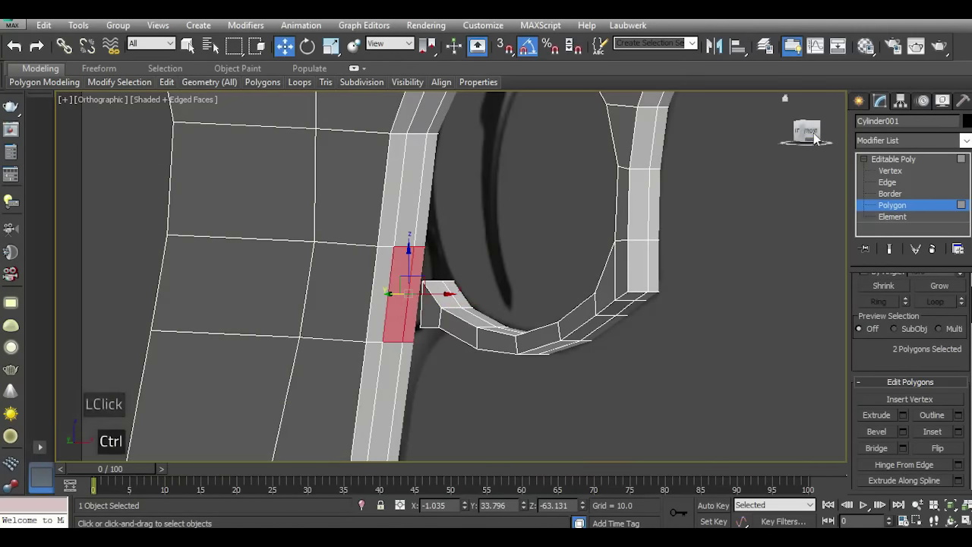
click(825, 128)
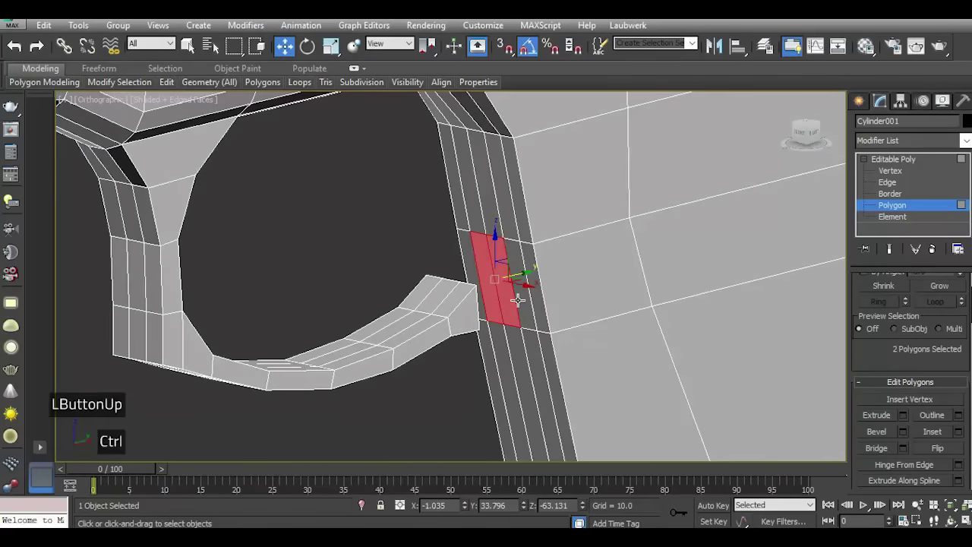
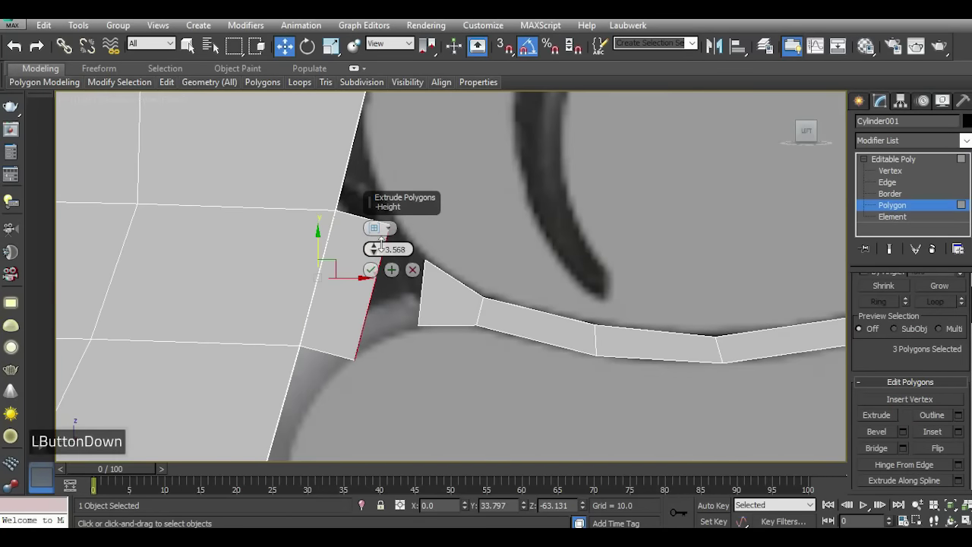
Extrude the guard end, adjust its vertices to meet the grip front, and reselect the three end faces.
click(380, 278)
click(916, 255)
click(891, 175)
click(343, 311)
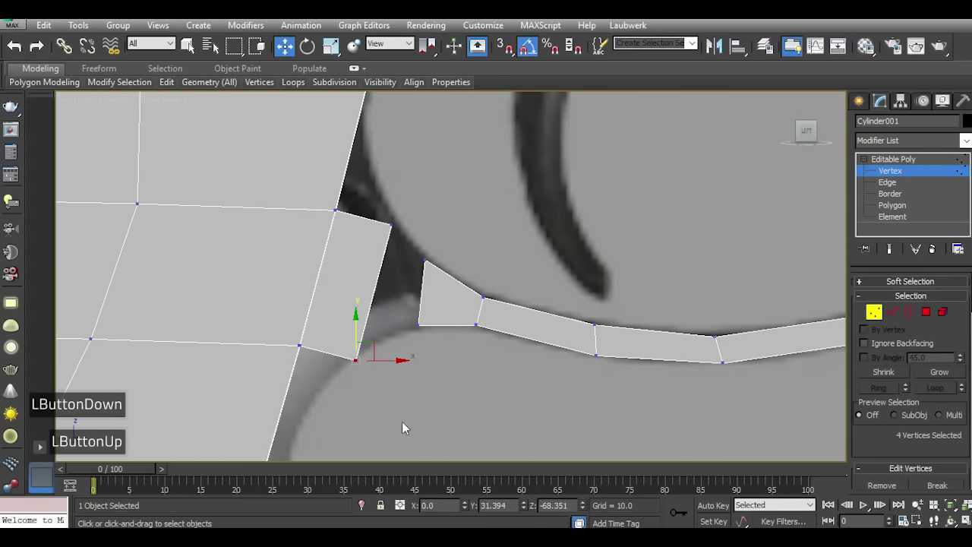
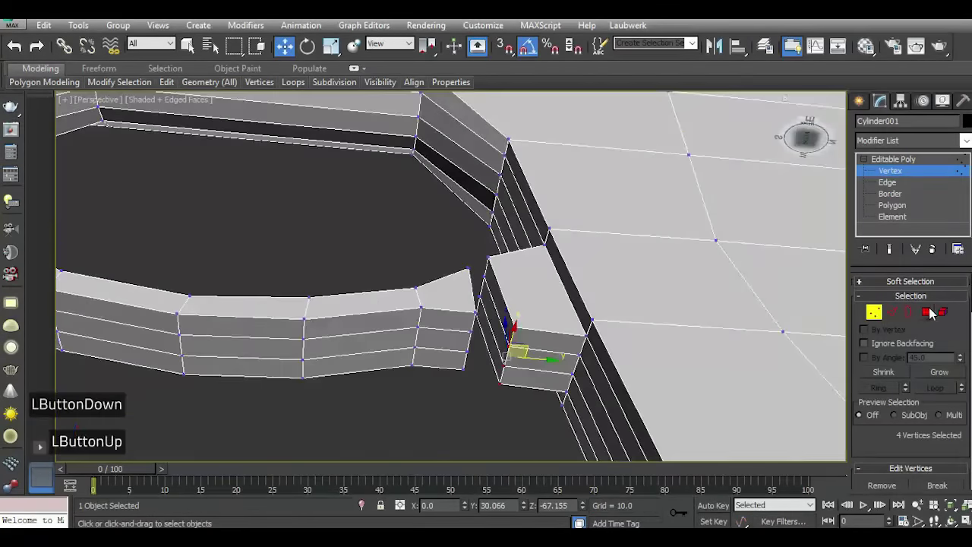
double_click(937, 316)
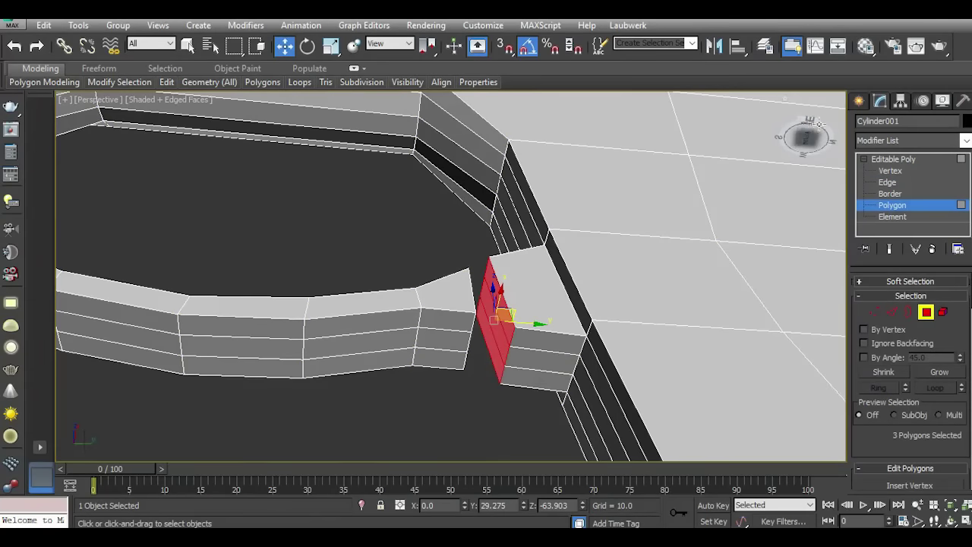
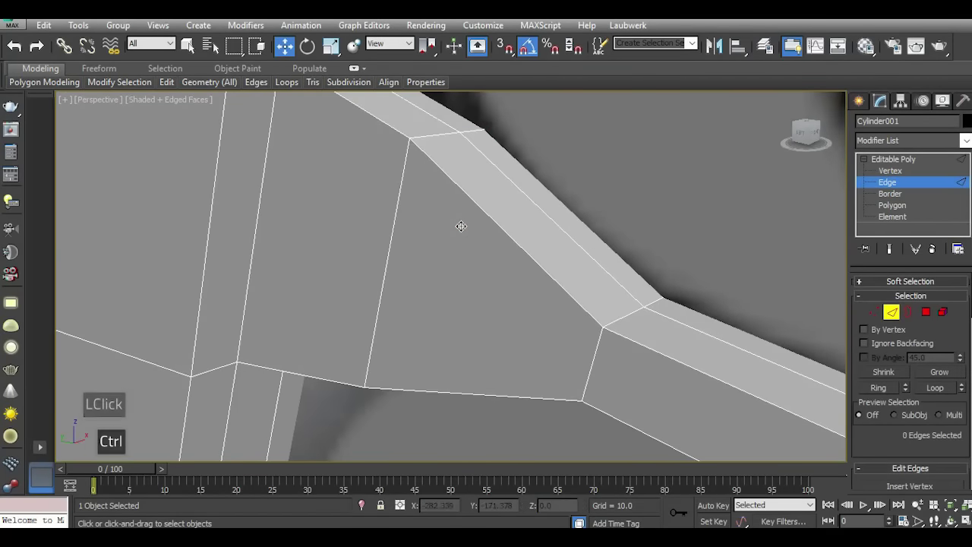
Switch to the side view to place a barrel cylinder at the front of the body.
key(i)
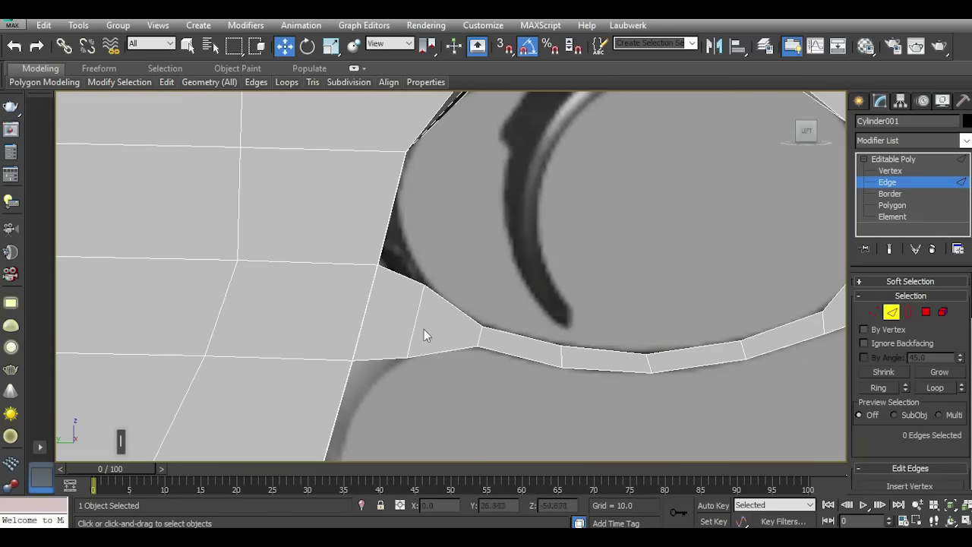
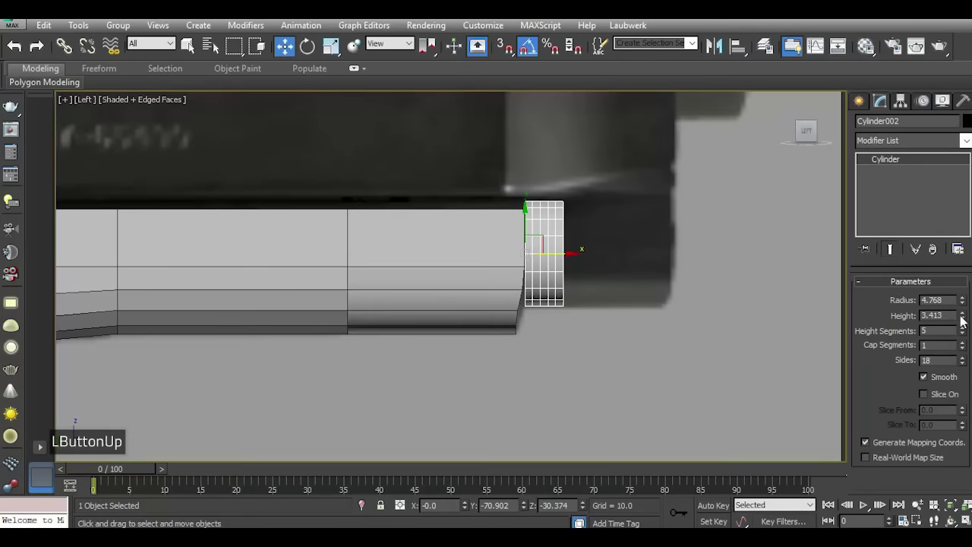
Lengthen the cylinder to about 13.3 units with one height segment and convert it to Editable Poly.
click(967, 320)
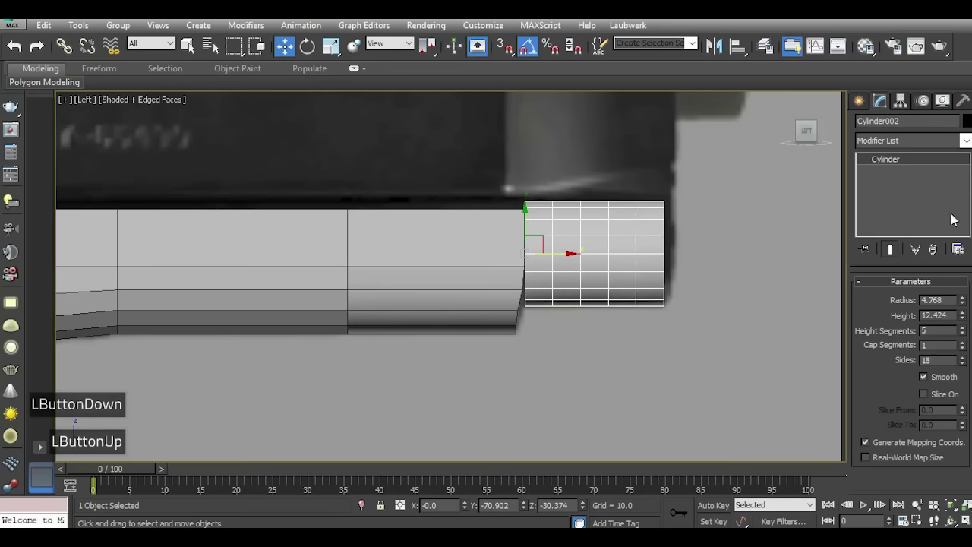
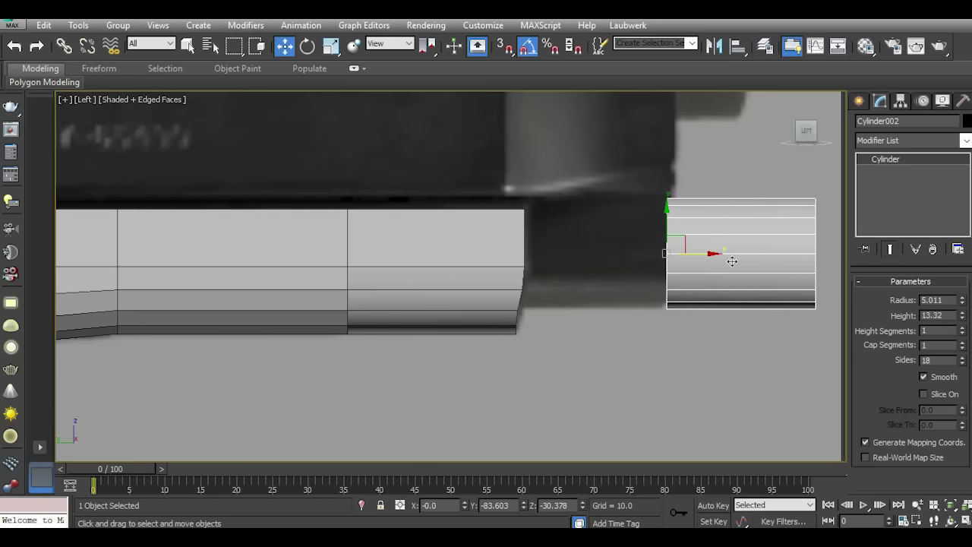
right_click(925, 197)
click(901, 309)
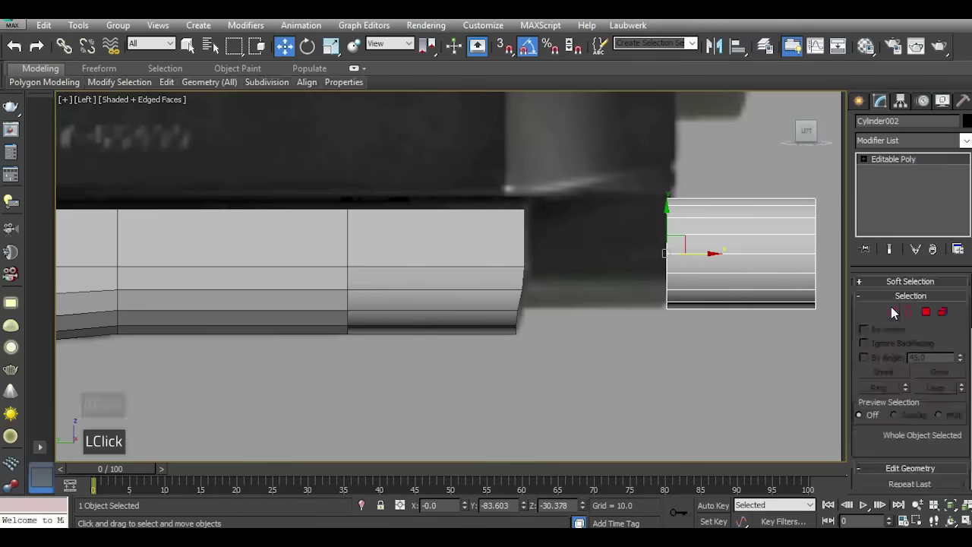
Check the barrel cylinder's rim vertices from the front and connect two opposite side vertices.
key(f)
scroll(down, 3)
scroll(up, 3)
click(877, 320)
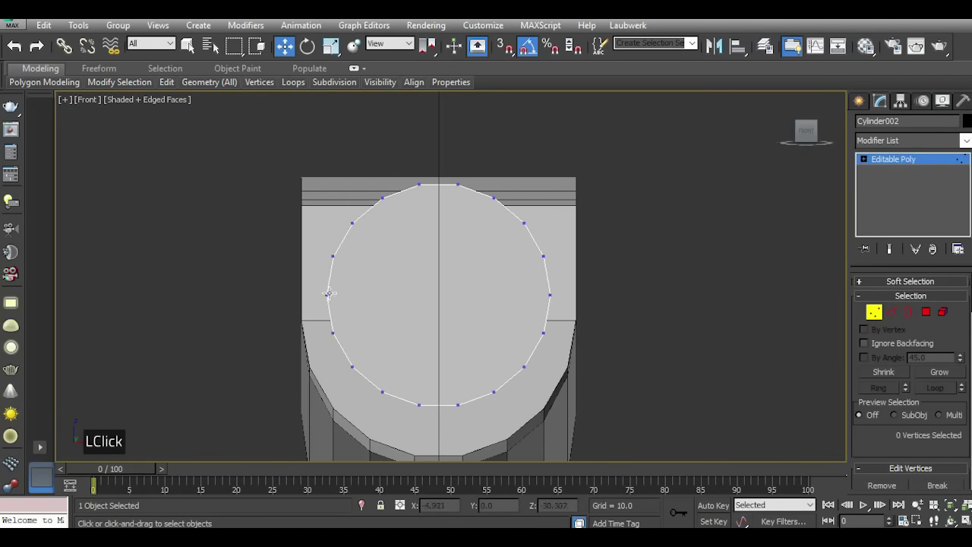
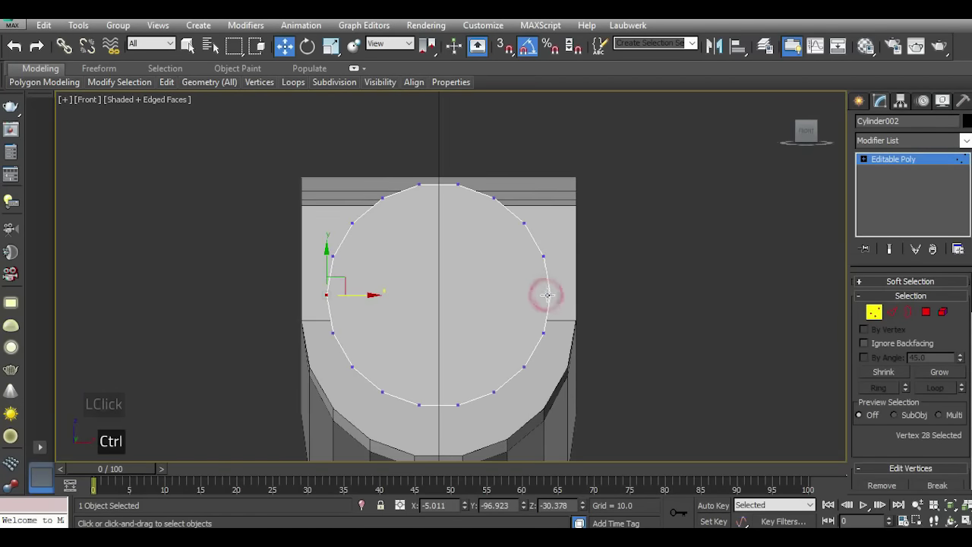
scroll(down, 3)
click(904, 454)
scroll(down, 3)
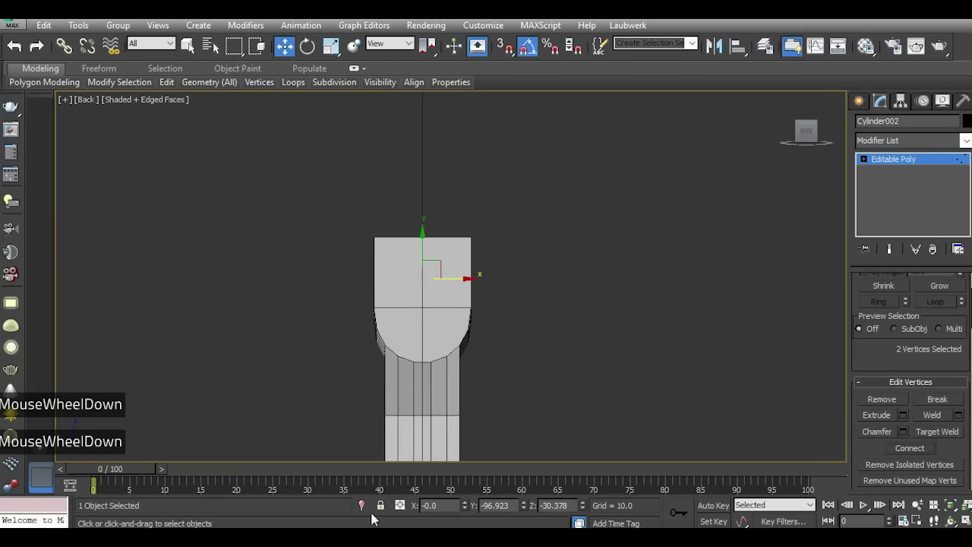
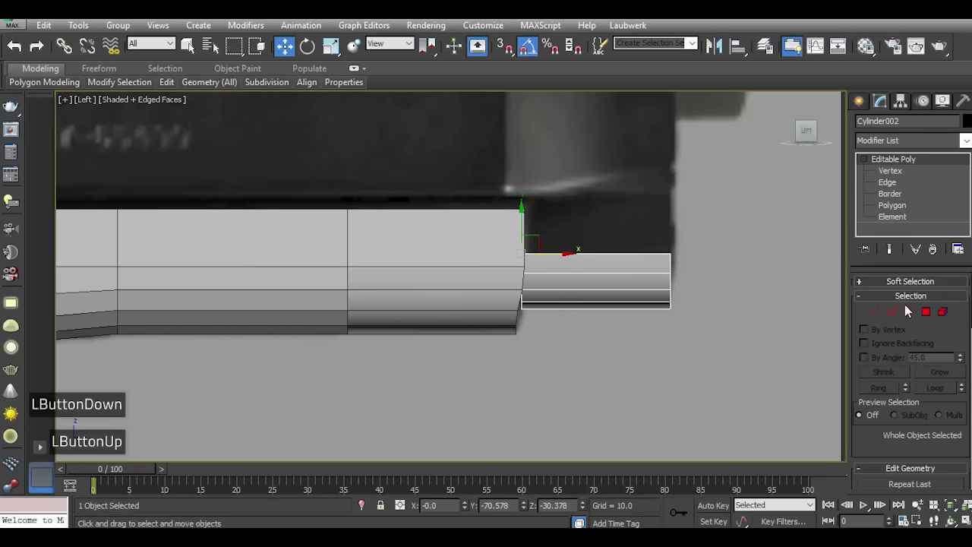
Extrude the barrel cylinder's top faces upward by about 10 units.
click(930, 317)
scroll(down, 3)
scroll(down, 3)
click(906, 422)
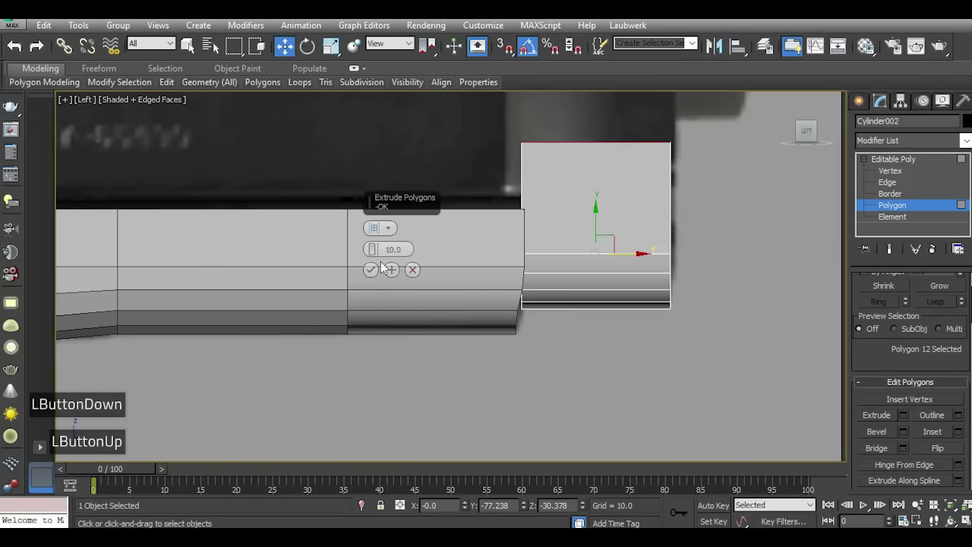
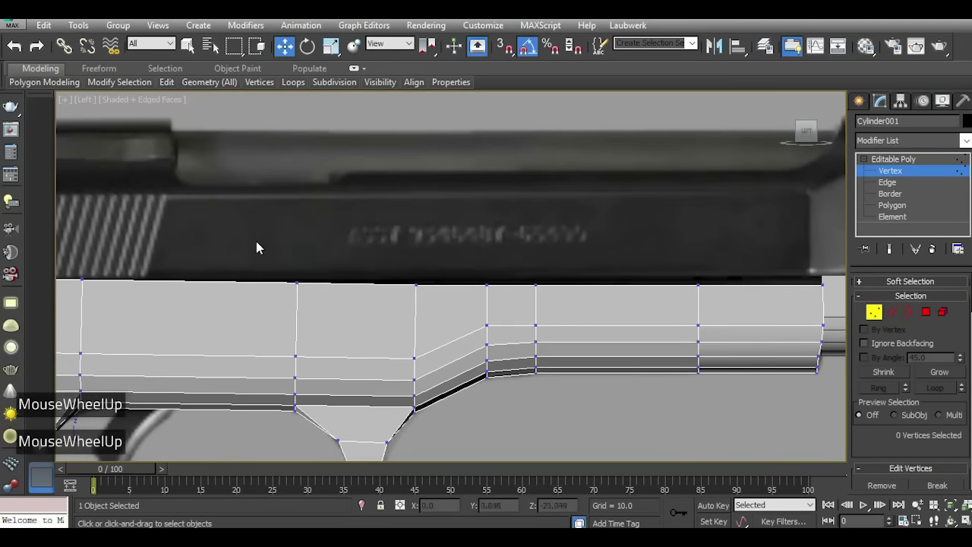
Select the body's front top-corner vertices to nudge the top edge up against the slide.
click(297, 261)
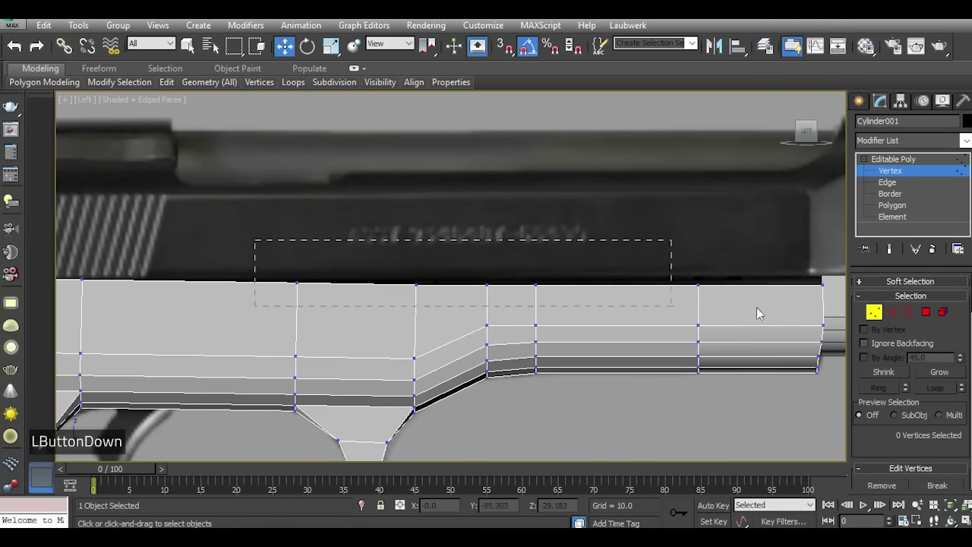
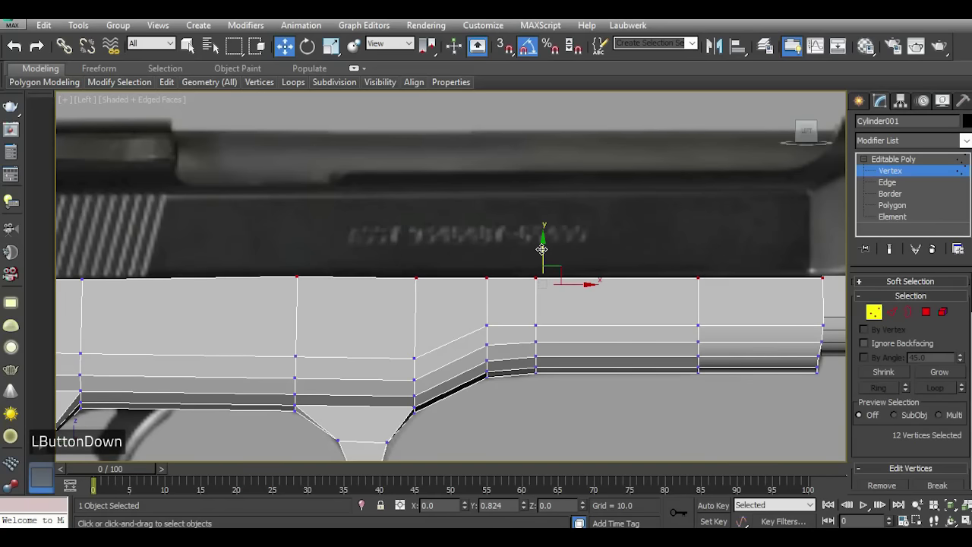
scroll(down, 3)
scroll(up, 3)
click(592, 252)
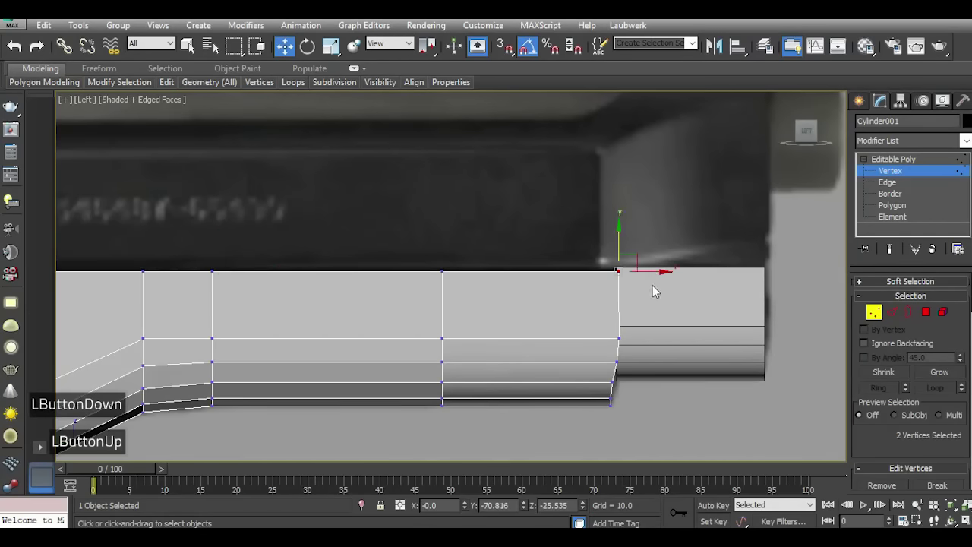
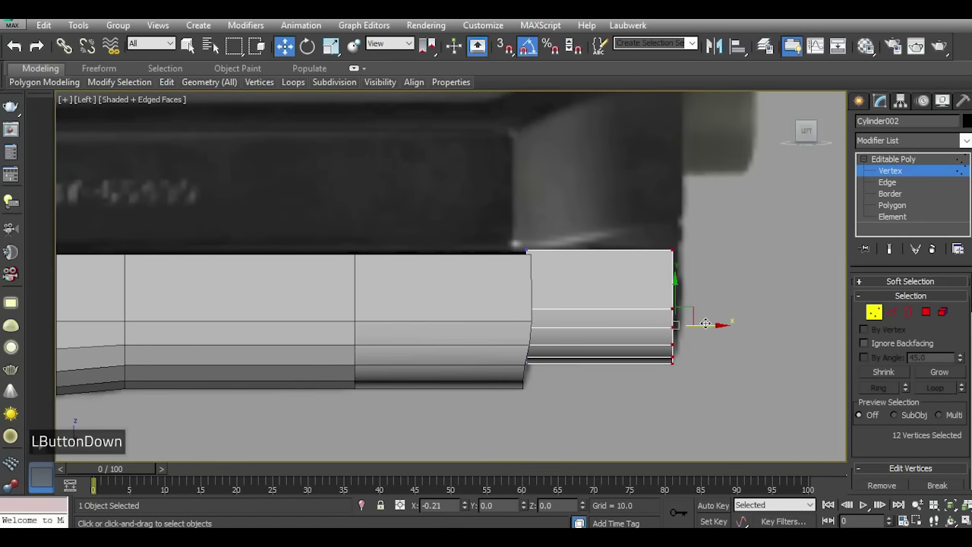
Apply the 10-unit extrusion of Cylinder002's top faces and continue with another extrusion.
scroll(down, 3)
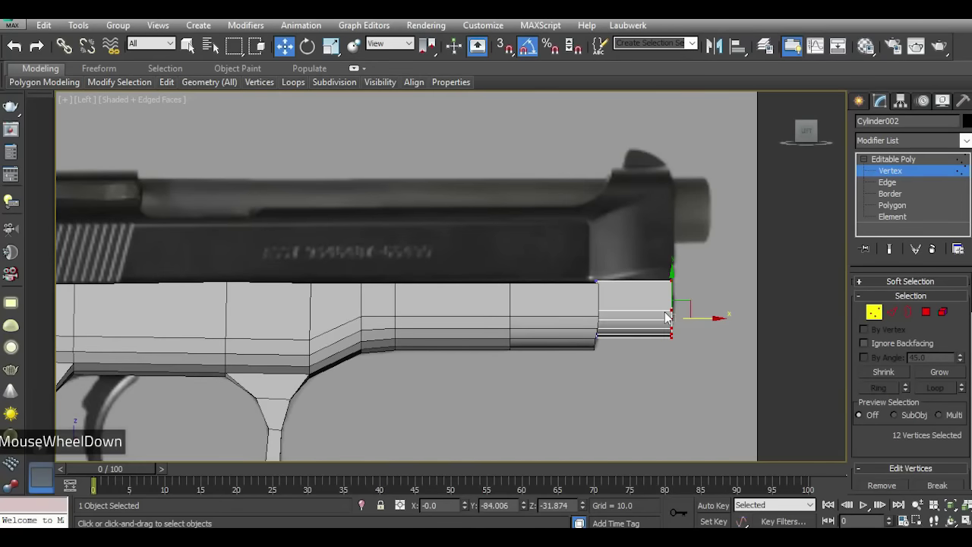
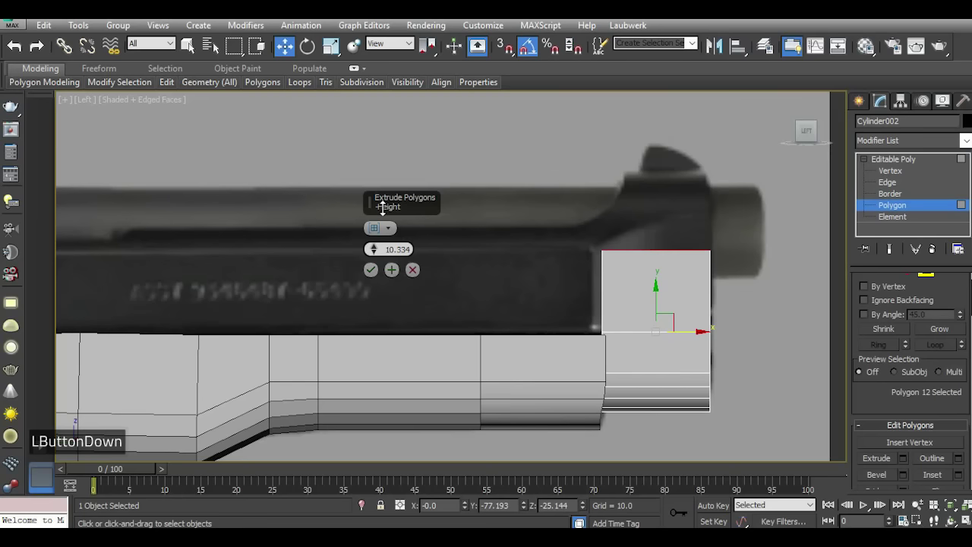
double_click(391, 272)
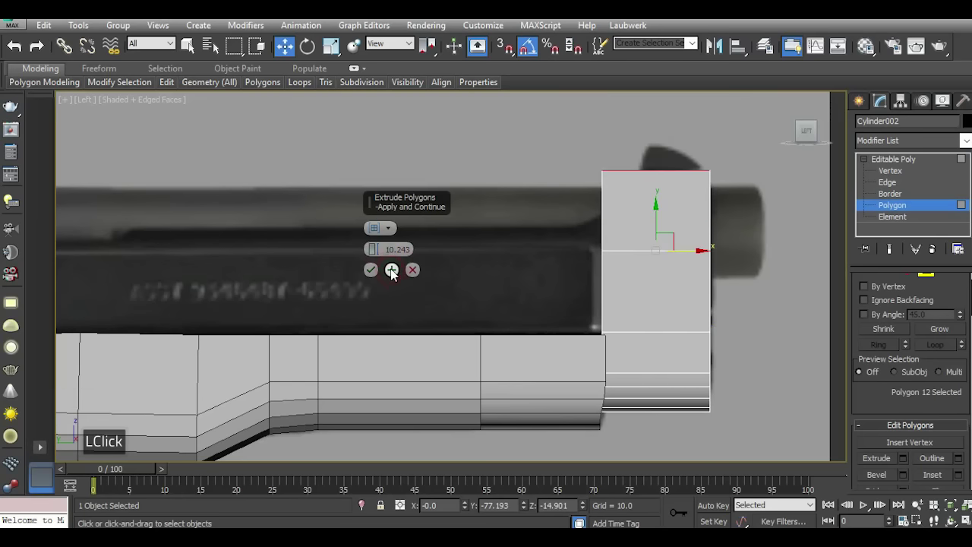
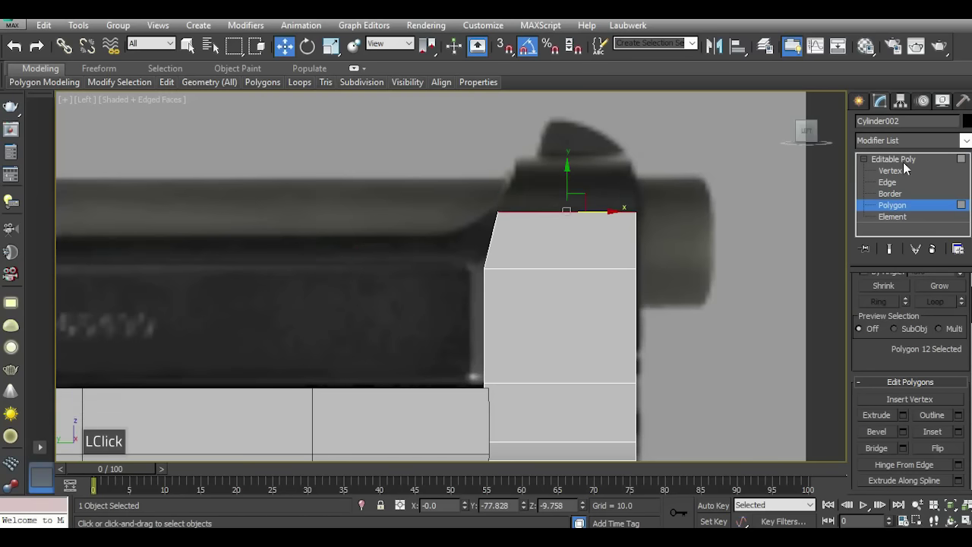
Leave sub-object editing of the mount block and create a new cylinder above it.
click(902, 162)
key(5)
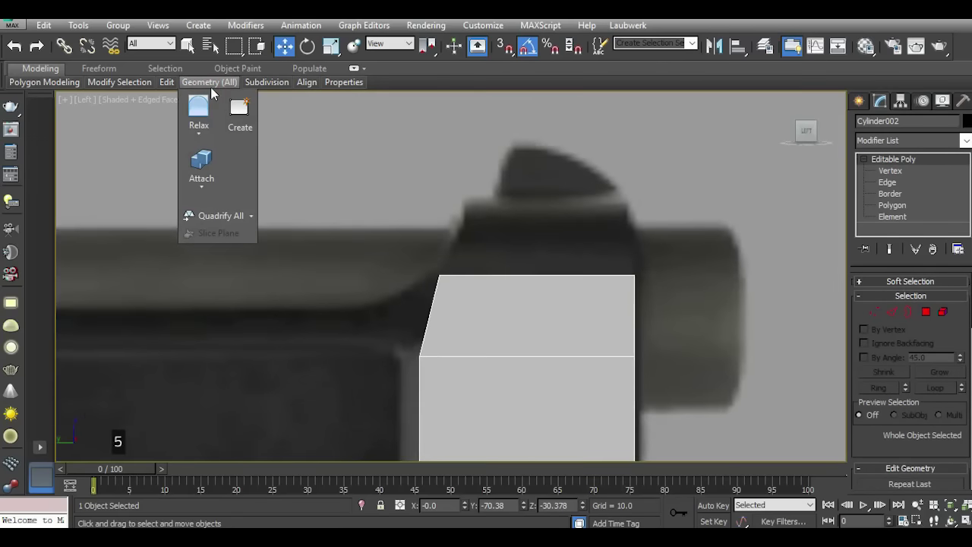
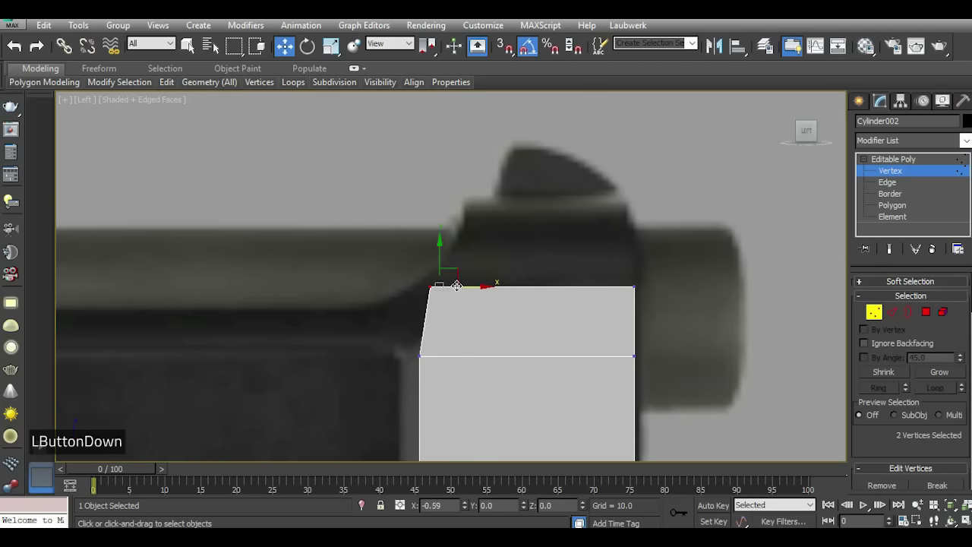
scroll(down, 3)
click(904, 167)
click(868, 105)
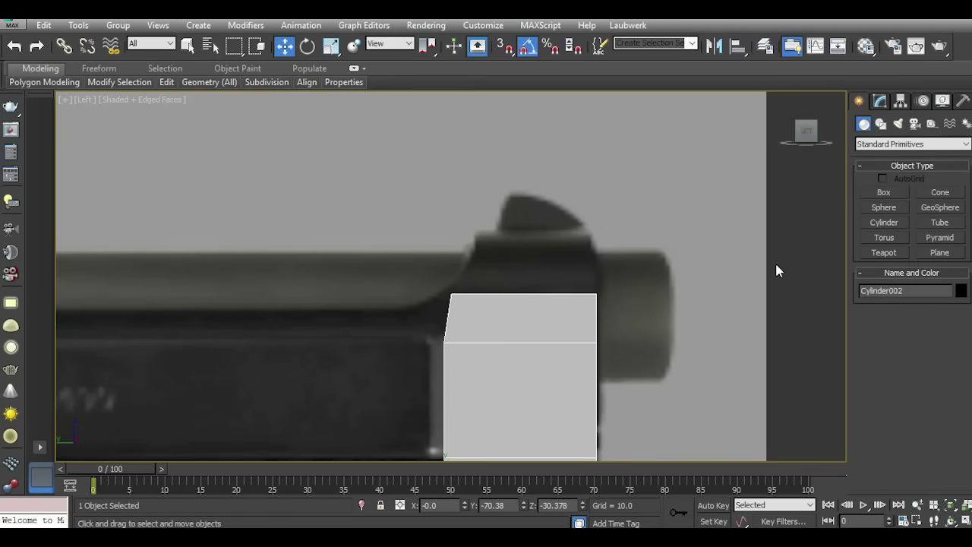
scroll(up, 3)
double_click(889, 222)
scroll(up, 3)
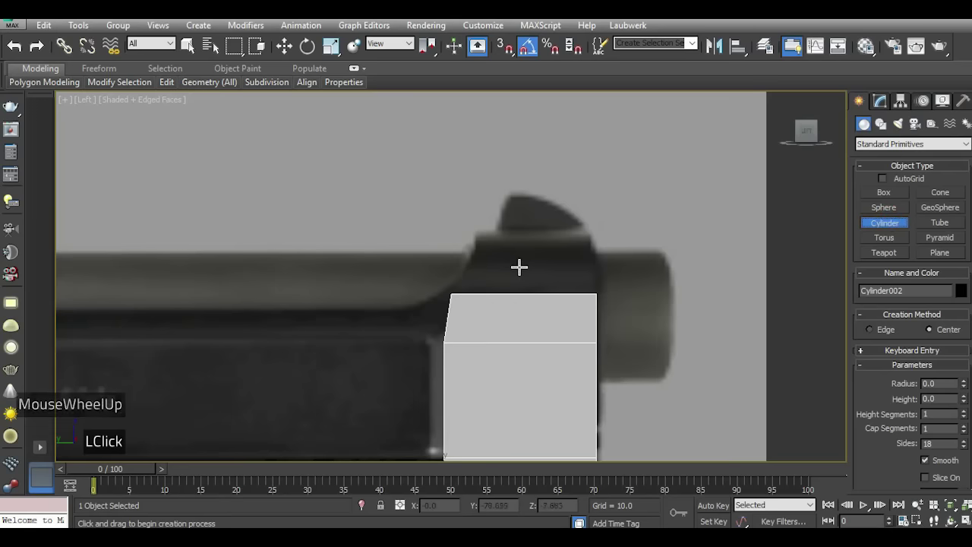
scroll(up, 3)
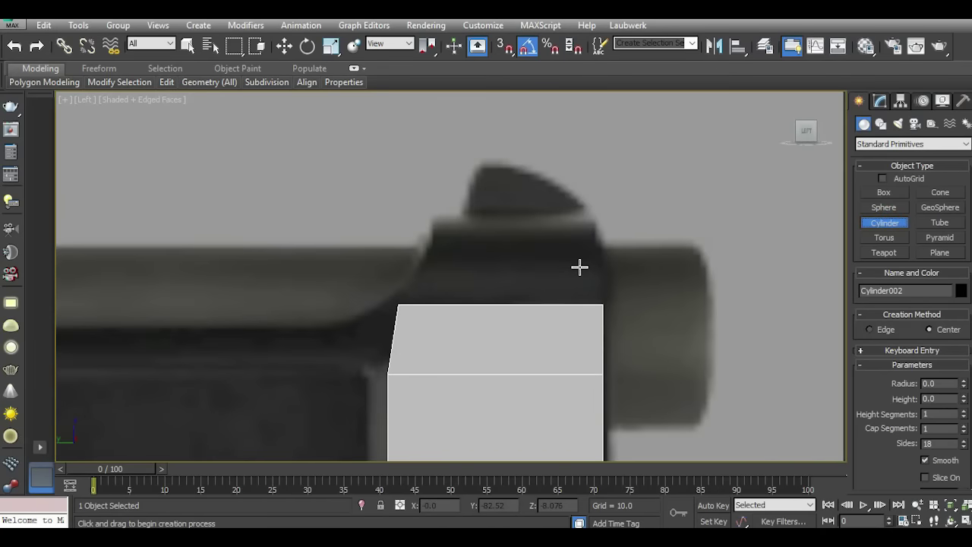
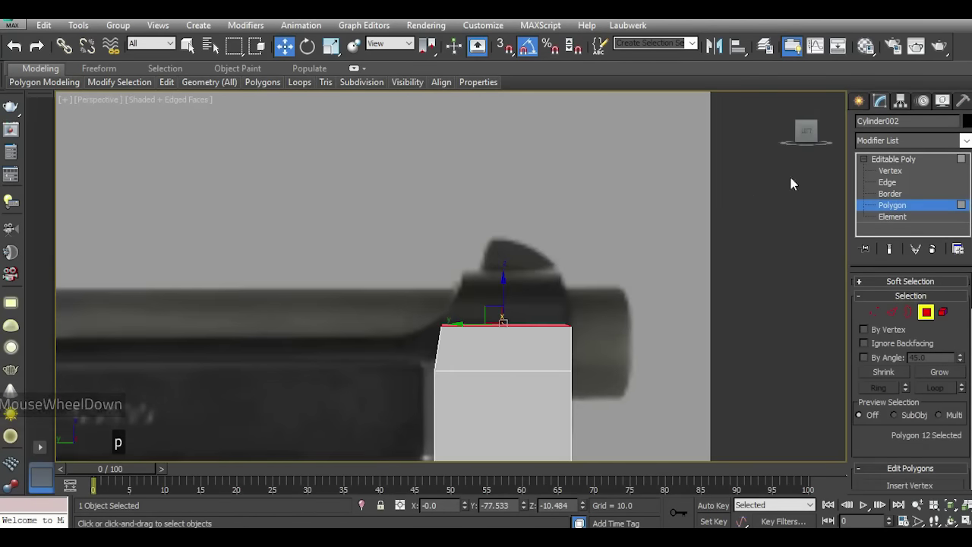
click(807, 136)
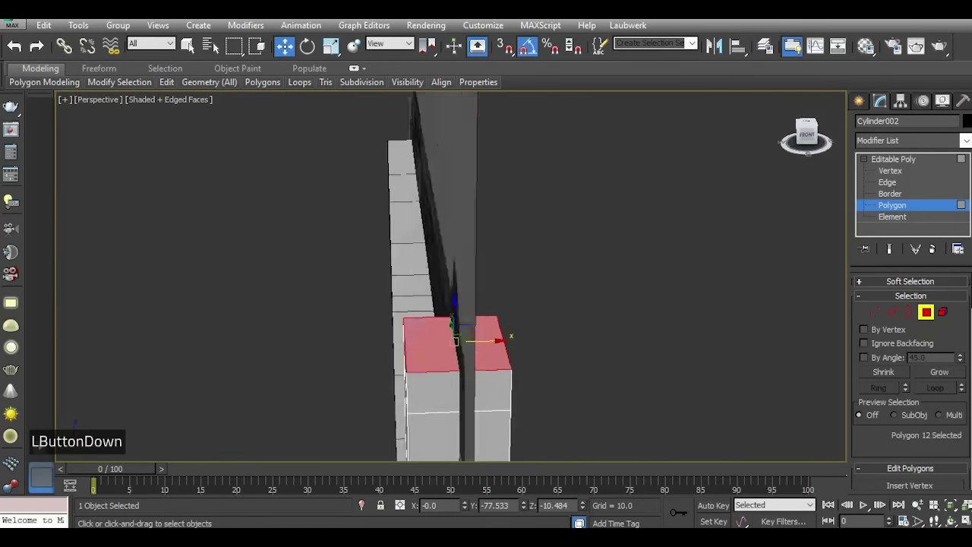
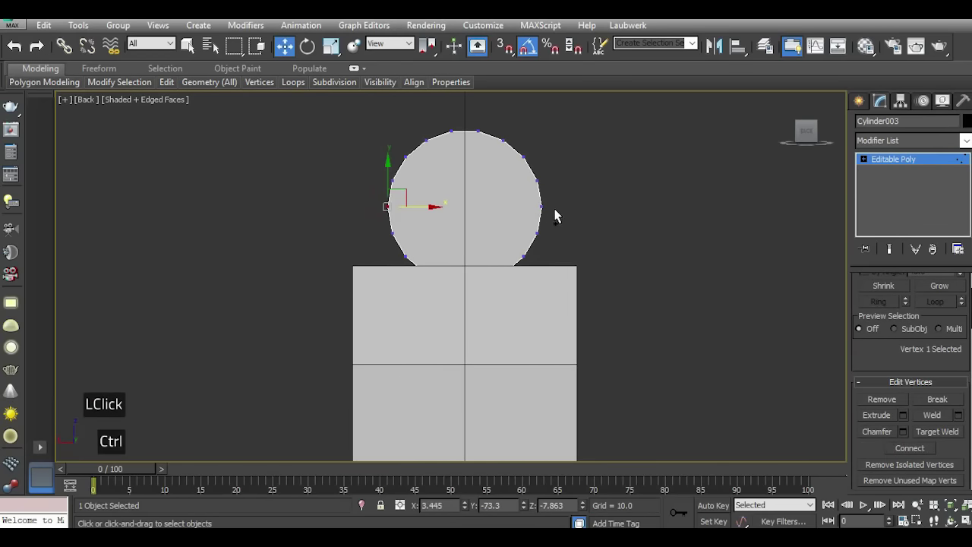
Connect the two opposite side vertices across the new cylinder's circle.
click(922, 457)
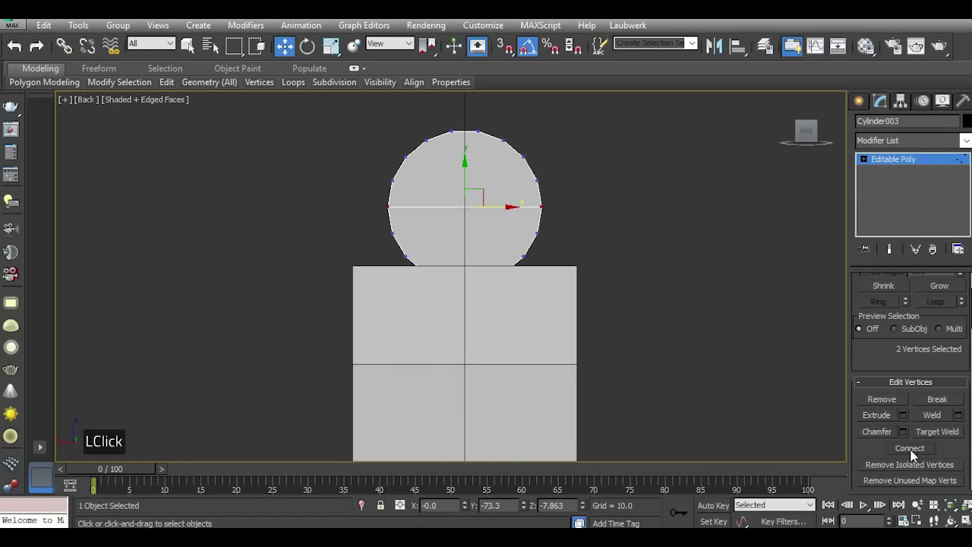
click(382, 120)
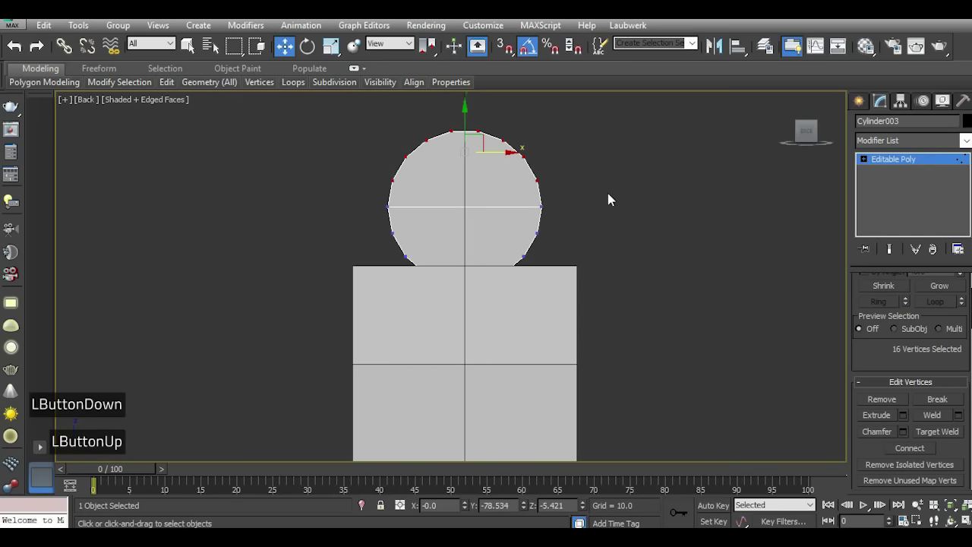
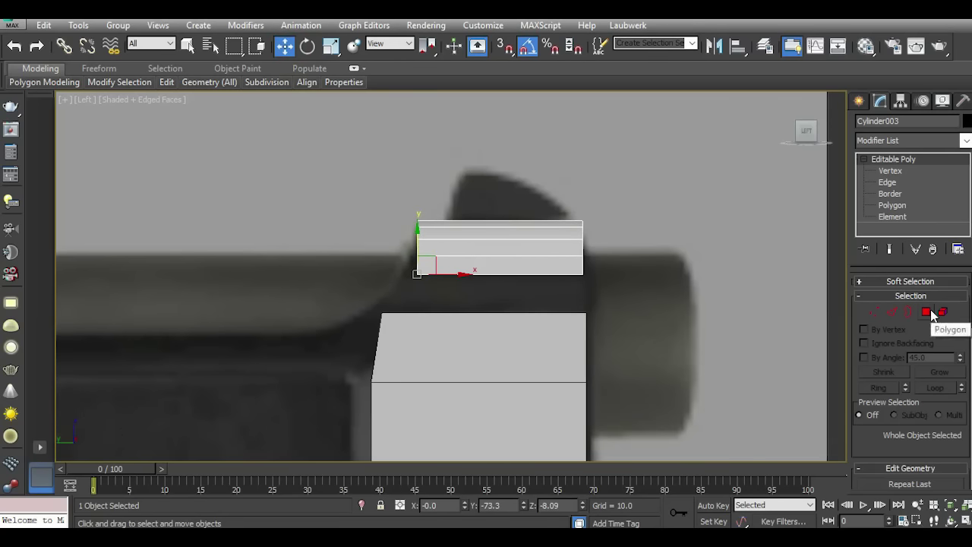
Bridge the rounded piece's underside faces to the mount block's top faces.
scroll(down, 3)
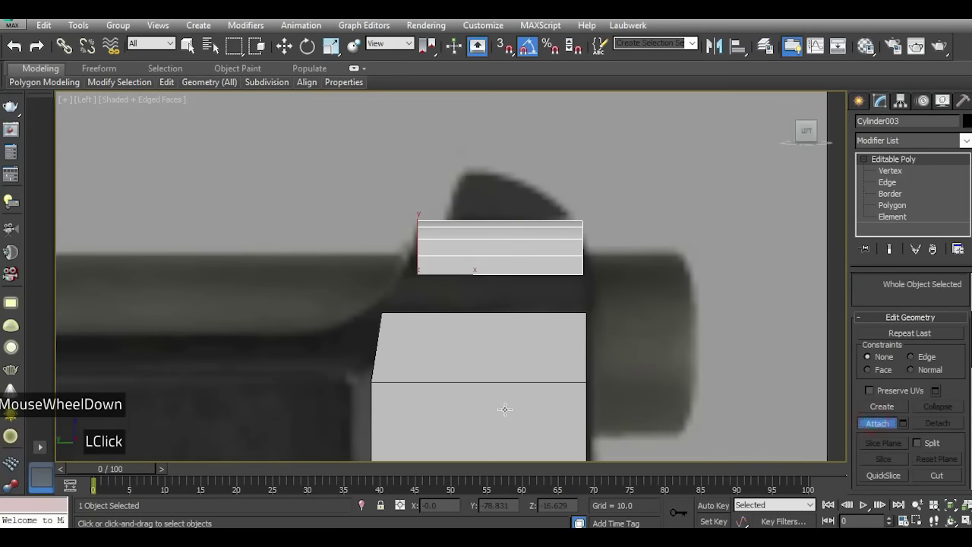
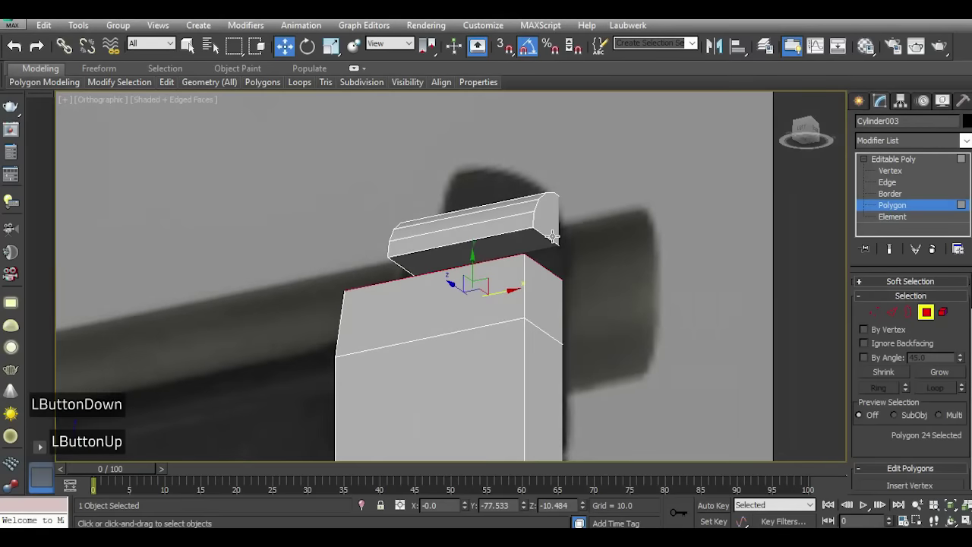
scroll(down, 3)
click(911, 454)
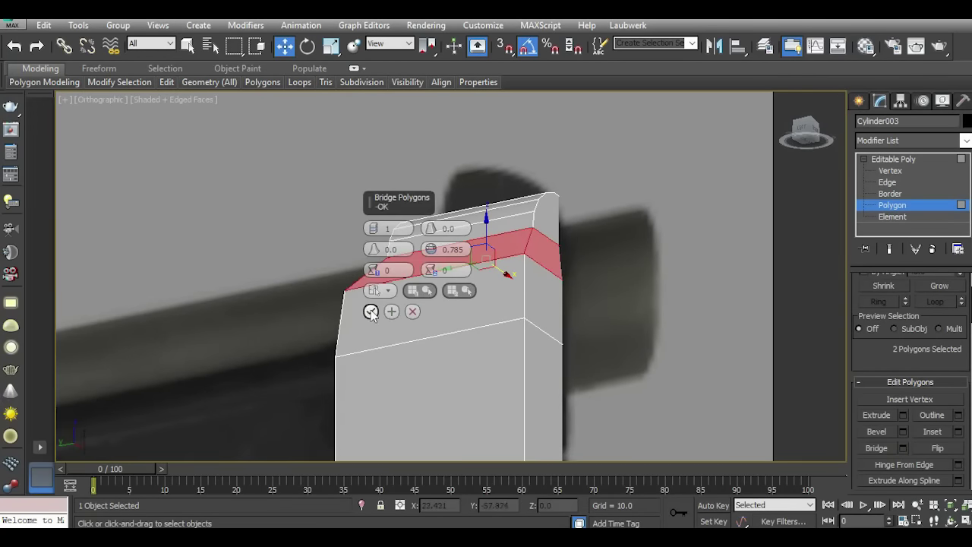
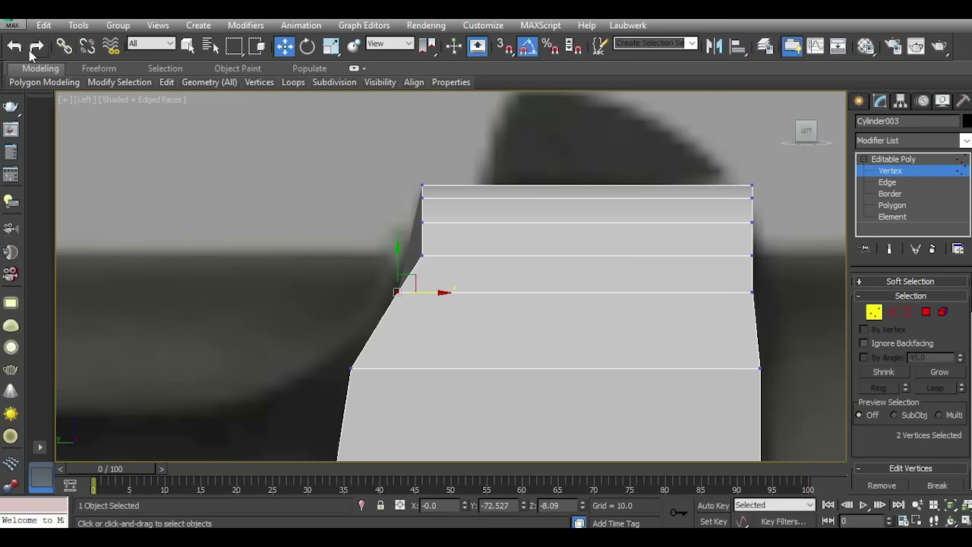
Nudge the mount's front vertices to the reference outline and Target Weld a stray vertex onto its neighbour.
double_click(26, 53)
scroll(down, 3)
key(p)
click(818, 140)
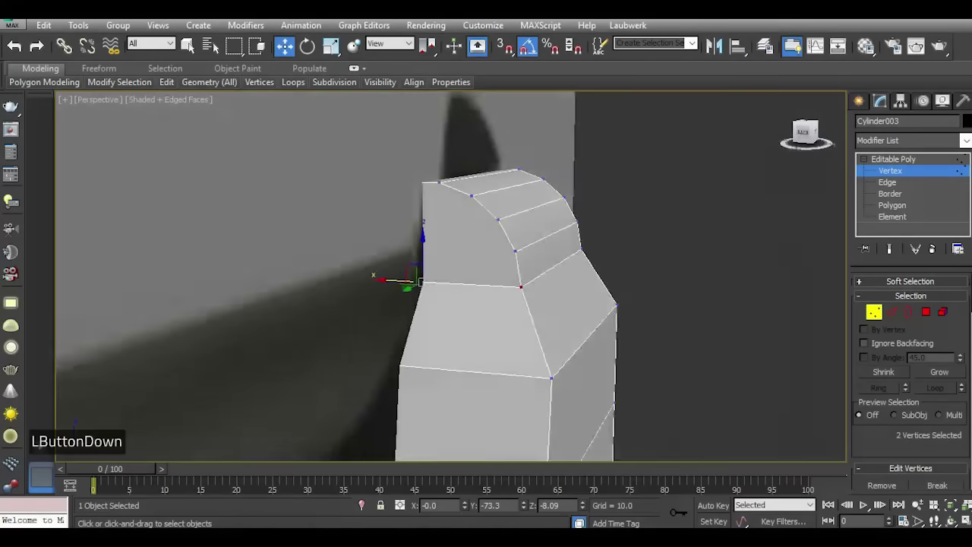
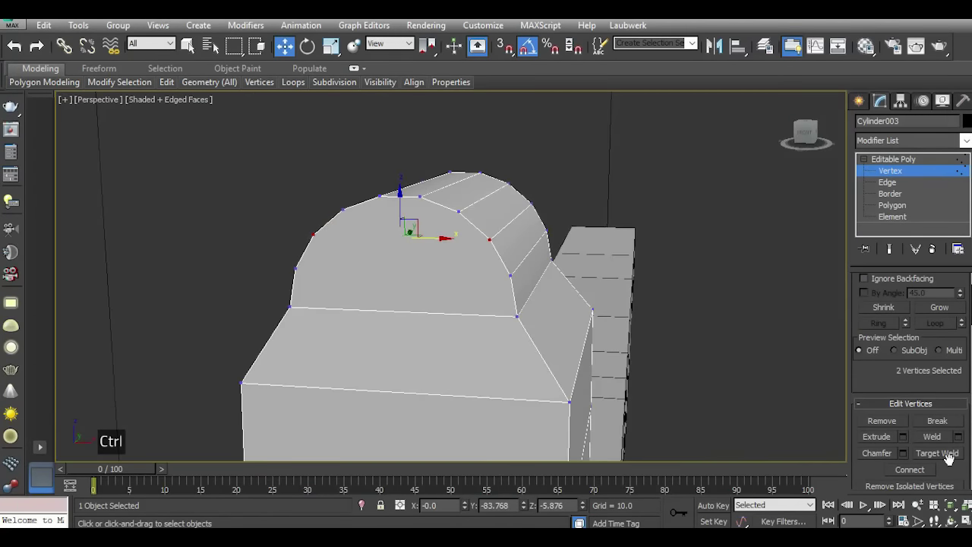
click(935, 478)
key(i)
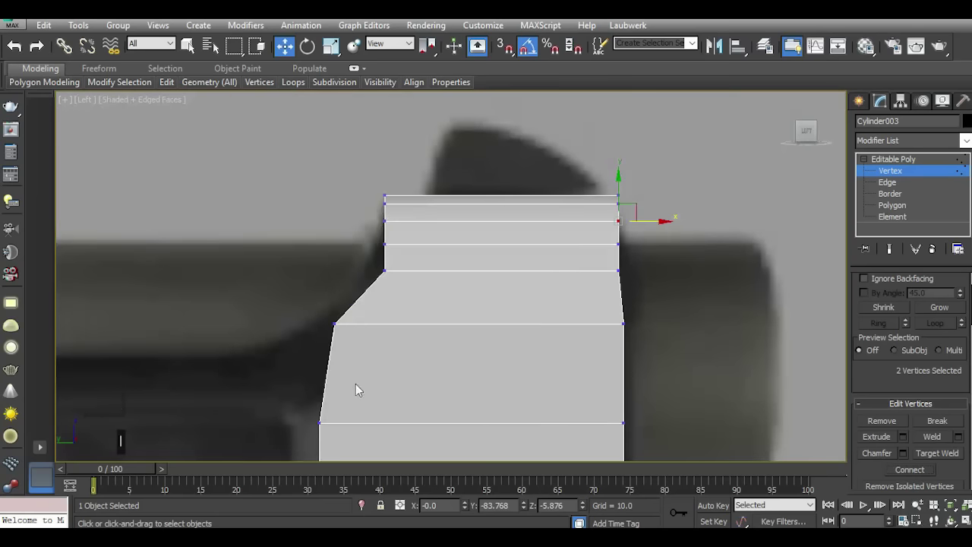
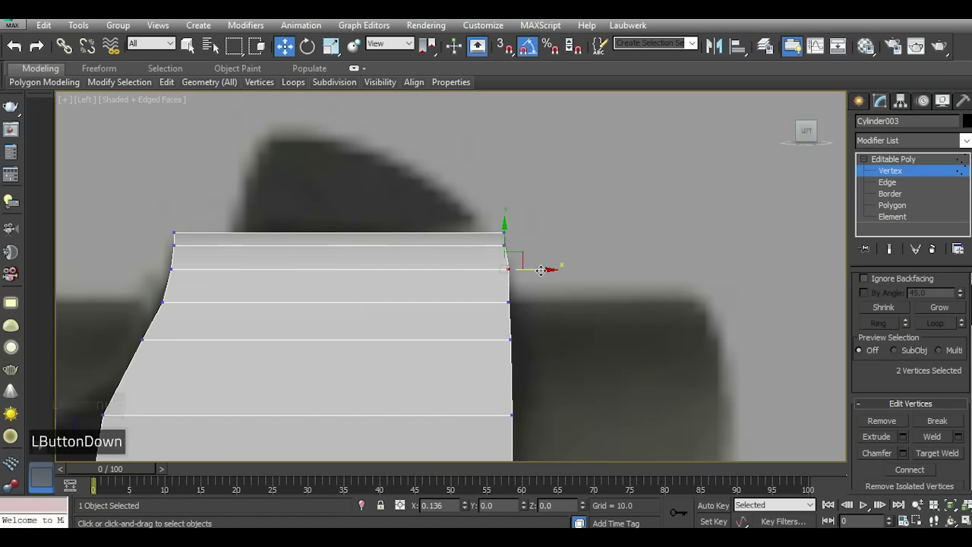
scroll(down, 3)
scroll(down, 3)
key(ctrl+5)
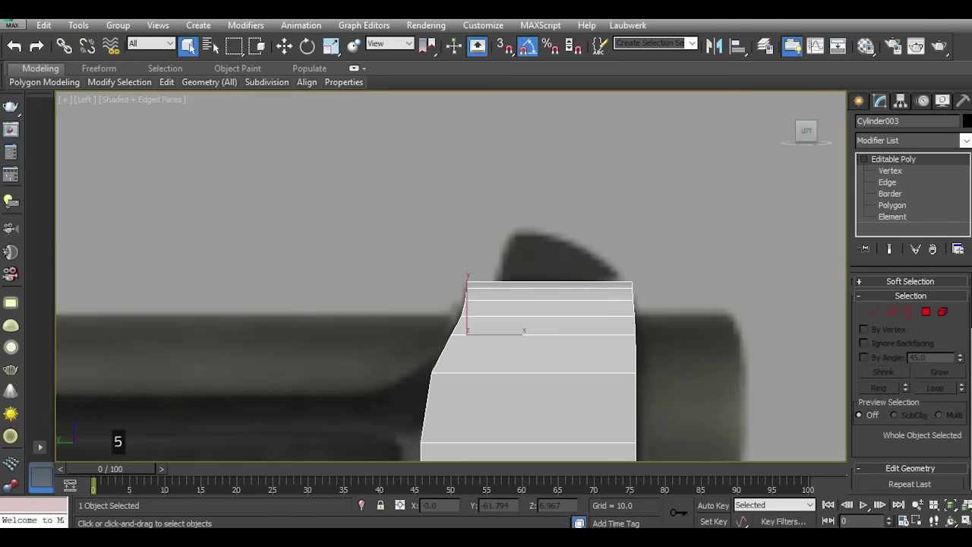
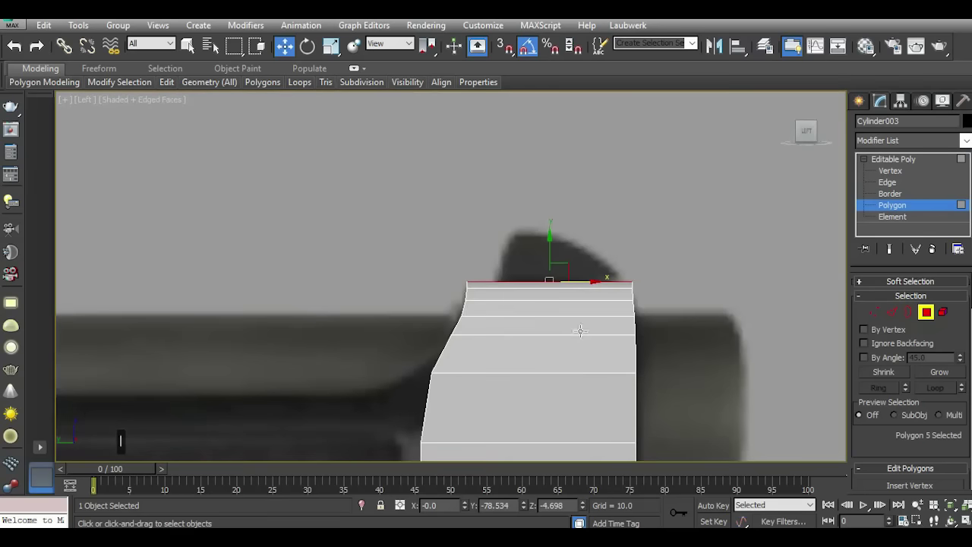
Extrude the mount's top face upward with a reduced height of about 1.66.
scroll(up, 3)
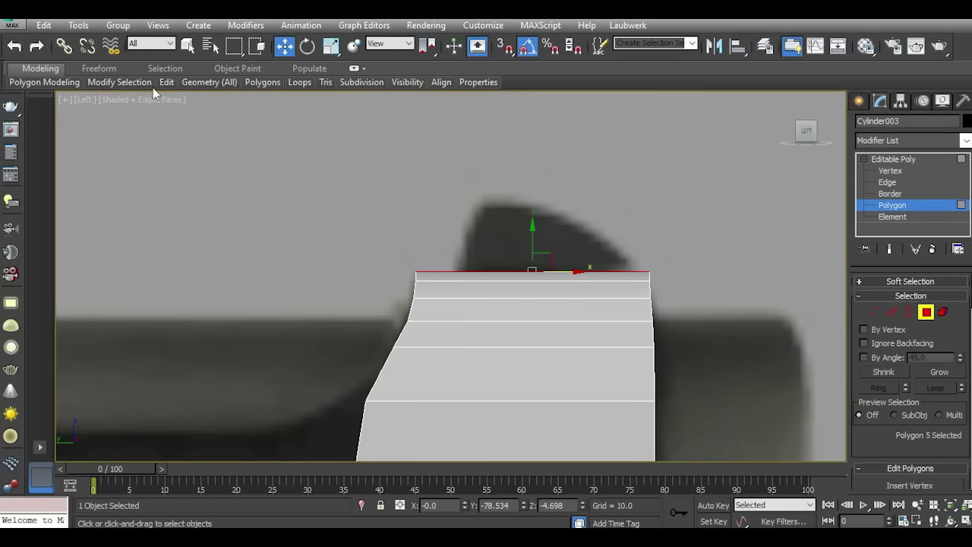
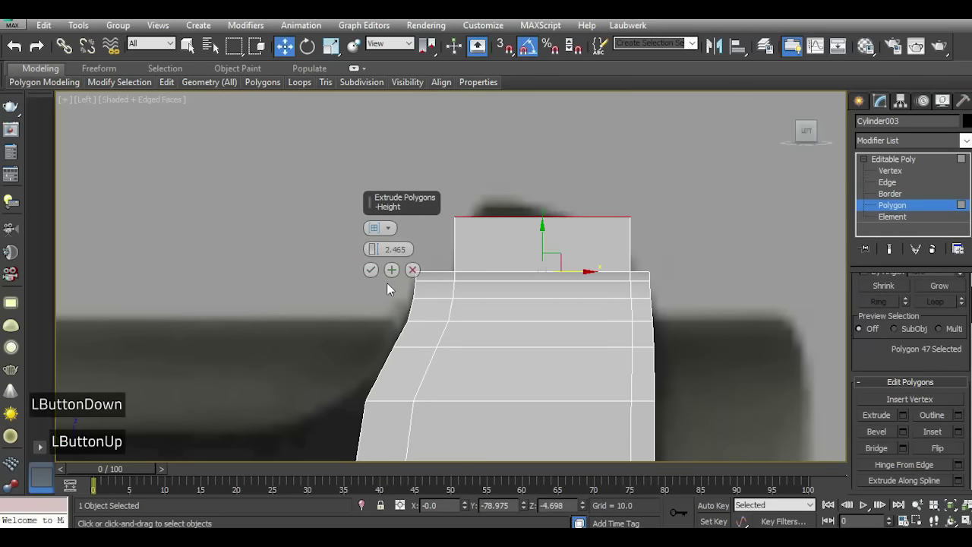
click(383, 251)
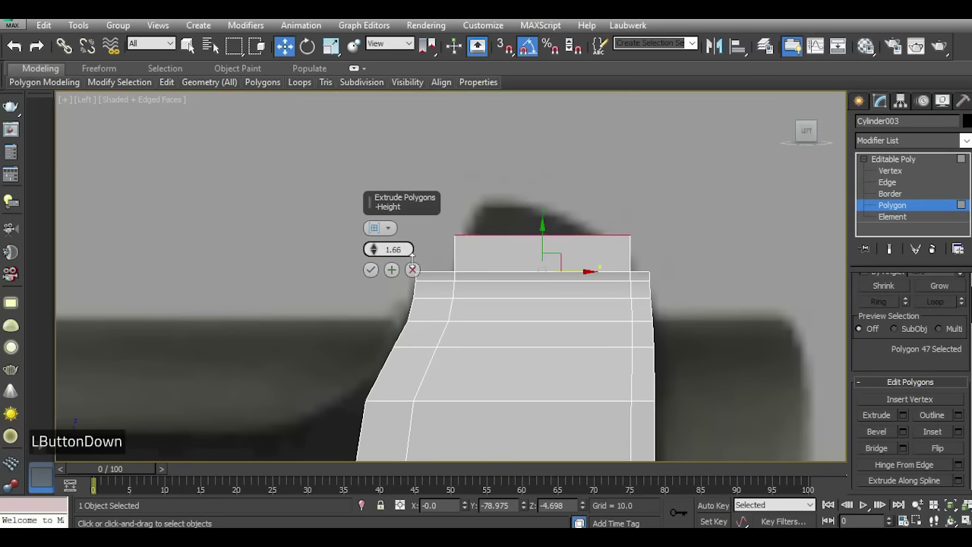
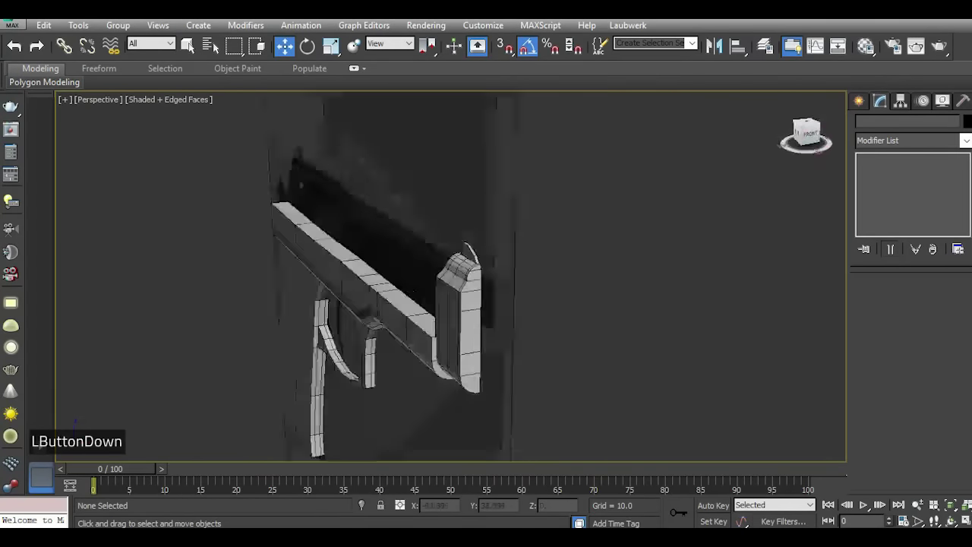
Switch to the Left view of the whole pistol and bring up the Create panel's standard primitives.
scroll(down, 3)
scroll(up, 3)
click(813, 141)
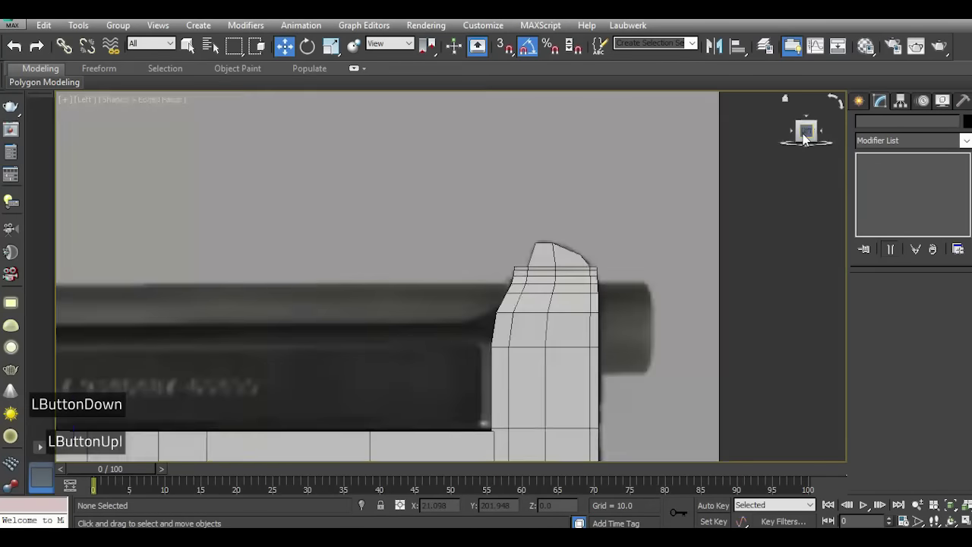
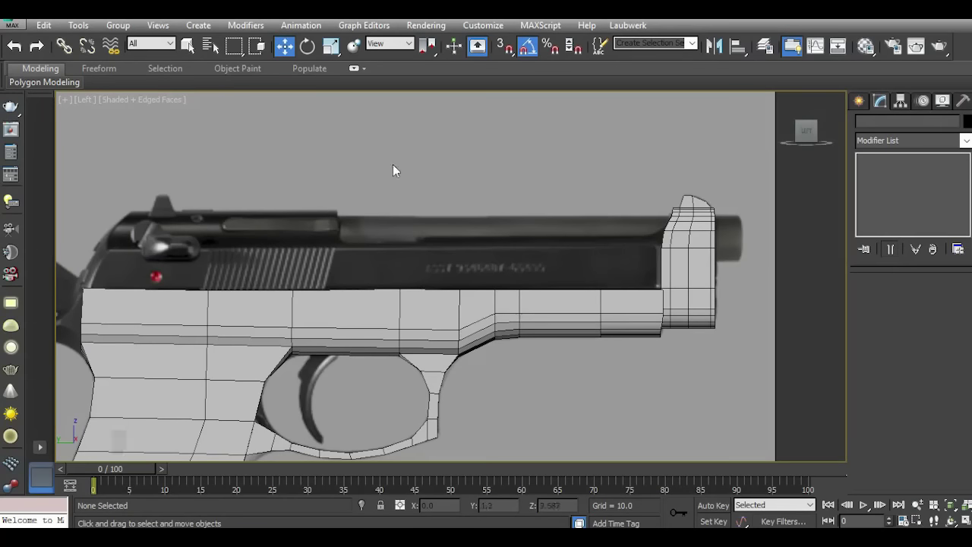
scroll(up, 3)
click(869, 103)
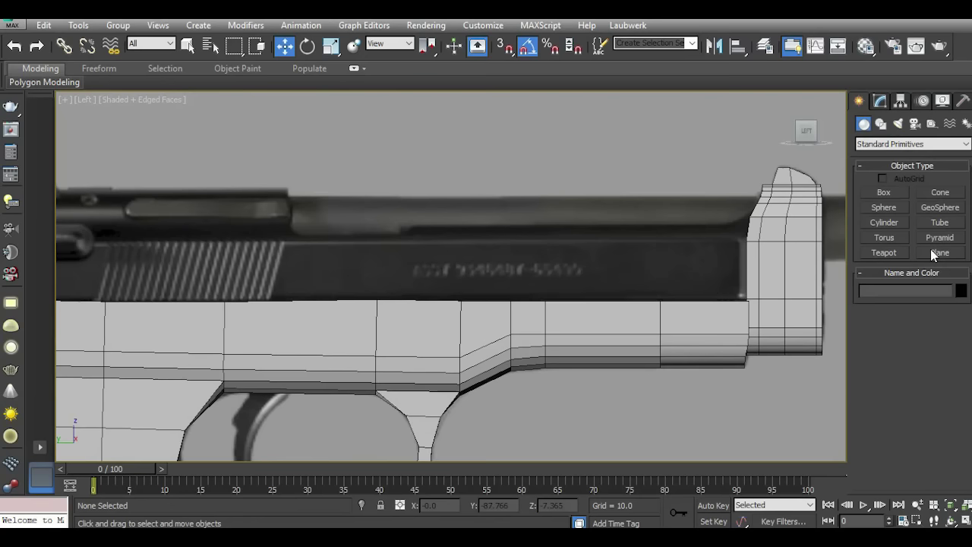
Create a thin box along the slide just above the frame.
click(888, 199)
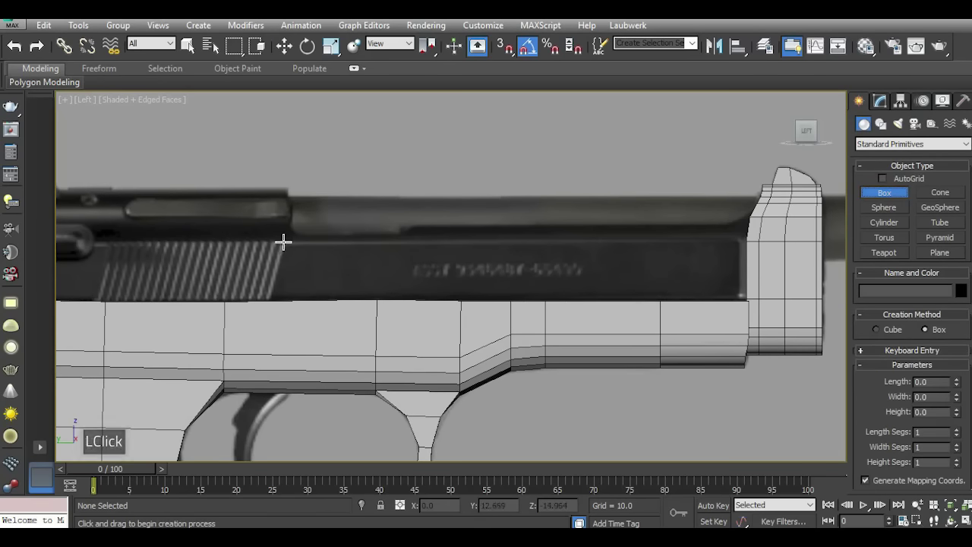
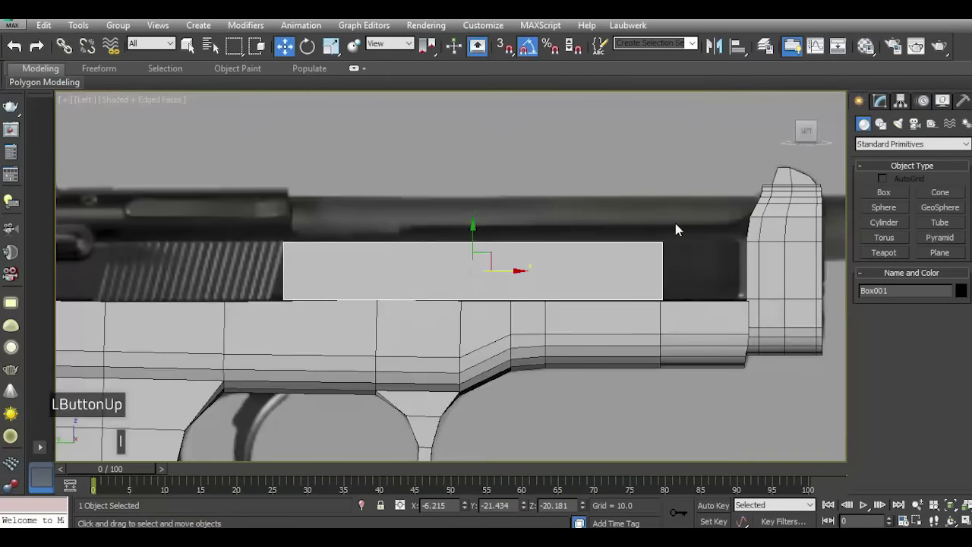
scroll(down, 3)
scroll(up, 3)
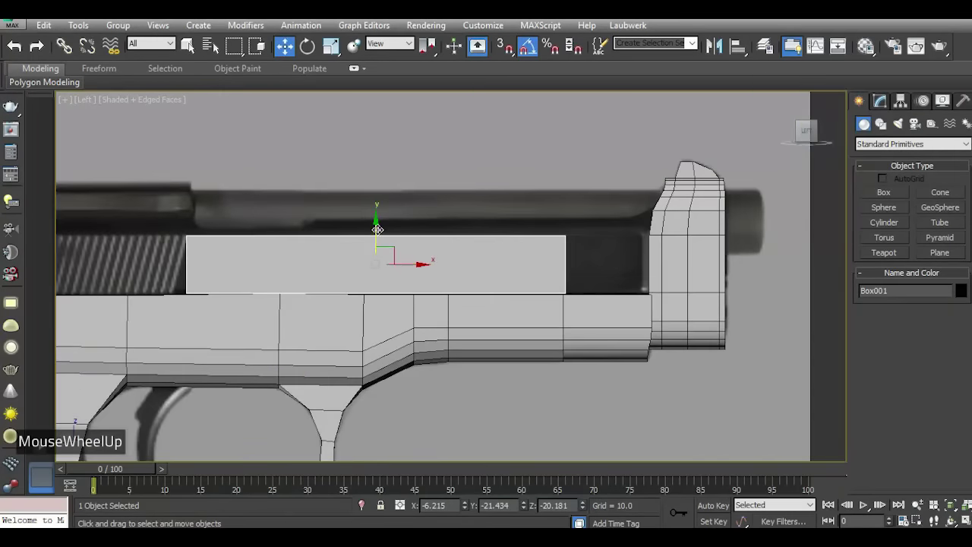
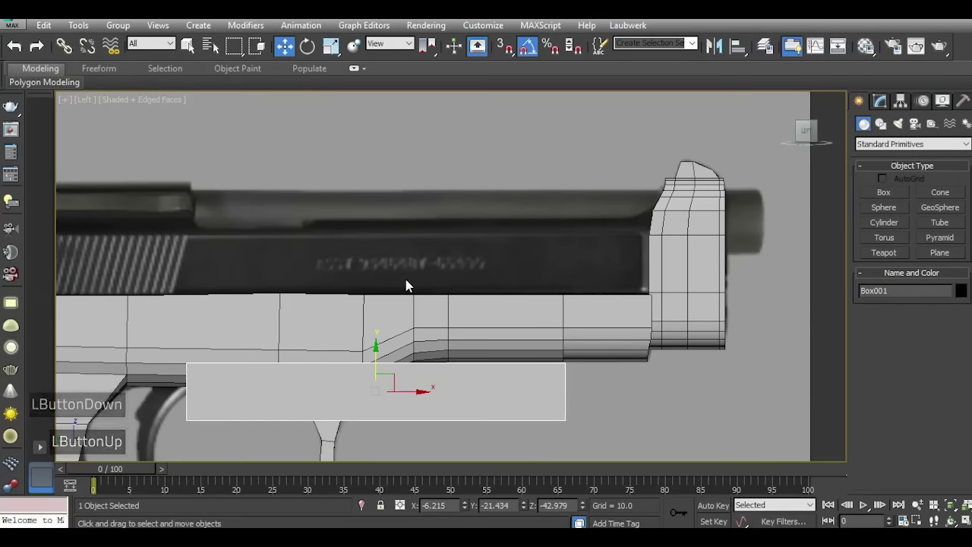
click(15, 49)
scroll(down, 3)
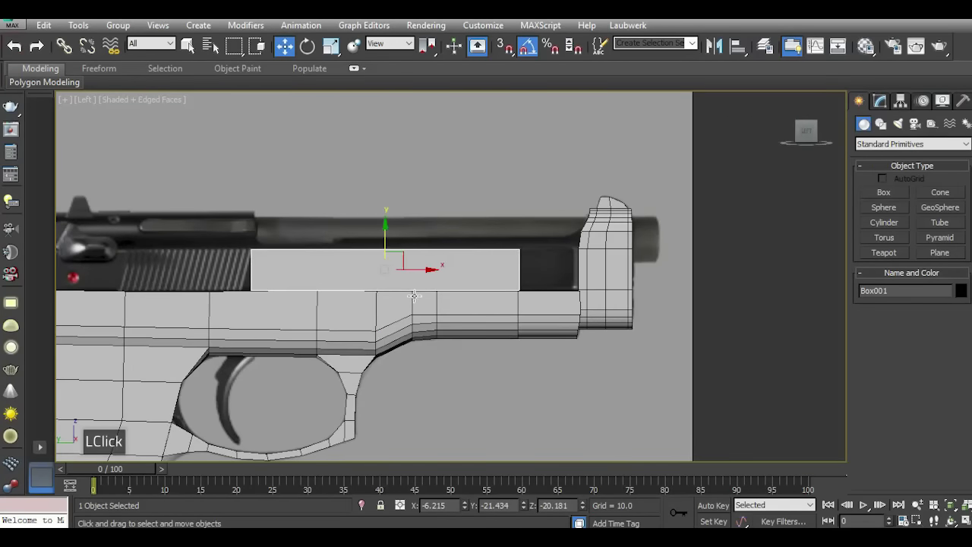
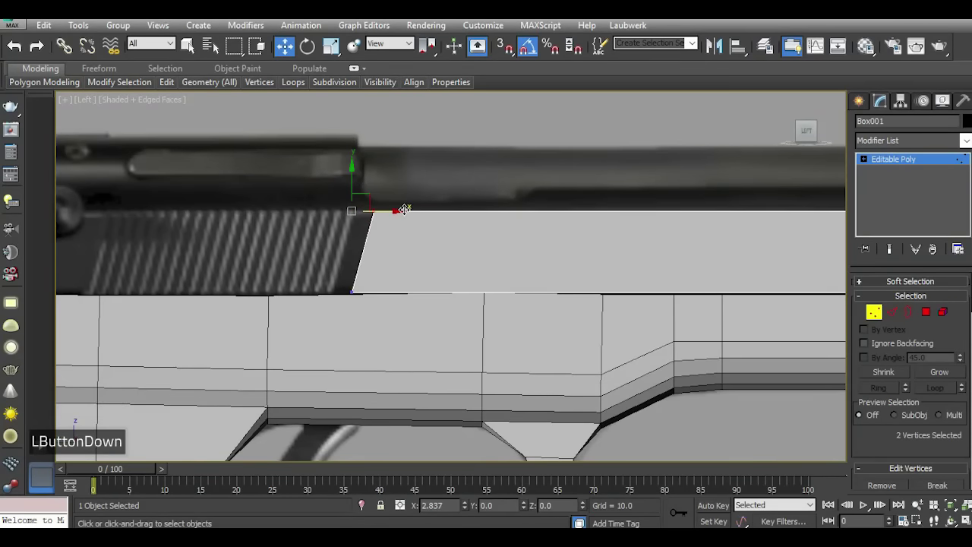
Move the slide box's front corner vertices forward to the reference outline.
scroll(down, 3)
scroll(up, 3)
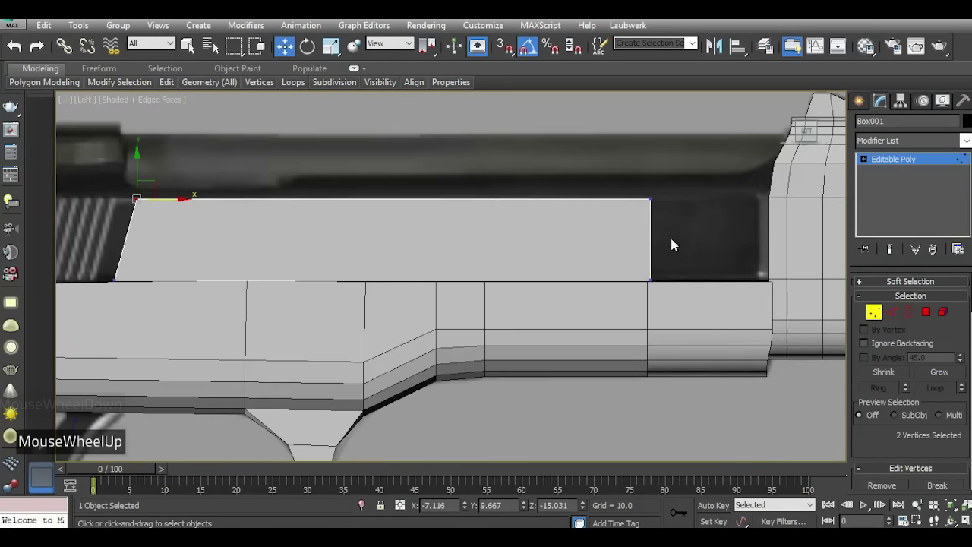
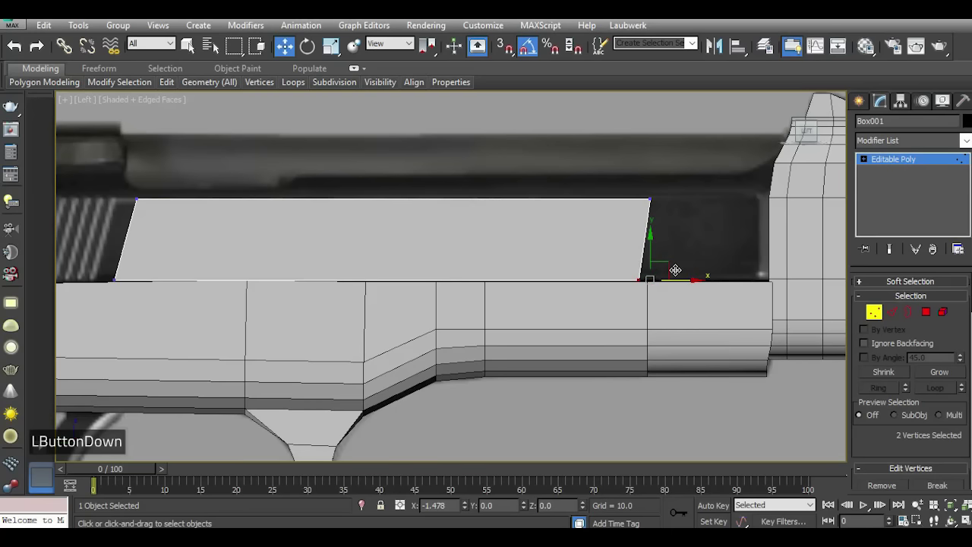
double_click(15, 52)
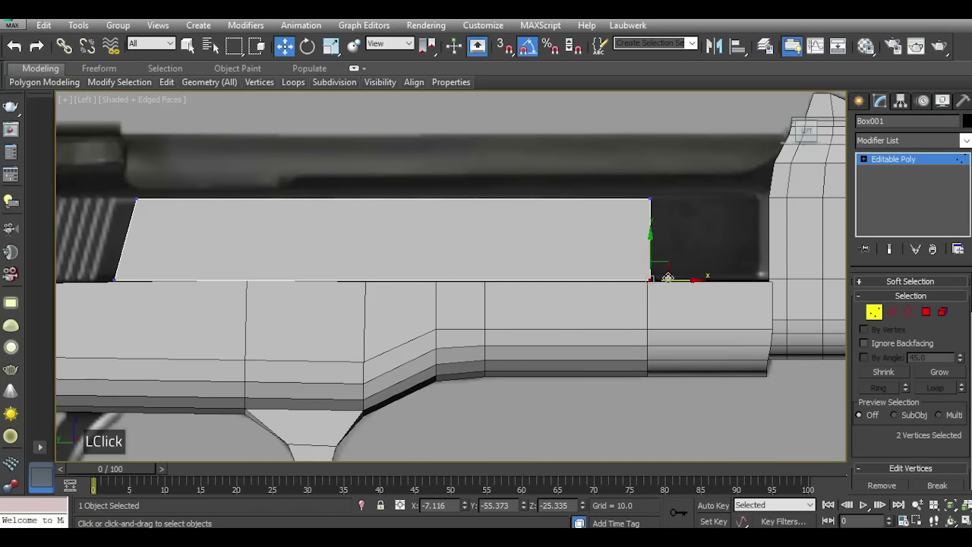
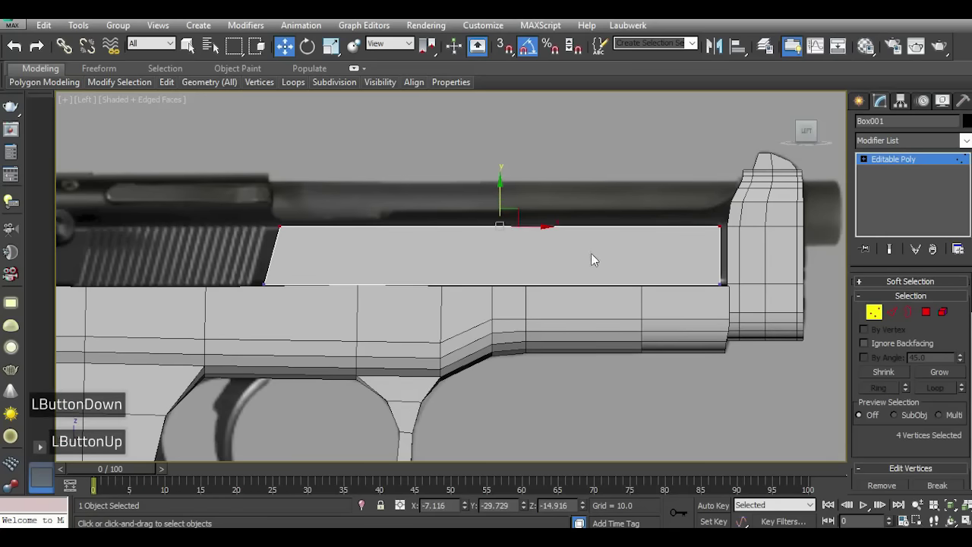
click(346, 288)
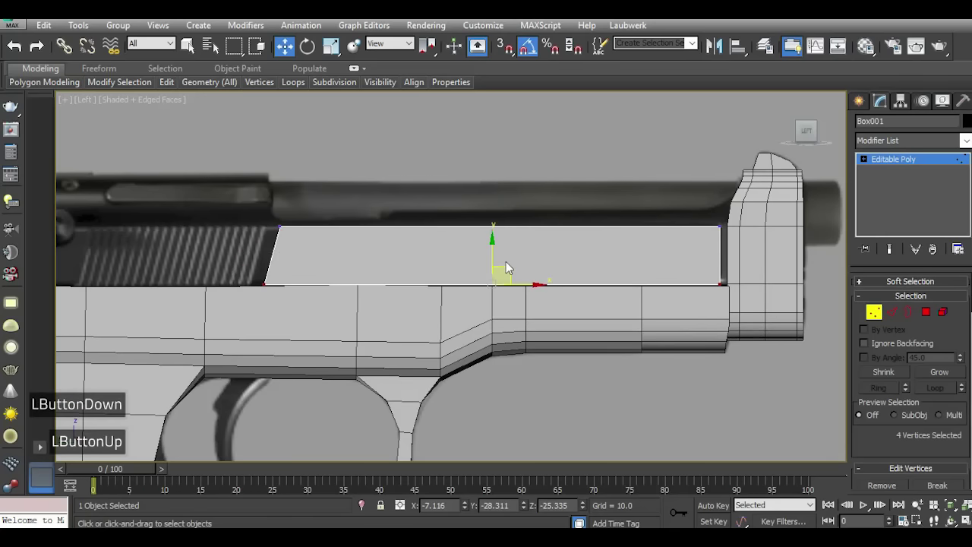
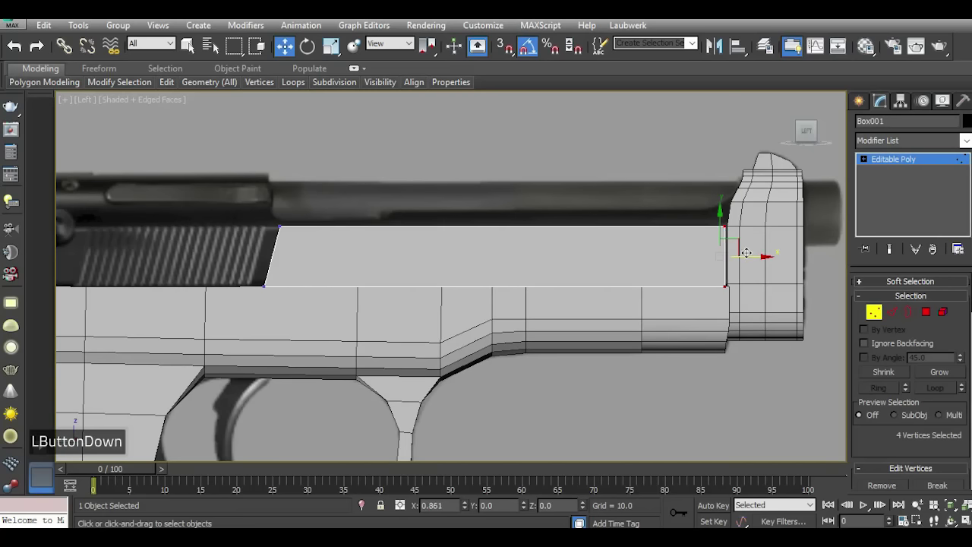
Push the rear vertices back and slant the rear edge to match the reference slide.
scroll(down, 3)
scroll(up, 3)
click(587, 231)
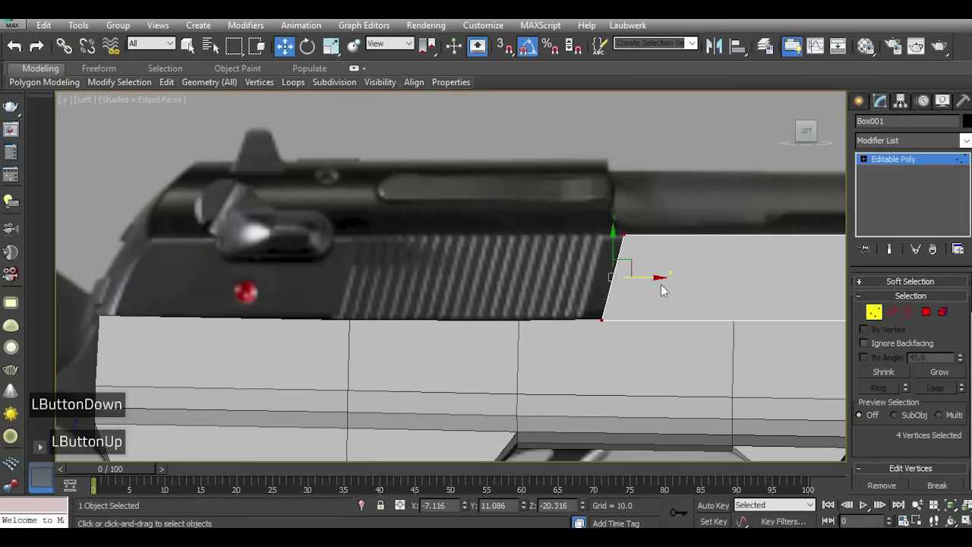
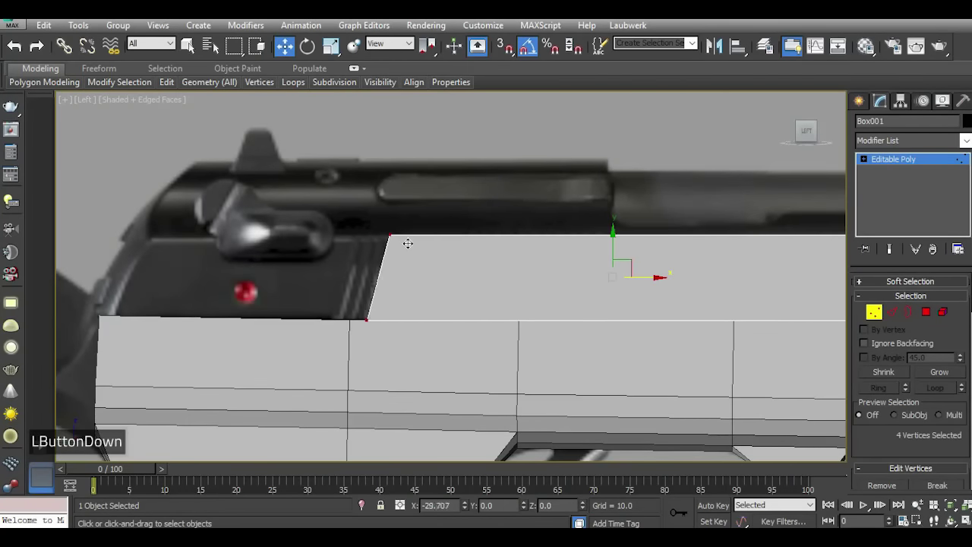
click(405, 257)
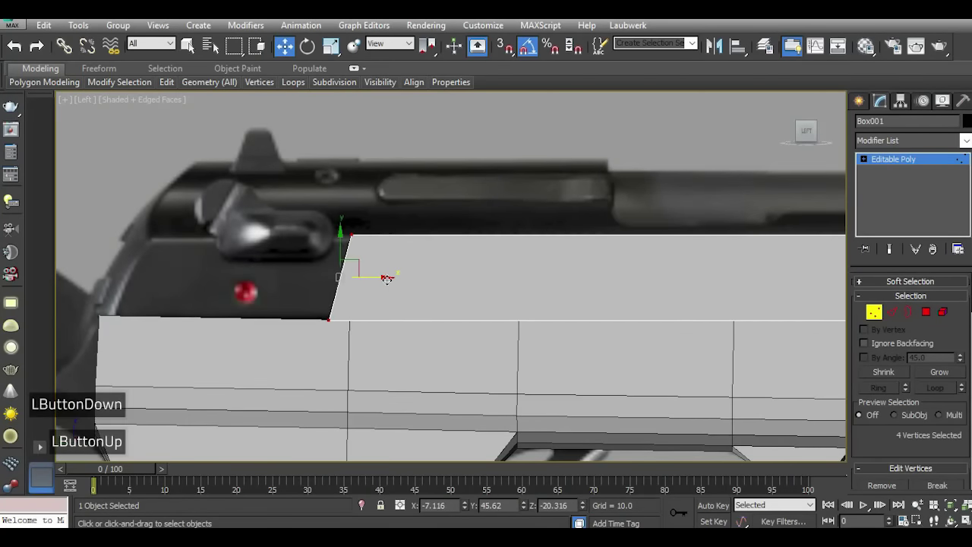
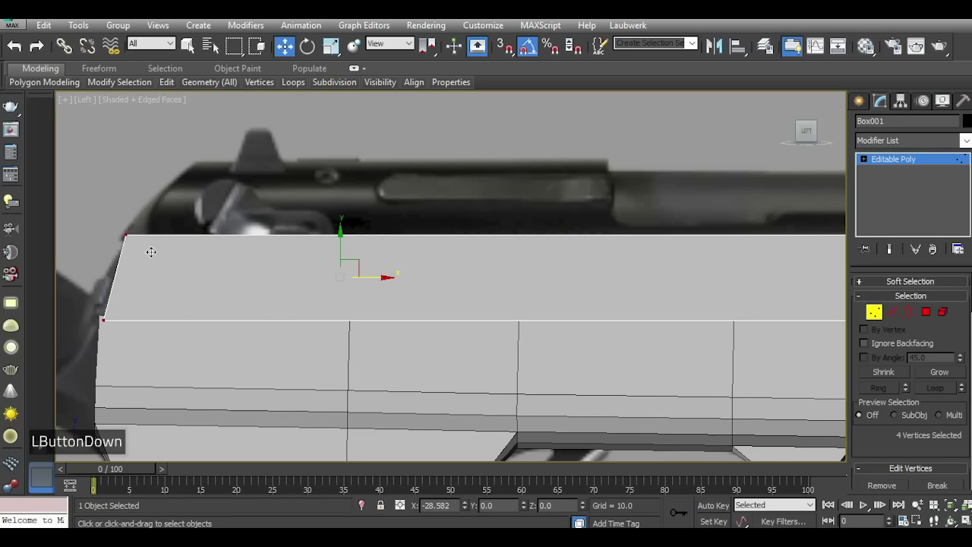
click(125, 238)
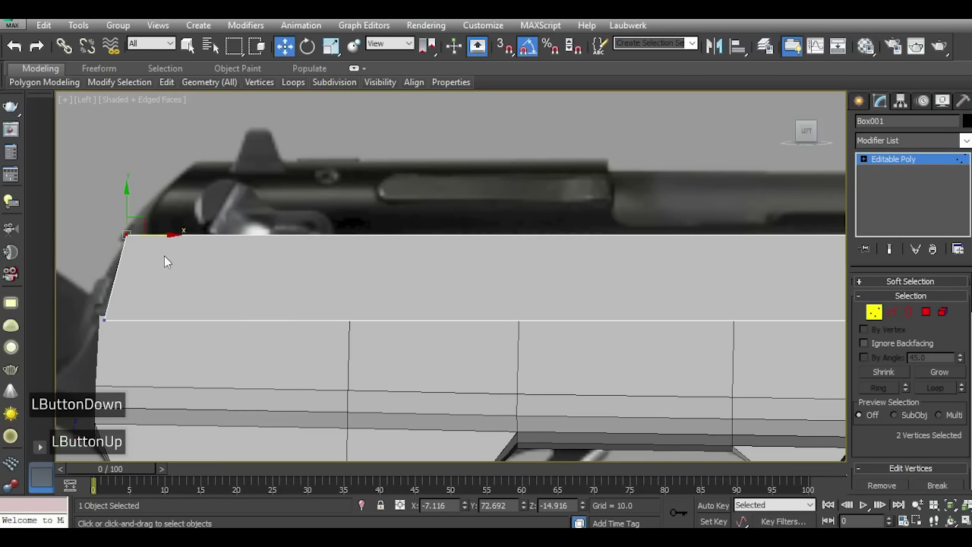
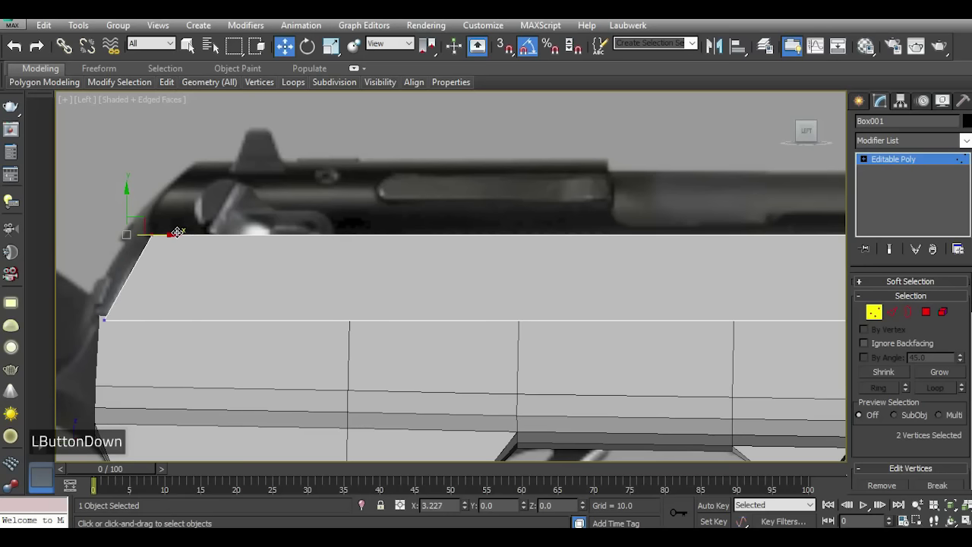
click(99, 232)
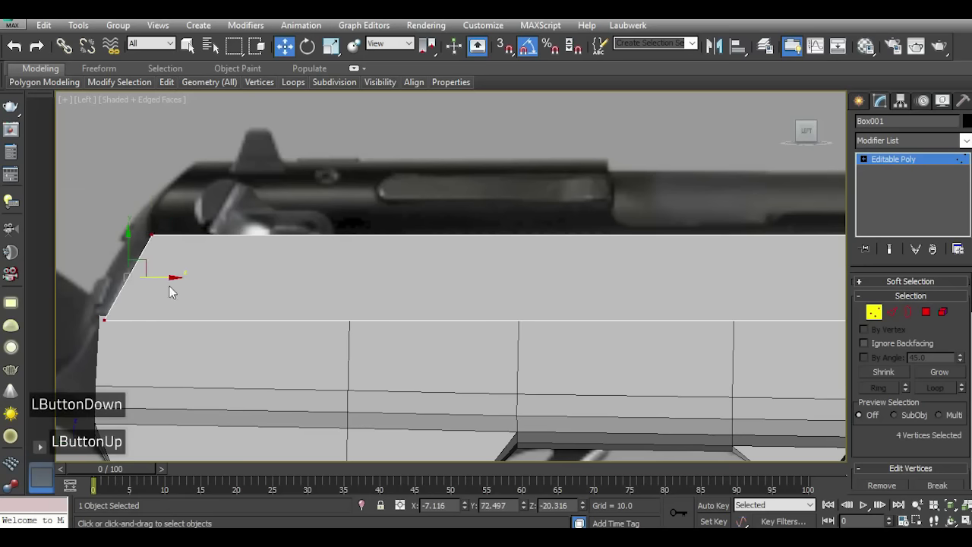
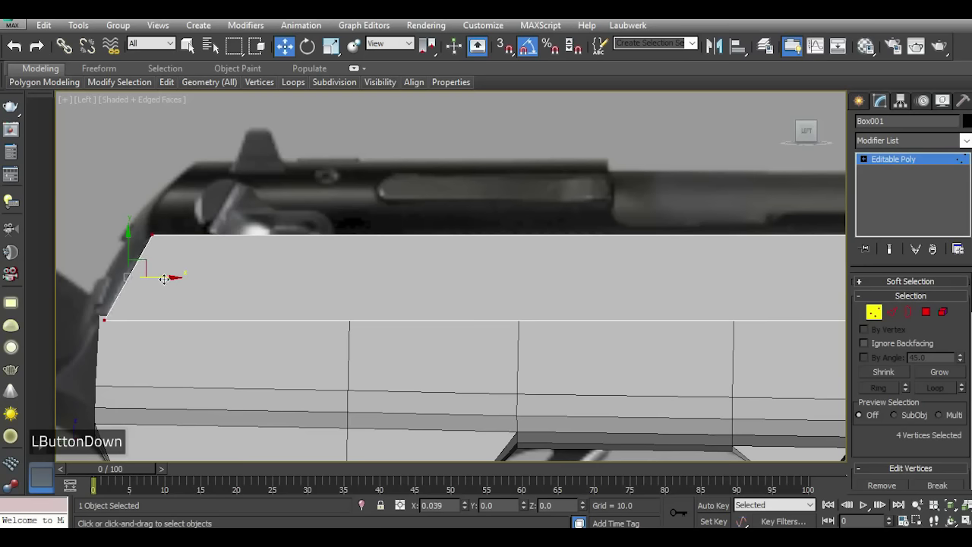
Select the front barrel mount block as the next target.
scroll(down, 3)
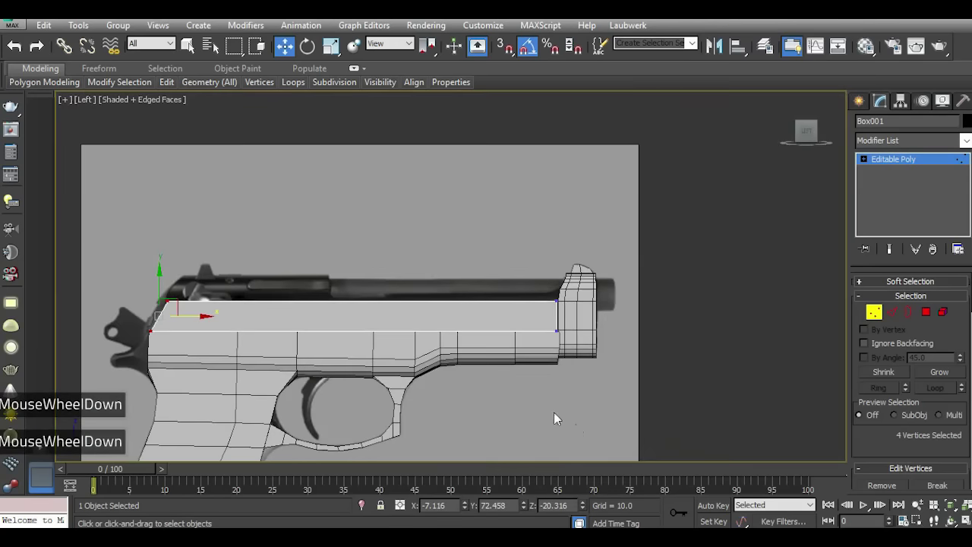
click(591, 433)
Pick the block's facing edge loop and preview a bridge from the slide's front end to it.
key(5)
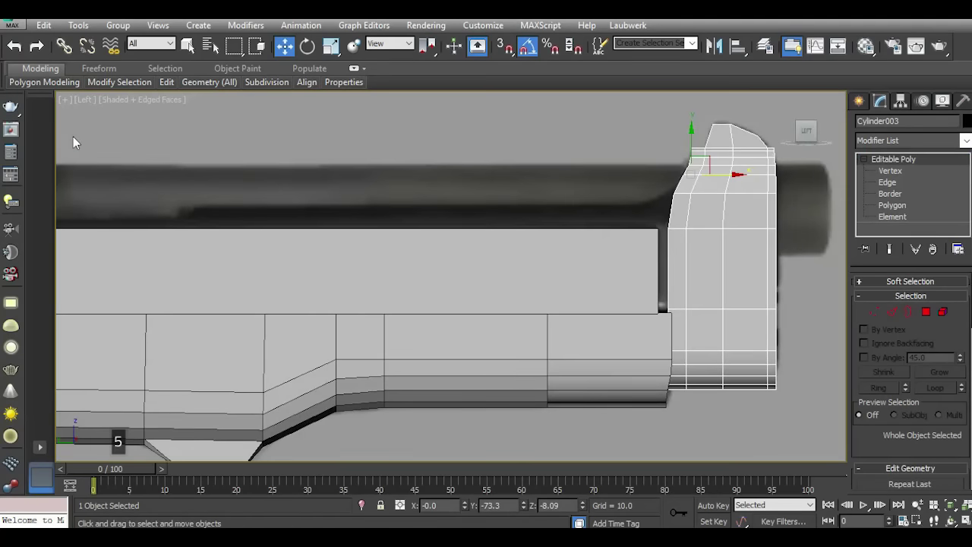
scroll(up, 3)
click(879, 313)
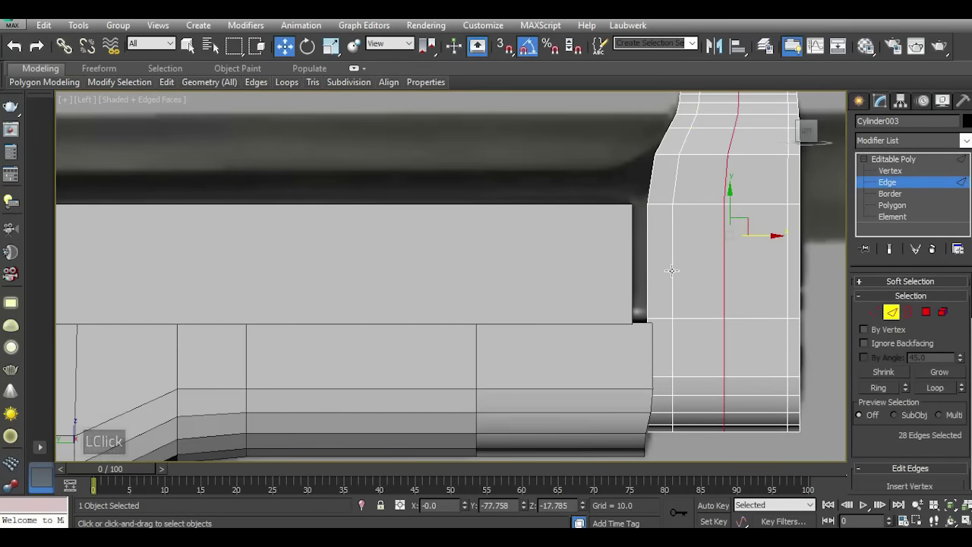
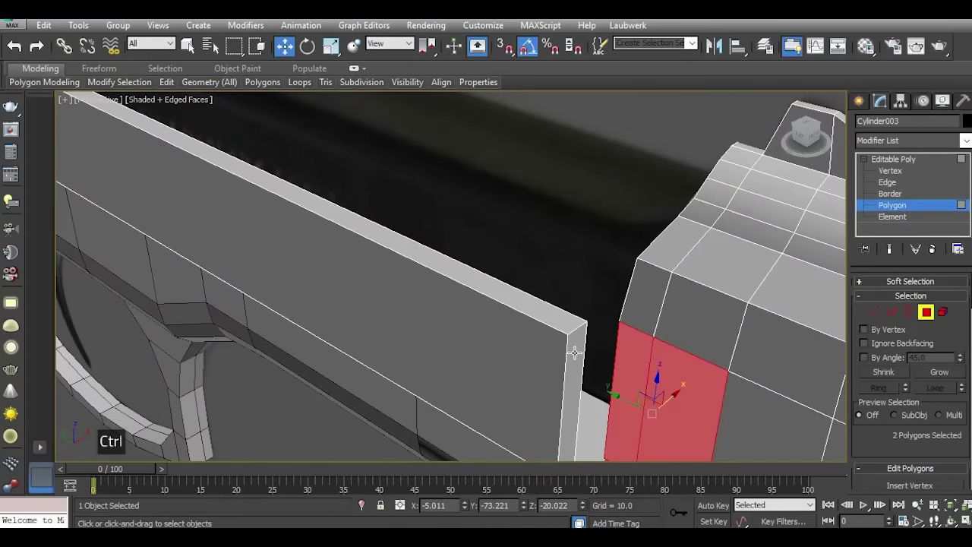
scroll(down, 3)
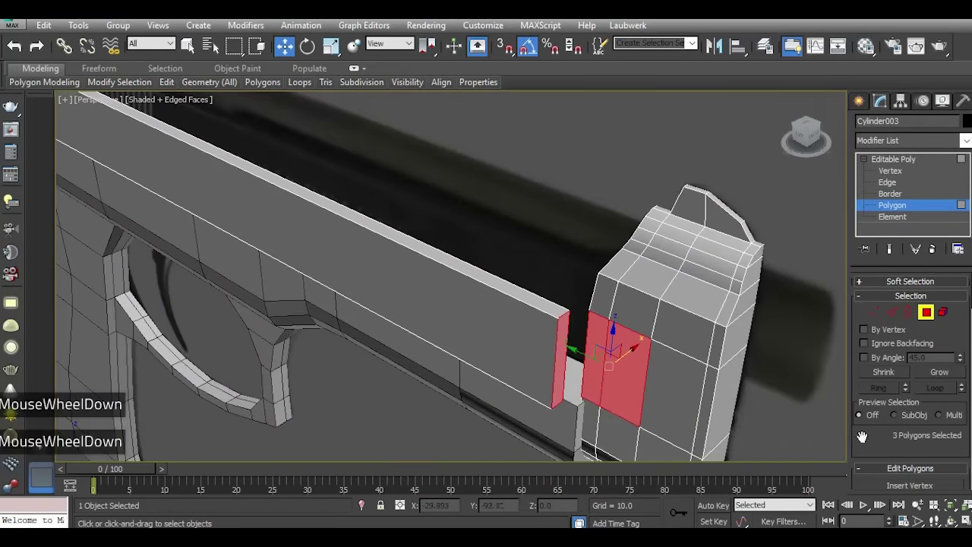
click(908, 458)
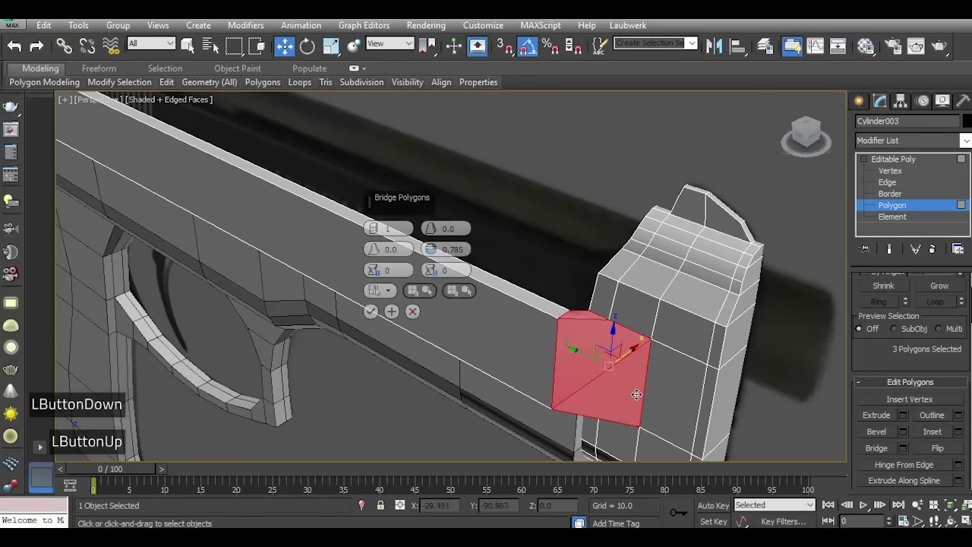
scroll(up, 3)
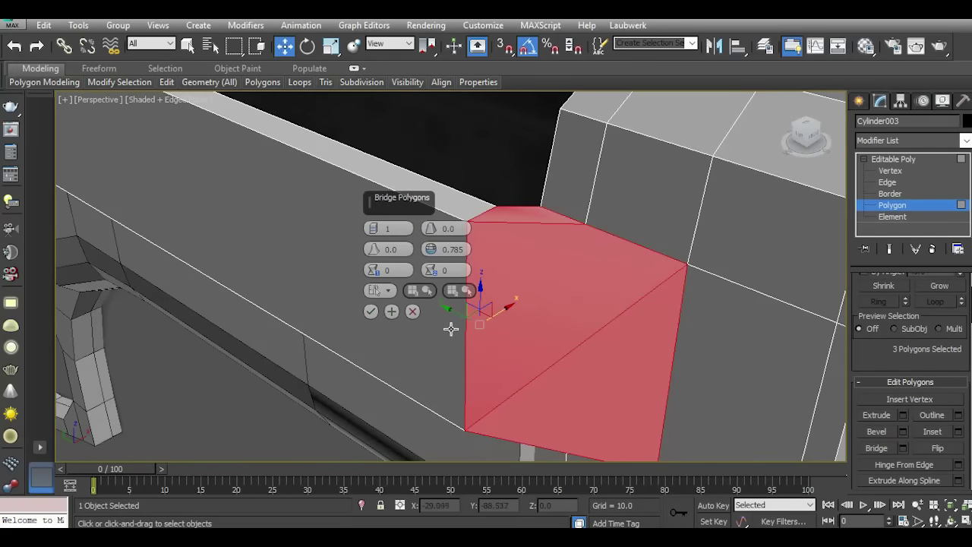
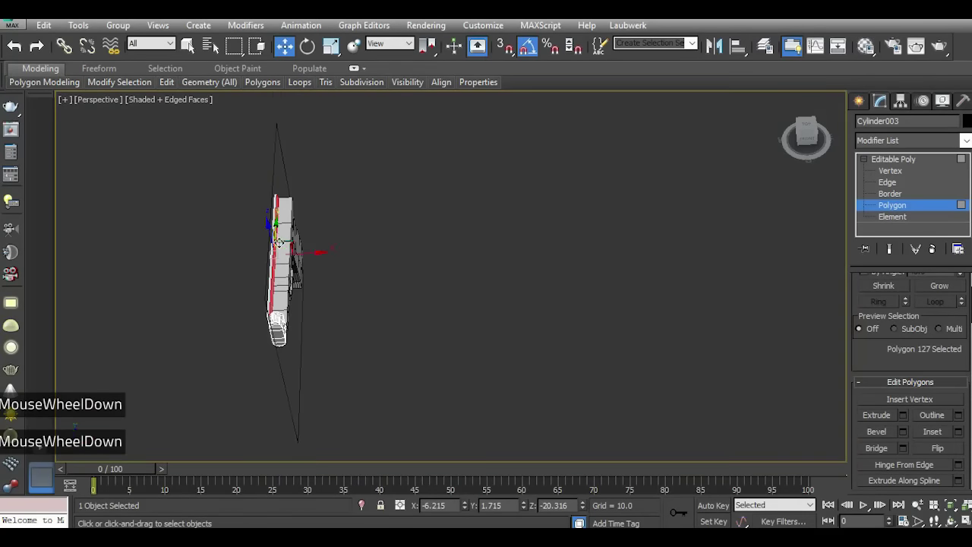
Reorient the view toward the barrel block for extruding the slide's long narrow face.
scroll(up, 3)
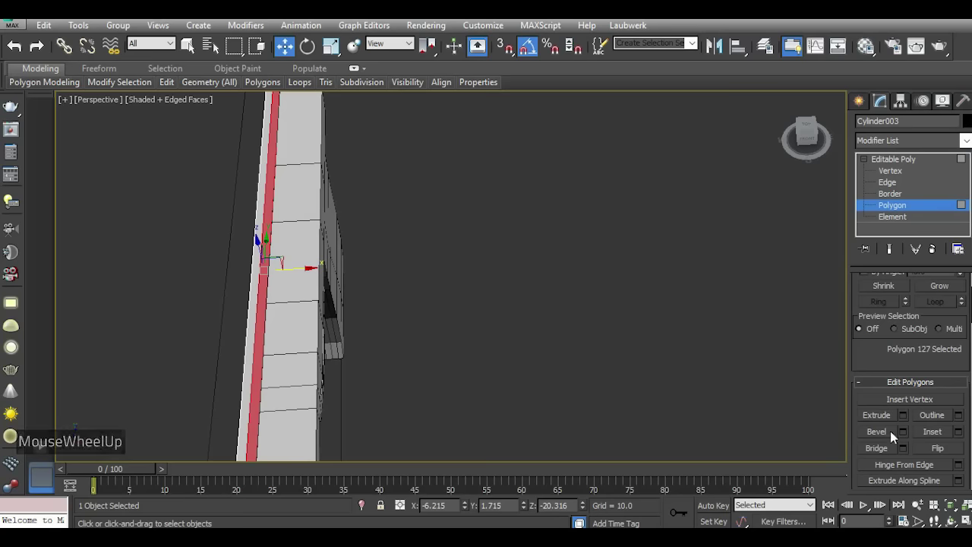
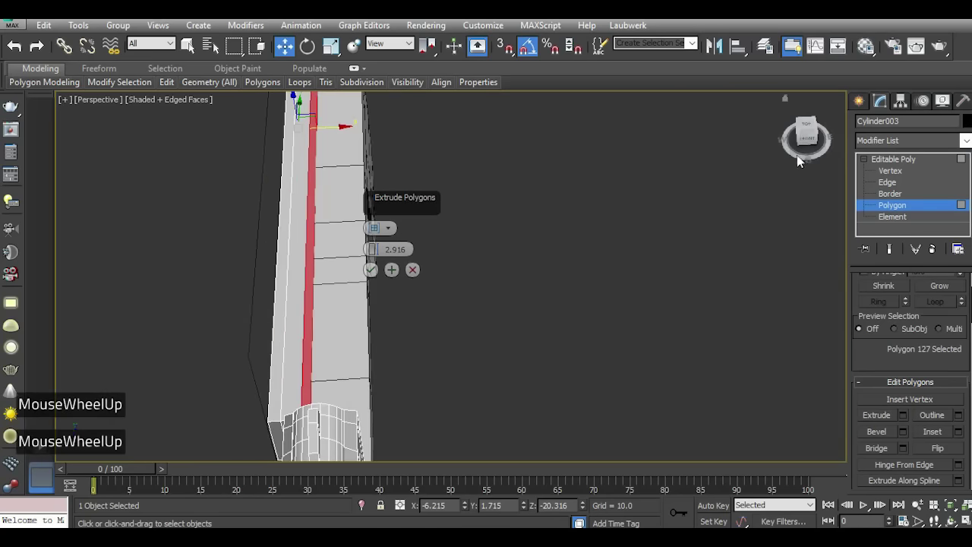
click(813, 139)
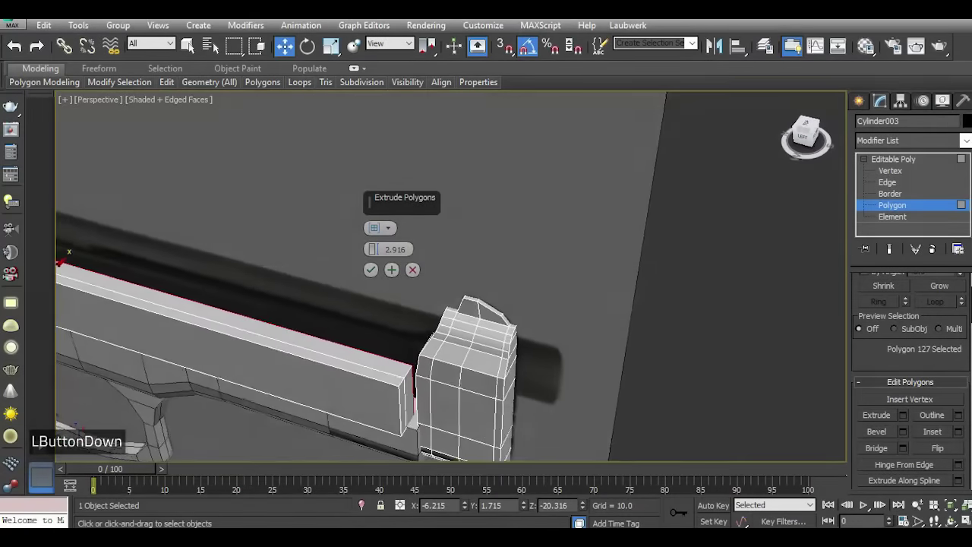
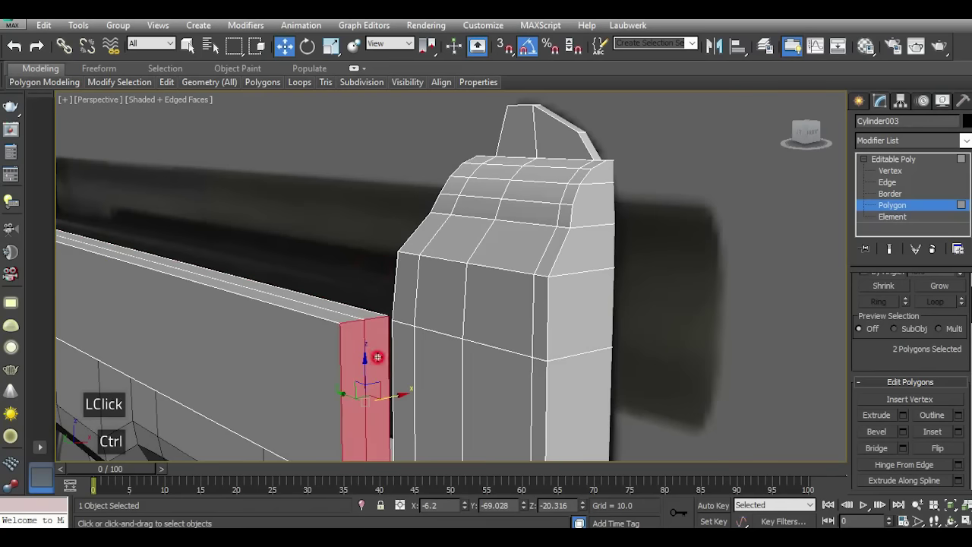
Bridge the rail end to the mount block's facing polygons with Segments set to 2.
click(811, 144)
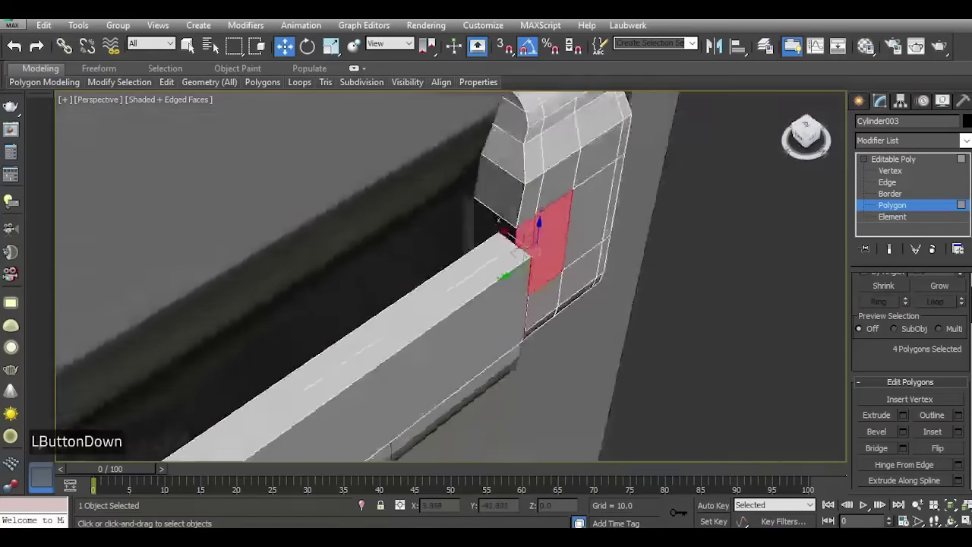
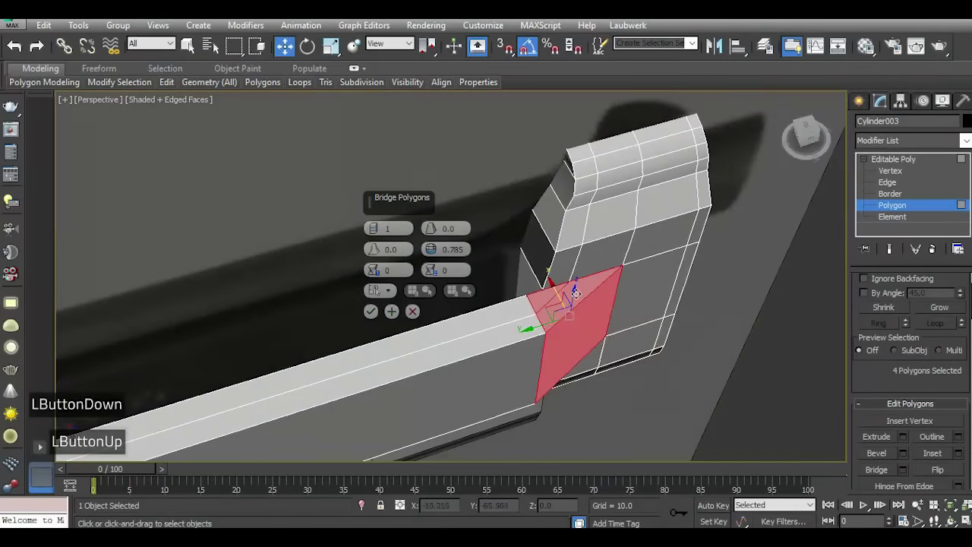
scroll(up, 3)
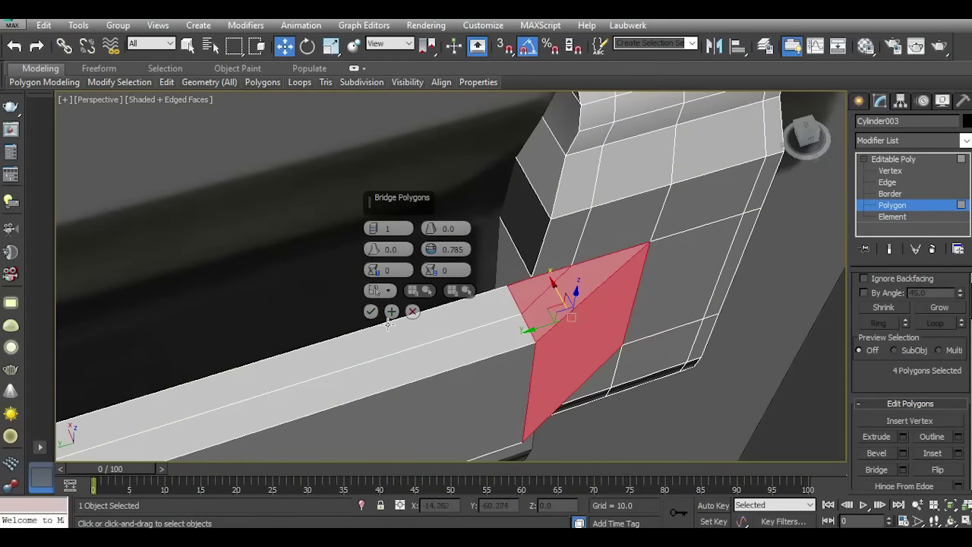
click(378, 230)
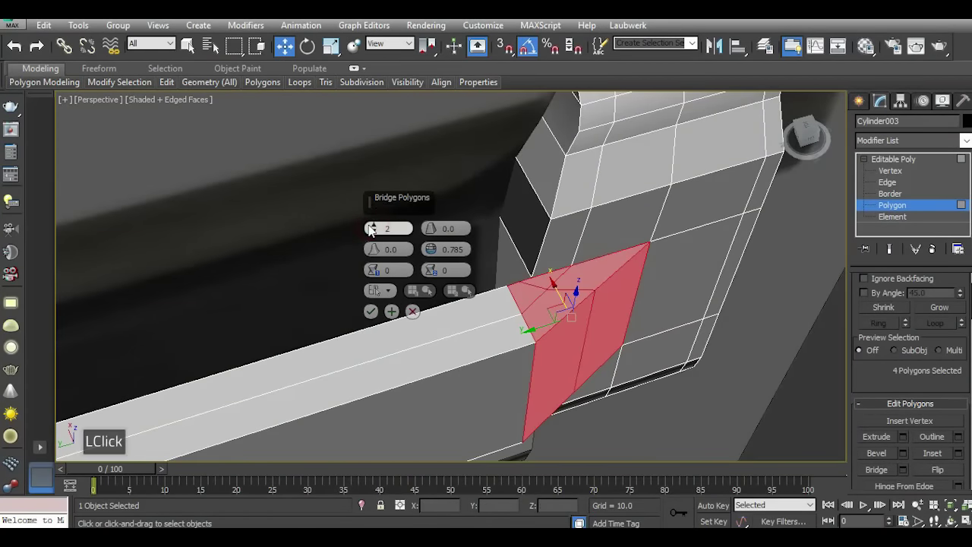
click(374, 321)
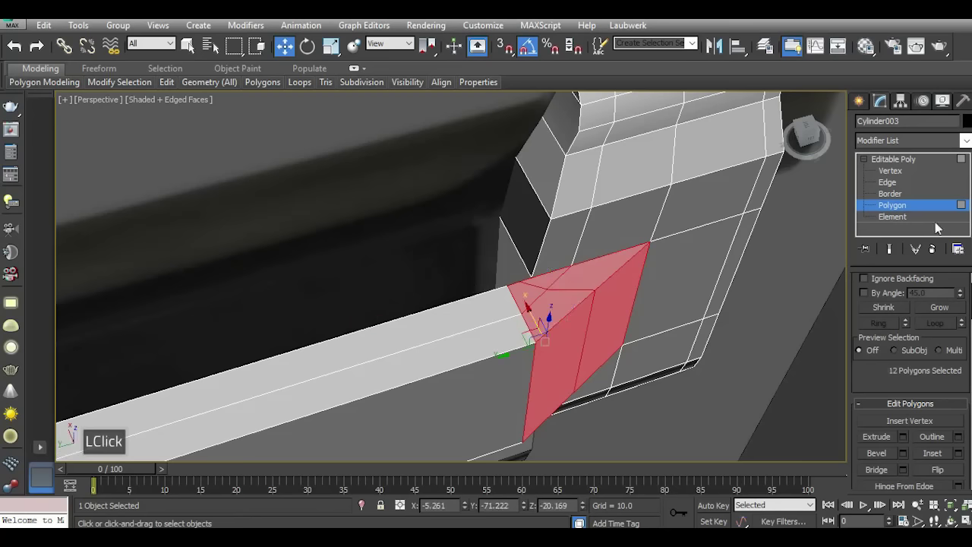
Move the bridge corner vertices in Perspective and Left views so the joint meets the block cleanly.
click(893, 178)
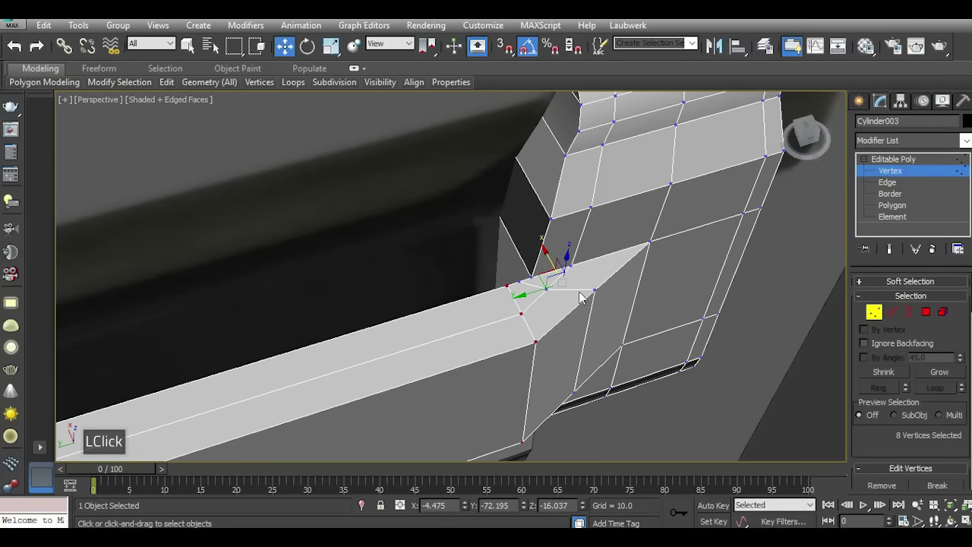
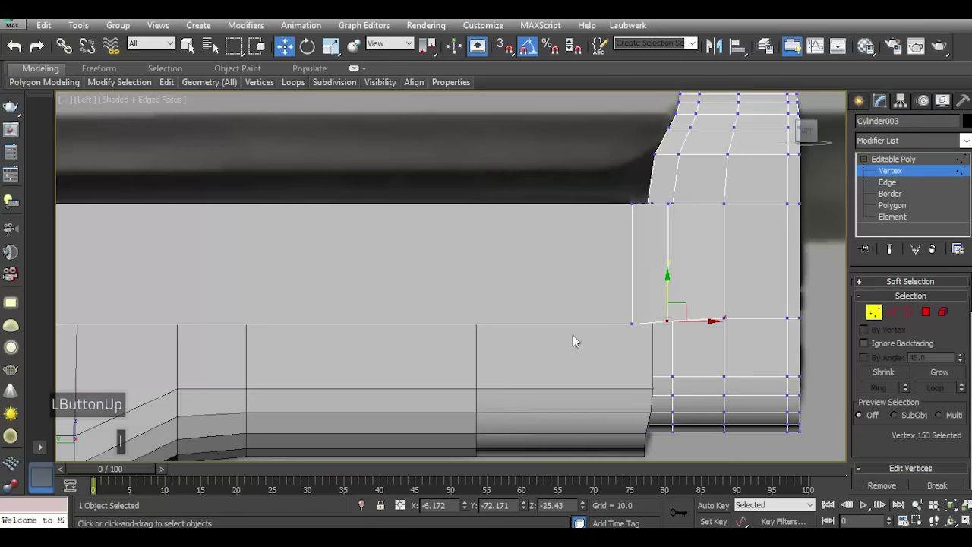
scroll(up, 3)
scroll(down, 3)
key(p)
click(817, 135)
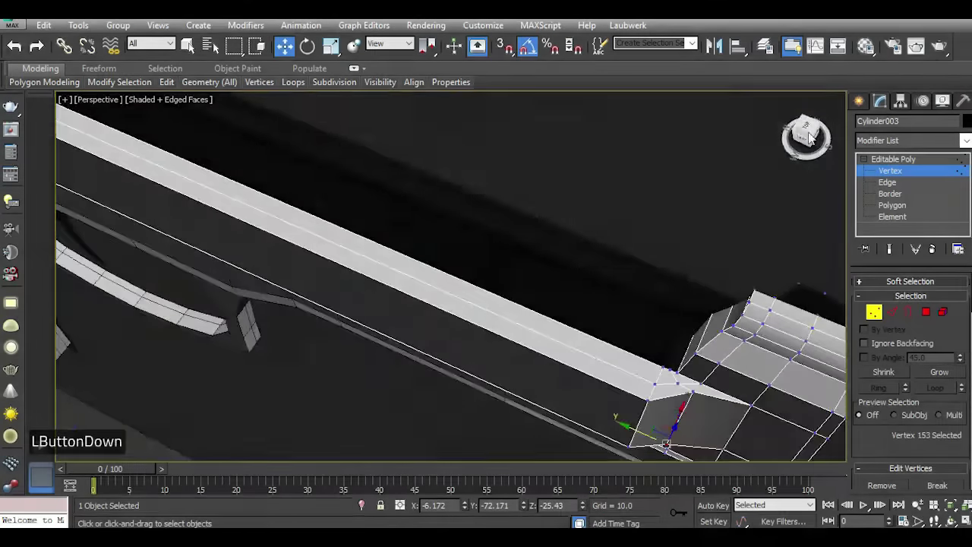
scroll(down, 3)
scroll(up, 3)
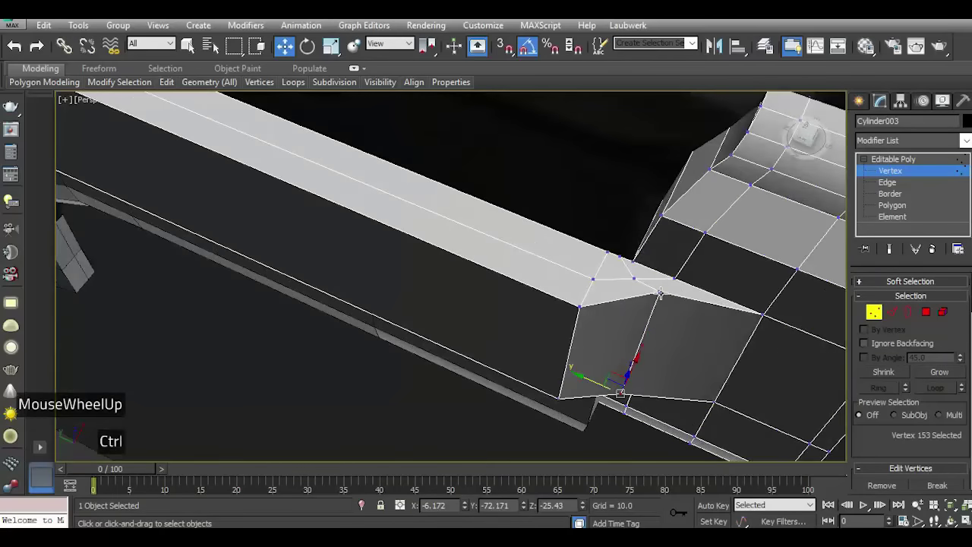
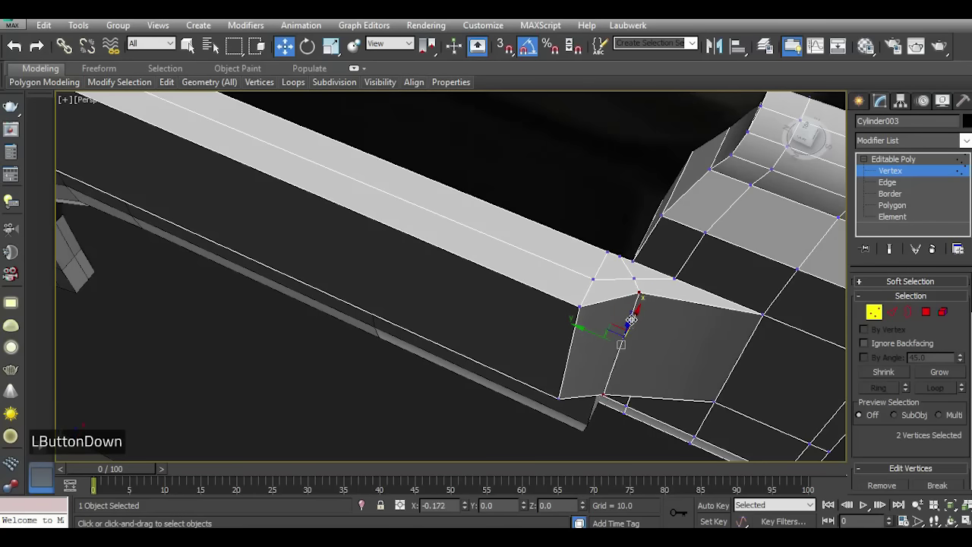
scroll(down, 3)
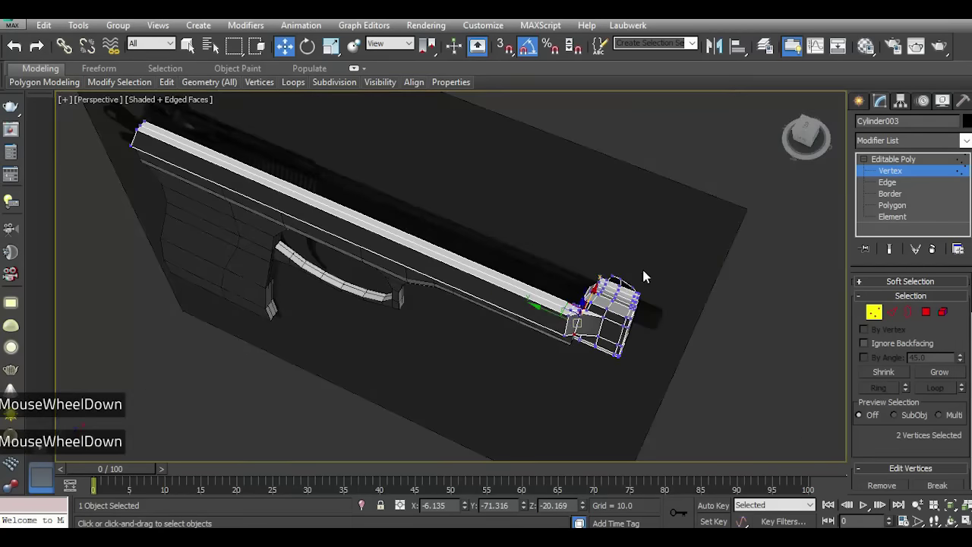
key(l)
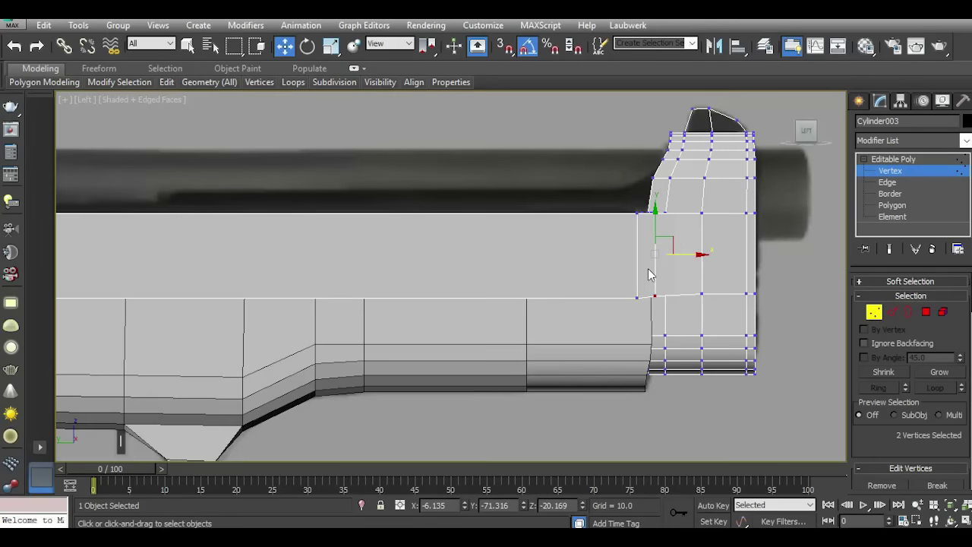
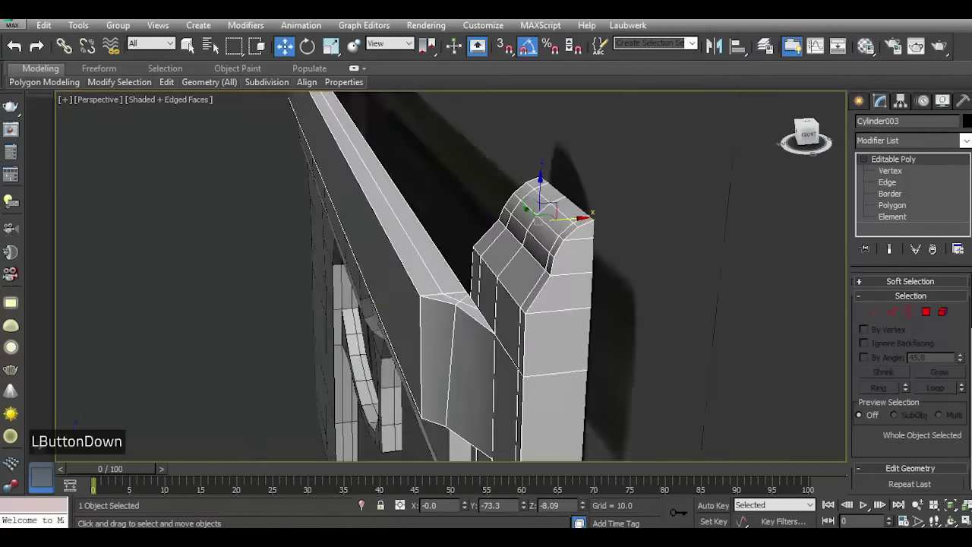
Move the bridge vertices onto the frame outline in Top view.
key(t)
scroll(up, 3)
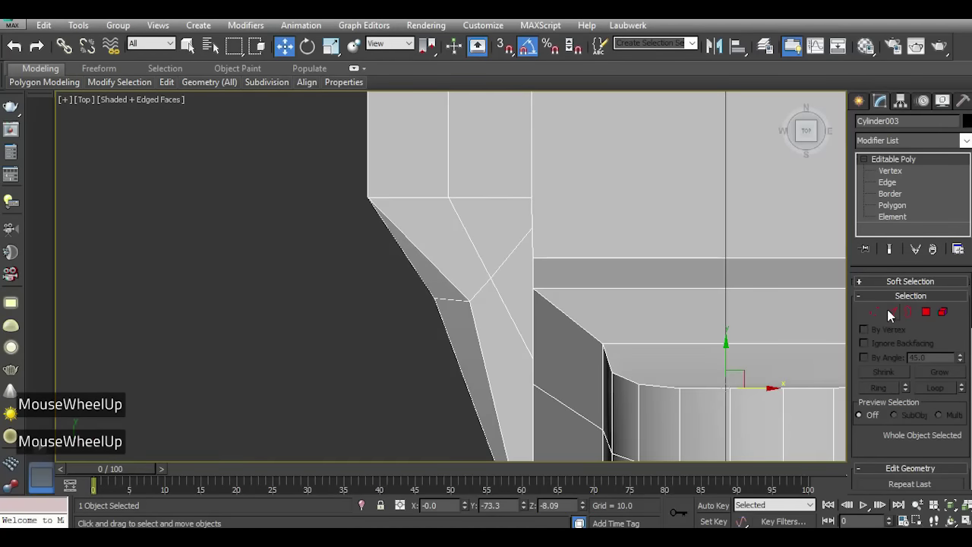
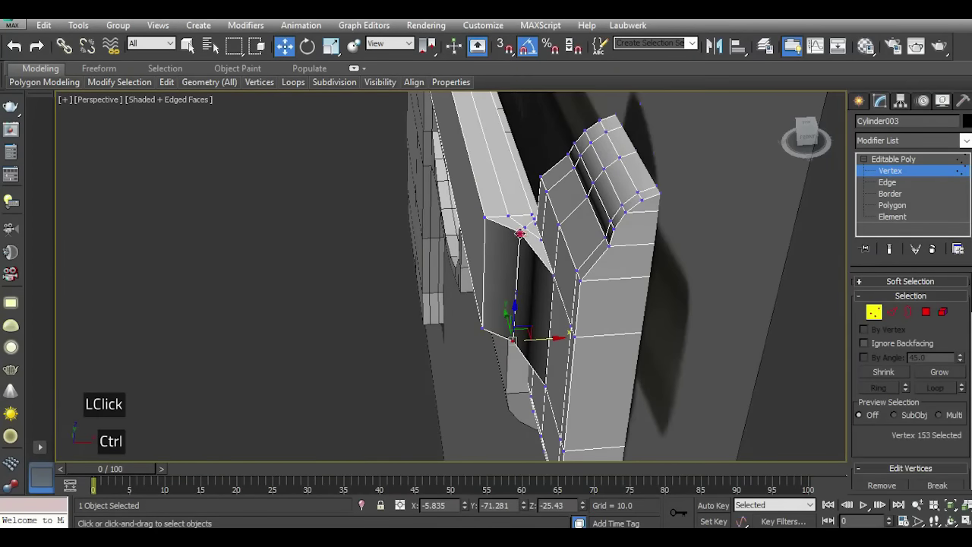
scroll(up, 3)
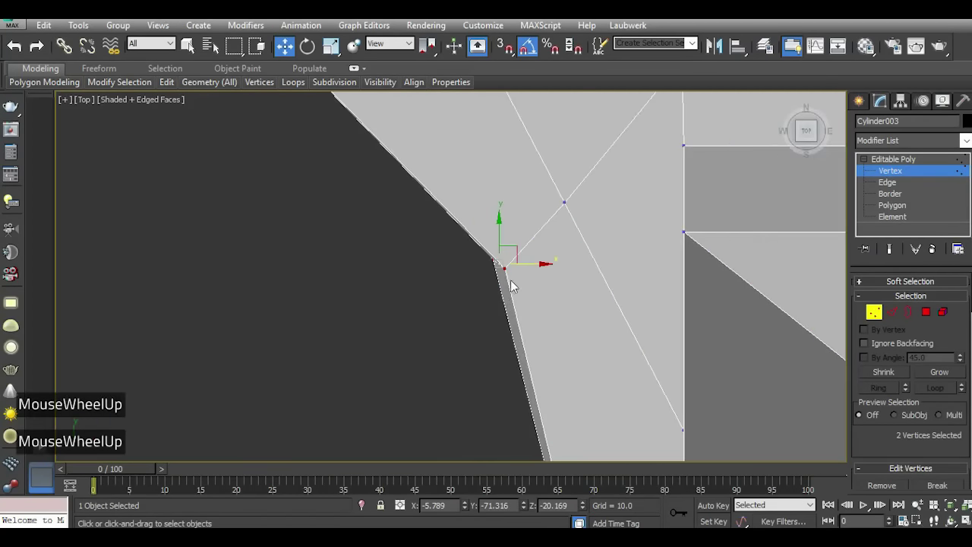
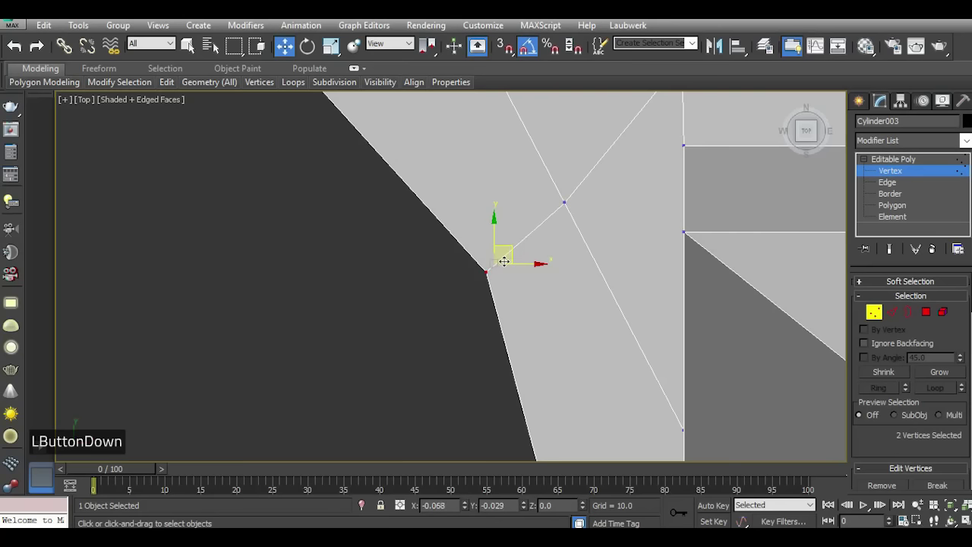
scroll(down, 3)
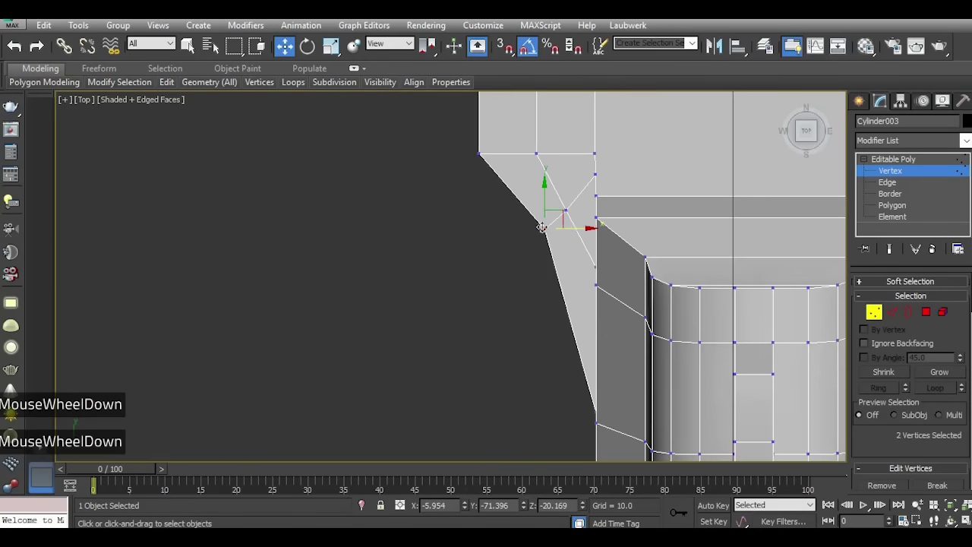
scroll(down, 3)
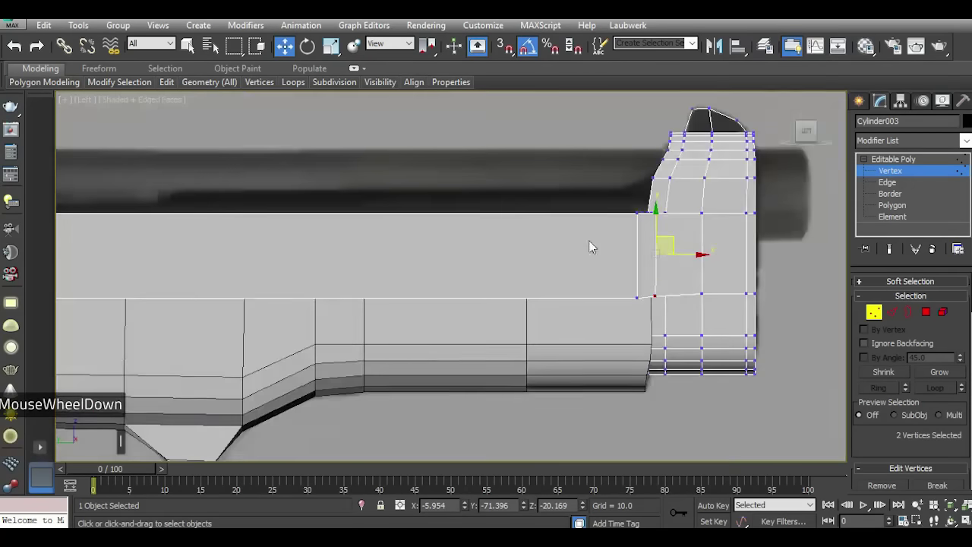
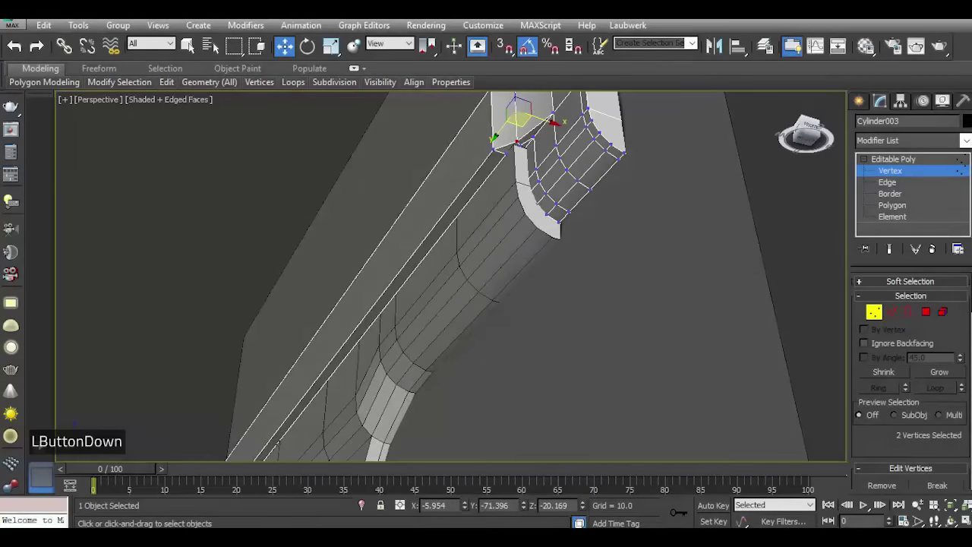
scroll(down, 3)
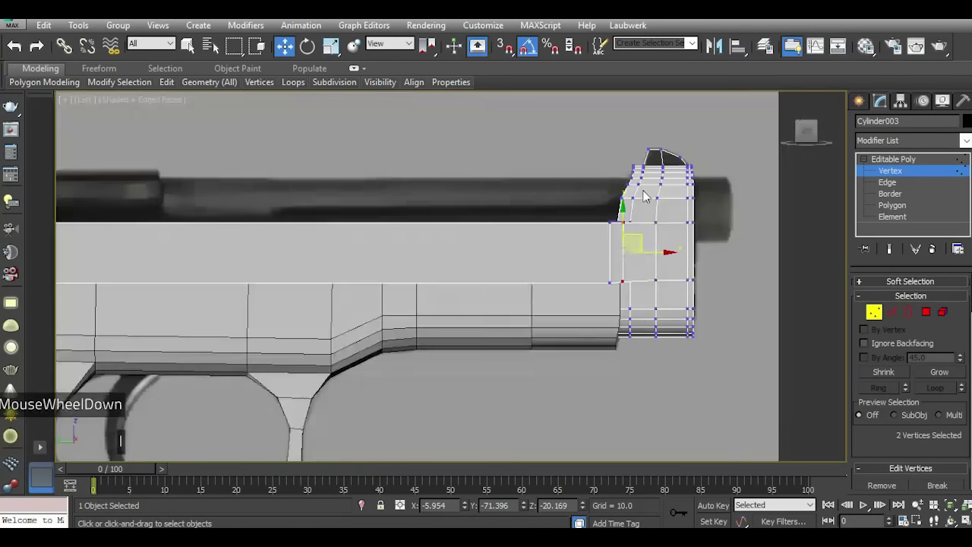
Leave vertex editing, deselect the frame and bring up the Create panel.
key(ctrl+5)
scroll(up, 3)
key(5)
click(867, 105)
Start drawing a new cylinder of about 2.85 radius over the reference barrel.
click(894, 228)
scroll(up, 3)
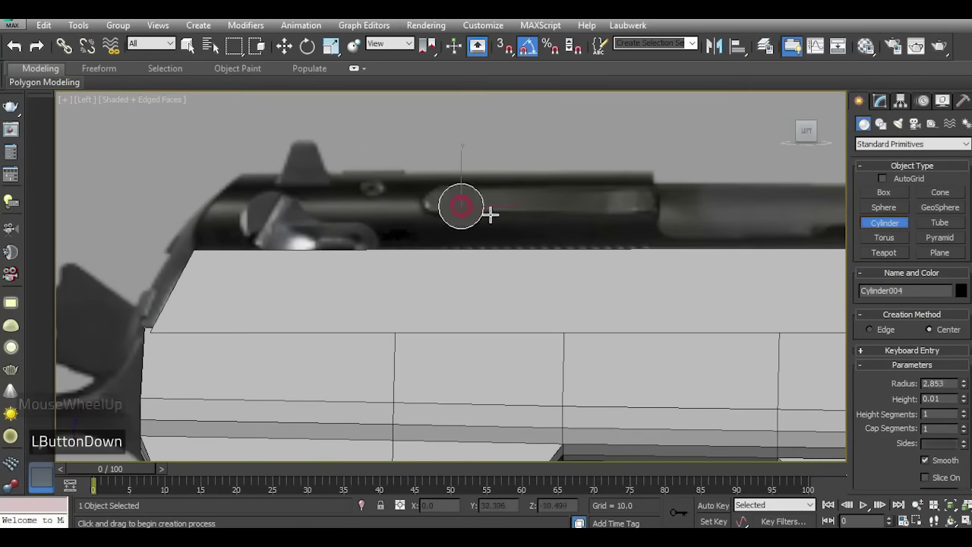
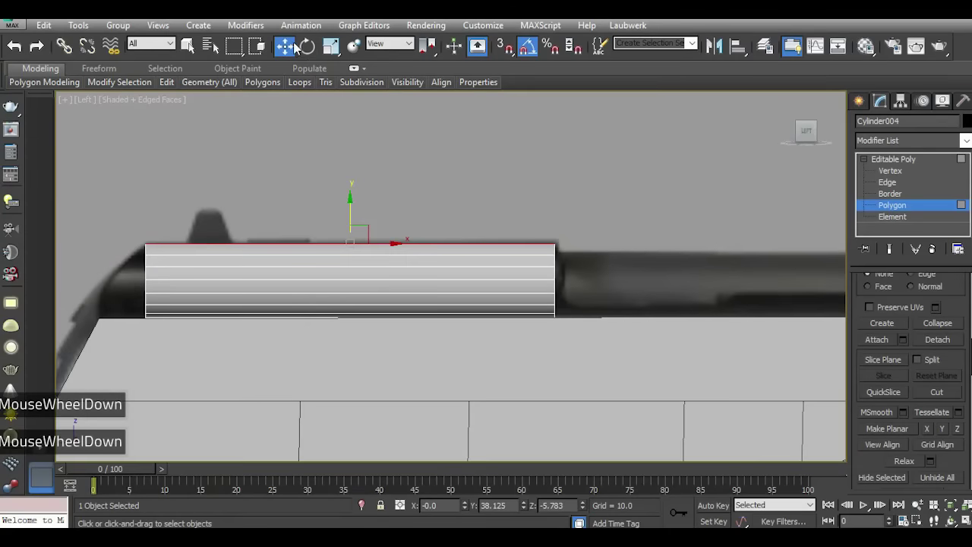
Rotate and slide Cylinder004 to lie lengthwise along the reference barrel above the slide.
scroll(down, 3)
double_click(362, 57)
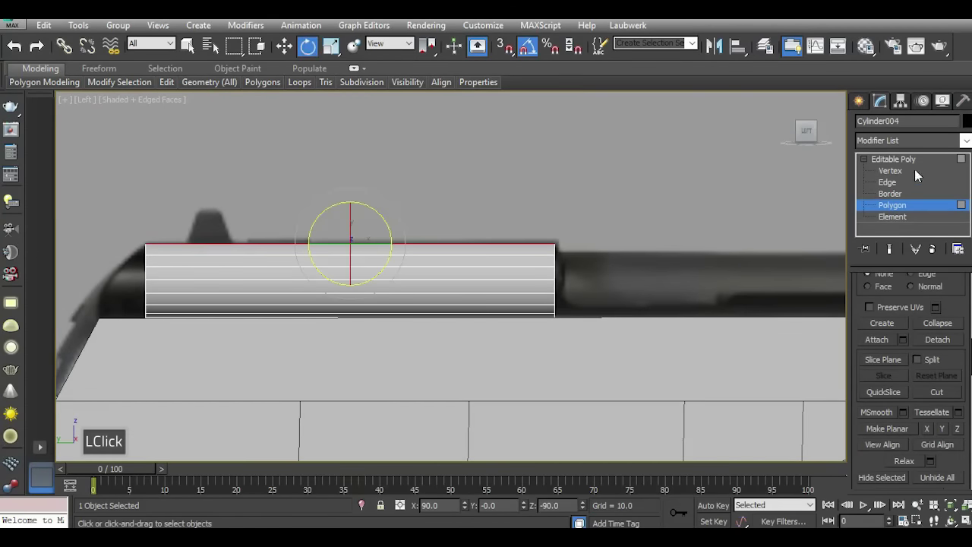
double_click(923, 169)
double_click(887, 166)
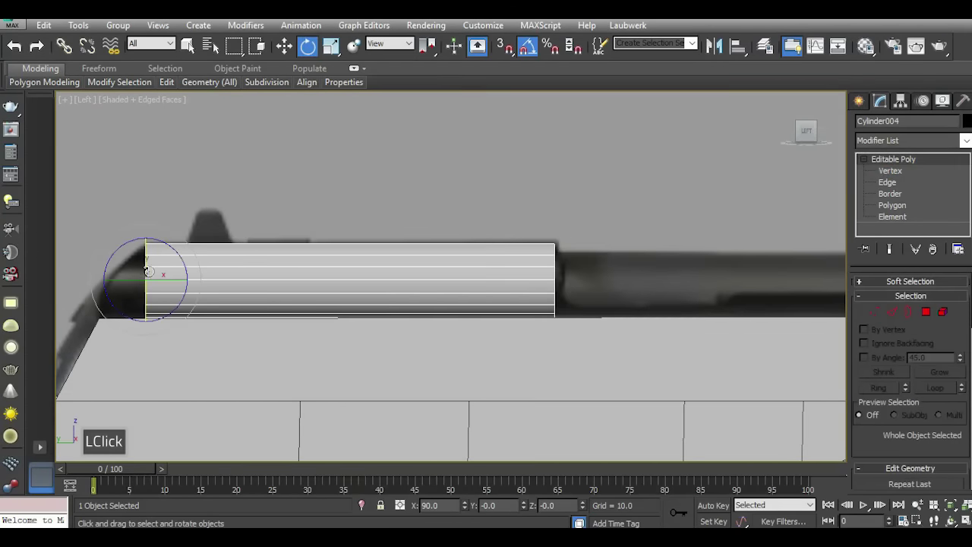
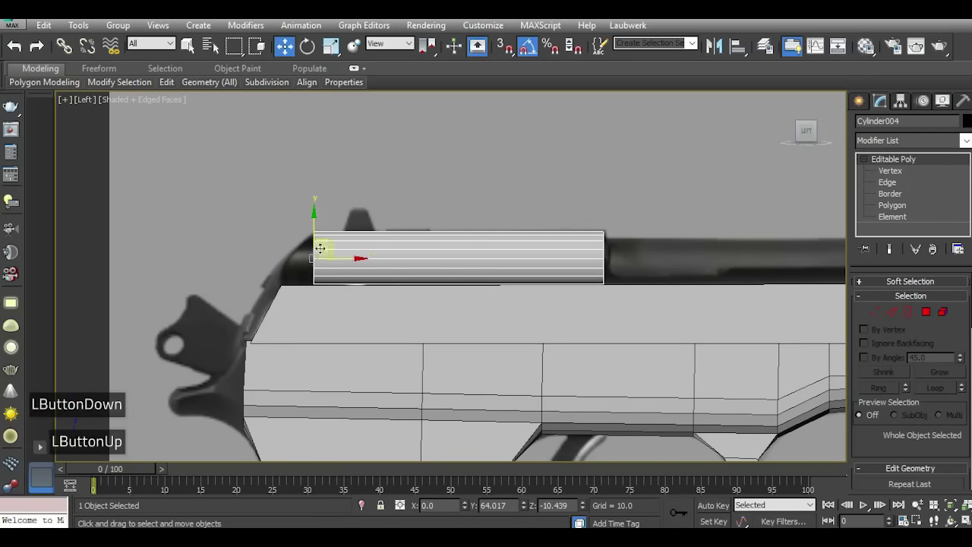
scroll(up, 3)
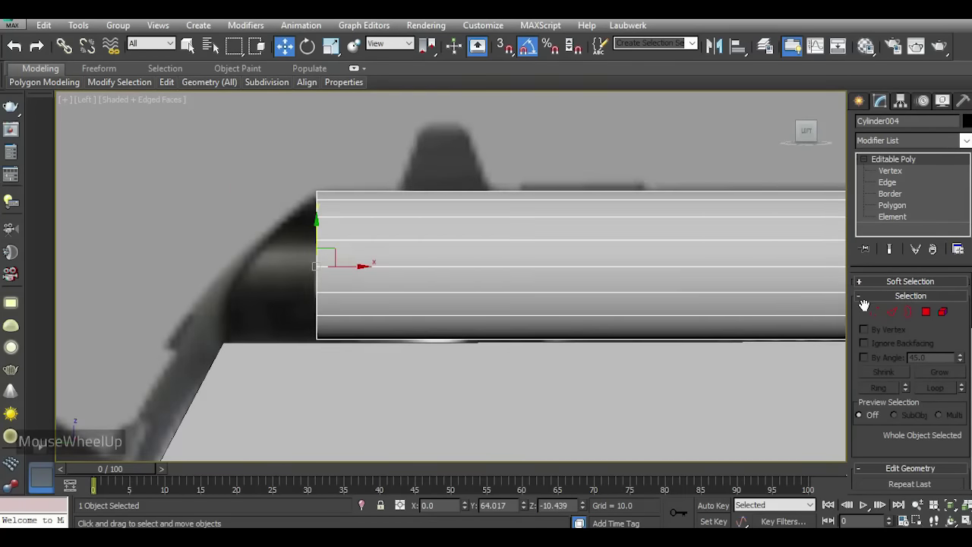
click(876, 317)
Enter vertex mode on the barrel cylinder and view its end cap from the Back view.
click(291, 331)
scroll(up, 3)
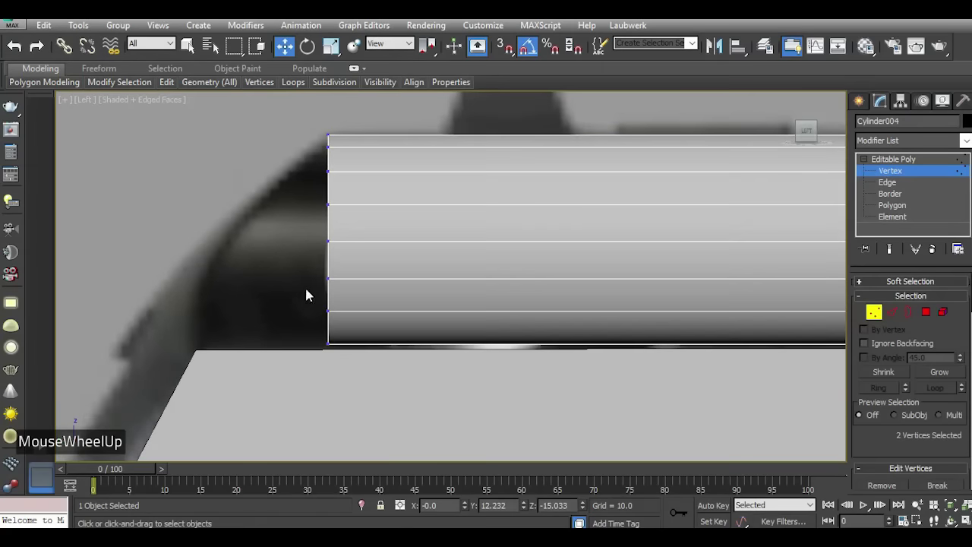
click(334, 221)
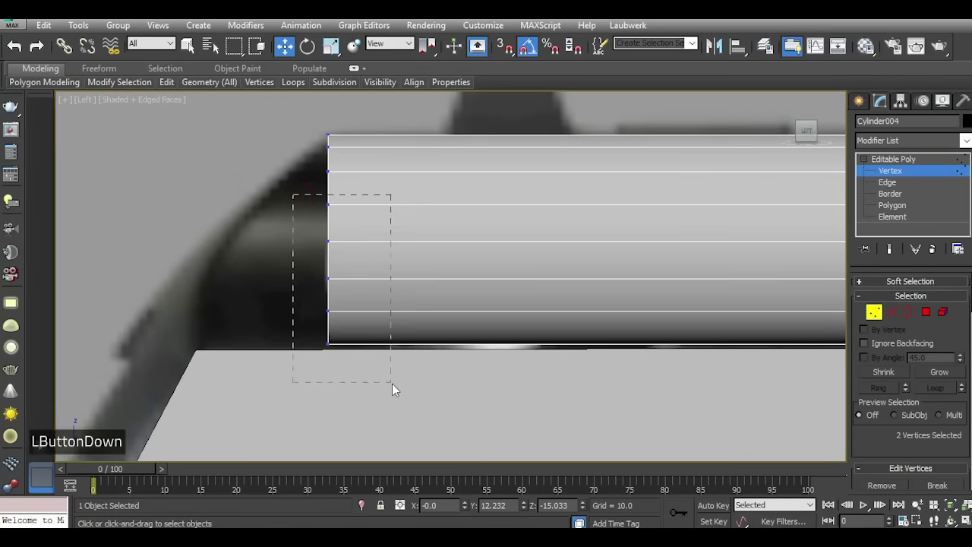
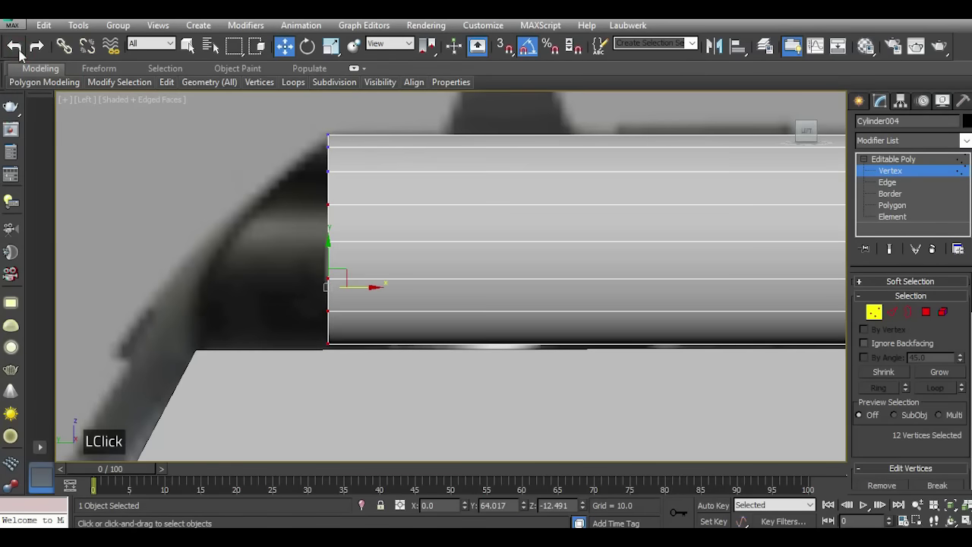
key(k)
scroll(down, 3)
scroll(up, 3)
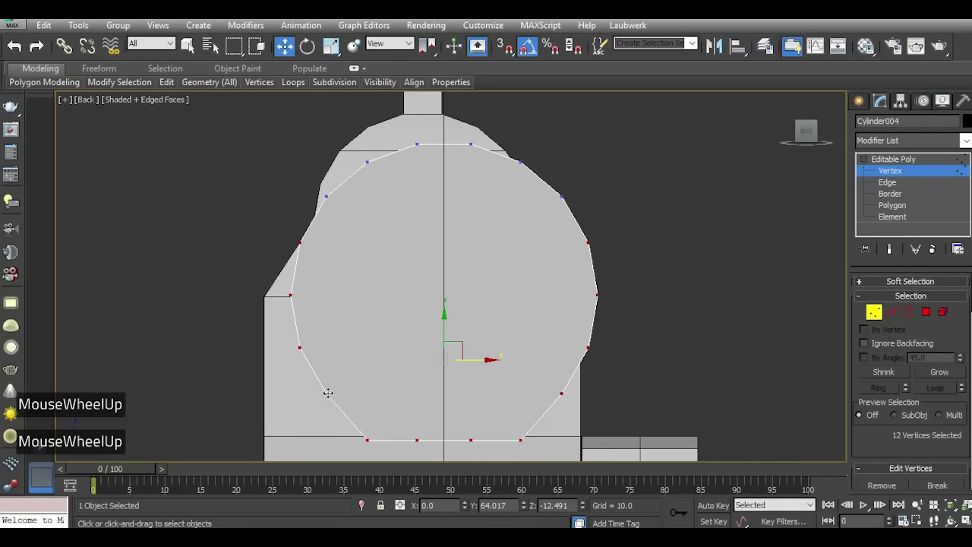
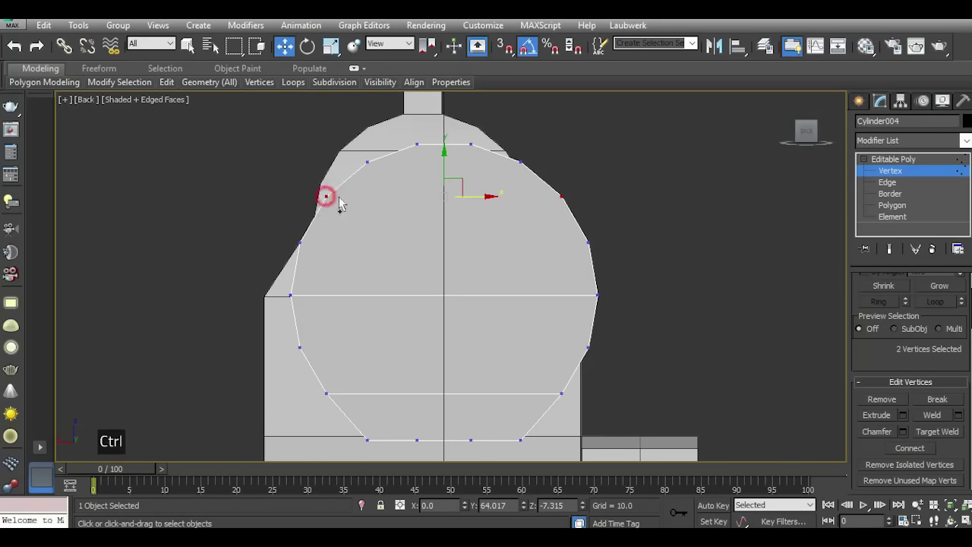
Move the cylinder's front and top-front vertex rows into a rounded, sloping nose matching the reference.
click(921, 452)
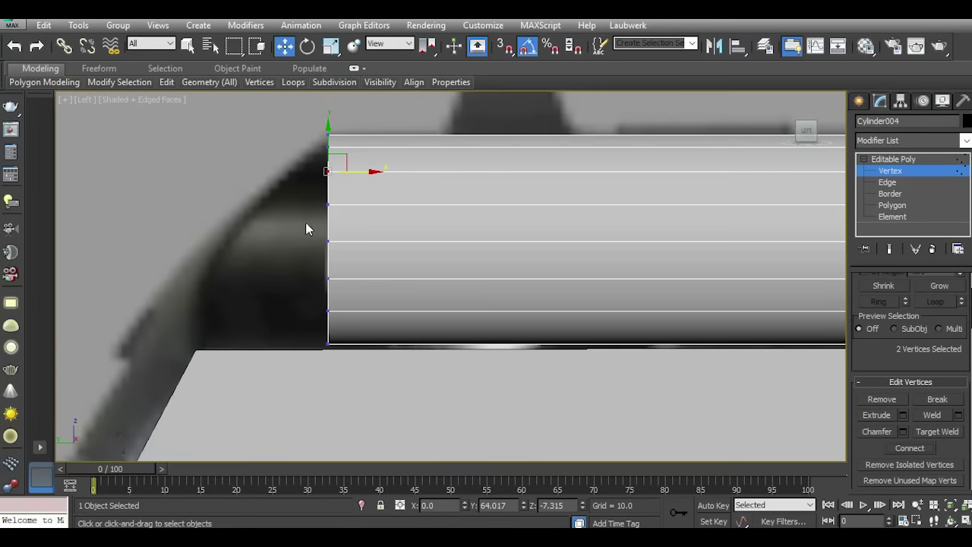
click(322, 213)
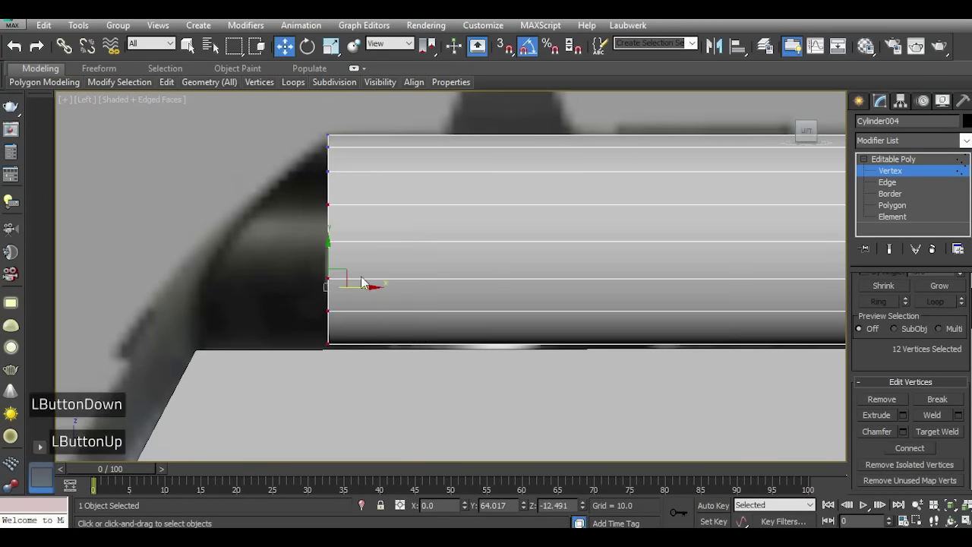
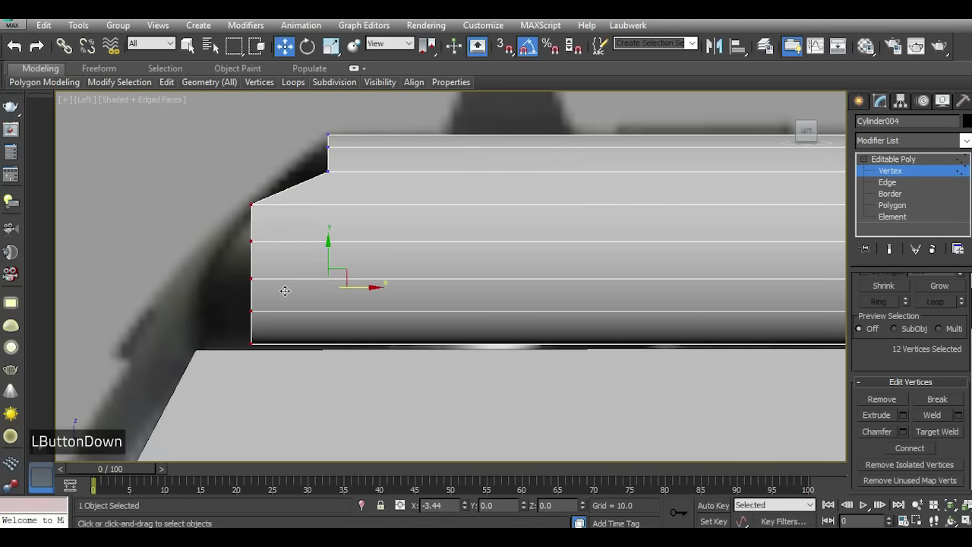
click(302, 164)
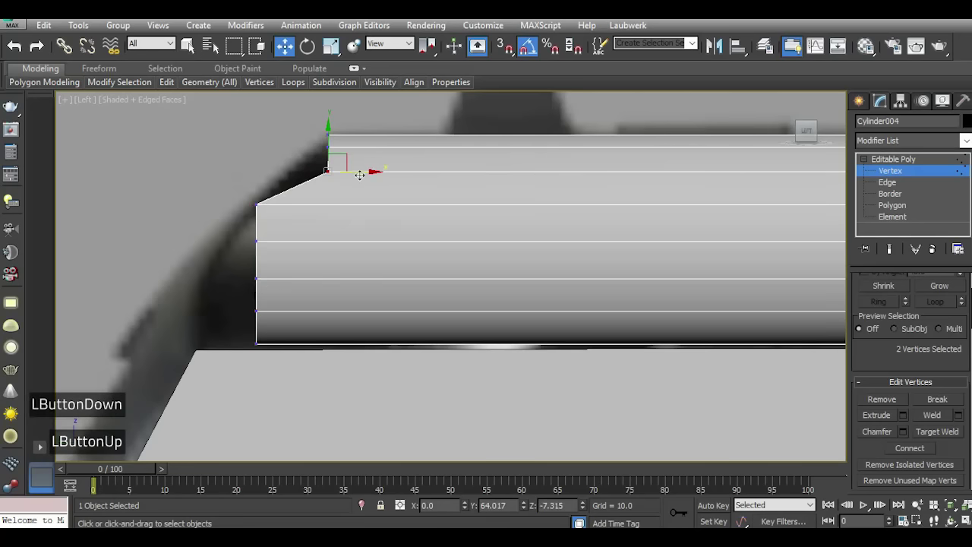
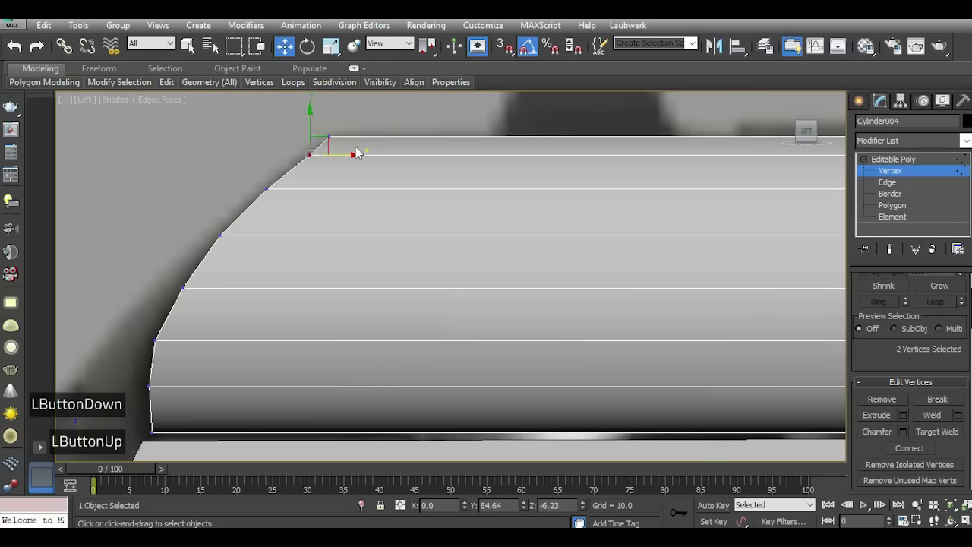
scroll(down, 3)
click(229, 226)
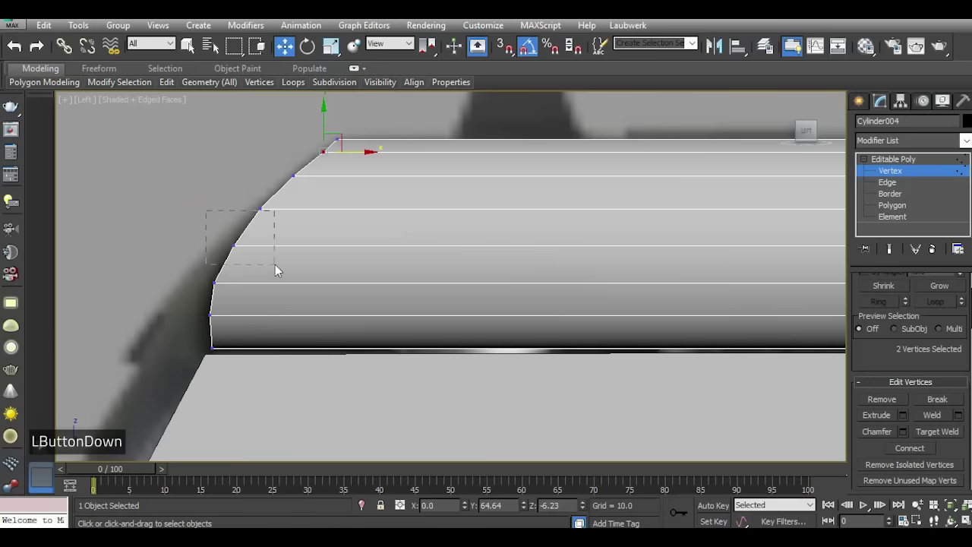
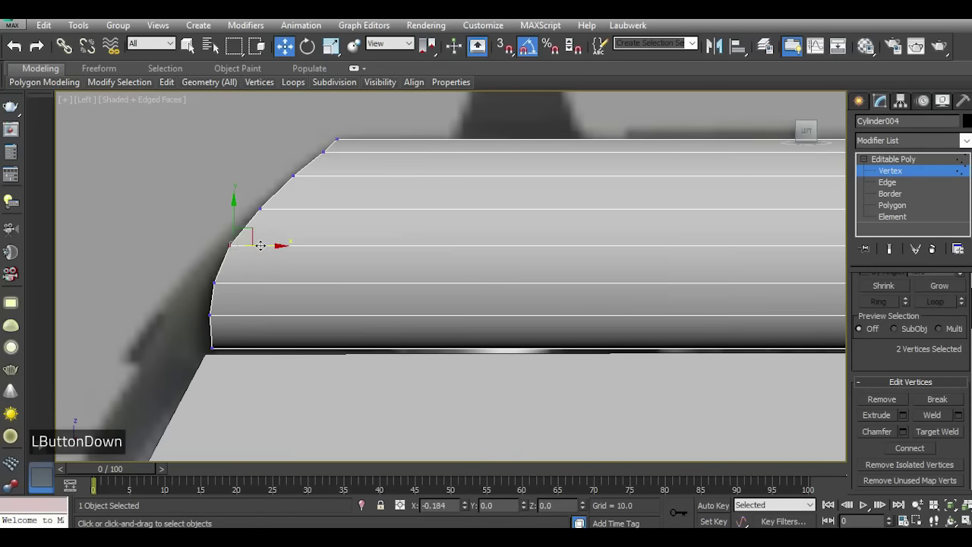
scroll(down, 3)
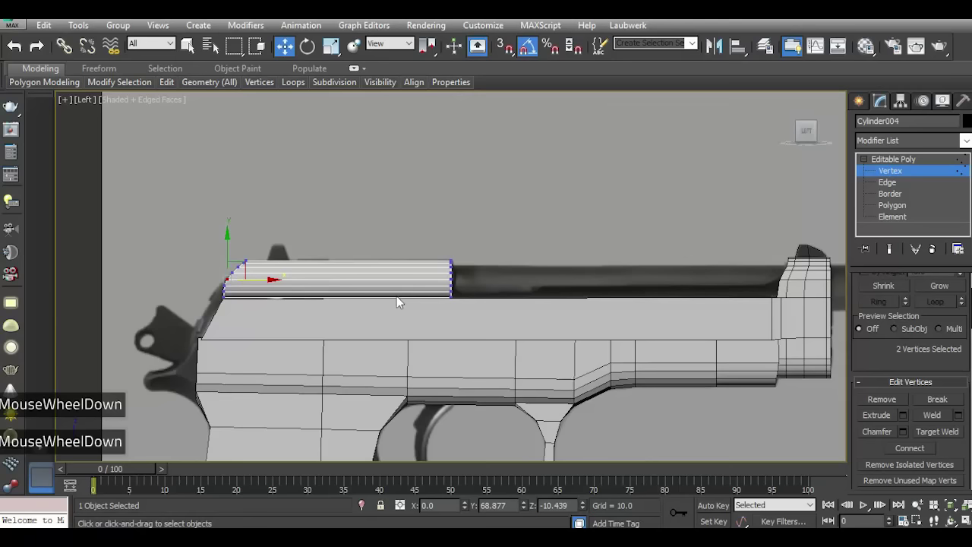
scroll(up, 3)
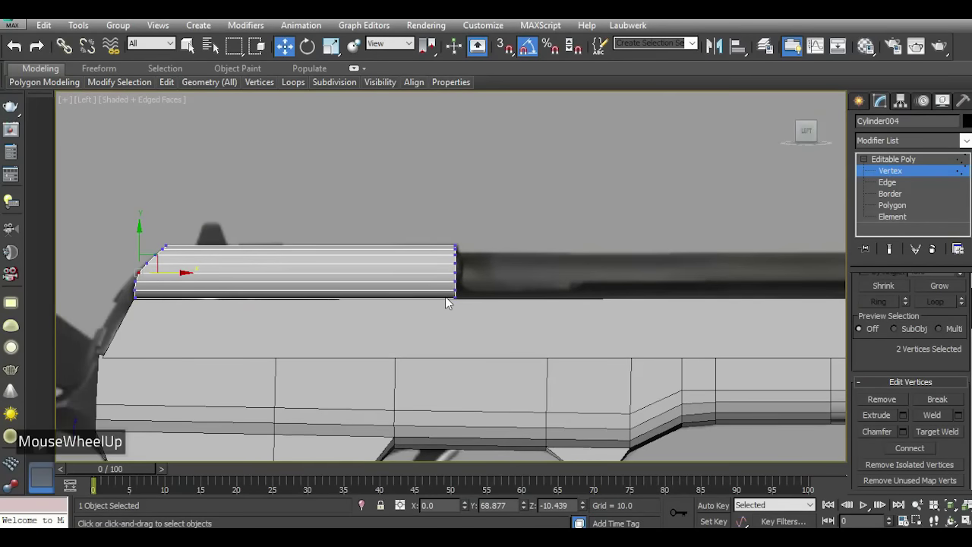
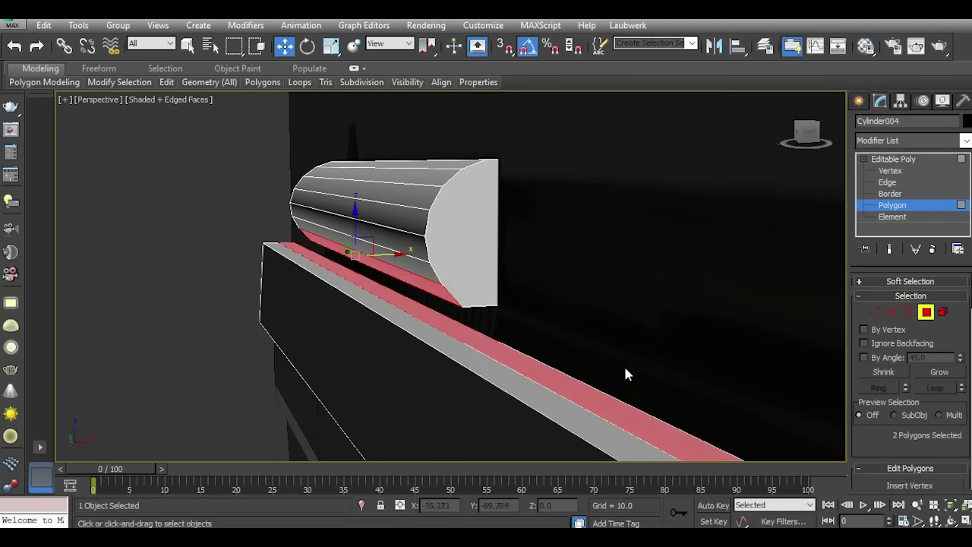
Step out of face editing on the barrel cylinder back to object level.
scroll(up, 3)
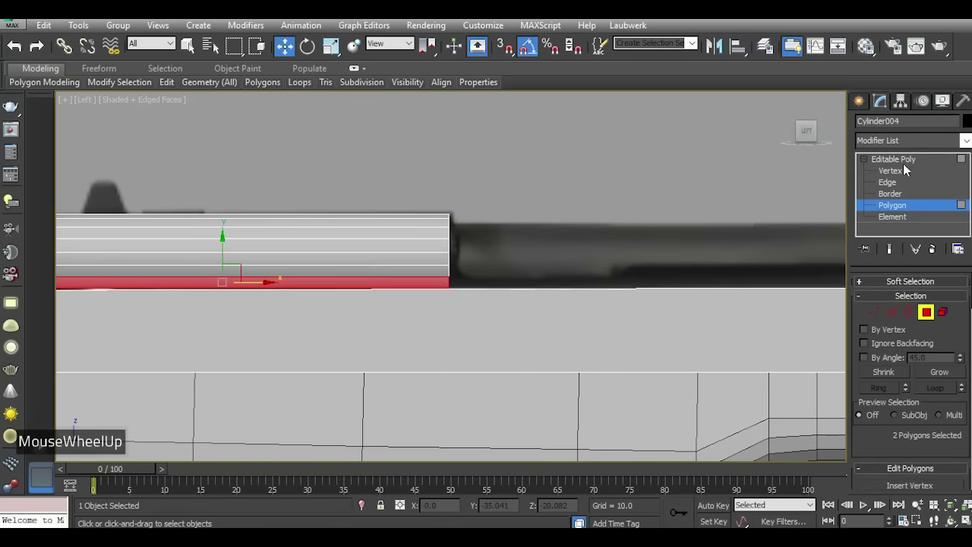
click(901, 162)
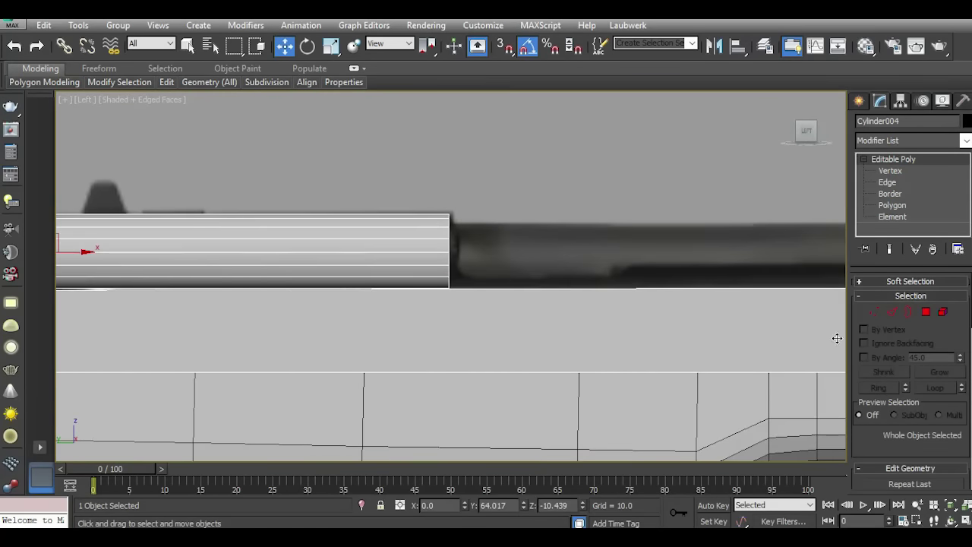
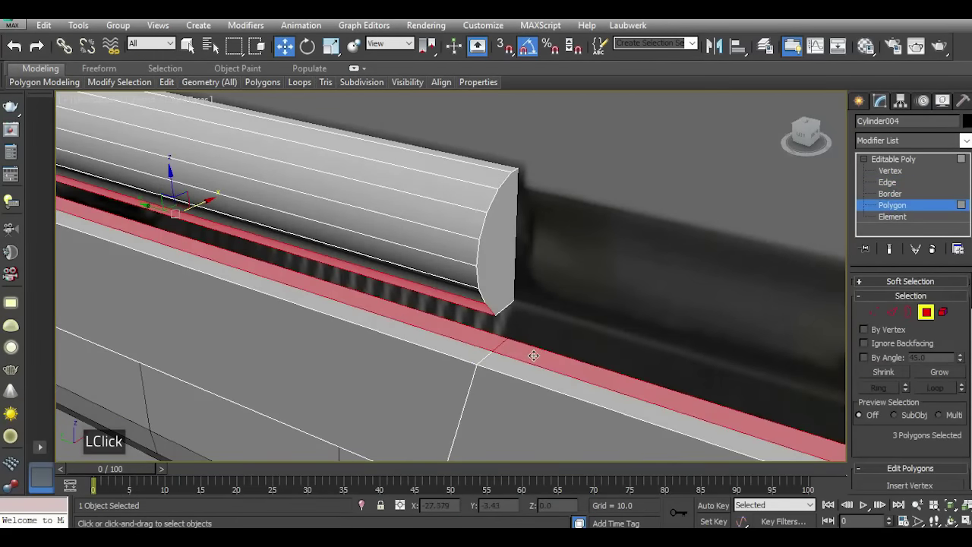
Bridge the barrel cylinder's underside polygon to the slide's top strip to form the mount.
scroll(down, 3)
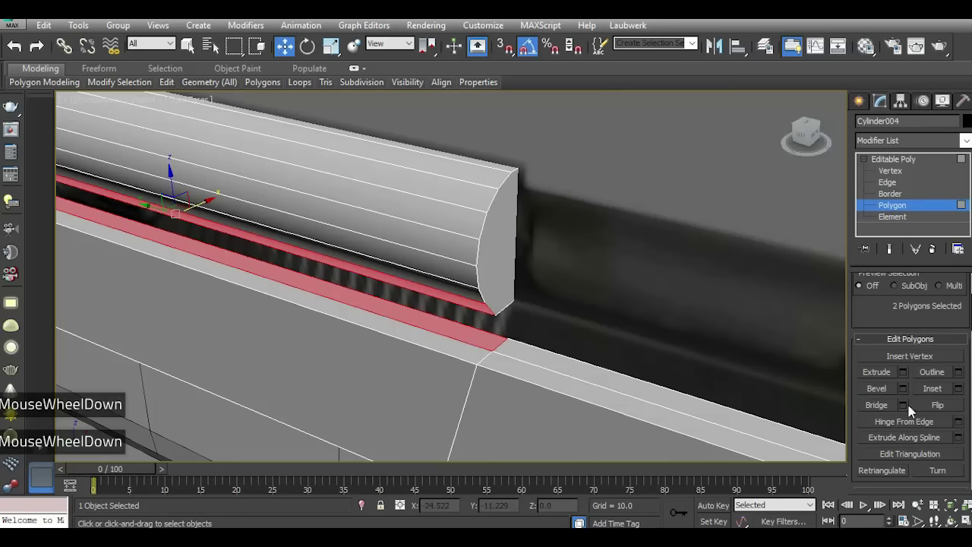
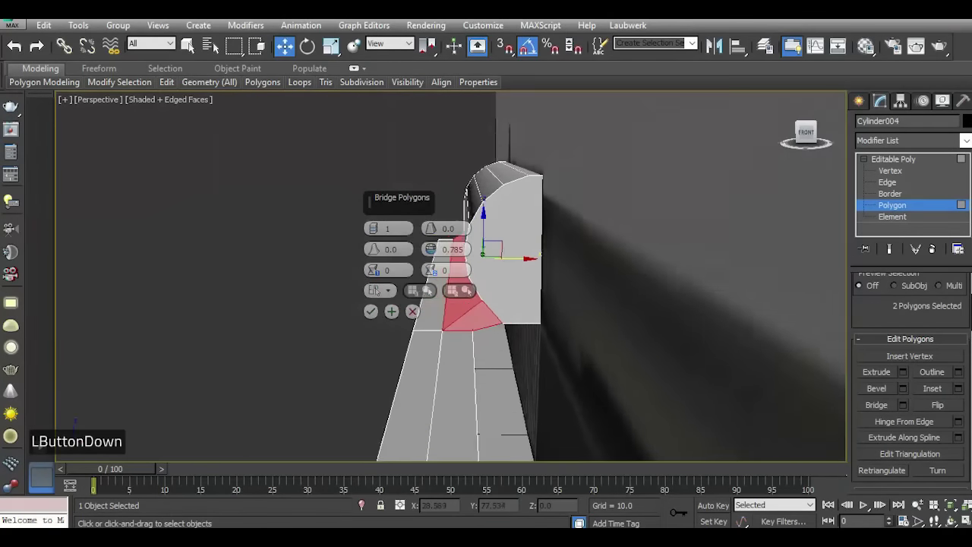
scroll(up, 3)
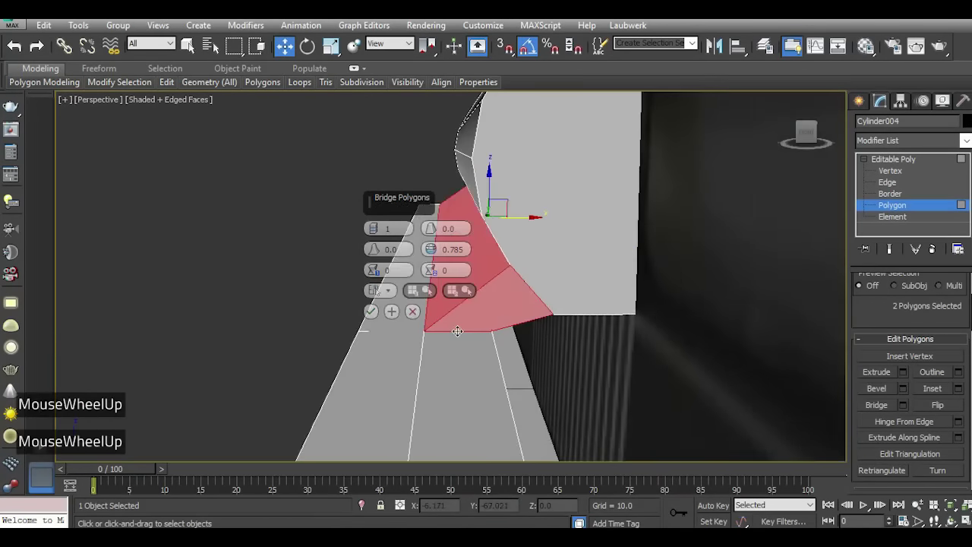
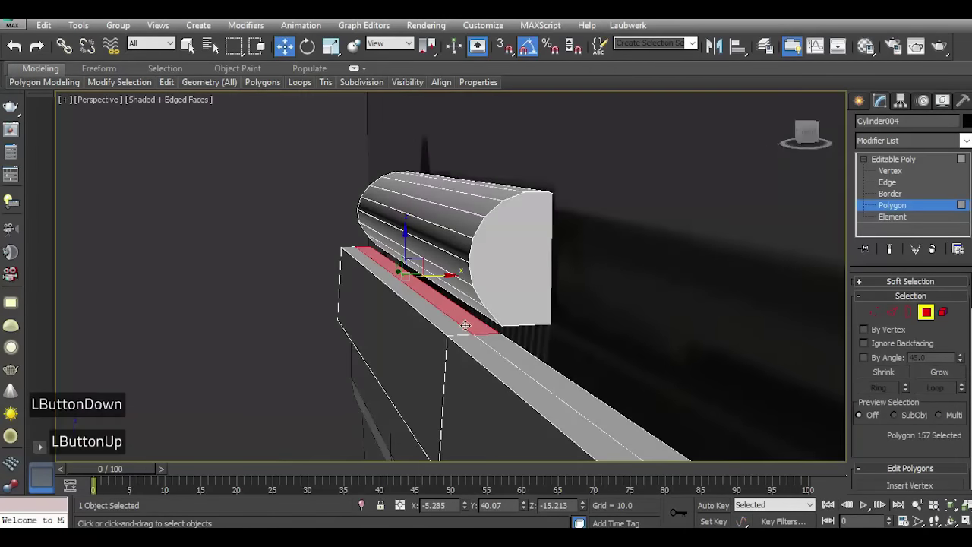
scroll(up, 3)
scroll(down, 3)
click(909, 476)
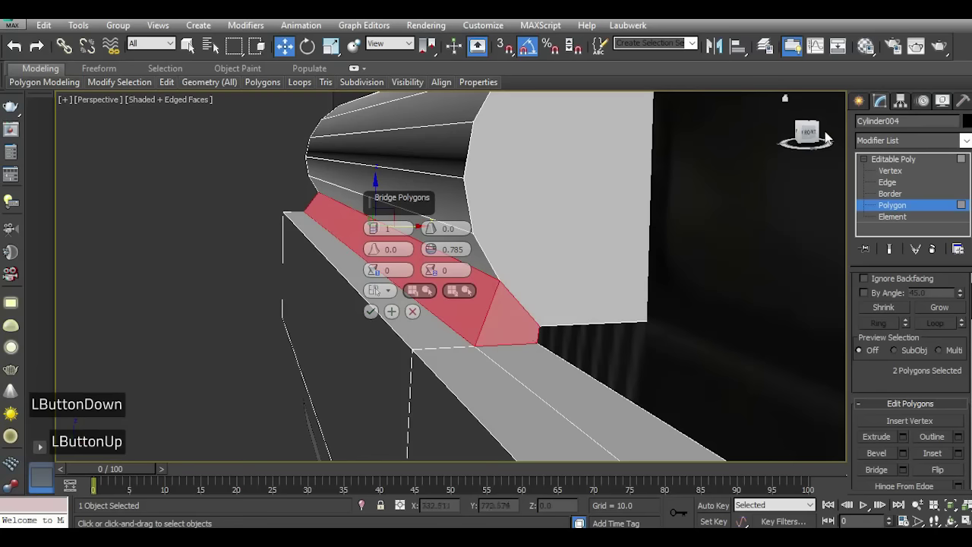
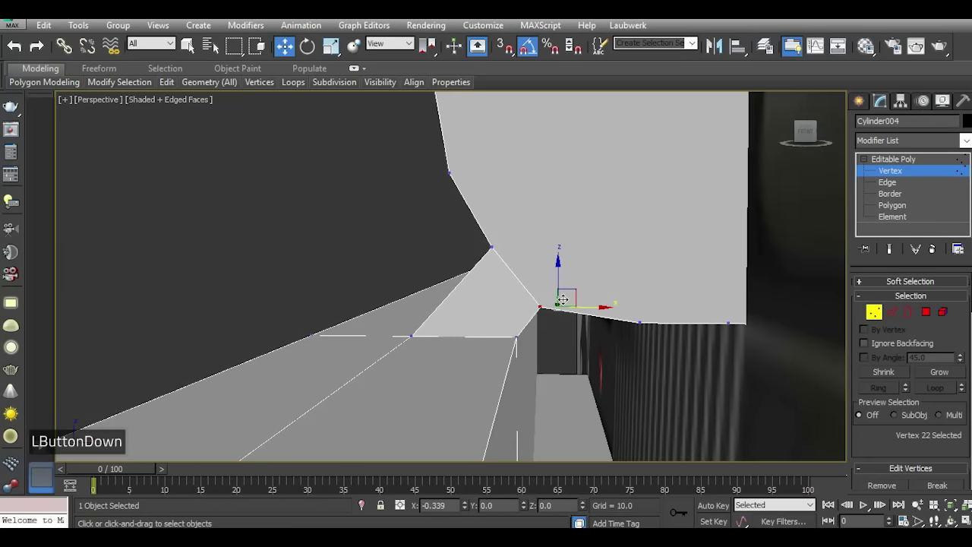
Select the barrel cylinder's front-end vertices to line them up with the mount edge.
scroll(down, 3)
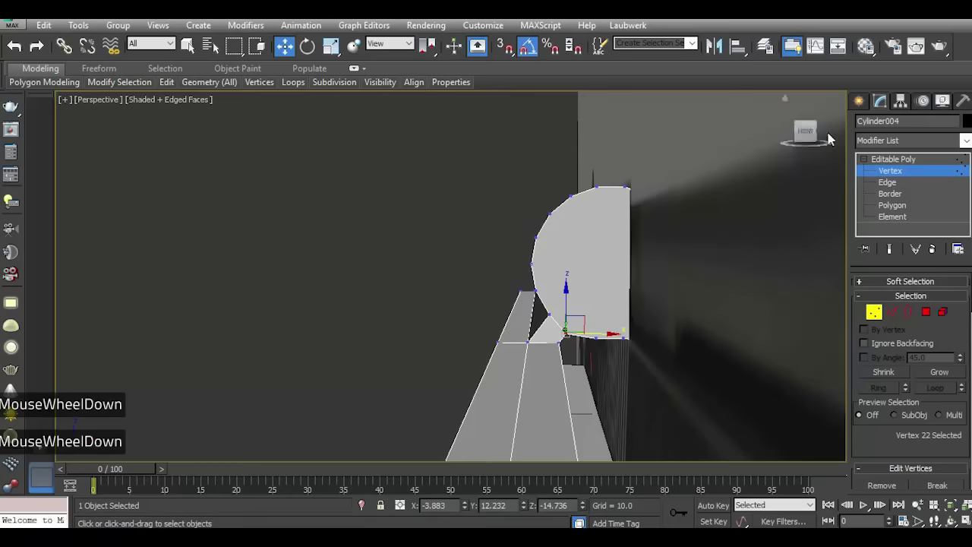
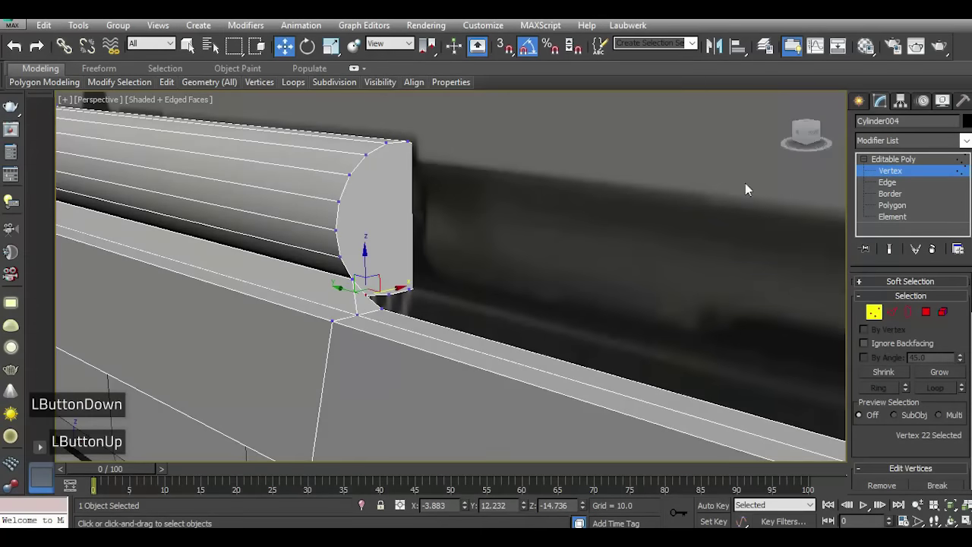
scroll(up, 3)
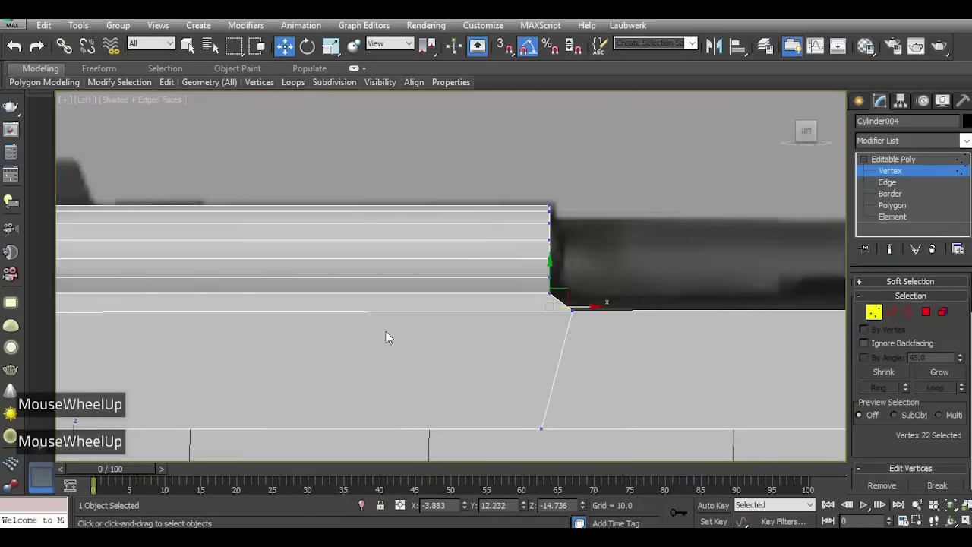
scroll(up, 3)
click(522, 163)
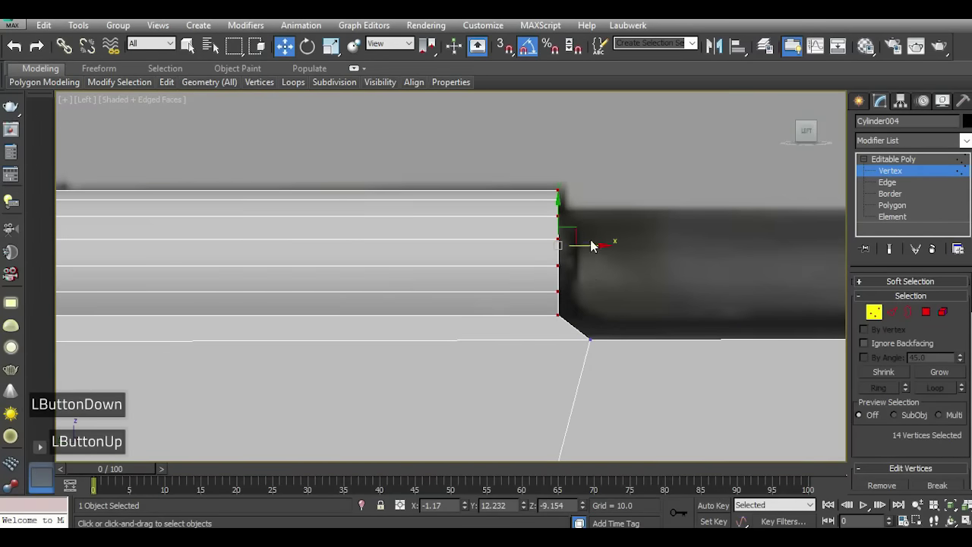
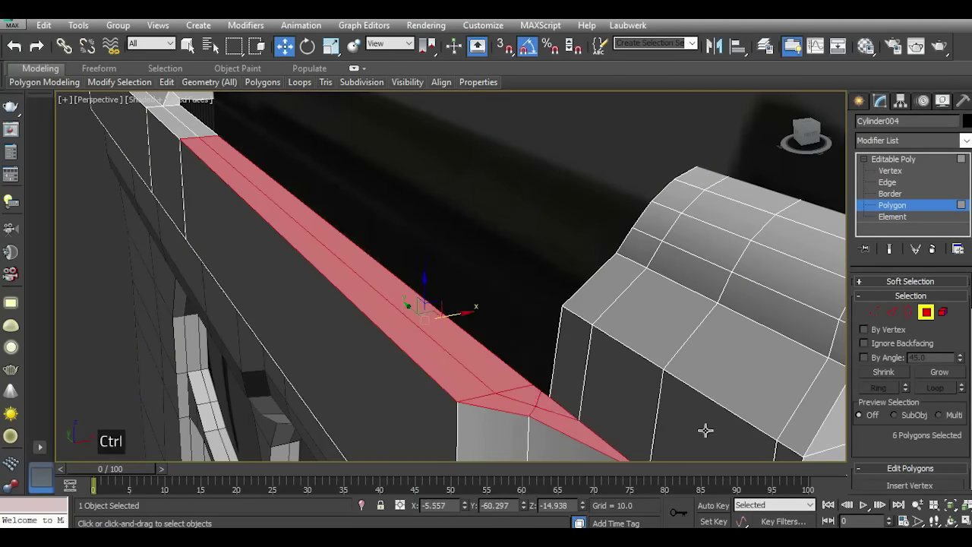
Extrude the six top-strip faces of the slide upward about 4.3 units into a ridge.
scroll(down, 3)
scroll(up, 3)
scroll(down, 3)
scroll(down, 3)
double_click(907, 461)
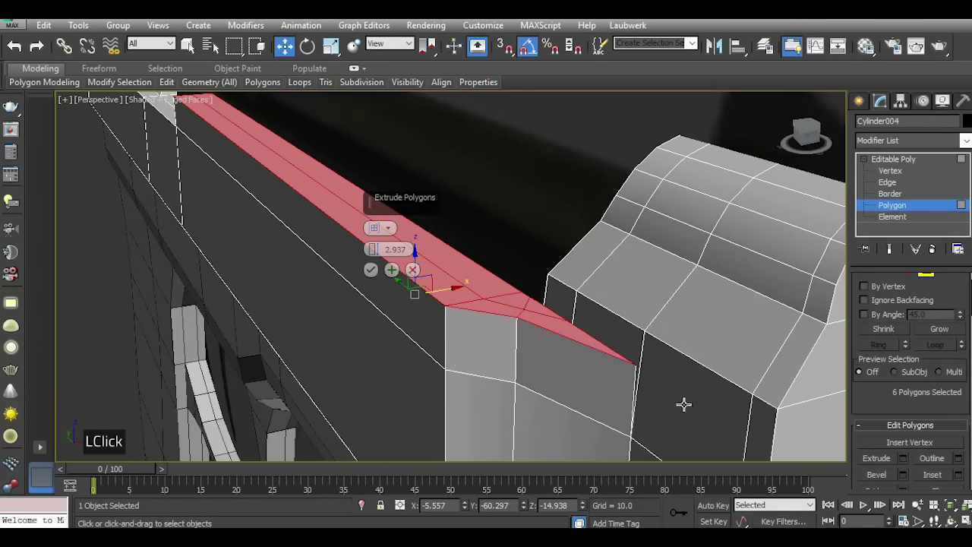
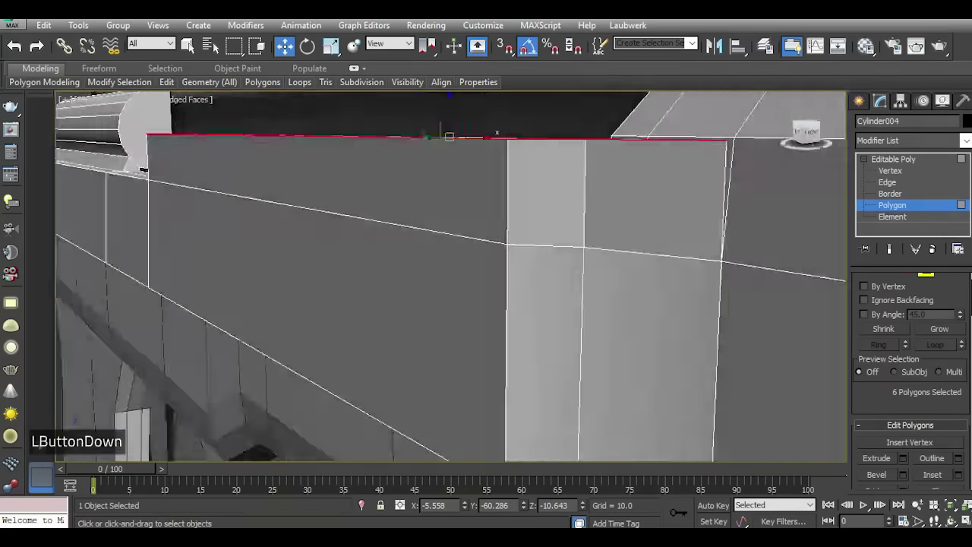
scroll(down, 3)
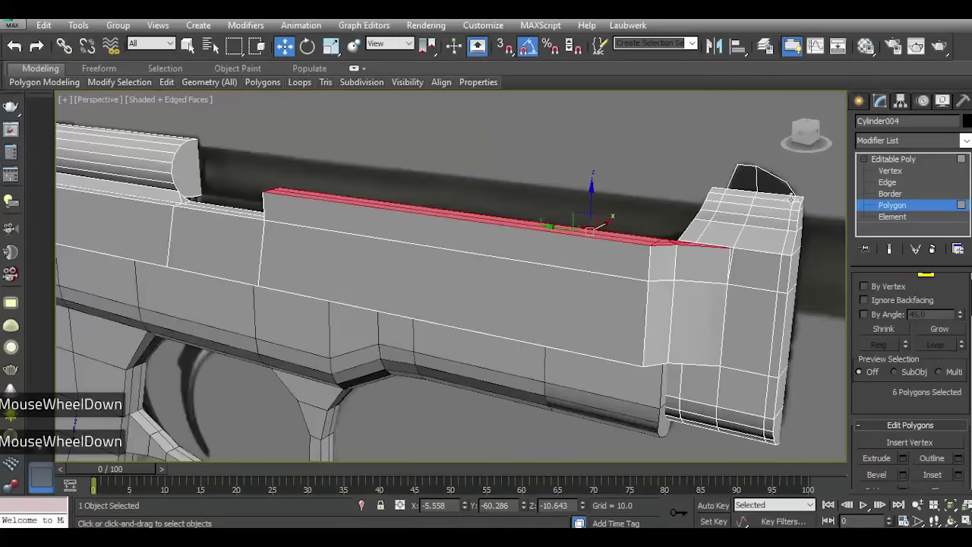
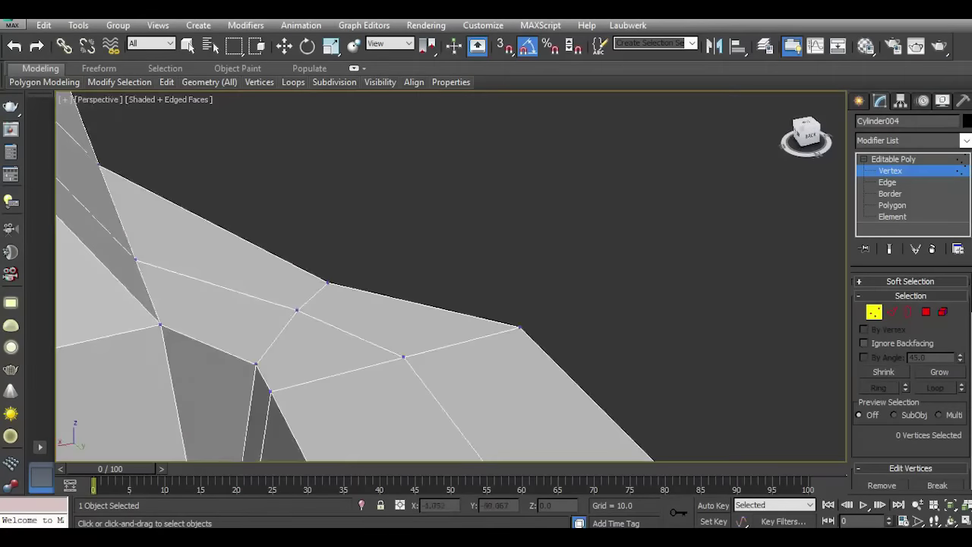
Select the slide's front corner vertex and view it from directly above.
click(746, 141)
scroll(down, 3)
scroll(down, 3)
scroll(up, 3)
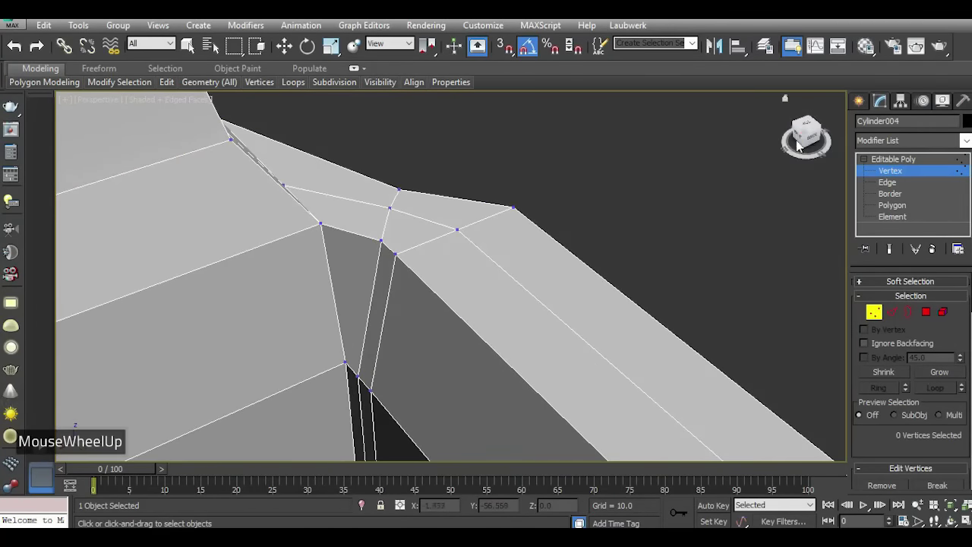
click(811, 144)
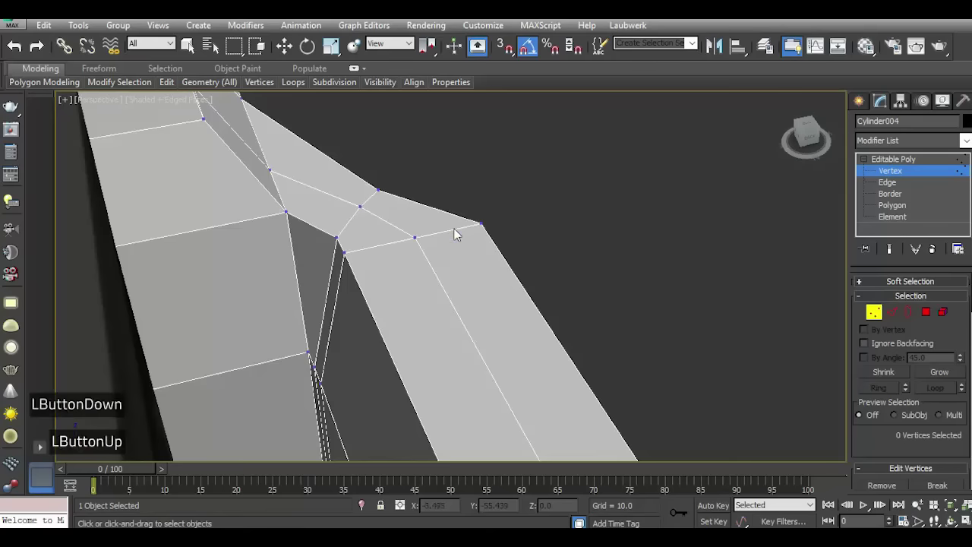
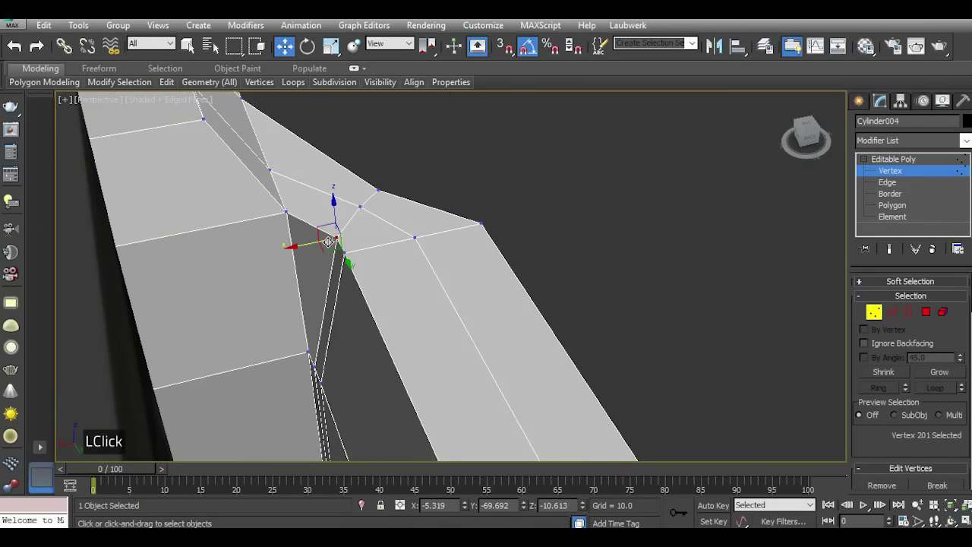
key(t)
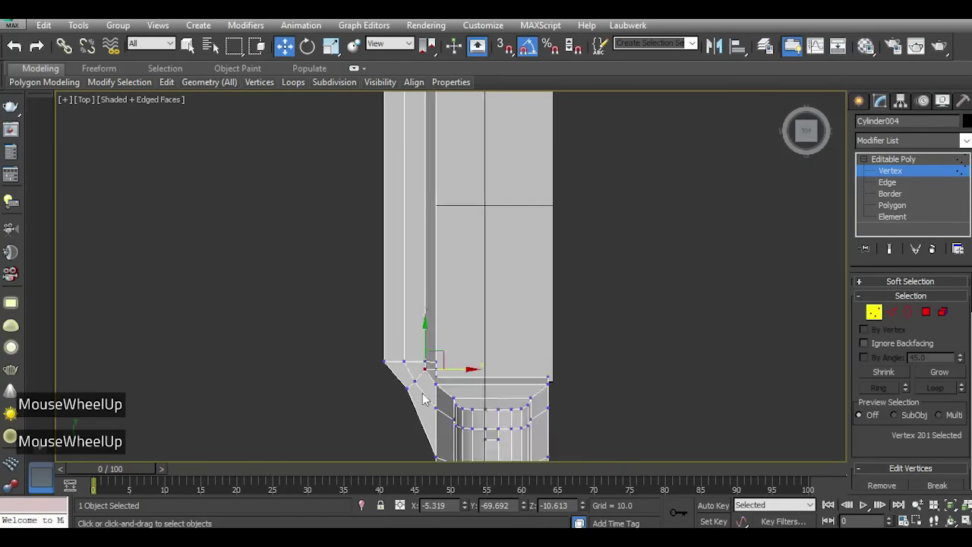
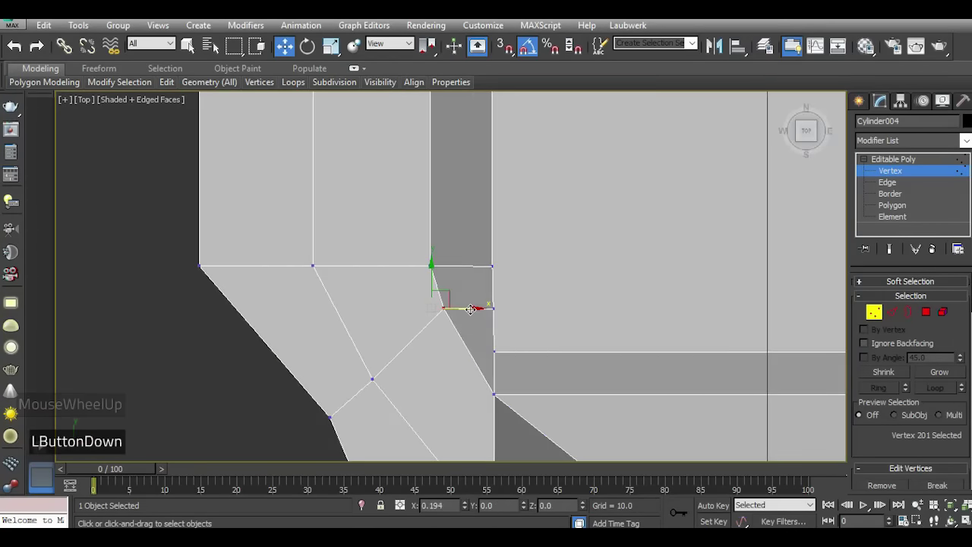
Move the corner vertex along X to align it, return to Perspective and clear the selection.
scroll(down, 3)
click(414, 331)
scroll(down, 3)
double_click(414, 332)
scroll(down, 3)
key(l)
key(p)
click(806, 139)
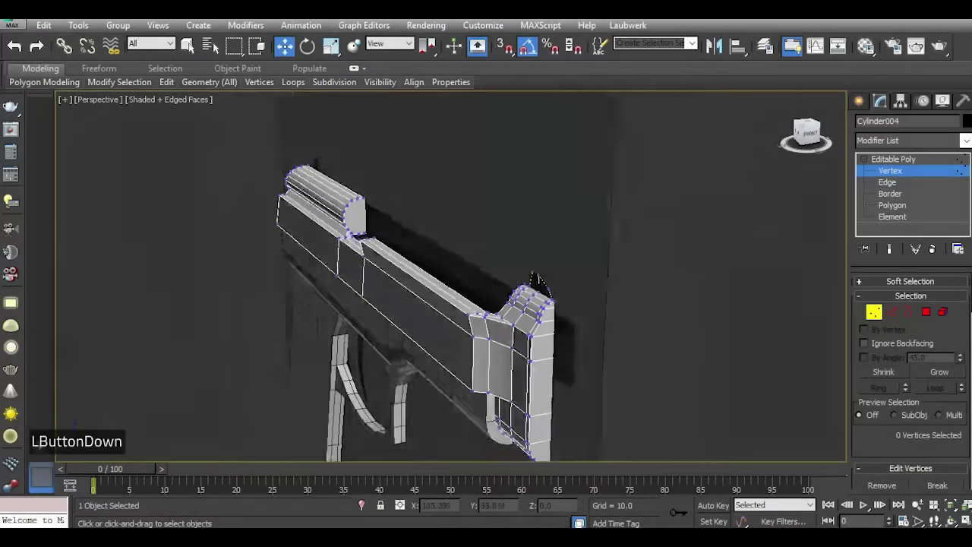
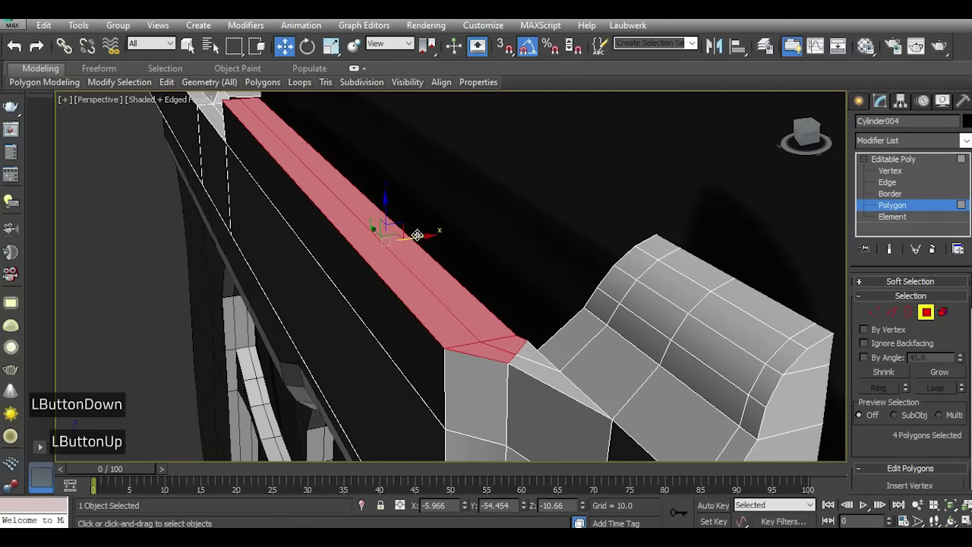
Check the slide's top-strip faces from the Top view before adjusting the joint vertex.
key(t)
scroll(up, 3)
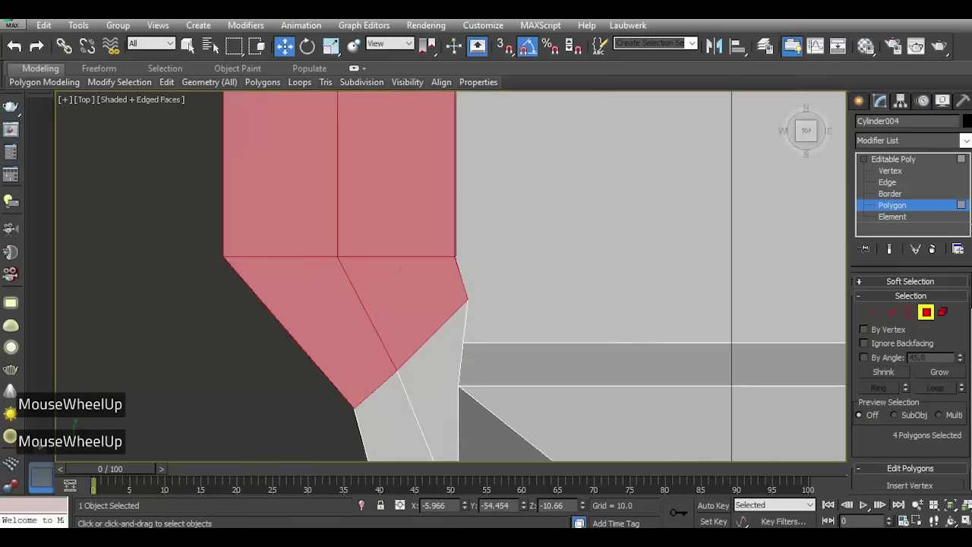
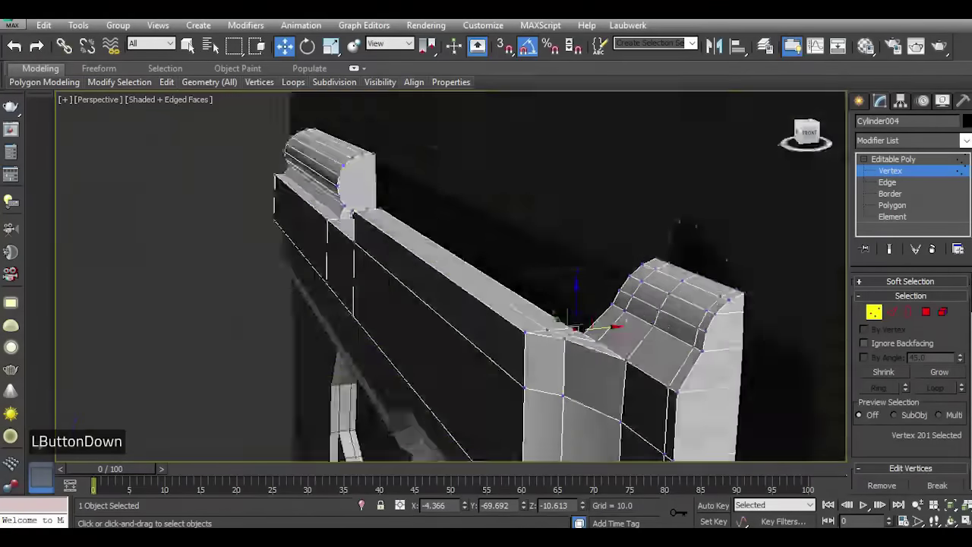
scroll(up, 3)
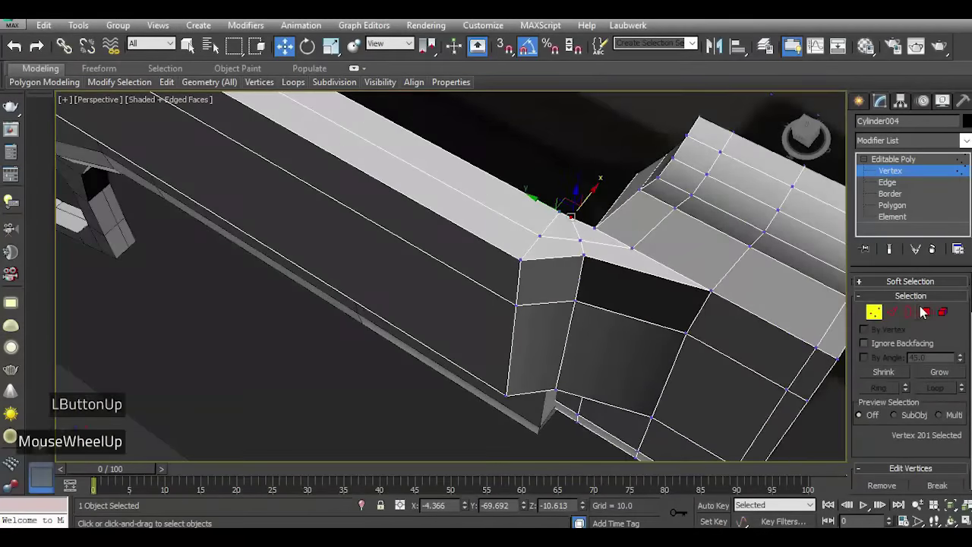
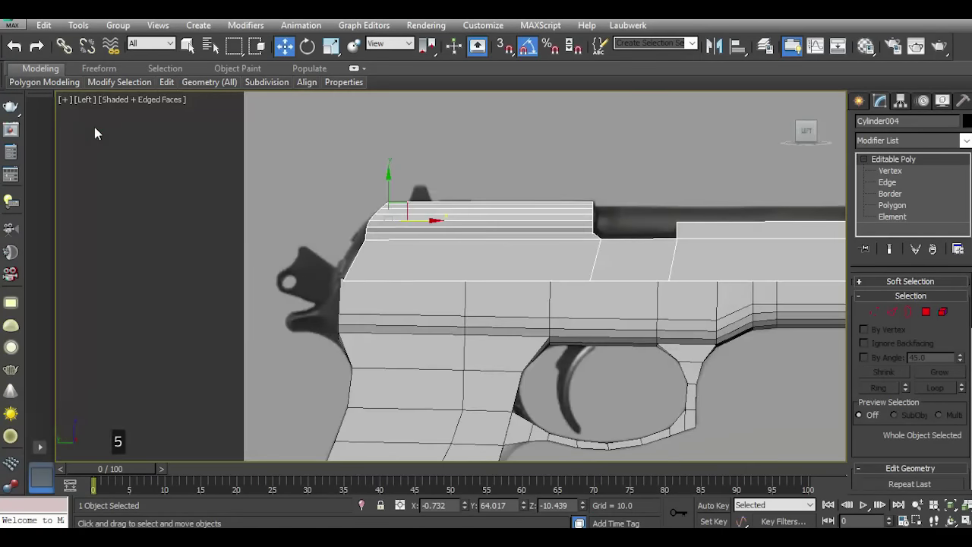
Exit vertex editing and deselect the pistol model, leaving the whole gun visible.
scroll(down, 3)
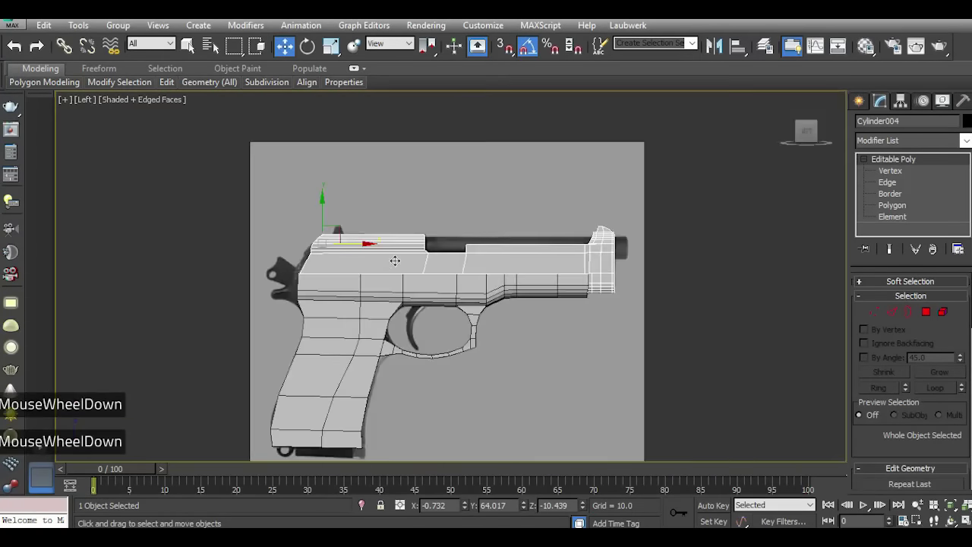
scroll(up, 3)
click(506, 202)
double_click(506, 203)
scroll(up, 3)
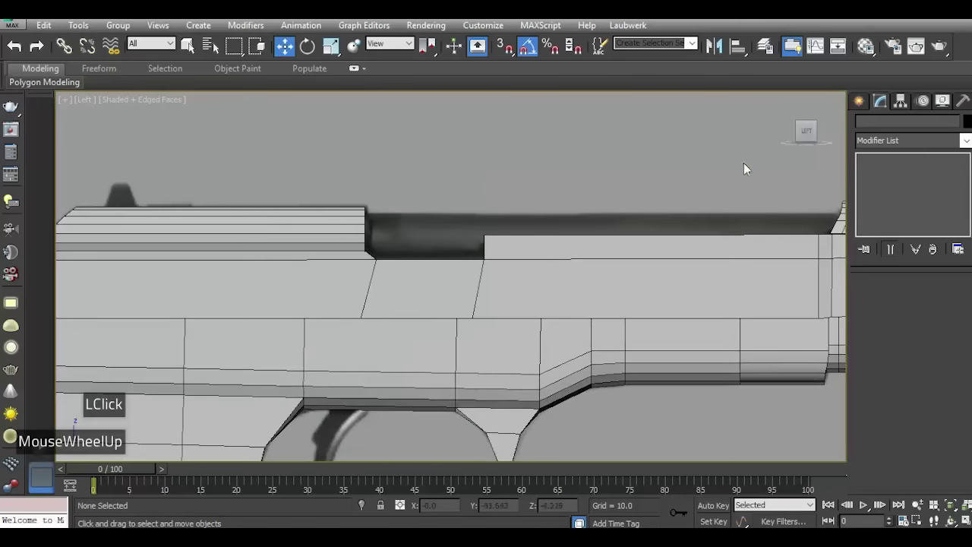
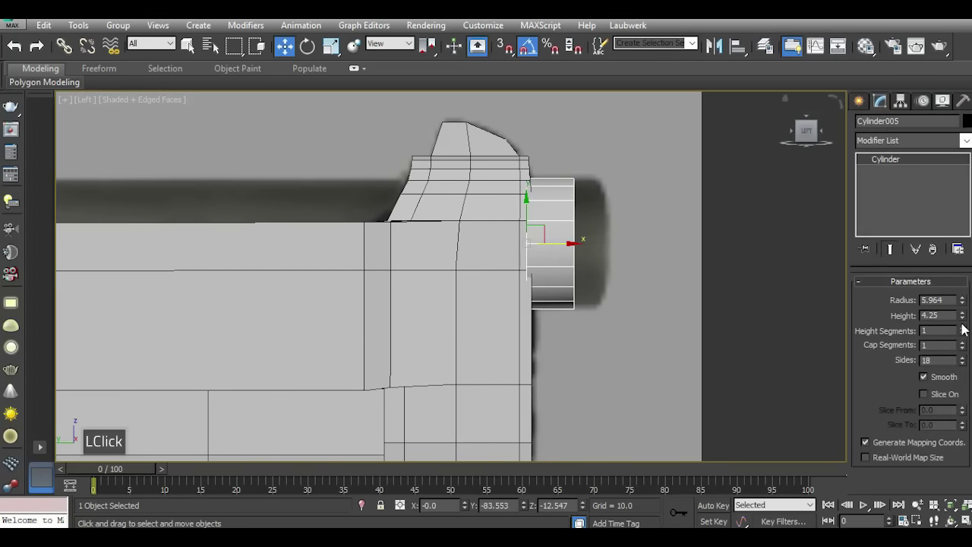
Lengthen the barrel cylinder to about 102.9 units and place it at the slide's rear.
click(970, 326)
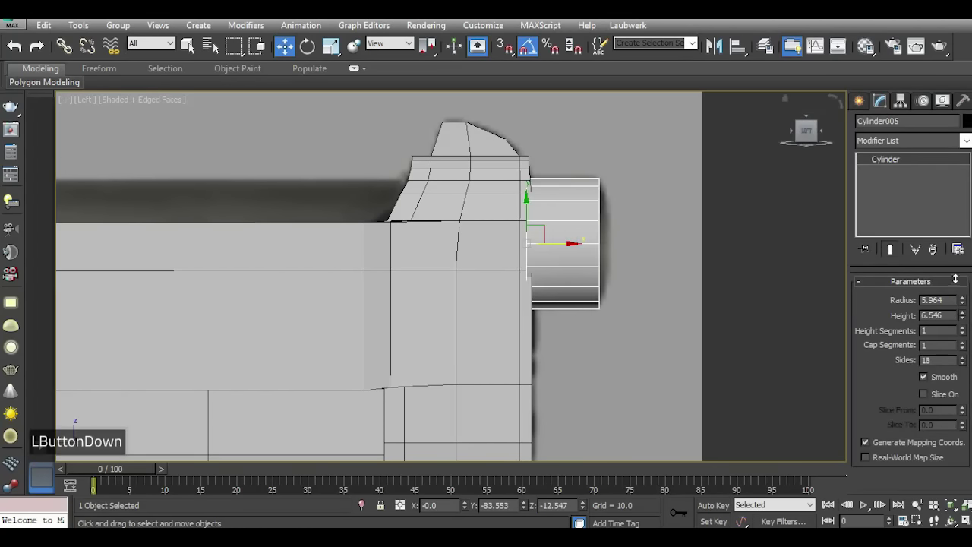
scroll(down, 3)
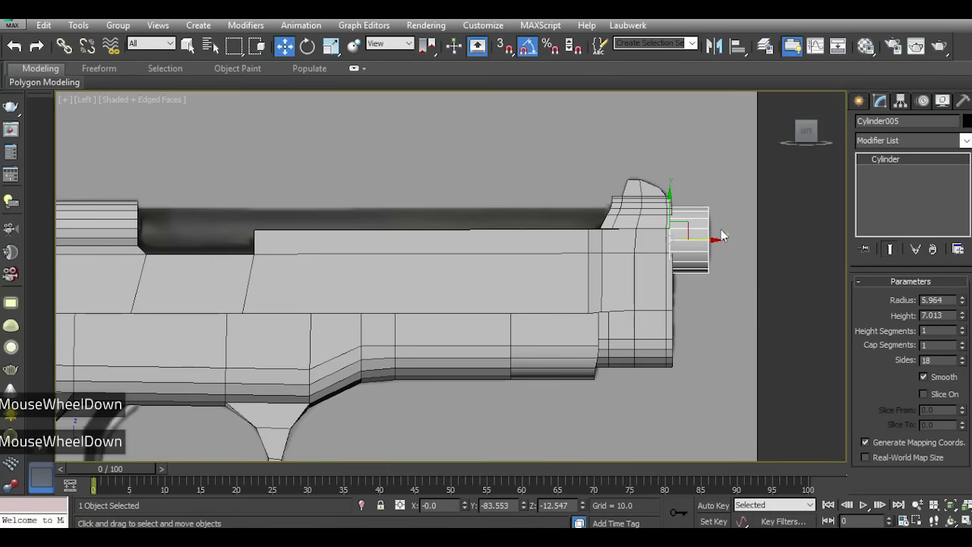
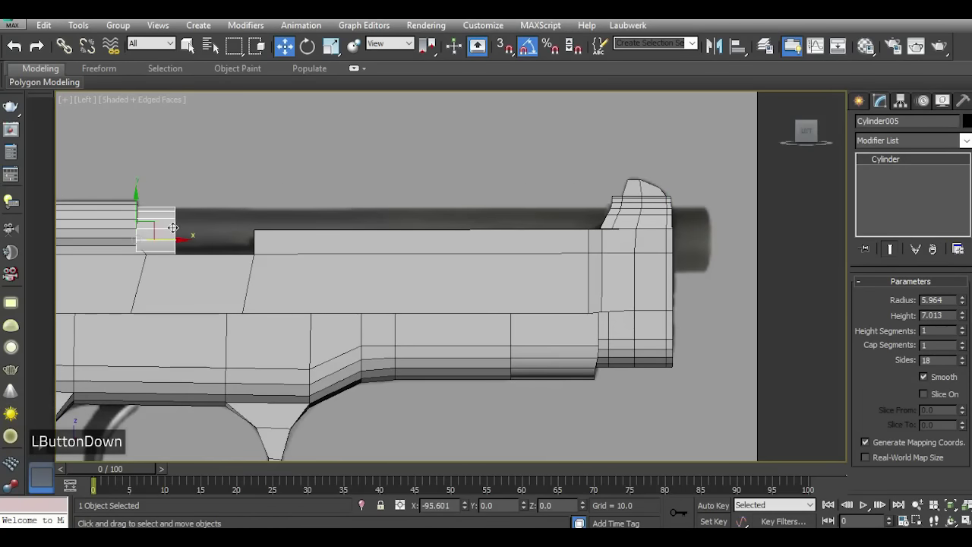
scroll(down, 3)
scroll(up, 3)
scroll(up, 3)
click(969, 318)
Review the full-length barrel along the slide in Perspective view.
scroll(down, 3)
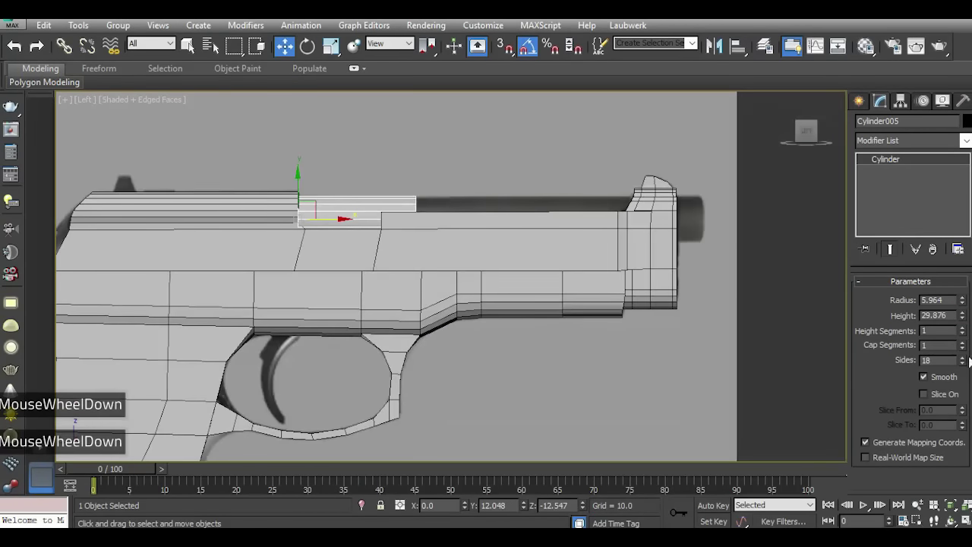
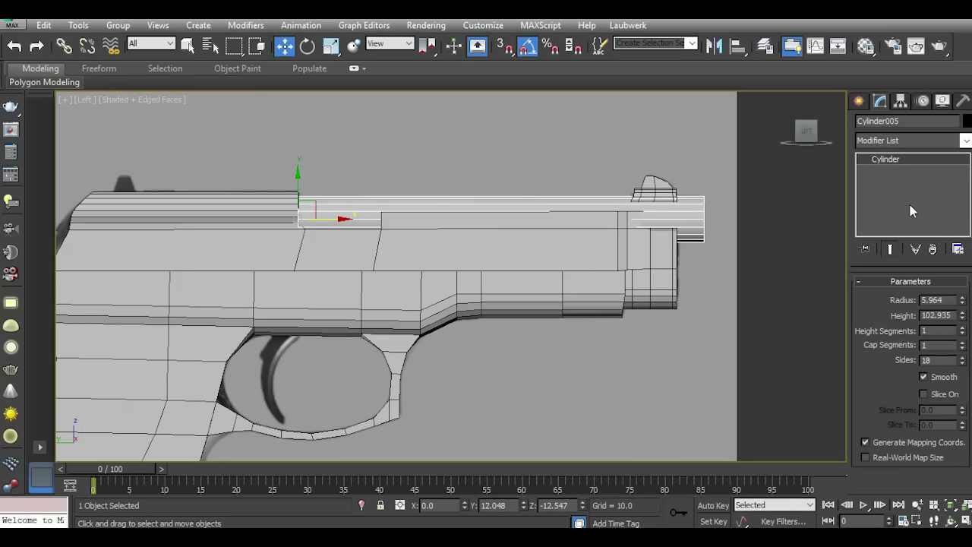
key(p)
click(814, 140)
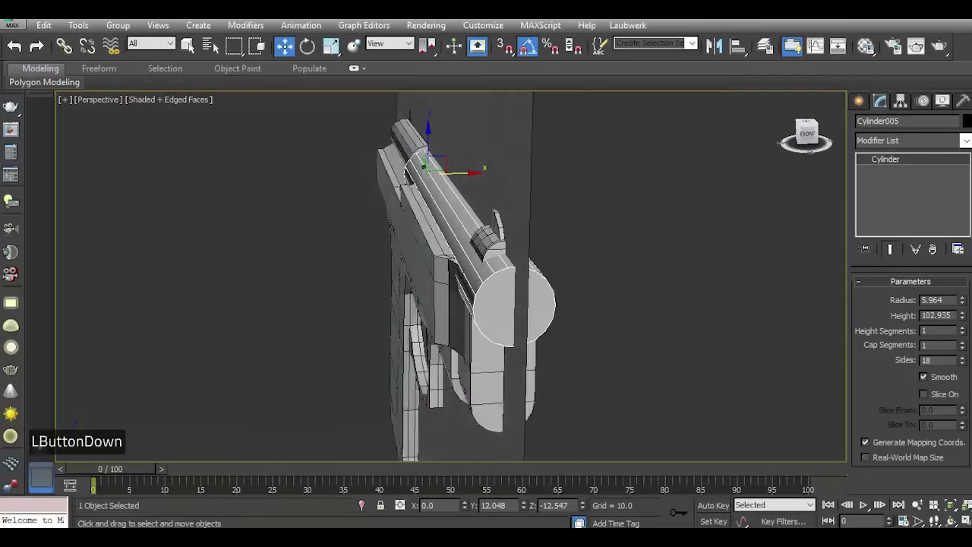
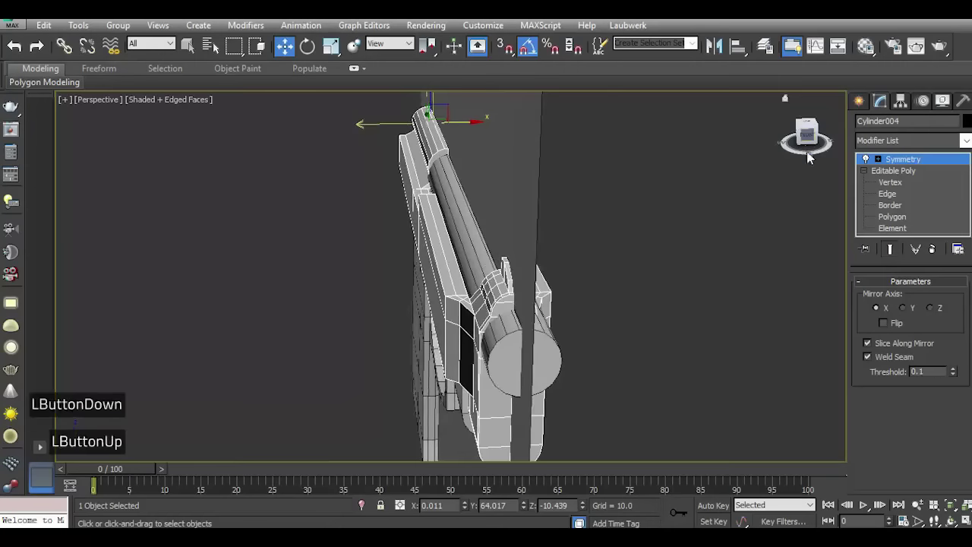
Select the barrel cylinder Cylinder005 to adjust its radius.
double_click(904, 163)
click(810, 137)
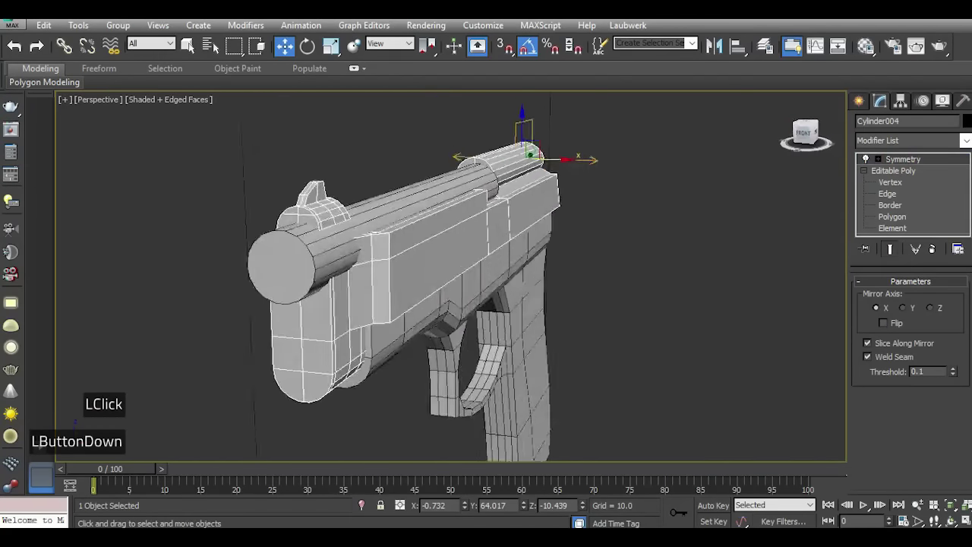
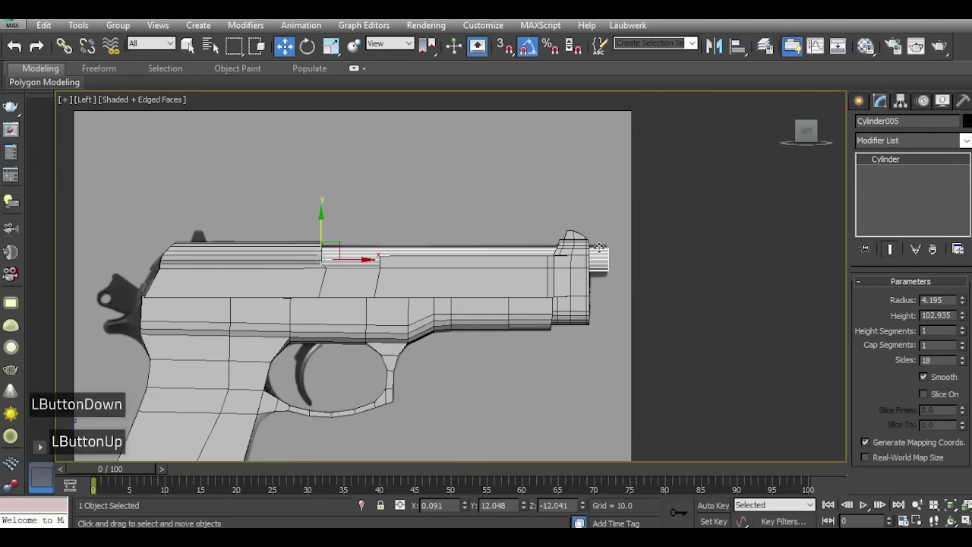
Edit the barrel cylinder's Radius to about 5.55 to match the reference muzzle.
scroll(up, 3)
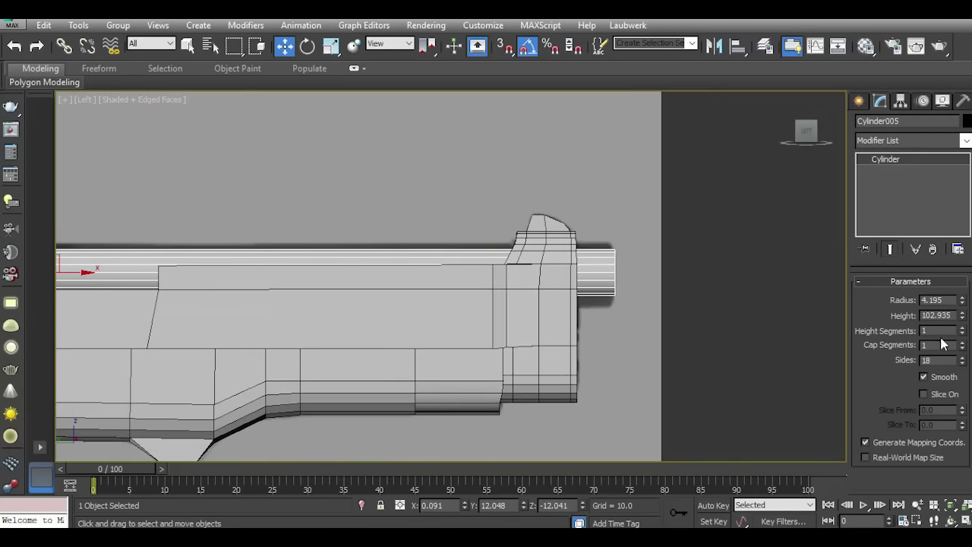
click(961, 299)
double_click(960, 298)
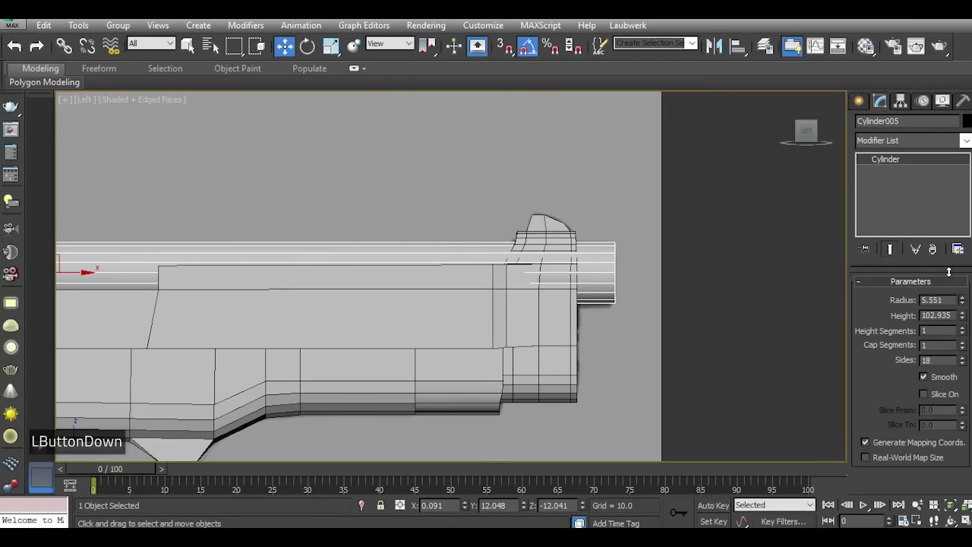
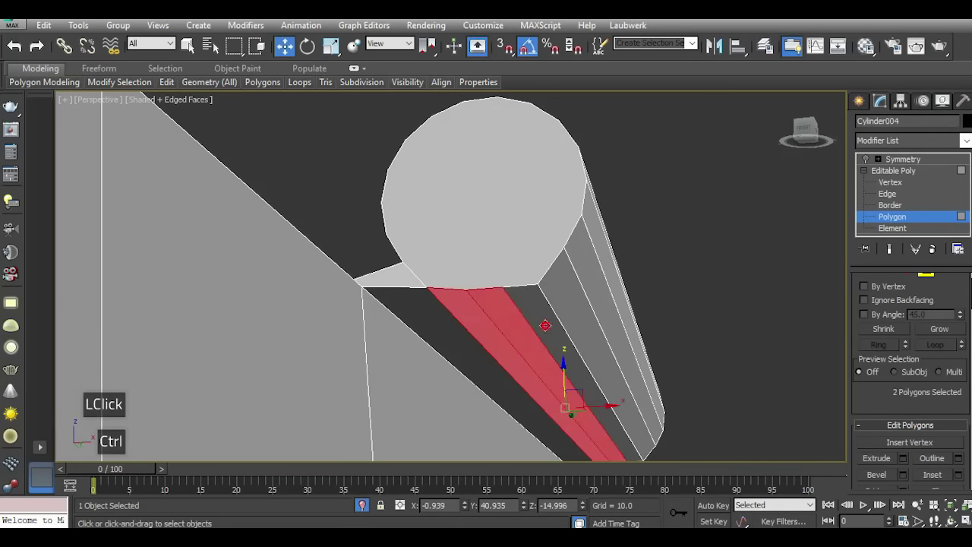
Select the two facing bottom polygons of the barrel mount and Bridge them.
scroll(down, 3)
scroll(up, 3)
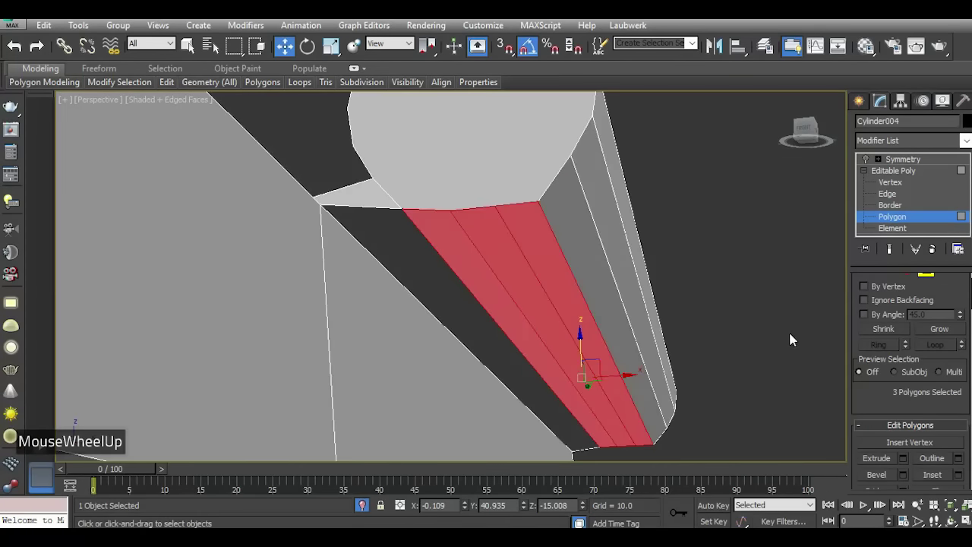
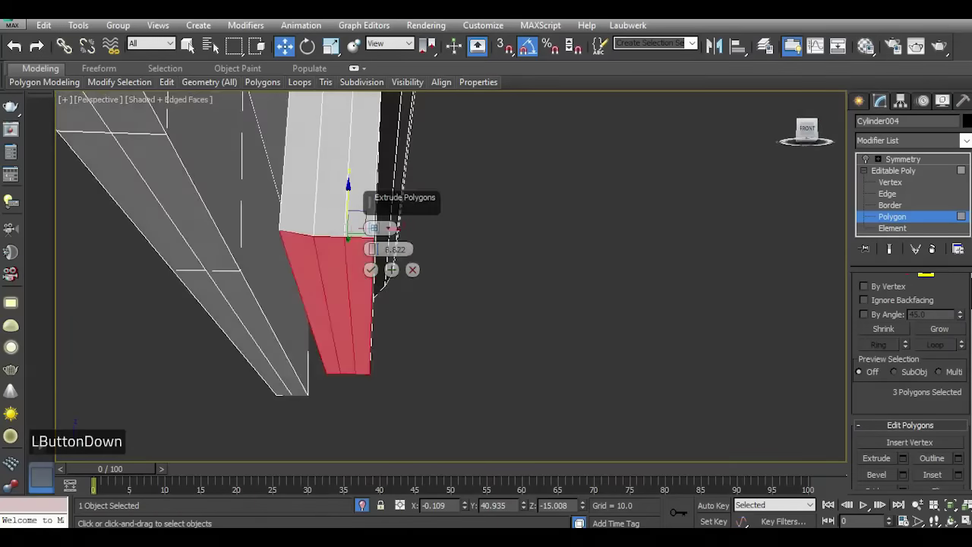
scroll(down, 3)
scroll(up, 3)
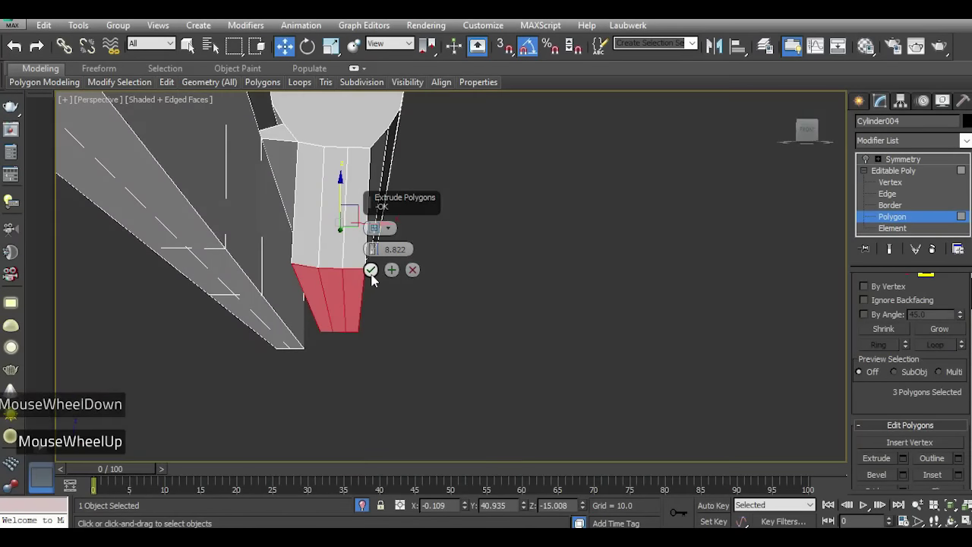
scroll(up, 3)
double_click(378, 277)
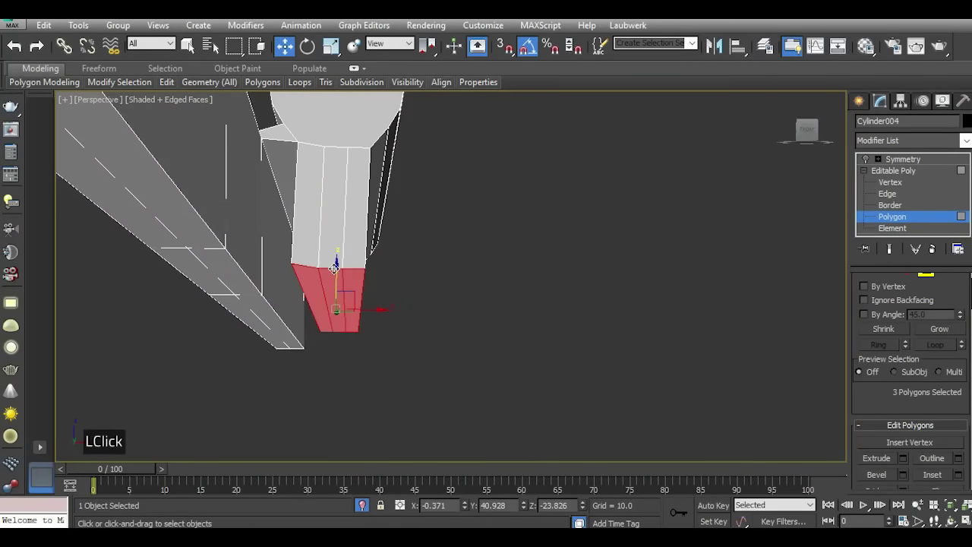
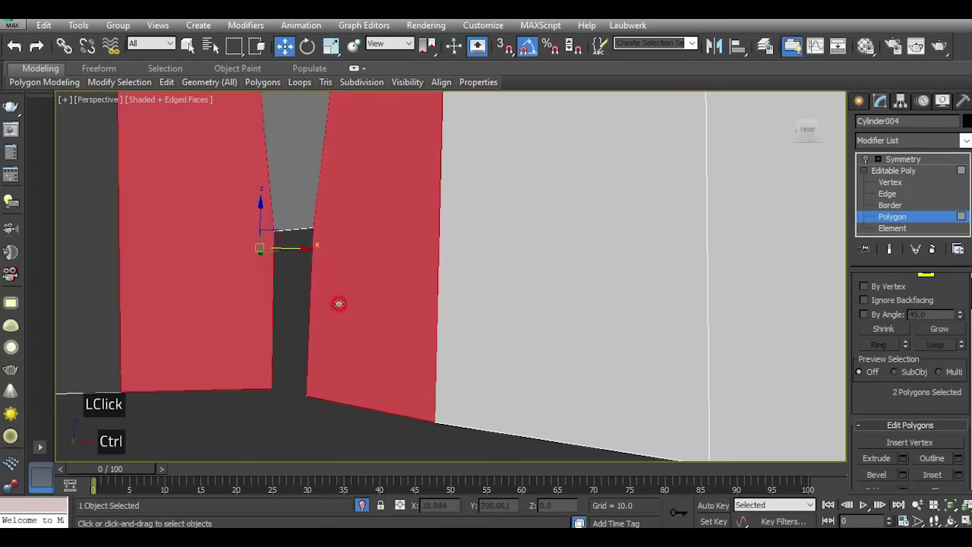
scroll(down, 3)
click(905, 447)
Select the new bridged faces under the mount and flatten them.
scroll(down, 3)
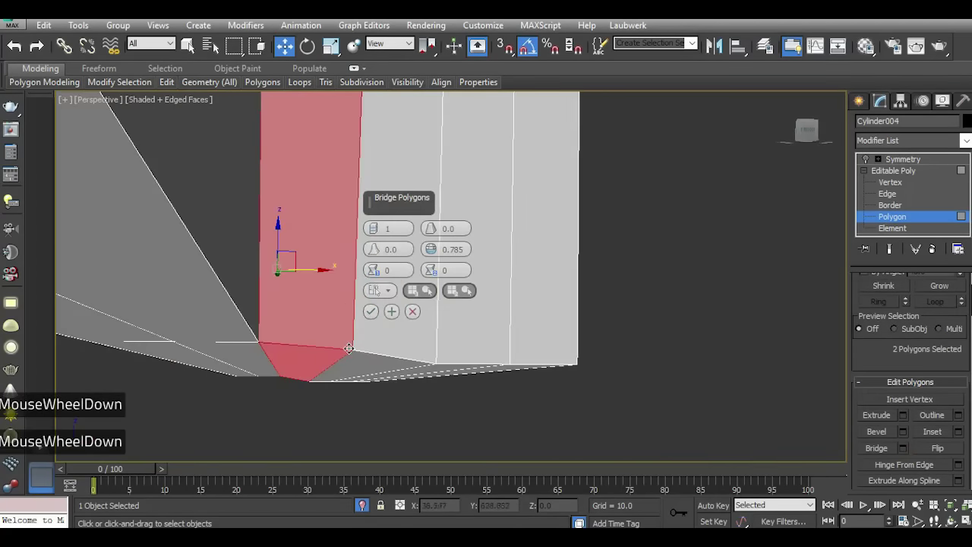
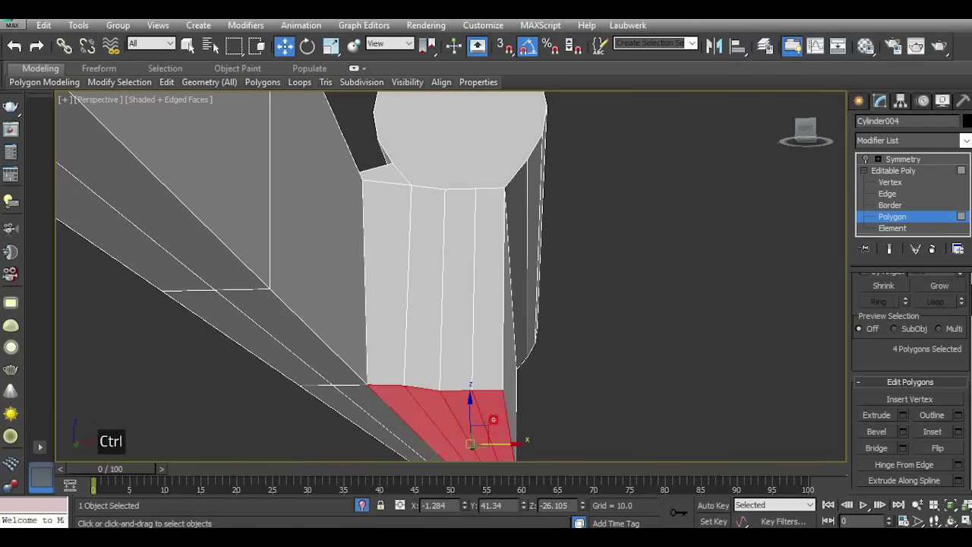
scroll(down, 3)
click(889, 366)
scroll(down, 3)
click(889, 367)
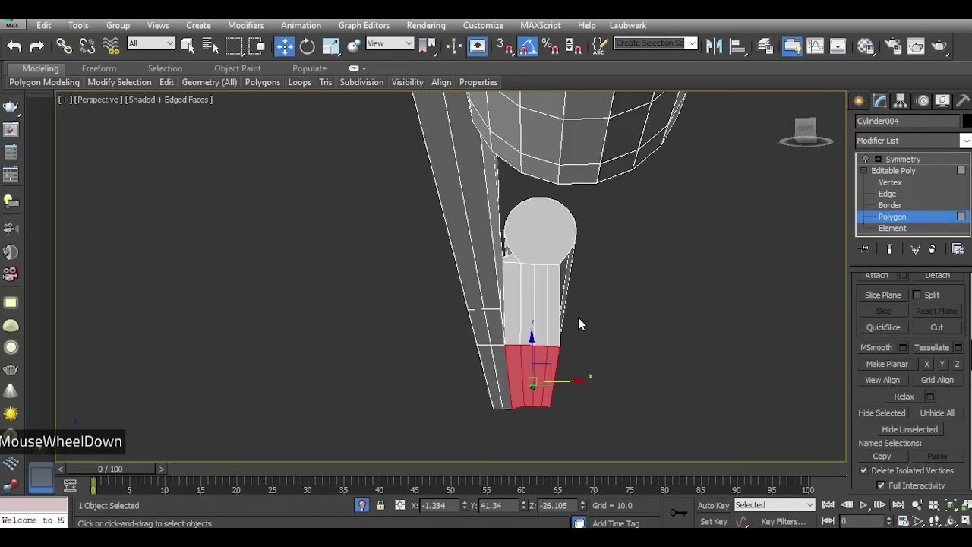
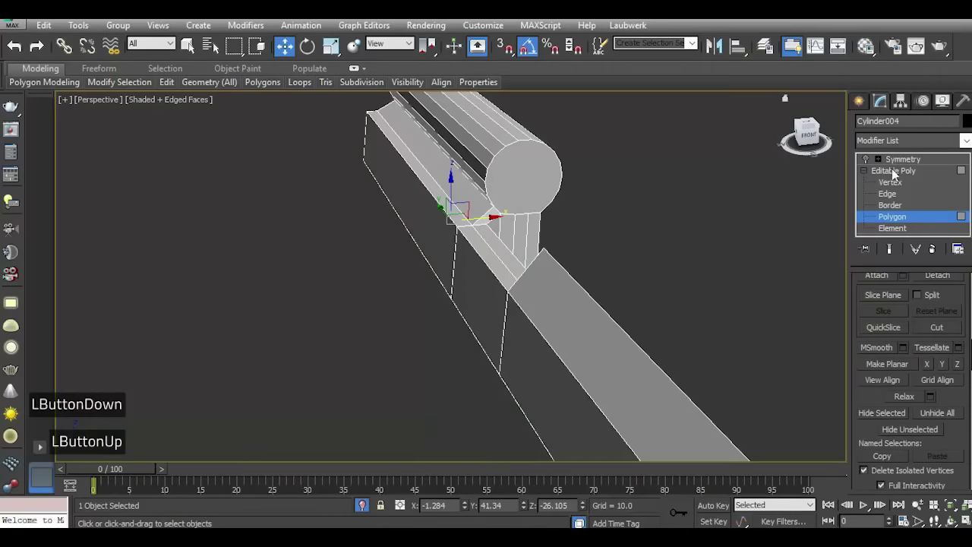
Exit Polygon sub-object level on the barrel mount Cylinder004 and deselect it.
double_click(891, 179)
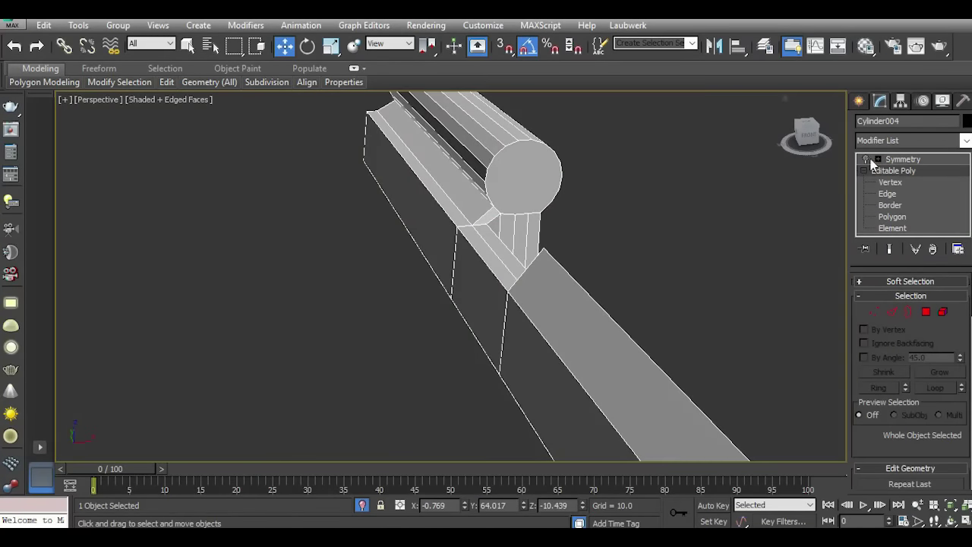
double_click(875, 164)
double_click(812, 221)
click(818, 132)
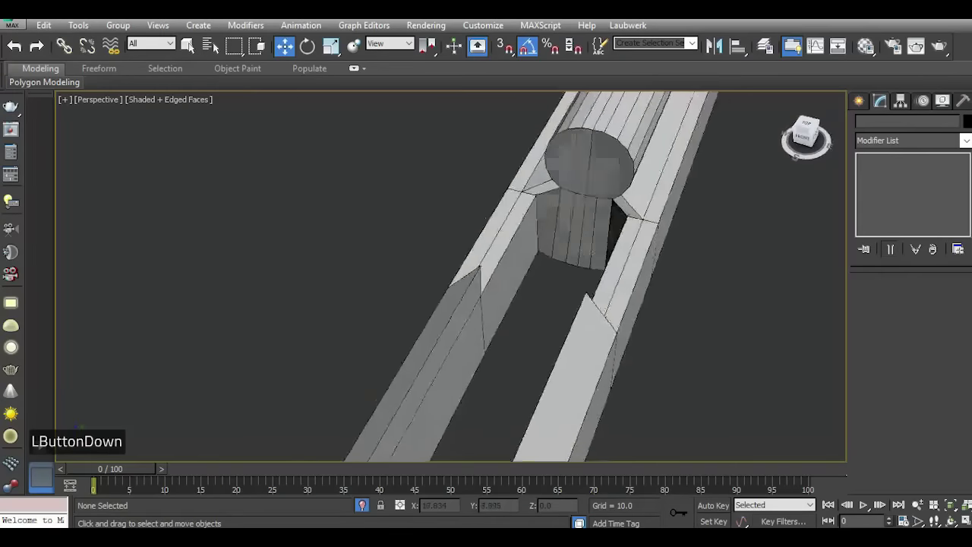
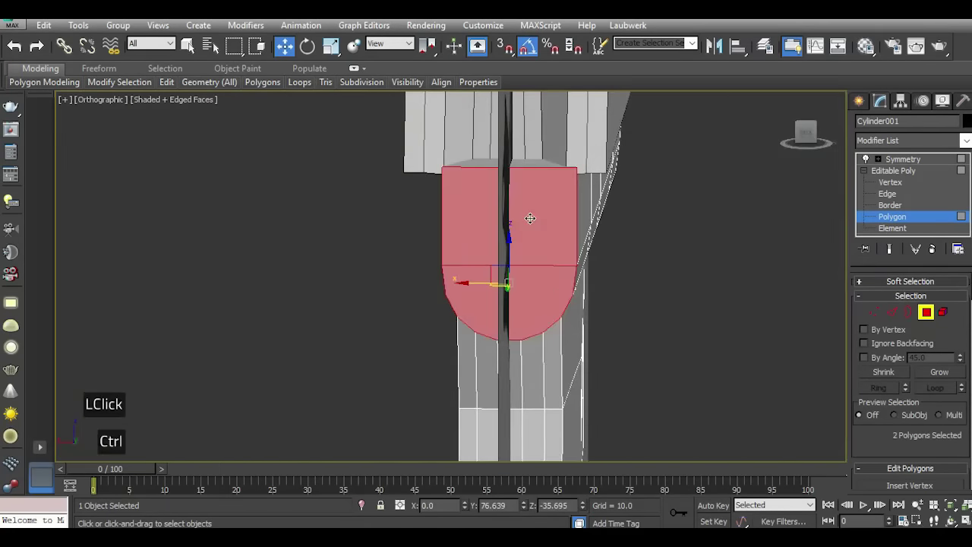
In Left view, select the frame's two front polygons and extrude them about 6.8 units.
key(l)
scroll(up, 3)
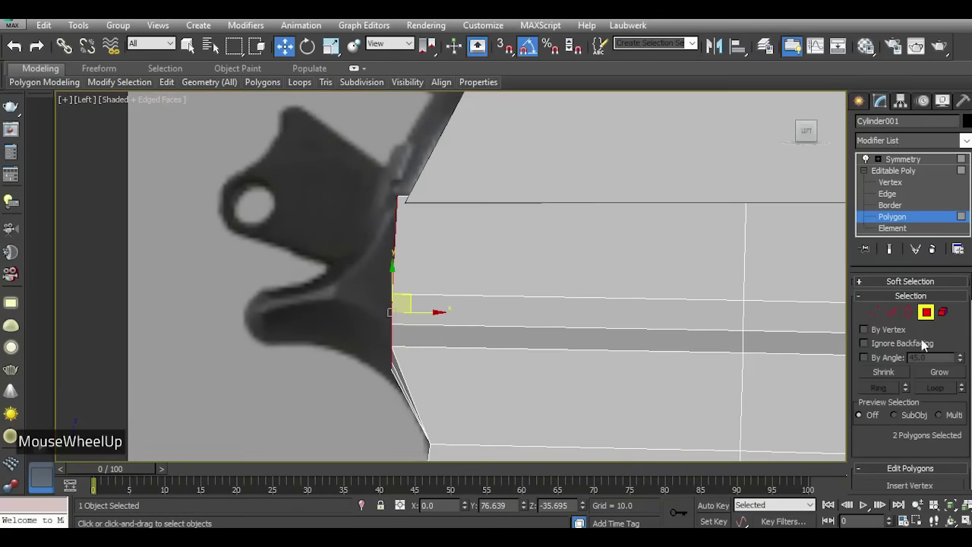
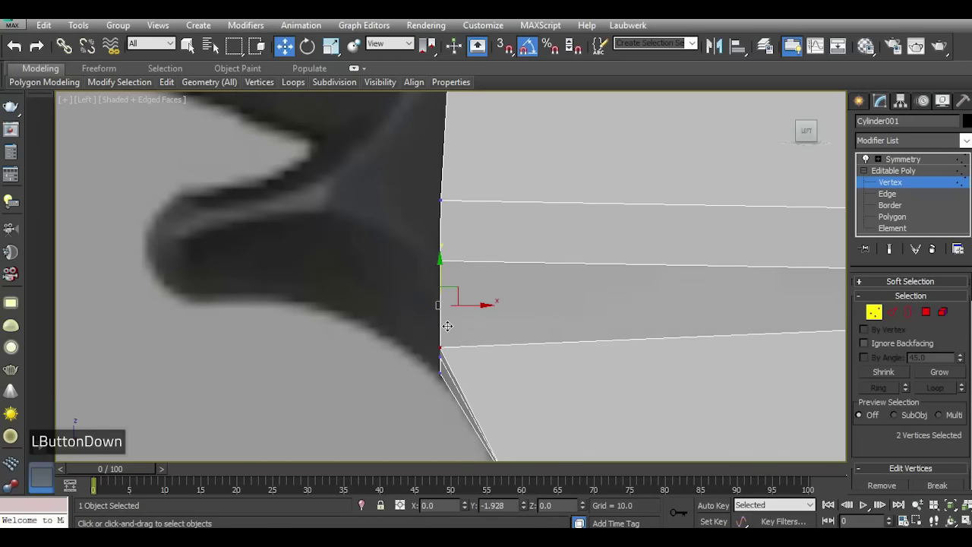
scroll(down, 3)
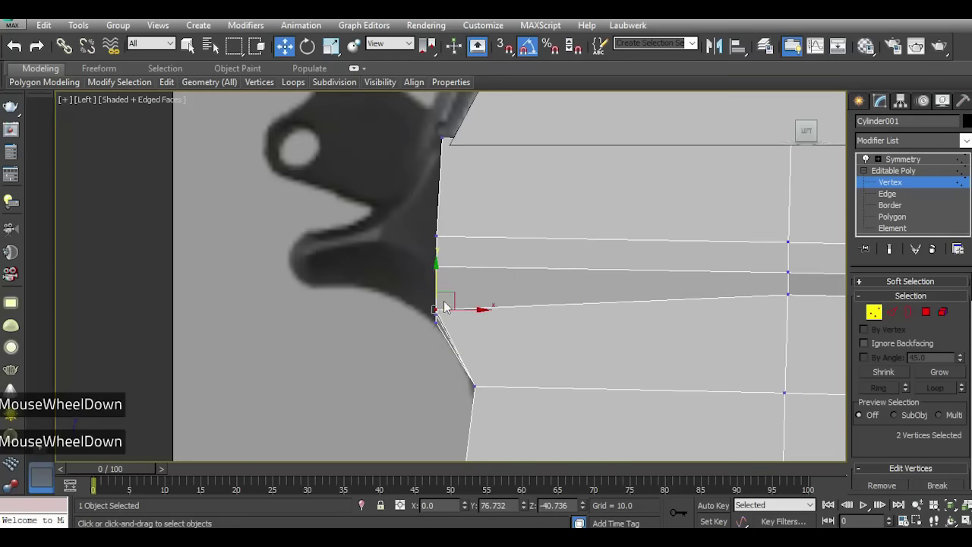
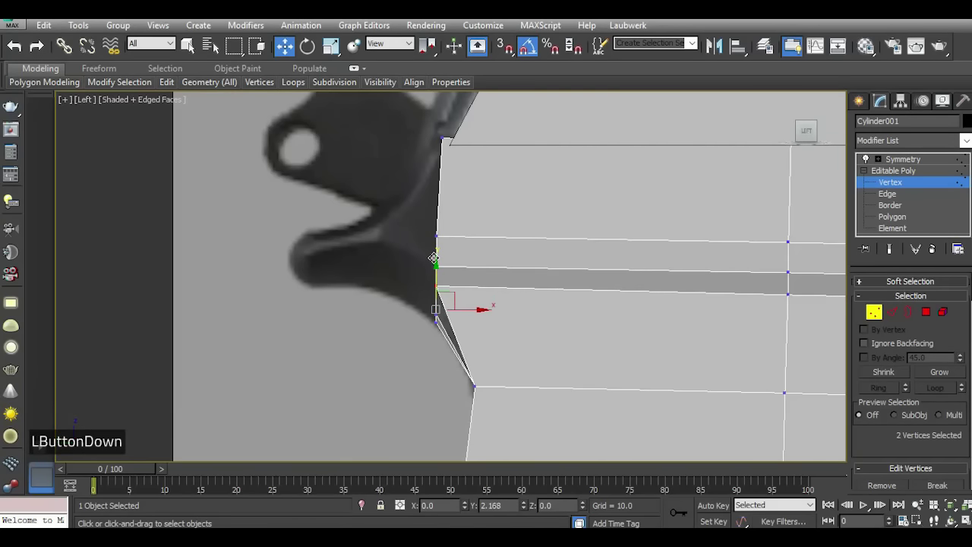
double_click(931, 322)
scroll(down, 3)
click(905, 445)
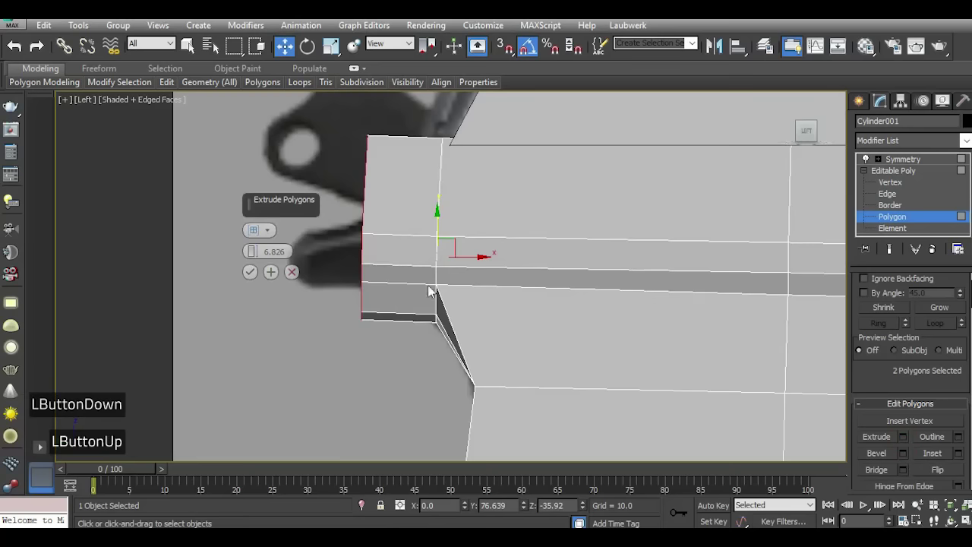
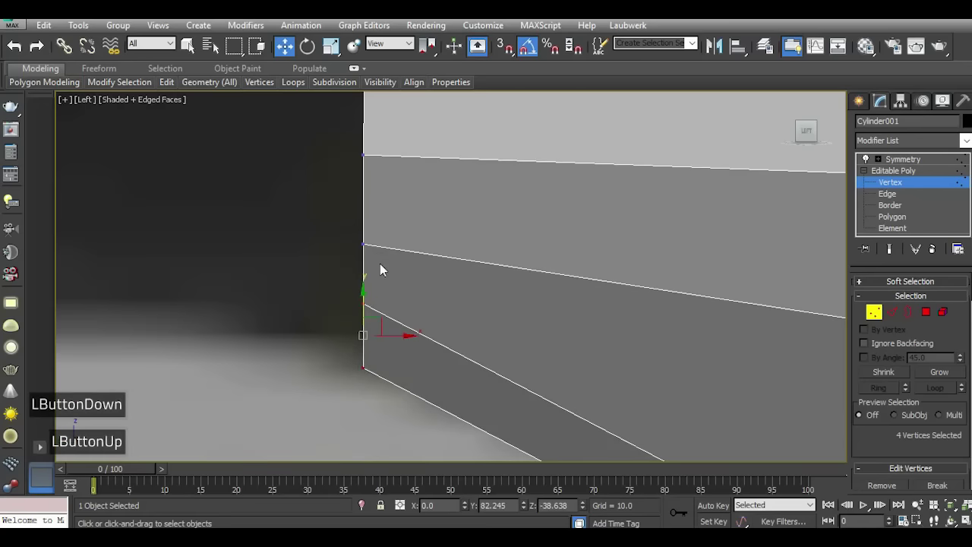
Adjust the front corner vertices and clear the vertex selection.
scroll(down, 3)
click(386, 348)
click(420, 303)
scroll(up, 3)
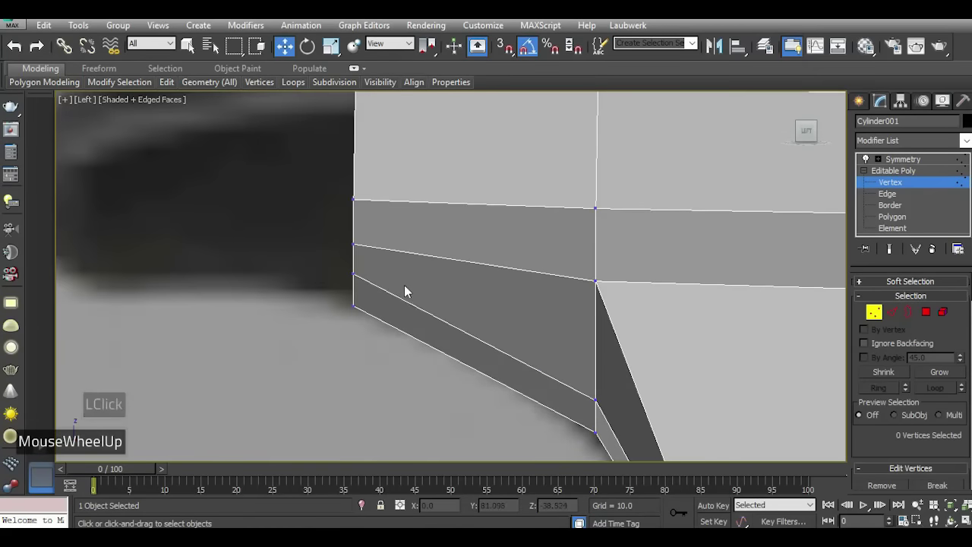
scroll(down, 3)
scroll(down, 3)
scroll(down, 3)
scroll(up, 3)
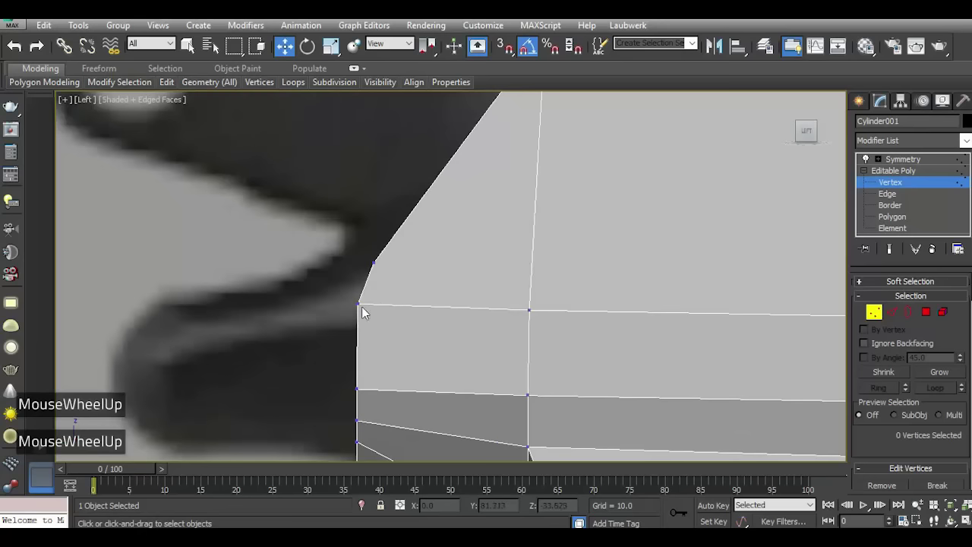
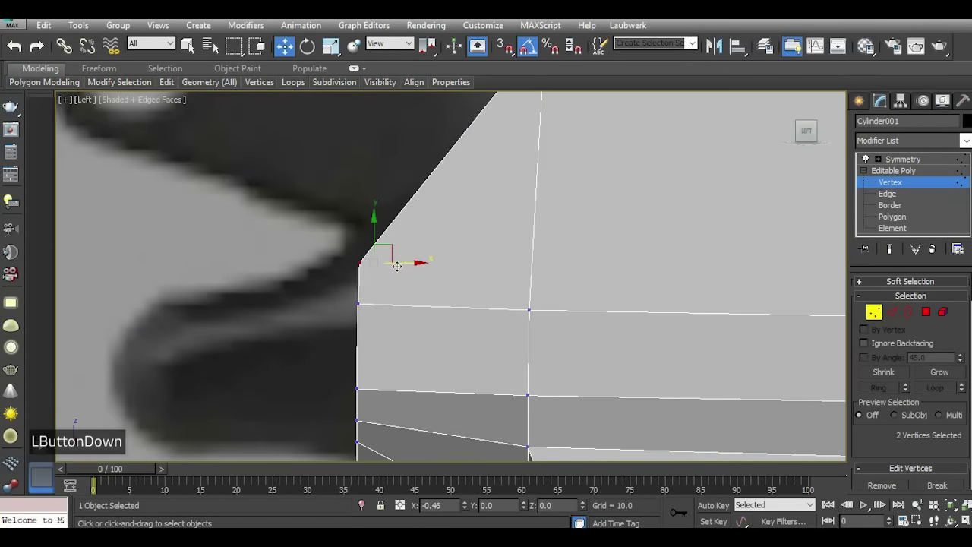
Extrude the front polygons again about 5.5 units and lower the top vertices into a taper.
scroll(down, 3)
scroll(down, 3)
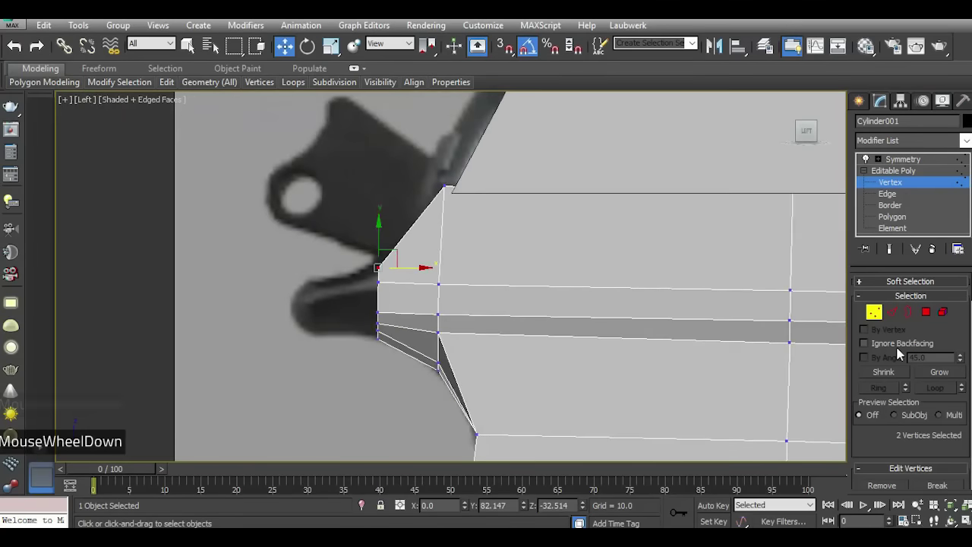
double_click(938, 318)
scroll(down, 3)
double_click(905, 446)
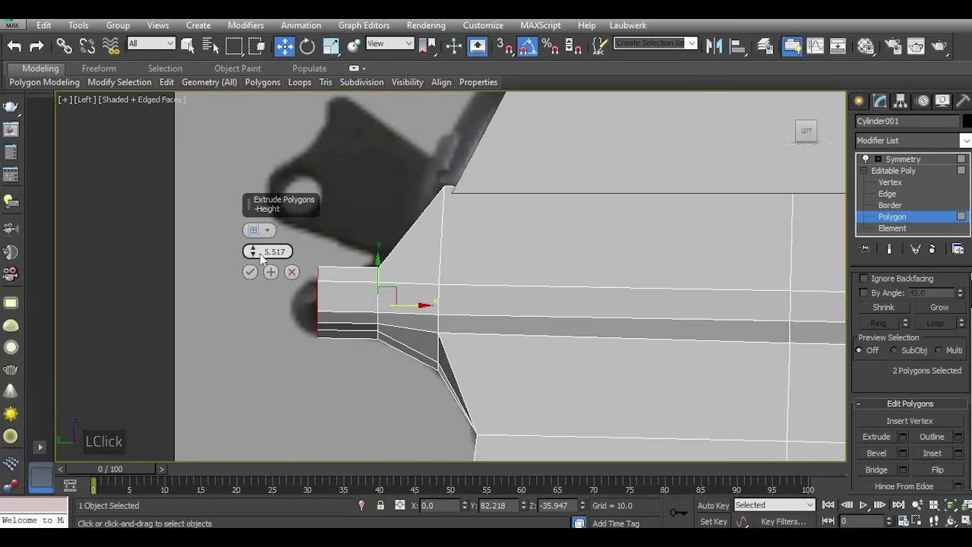
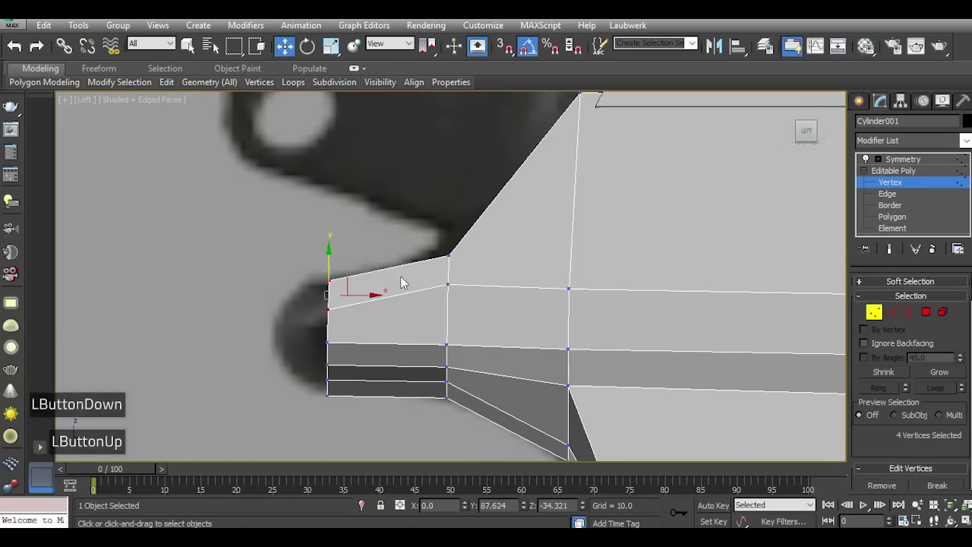
scroll(up, 3)
scroll(down, 3)
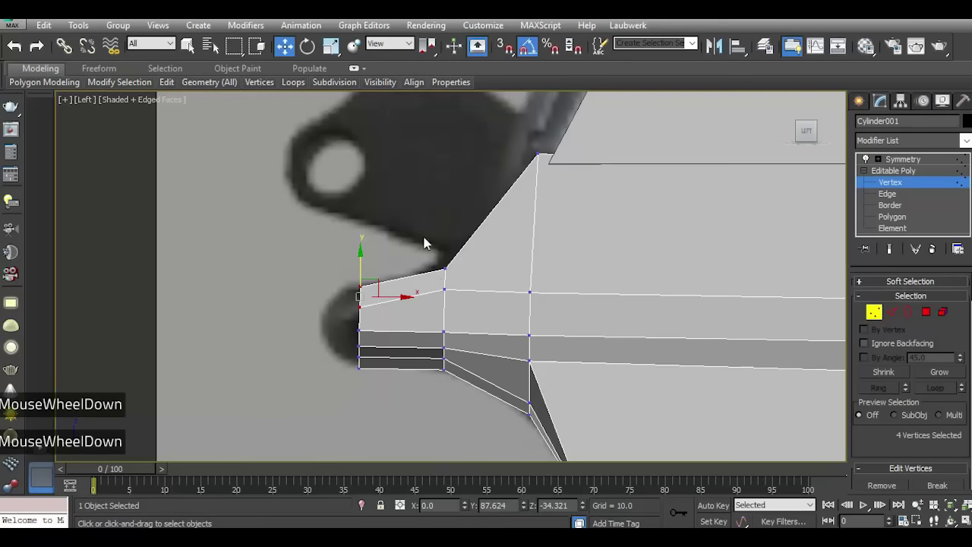
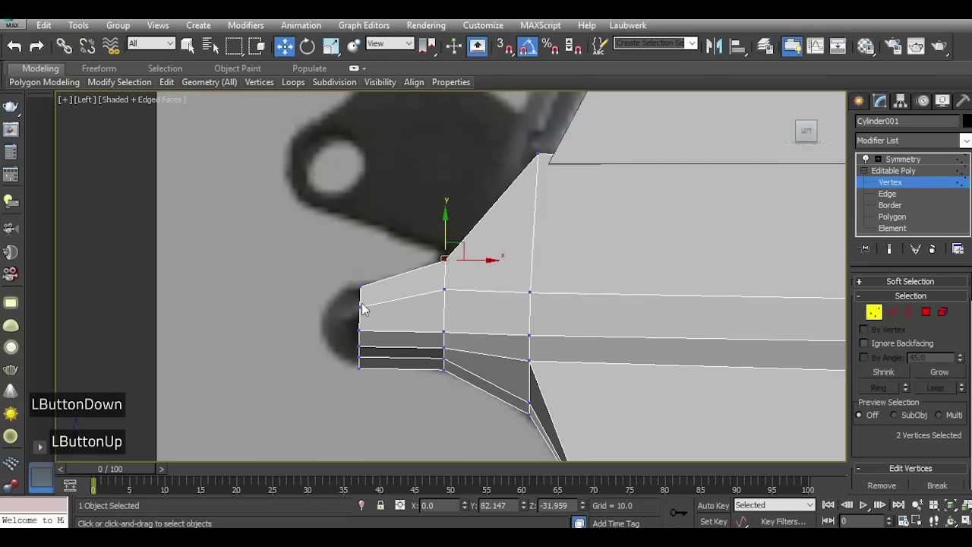
Extrude the front polygons once more and pull the lower corner vertices inward to round the tip.
double_click(936, 309)
scroll(down, 3)
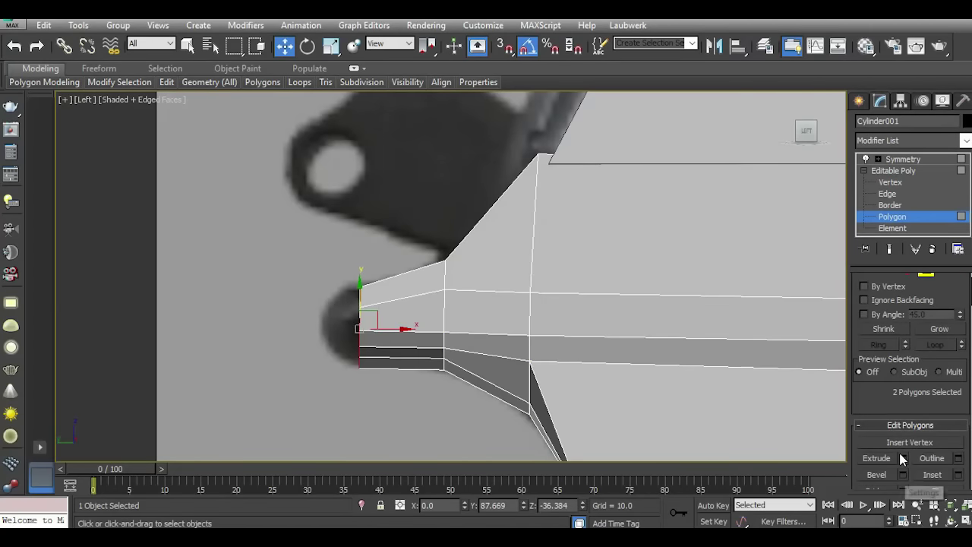
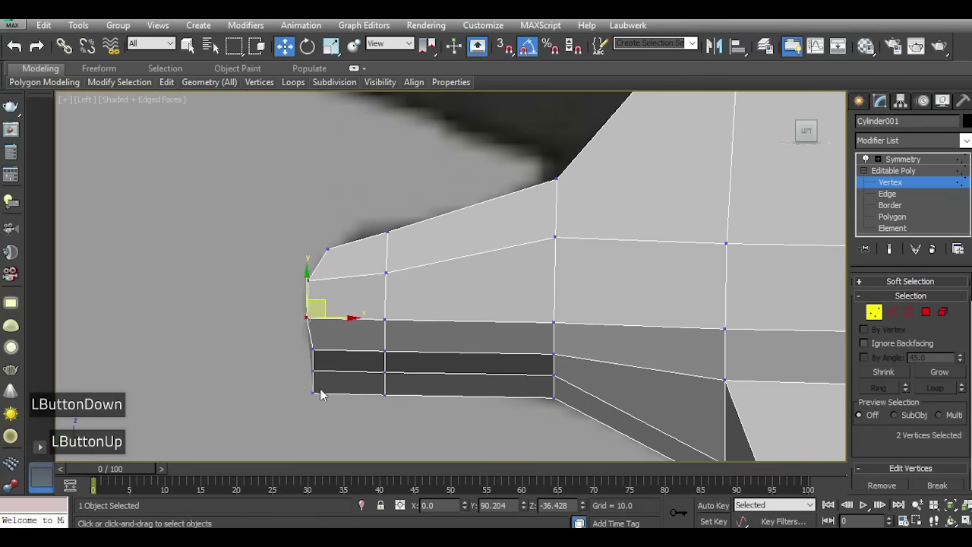
click(318, 346)
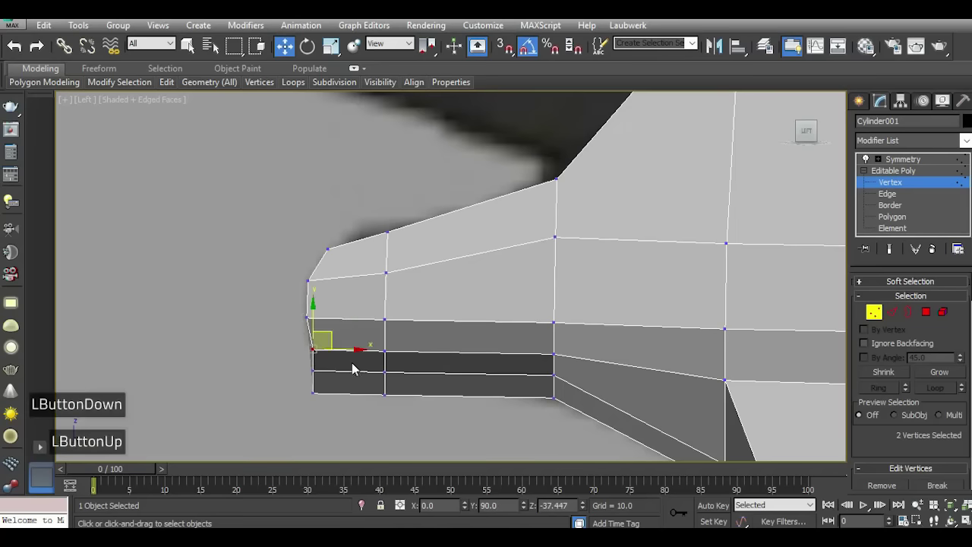
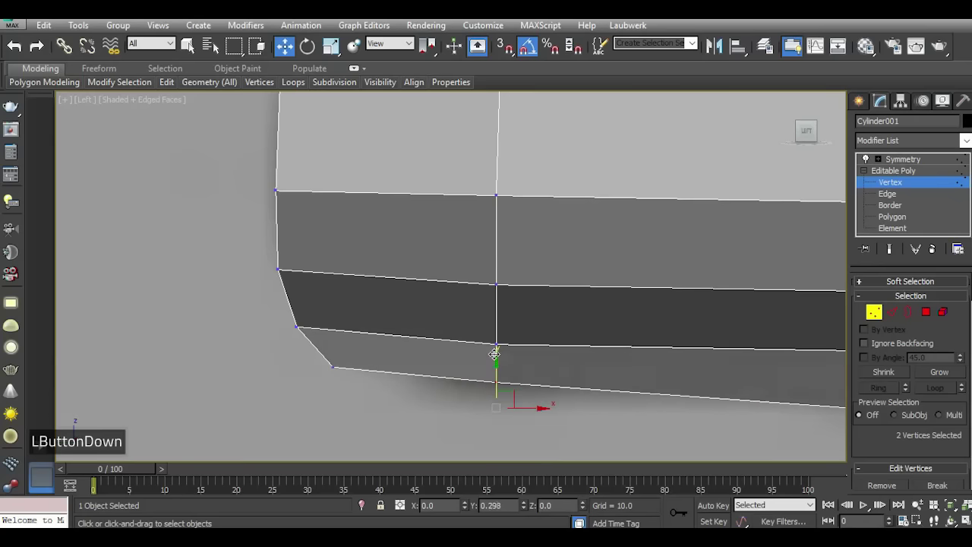
scroll(down, 3)
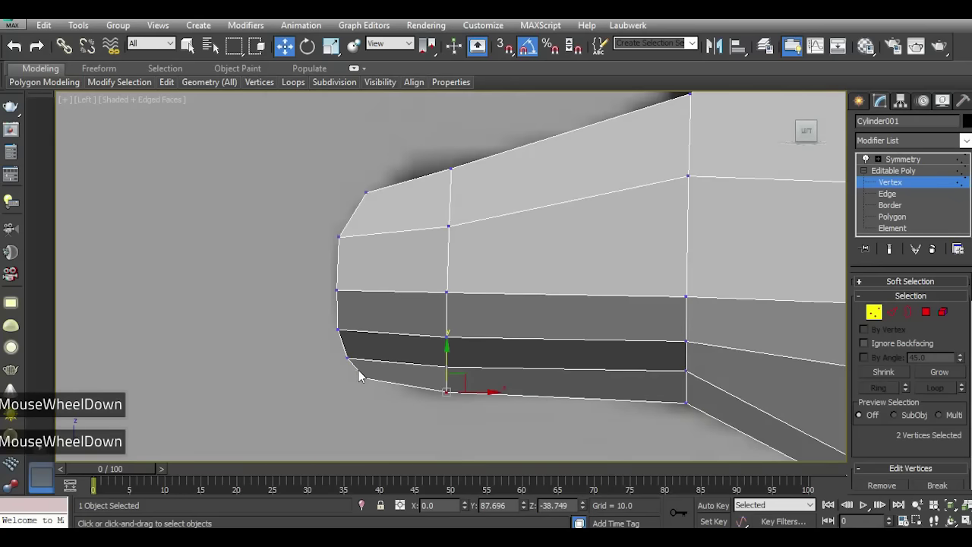
scroll(down, 3)
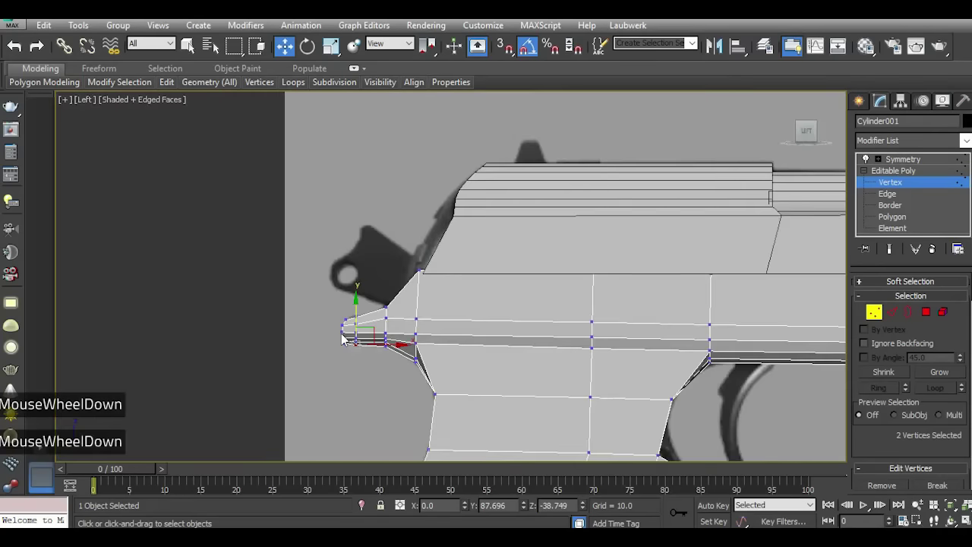